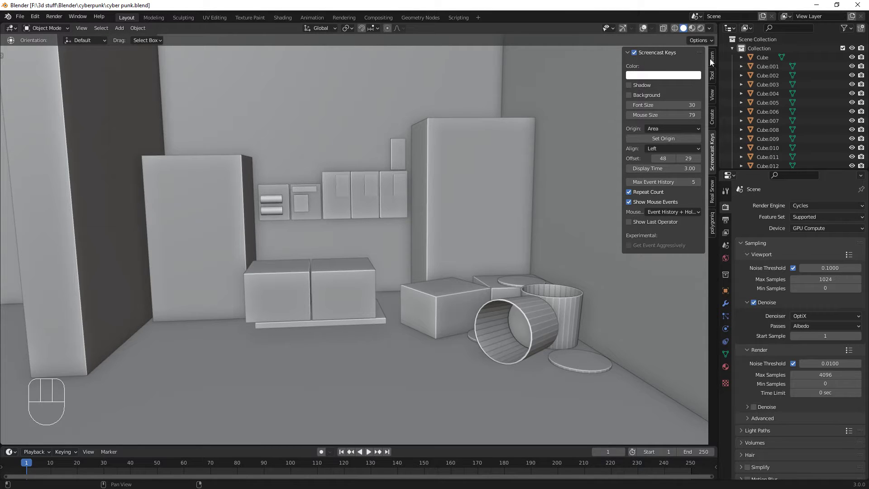
- Show the Item tab's transform values and pan the view toward the low wall cabinets
{"action": "left_click", "coordinate": [716, 58]}
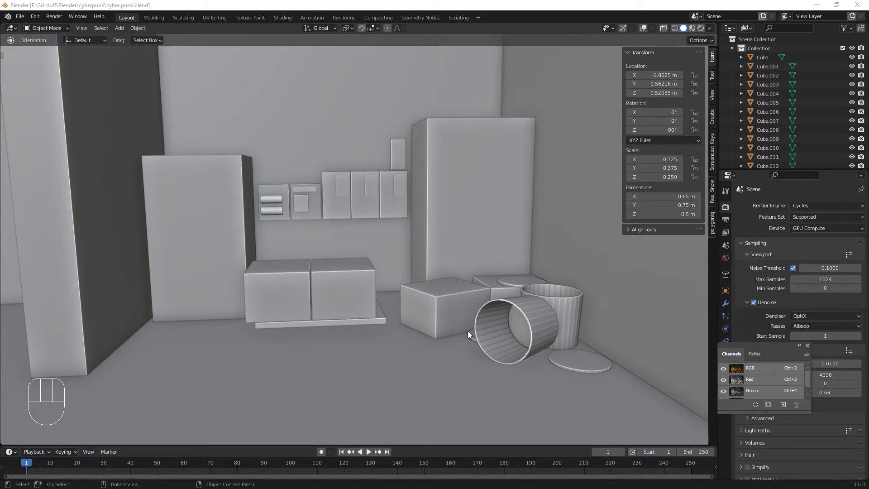
{"action": "left_click_drag", "start_coordinate": [347, 349], "coordinate": [336, 346]}
{"action": "left_click_drag", "start_coordinate": [350, 342], "coordinate": [519, 348]}
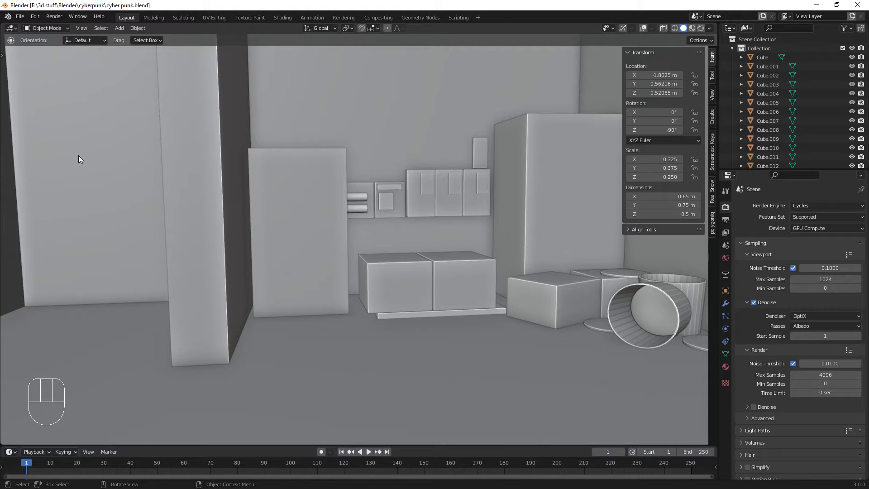
- Show the toolbar and place the 3D cursor on the floor just below the cabinet shelf
{"action": "key", "text": "t"}
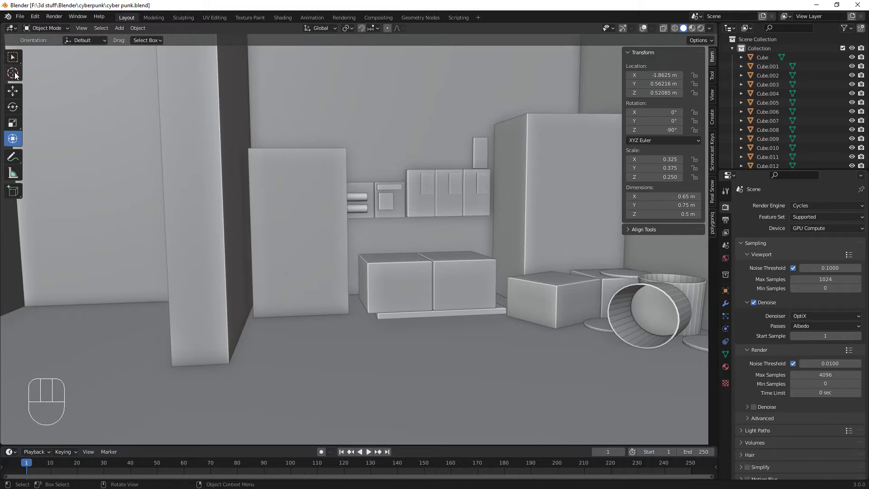
{"action": "left_click", "coordinate": [18, 76]}
{"action": "left_click", "coordinate": [388, 333]}
{"action": "left_click", "coordinate": [387, 331]}
{"action": "left_click", "coordinate": [14, 73]}
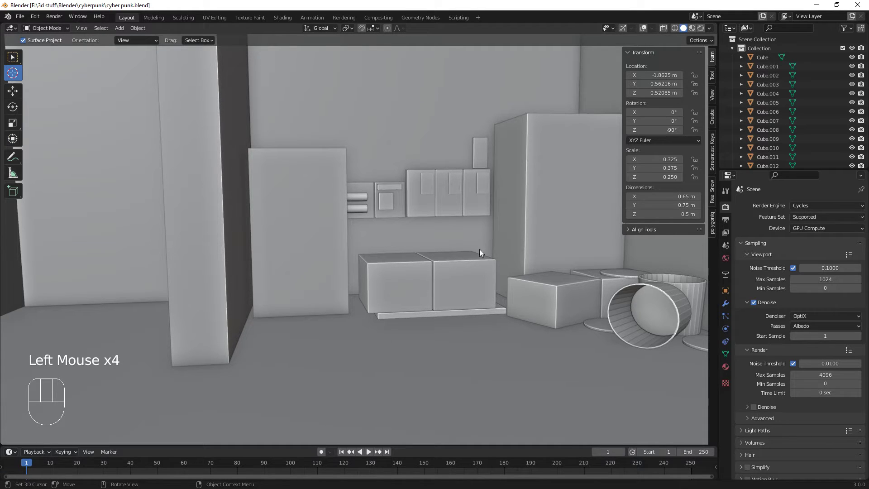
{"action": "left_click", "coordinate": [623, 29]}
{"action": "left_click", "coordinate": [647, 30]}
- Add a cylinder at the cursor, shrink it and rotate it 90° on Y onto its side
{"action": "key", "text": "shift+a"}
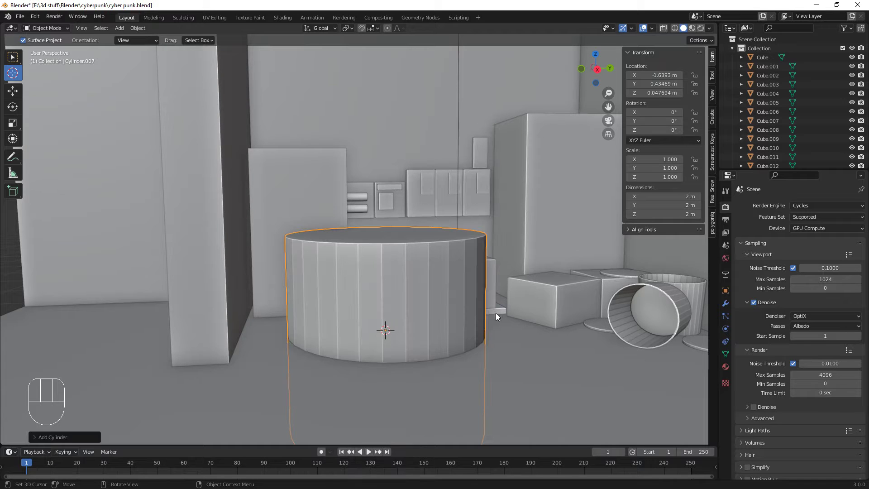
{"action": "key", "text": "s"}
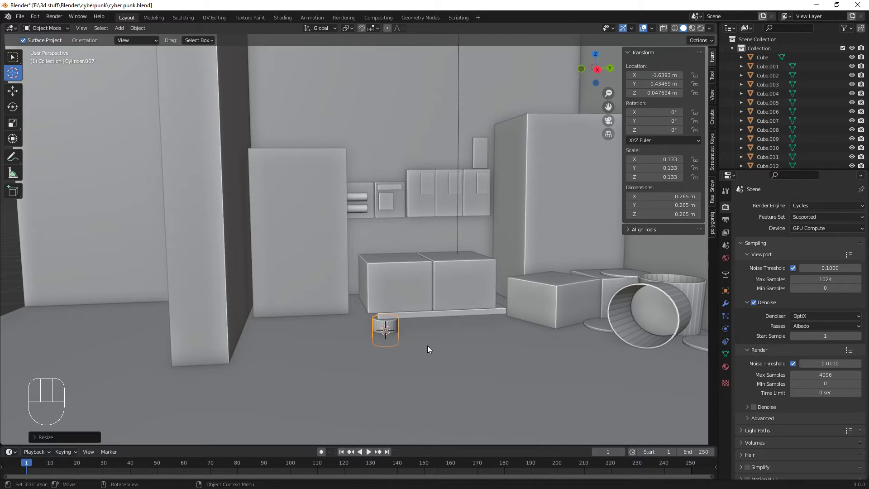
{"action": "key", "text": "r"}
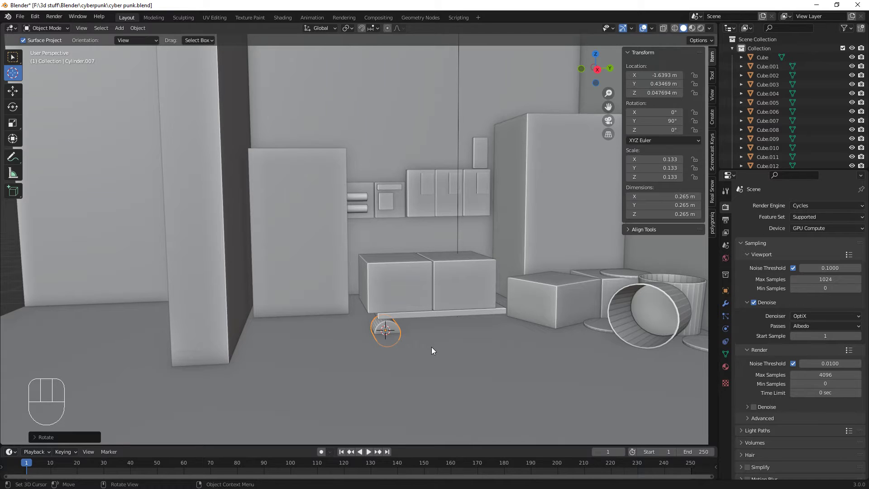
{"action": "key", "text": "s"}
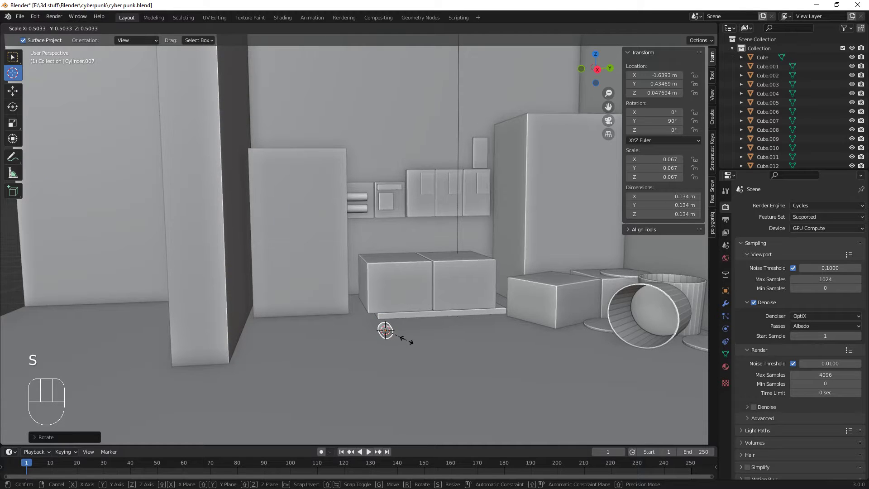
{"action": "scroll", "scroll_direction": "down", "scroll_amount": 3}
{"action": "scroll", "scroll_direction": "up", "scroll_amount": 3}
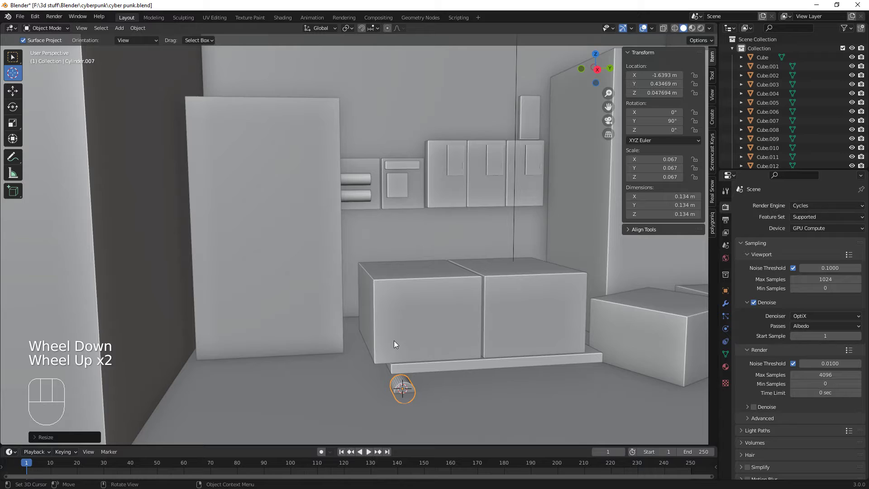
{"action": "key", "text": "KP_Decimal"}
{"action": "scroll", "scroll_direction": "down", "scroll_amount": 3}
{"action": "scroll", "scroll_direction": "up", "scroll_amount": 3}
{"action": "left_click_drag", "start_coordinate": [391, 334], "coordinate": [440, 303]}
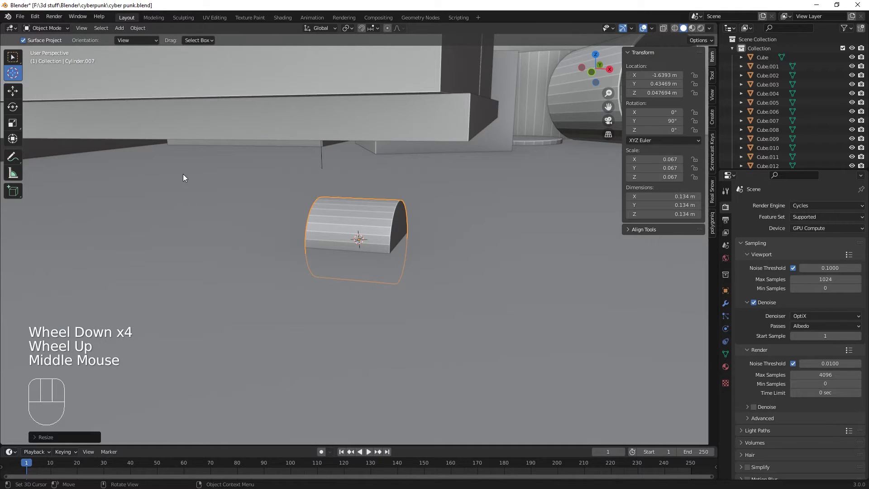
- Flatten the cylinder into a thin disc with the gizmo and position it under the shelf off the floor
{"action": "left_click", "coordinate": [18, 140]}
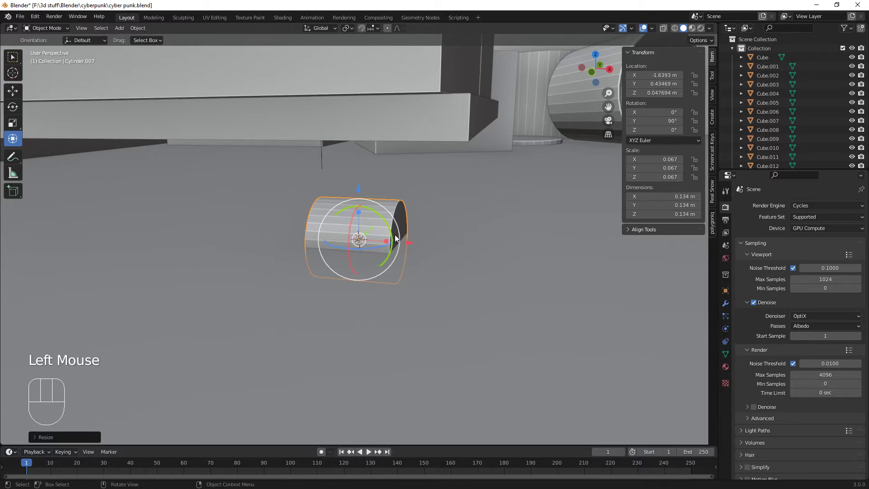
{"action": "left_click_drag", "start_coordinate": [389, 241], "coordinate": [373, 239]}
{"action": "left_click_drag", "start_coordinate": [400, 257], "coordinate": [351, 243]}
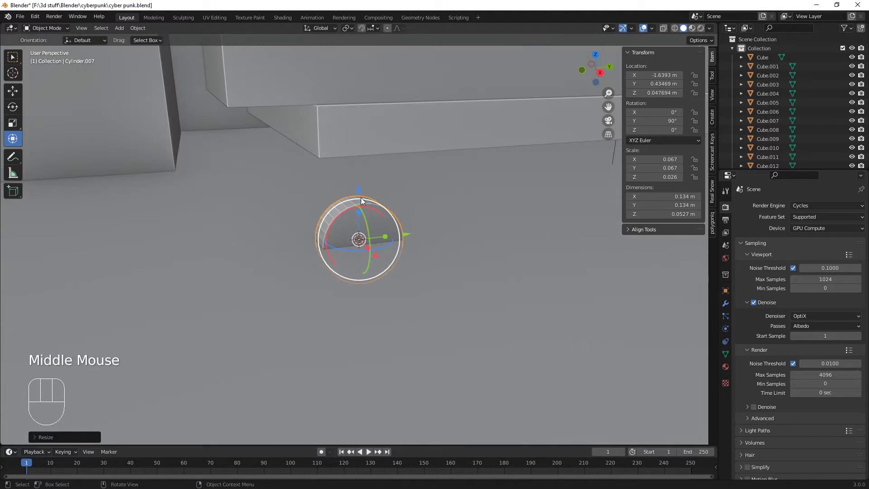
{"action": "left_click_drag", "start_coordinate": [360, 191], "coordinate": [358, 152]}
{"action": "left_click_drag", "start_coordinate": [410, 220], "coordinate": [455, 203]}
{"action": "left_click_drag", "start_coordinate": [416, 201], "coordinate": [475, 205]}
{"action": "left_click_drag", "start_coordinate": [504, 244], "coordinate": [446, 248]}
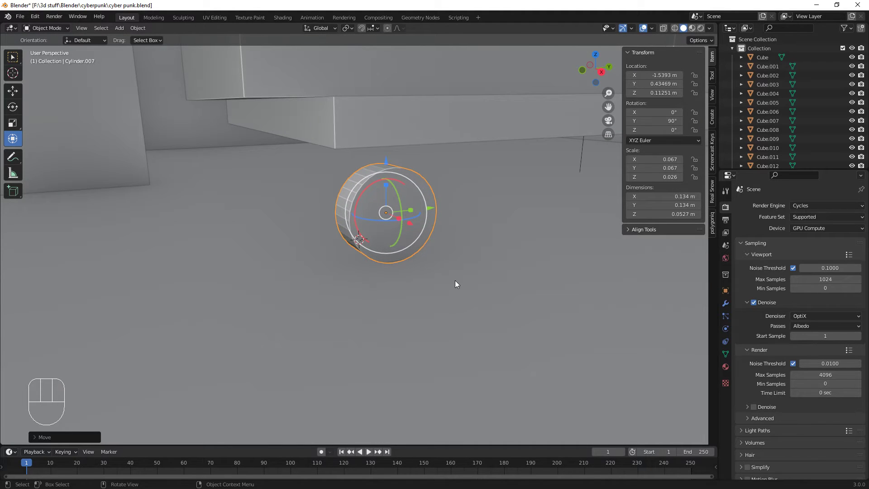
{"action": "scroll", "scroll_direction": "down", "scroll_amount": 3}
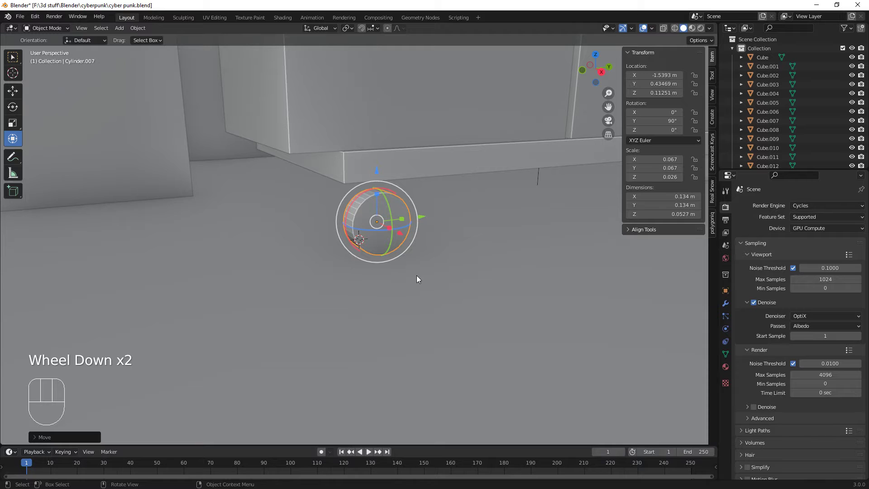
{"action": "scroll", "scroll_direction": "up", "scroll_amount": 3}
{"action": "scroll", "scroll_direction": "down", "scroll_amount": 3}
{"action": "scroll", "scroll_direction": "up", "scroll_amount": 3}
- Add a cube at the cursor, shrink it and slide it in line with the disc
{"action": "scroll", "scroll_direction": "down", "scroll_amount": 3}
{"action": "key", "text": "shift+a"}
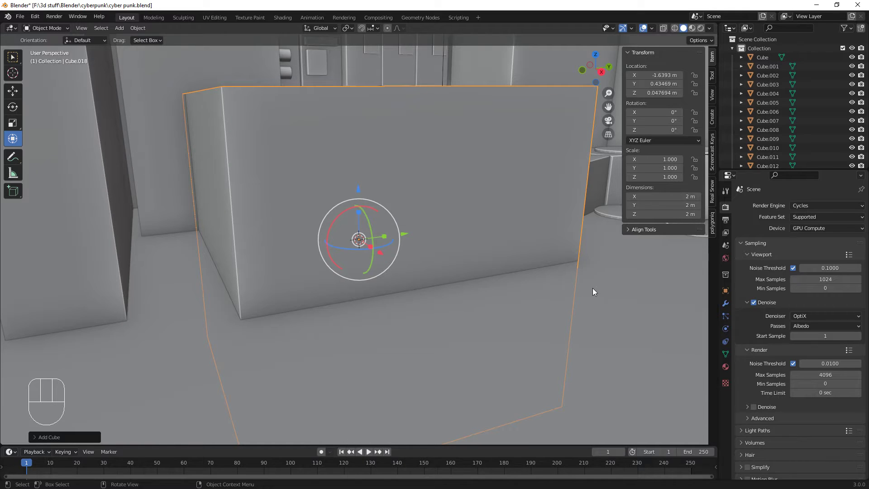
{"action": "key", "text": "s"}
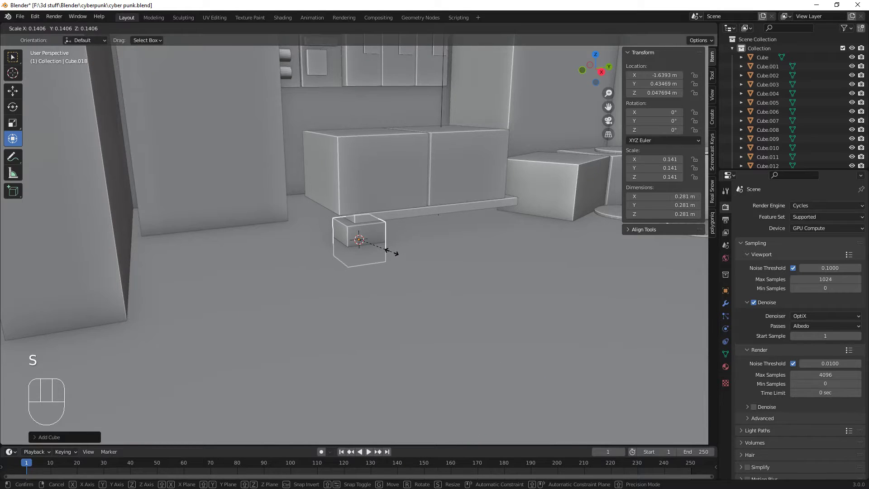
{"action": "scroll", "scroll_direction": "up", "scroll_amount": 3}
{"action": "key", "text": "KP_Decimal"}
{"action": "scroll", "scroll_direction": "down", "scroll_amount": 3}
{"action": "scroll", "scroll_direction": "up", "scroll_amount": 3}
{"action": "scroll", "scroll_direction": "down", "scroll_amount": 3}
{"action": "left_click_drag", "start_coordinate": [373, 283], "coordinate": [431, 278]}
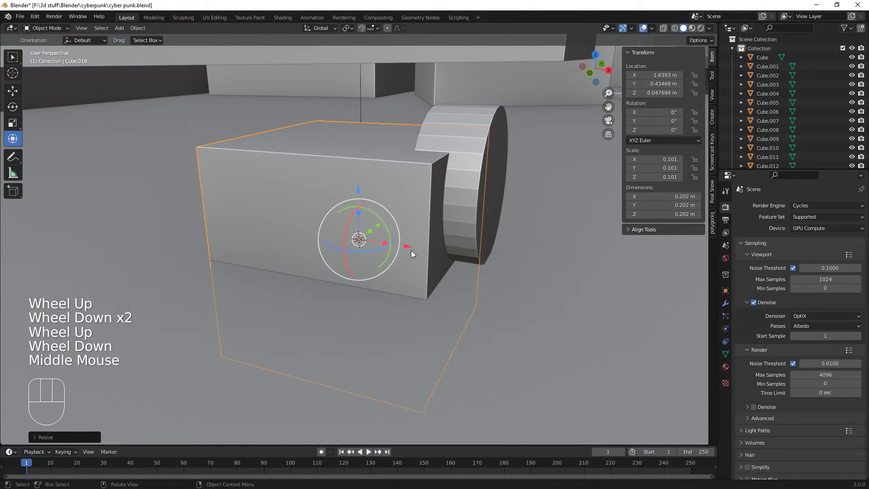
{"action": "left_click_drag", "start_coordinate": [408, 243], "coordinate": [500, 249]}
{"action": "middle_click", "coordinate": [512, 310]}
{"action": "left_click", "coordinate": [511, 244]}
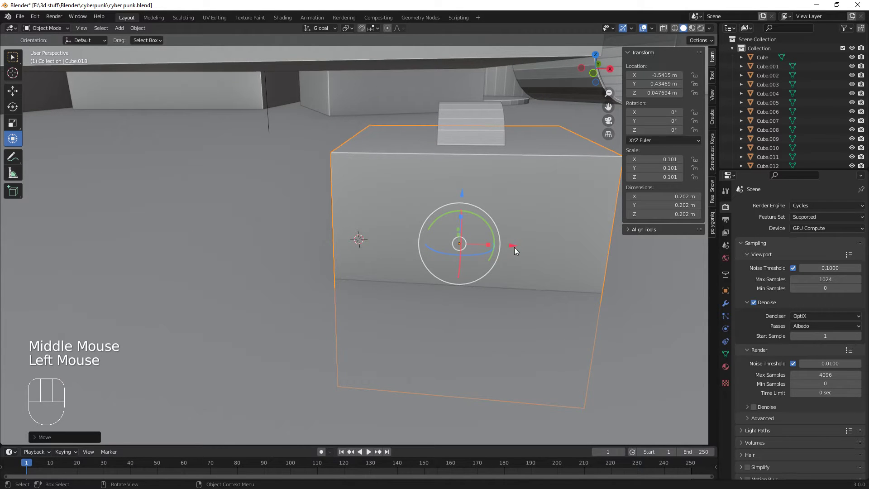
{"action": "left_click_drag", "start_coordinate": [490, 245], "coordinate": [473, 246]}
- Scale the cube into a thin narrow plate matching the disc and lift it against the cabinet base
{"action": "left_click_drag", "start_coordinate": [537, 294], "coordinate": [426, 286]}
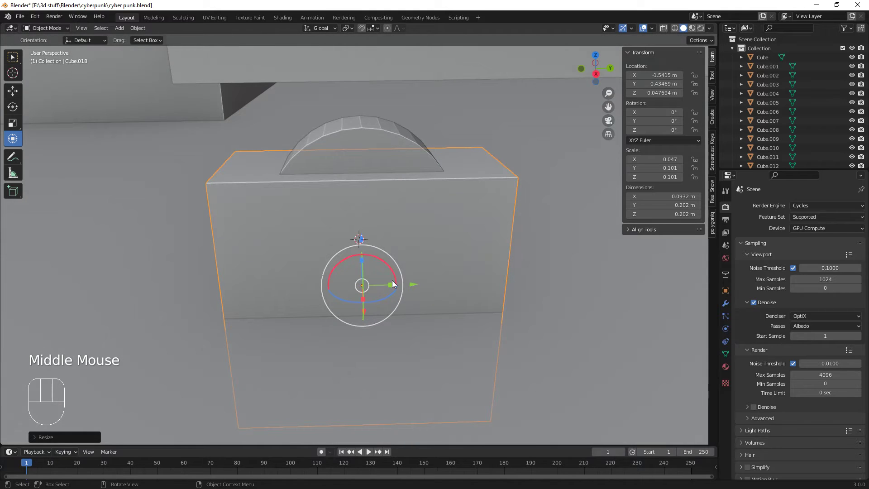
{"action": "left_click_drag", "start_coordinate": [392, 283], "coordinate": [381, 282]}
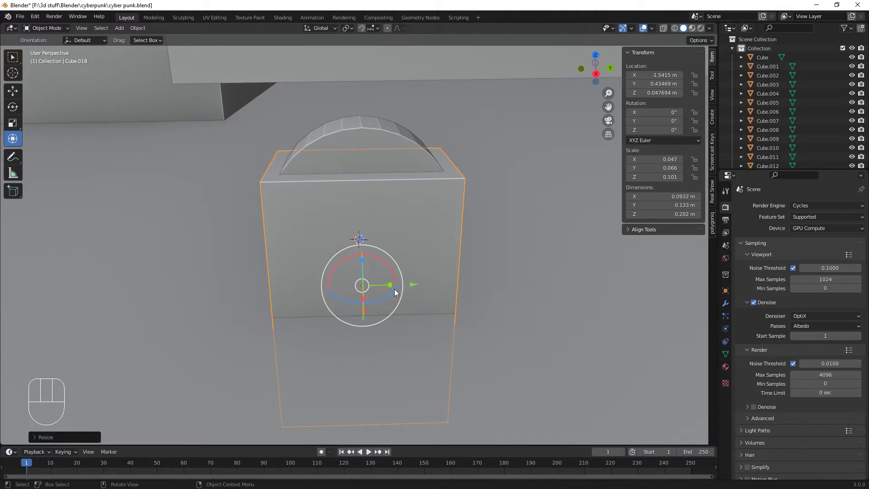
{"action": "middle_click", "coordinate": [455, 327]}
{"action": "left_click_drag", "start_coordinate": [399, 274], "coordinate": [403, 291]}
{"action": "left_click_drag", "start_coordinate": [371, 249], "coordinate": [377, 168]}
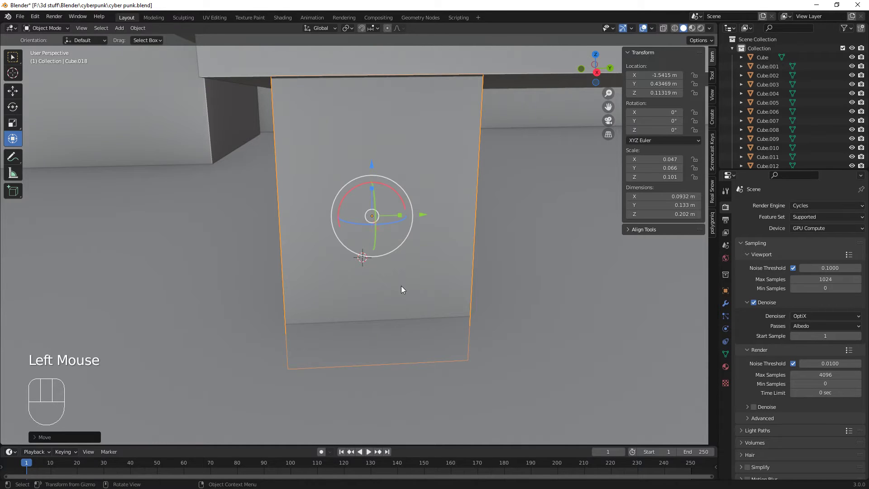
{"action": "left_click_drag", "start_coordinate": [390, 299], "coordinate": [422, 272]}
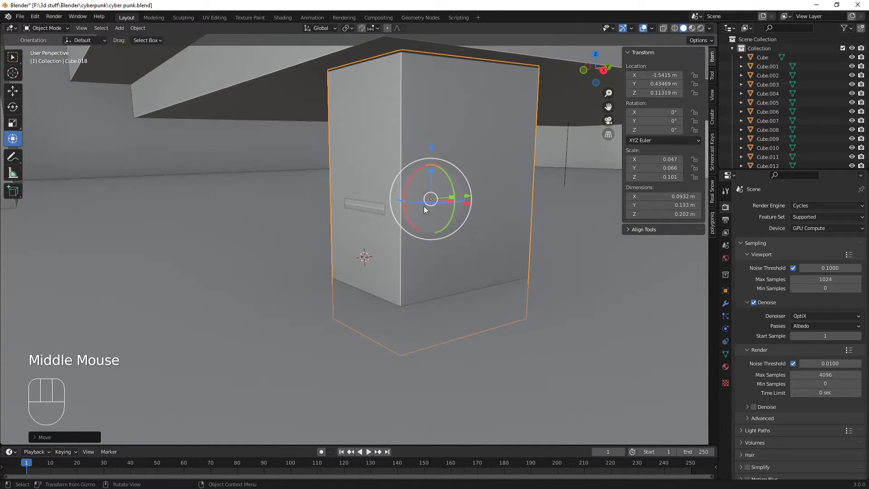
{"action": "left_click_drag", "start_coordinate": [433, 173], "coordinate": [432, 192]}
{"action": "left_click_drag", "start_coordinate": [433, 150], "coordinate": [437, 442]}
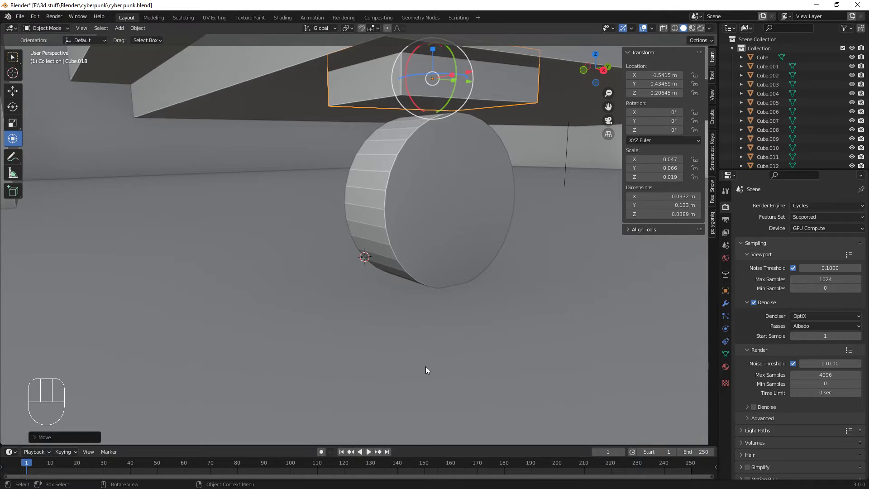
{"action": "left_click_drag", "start_coordinate": [444, 367], "coordinate": [464, 353]}
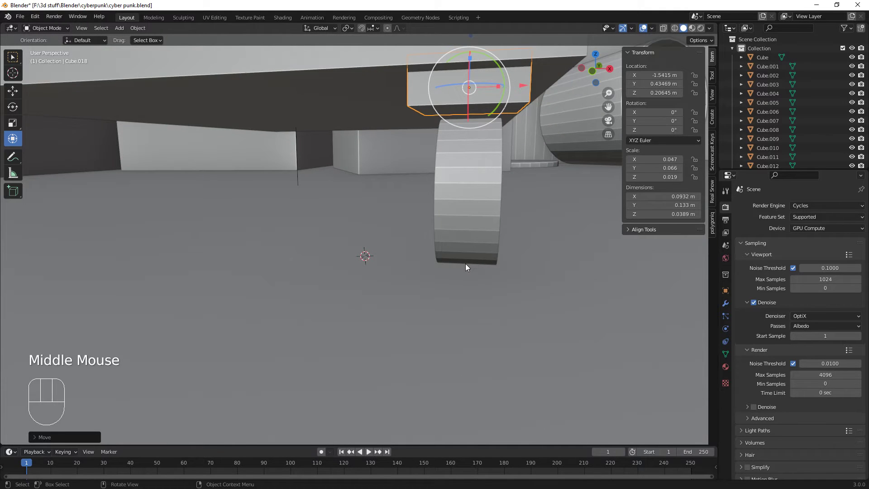
- Apply the plate's transforms, add a loop cut, and nudge the disc sideways beneath it
{"action": "key", "text": "ctrl+a"}
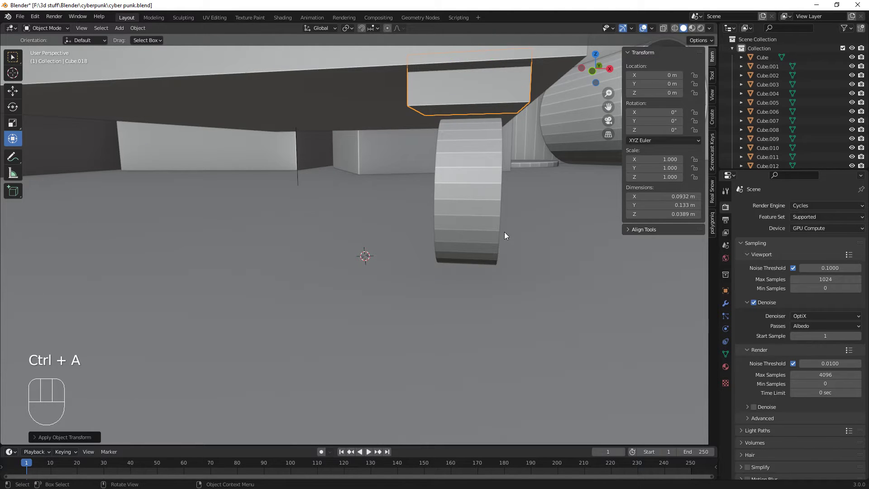
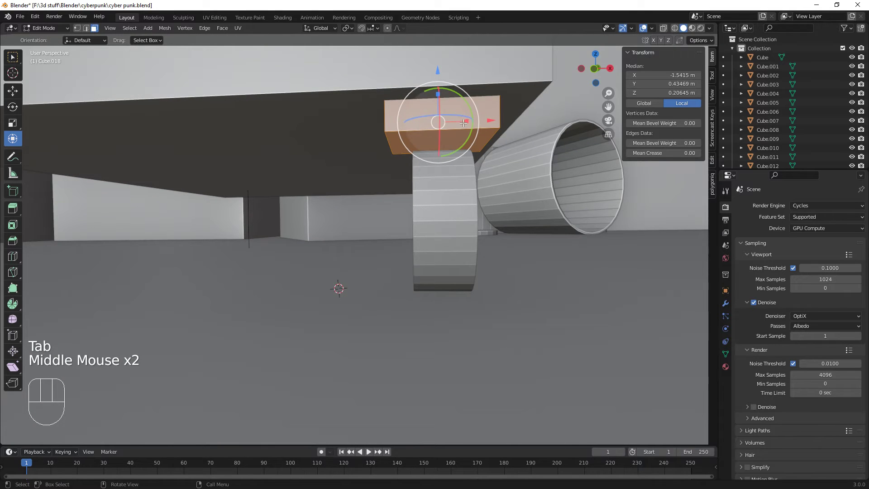
{"action": "key", "text": "ctrl+r"}
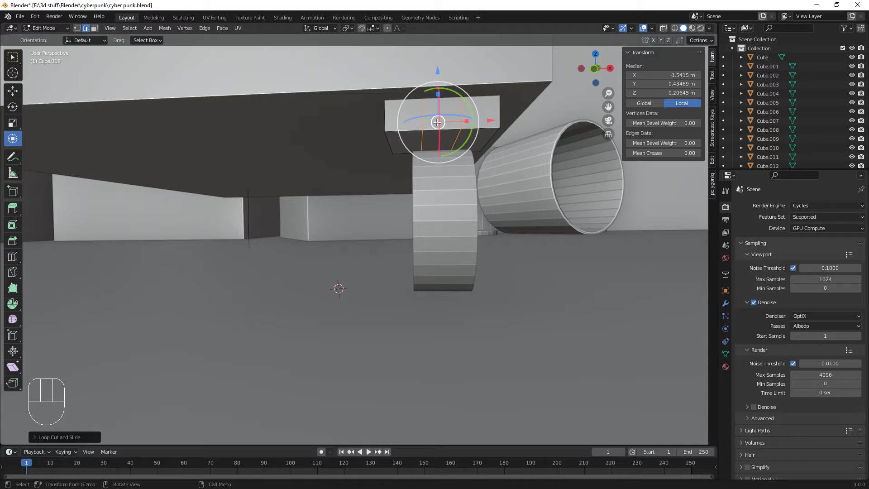
{"action": "middle_click", "coordinate": [468, 183]}
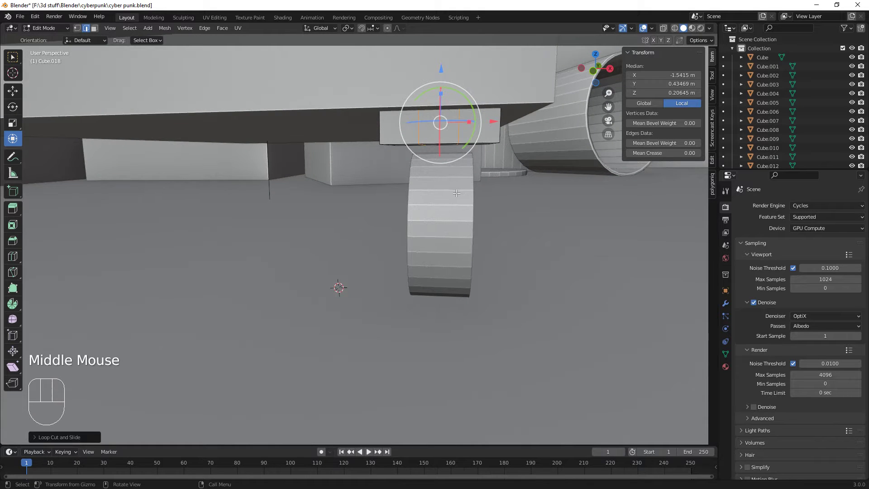
{"action": "key", "text": "Tab"}
{"action": "left_click_drag", "start_coordinate": [462, 201], "coordinate": [469, 207]}
{"action": "left_click", "coordinate": [476, 210]}
{"action": "left_click", "coordinate": [494, 224]}
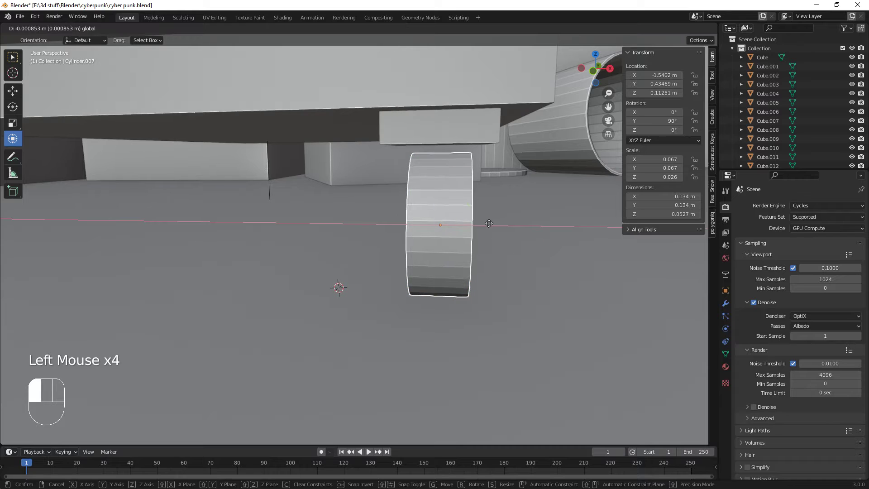
{"action": "key", "text": "Tab"}
{"action": "key", "text": "Tab"}
- Edit the plate's mesh, scaling along X and extruding two legs that straddle the wheel
{"action": "left_click", "coordinate": [454, 125]}
{"action": "key", "text": "Tab"}
{"action": "middle_click", "coordinate": [502, 185]}
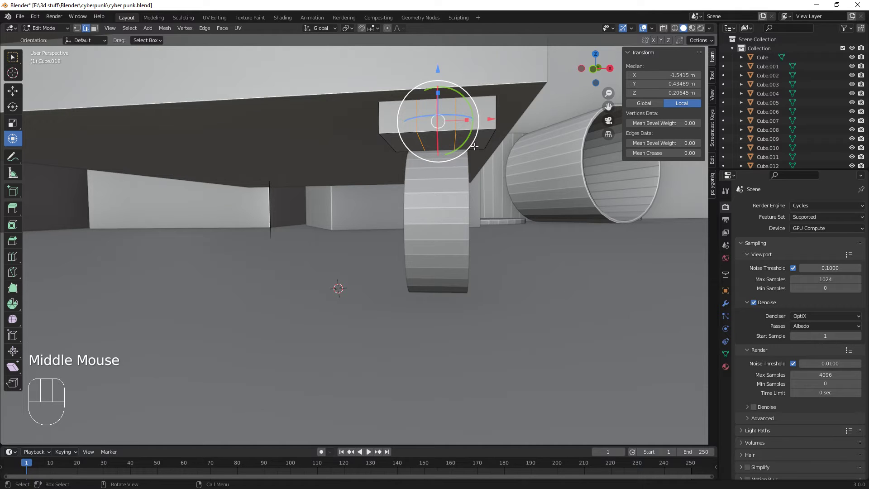
{"action": "key", "text": "s"}
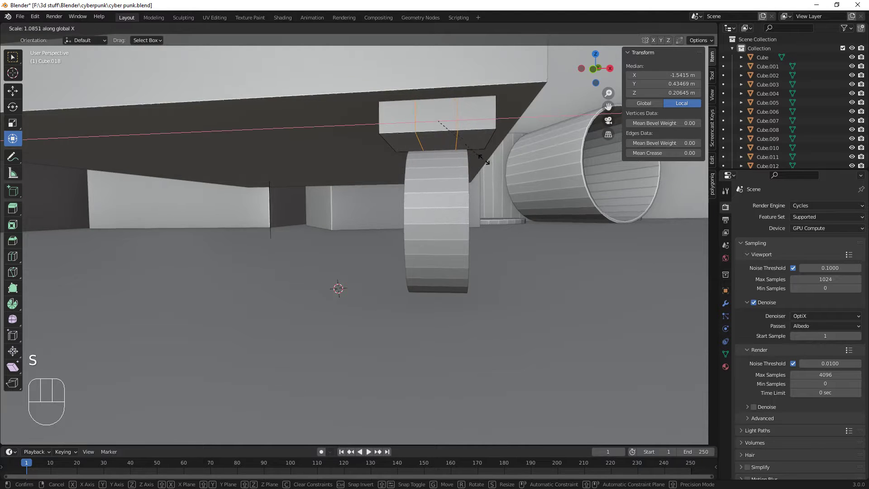
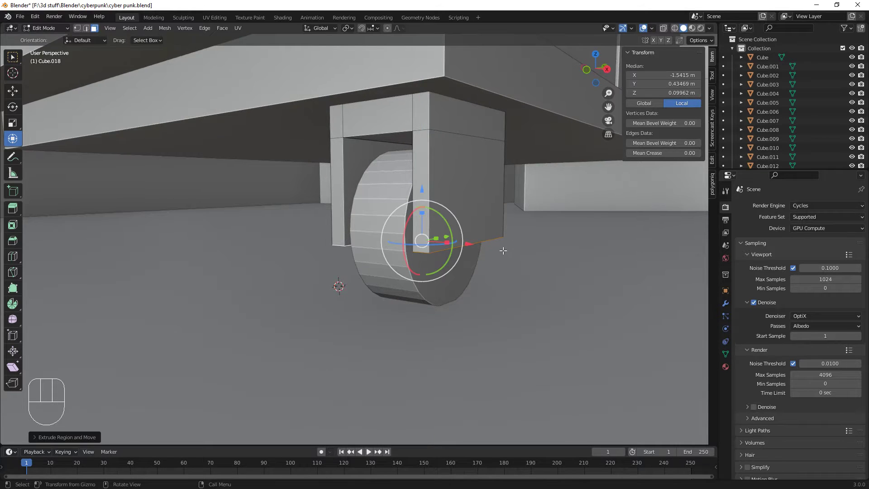
{"action": "left_click_drag", "start_coordinate": [511, 262], "coordinate": [486, 260]}
{"action": "key", "text": "Tab"}
{"action": "key", "text": "ctrl+a"}
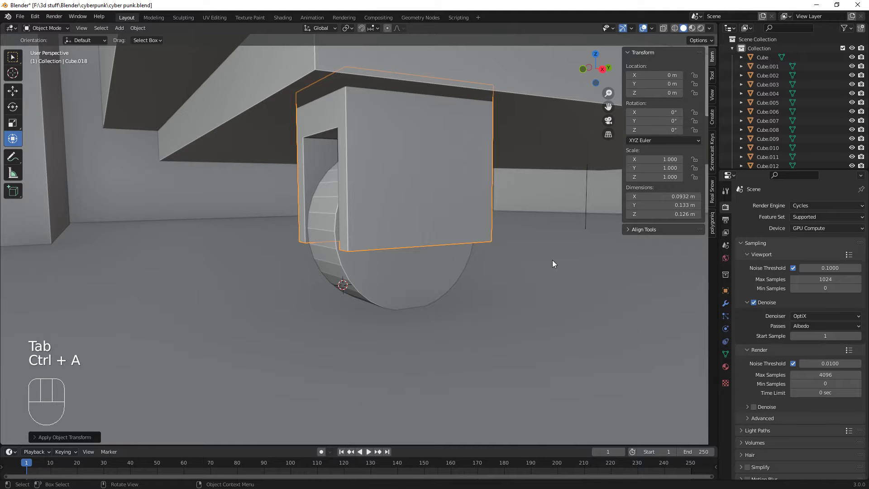
- Bevel the fork's bottom edges with several segments so the legs end in rounded curves
{"action": "key", "text": "Tab"}
{"action": "middle_click", "coordinate": [495, 284]}
{"action": "scroll", "scroll_direction": "up", "scroll_amount": 3}
{"action": "key", "text": "2"}
{"action": "scroll", "scroll_direction": "up", "scroll_amount": 3}
{"action": "middle_click", "coordinate": [477, 304]}
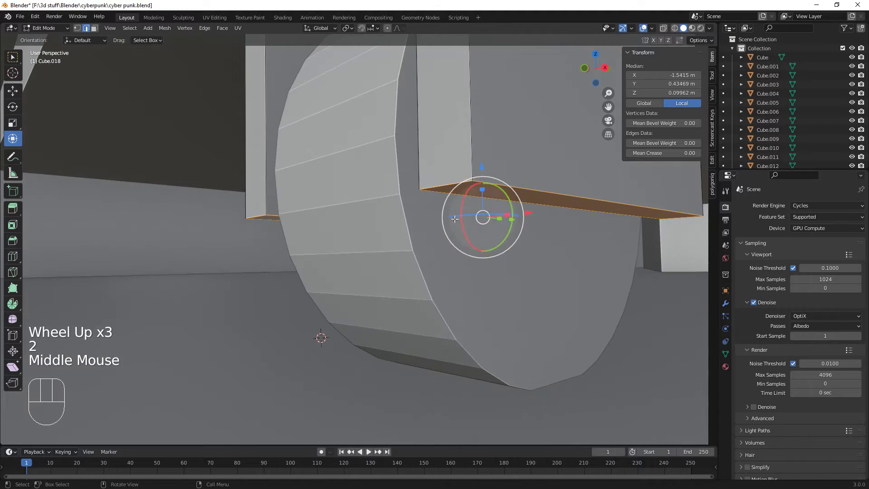
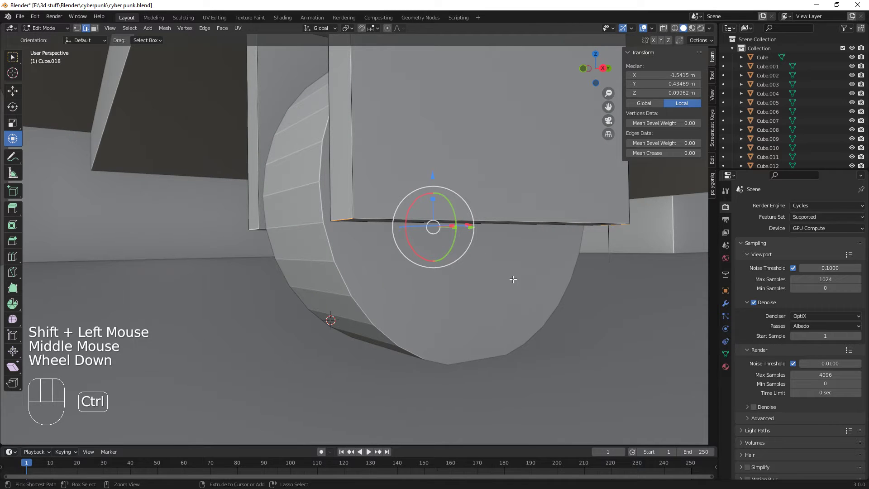
{"action": "key", "text": "ctrl+b"}
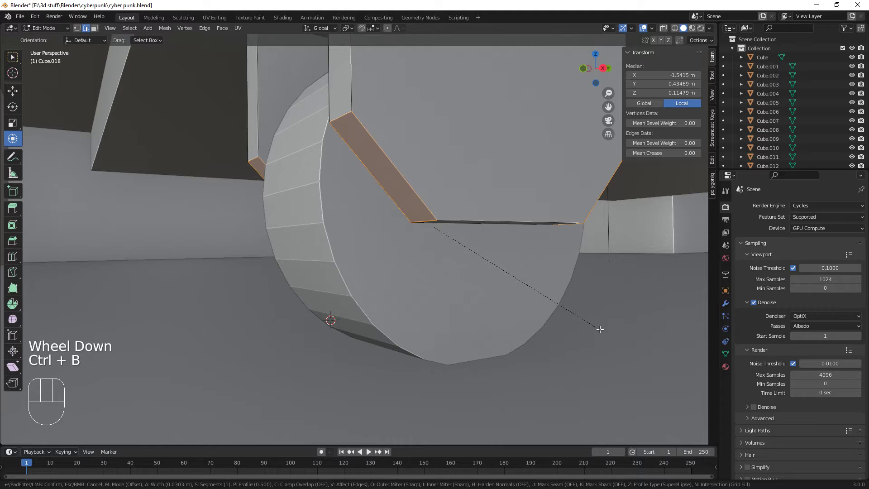
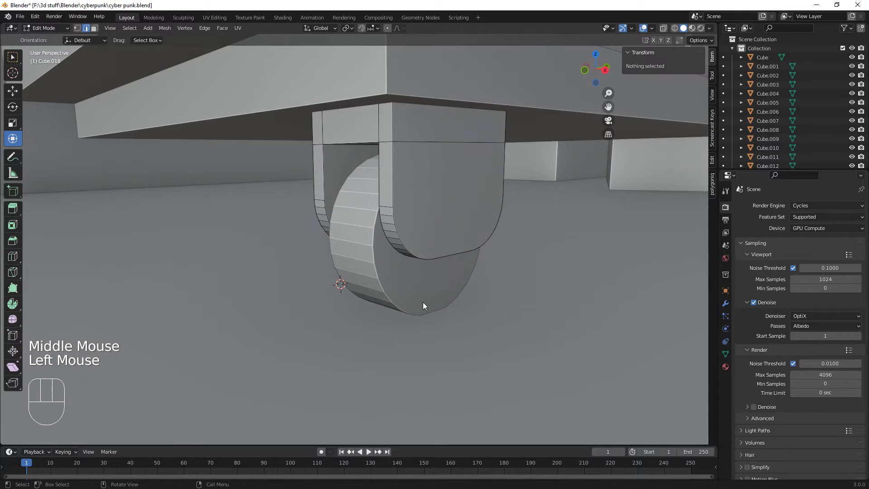
{"action": "key", "text": "Tab"}
- Duplicate the wheel, shrink it and stretch it along Z into a 0.1 m axle through the centre
{"action": "left_click", "coordinate": [420, 295]}
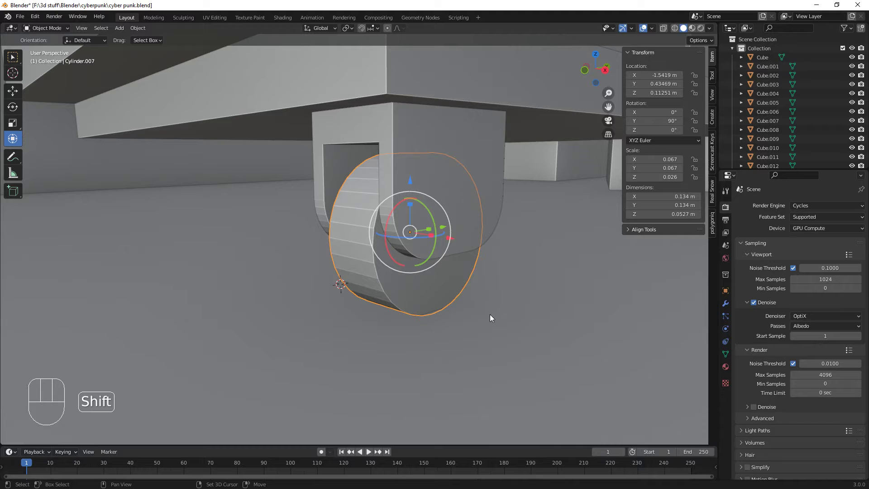
{"action": "key", "text": "shift+d"}
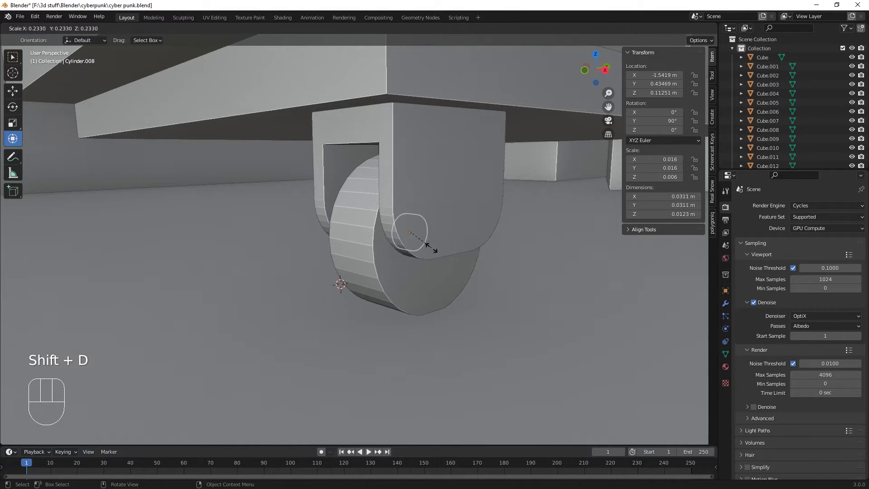
{"action": "middle_click", "coordinate": [460, 272]}
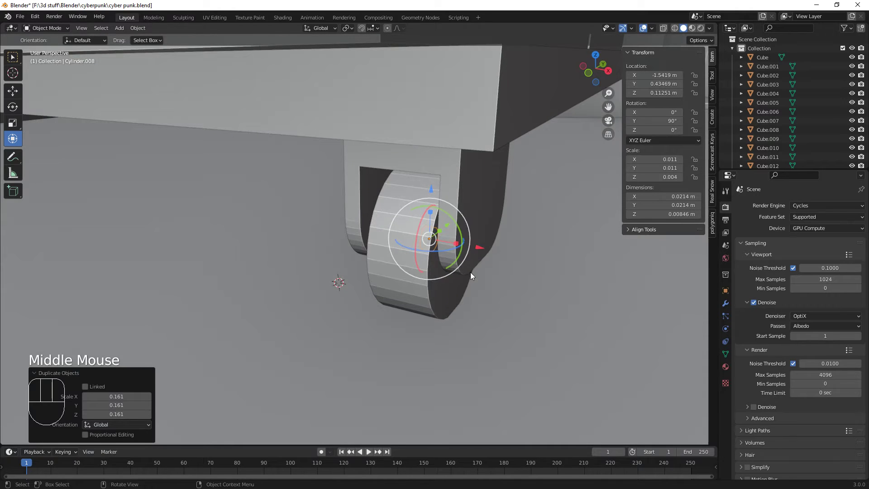
{"action": "left_click_drag", "start_coordinate": [457, 242], "coordinate": [56, 289]}
{"action": "left_click_drag", "start_coordinate": [388, 318], "coordinate": [347, 330]}
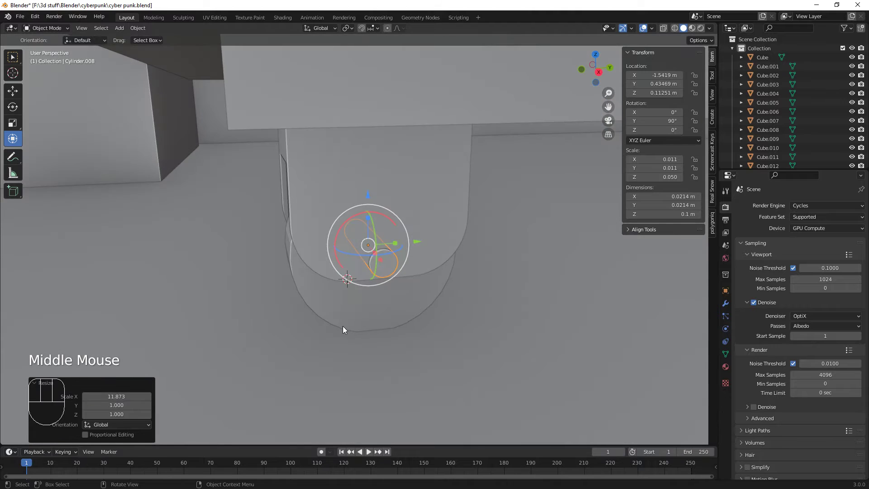
{"action": "scroll", "scroll_direction": "down", "scroll_amount": 3}
{"action": "scroll", "scroll_direction": "up", "scroll_amount": 3}
{"action": "scroll", "scroll_direction": "down", "scroll_amount": 3}
- Switch the viewport to Material Preview and give the wheel a new material with black base colour
{"action": "scroll", "scroll_direction": "down", "scroll_amount": 3}
{"action": "left_click_drag", "start_coordinate": [414, 351], "coordinate": [431, 308]}
{"action": "left_click", "coordinate": [387, 254]}
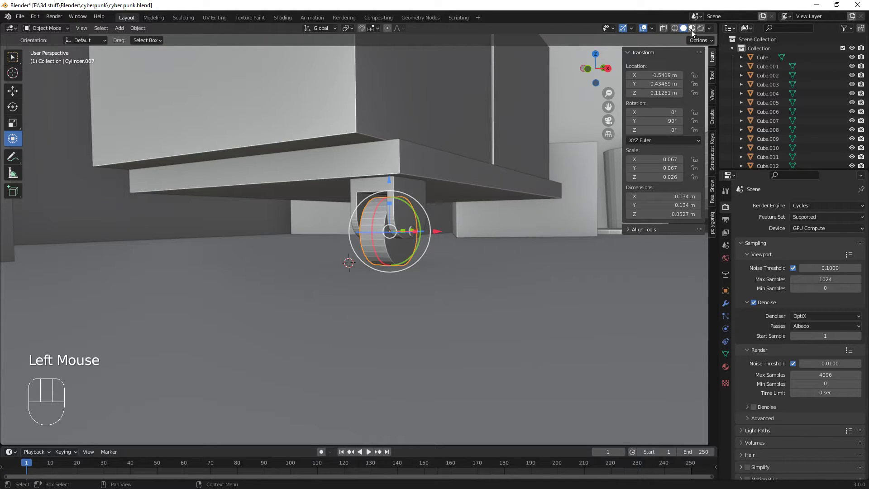
{"action": "left_click", "coordinate": [694, 32]}
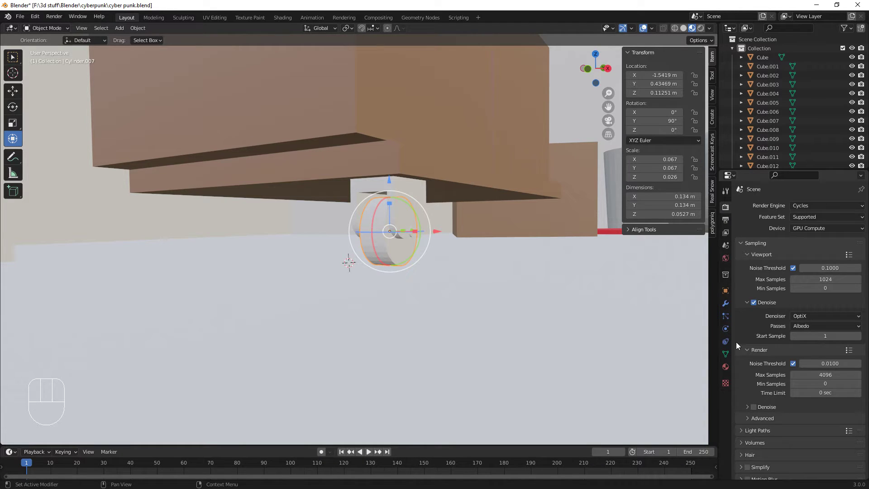
{"action": "left_click", "coordinate": [730, 369]}
{"action": "left_click", "coordinate": [794, 246]}
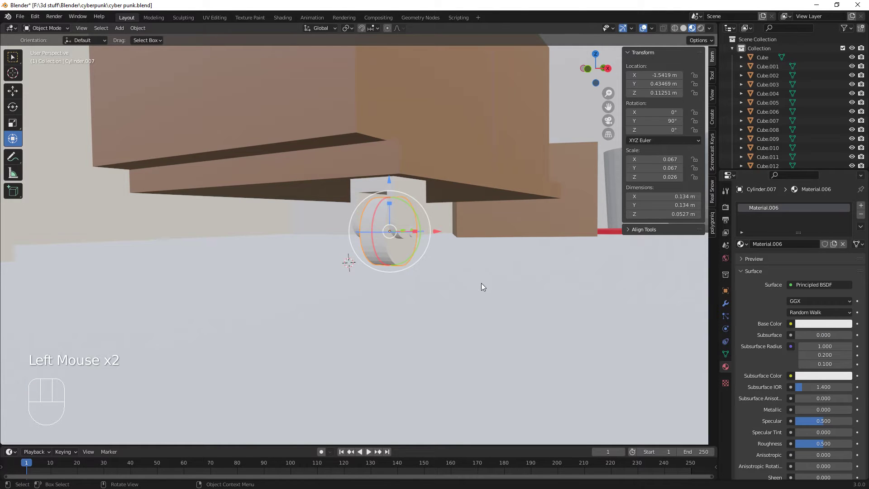
{"action": "left_click_drag", "start_coordinate": [499, 336], "coordinate": [458, 330]}
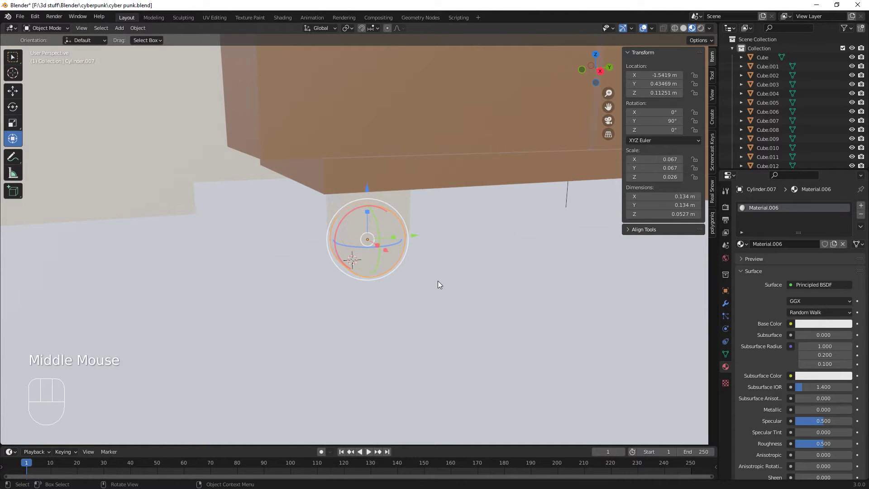
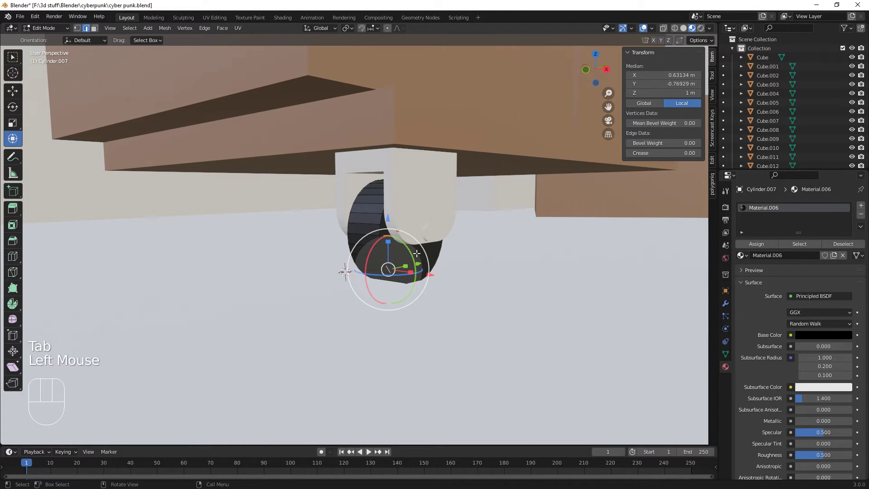
- Inset the wheel's side faces in face-select mode
{"action": "key", "text": "3"}
{"action": "left_click", "coordinate": [418, 250]}
{"action": "left_click_drag", "start_coordinate": [432, 296], "coordinate": [463, 282]}
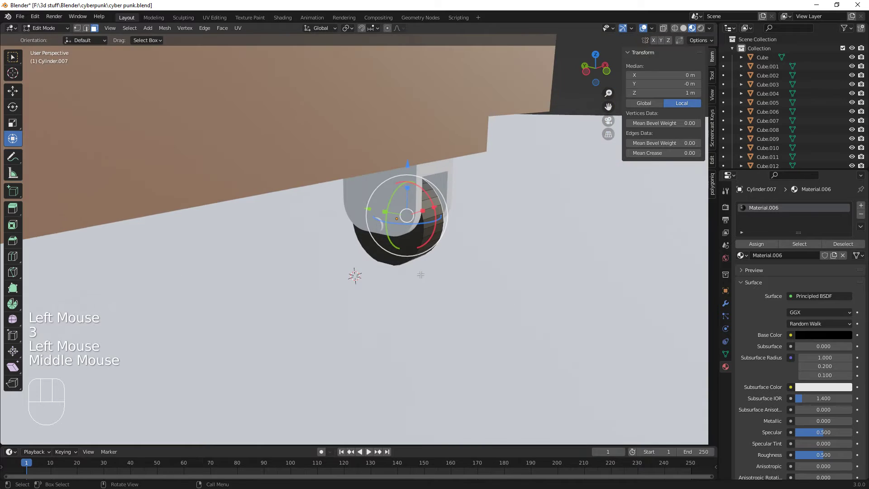
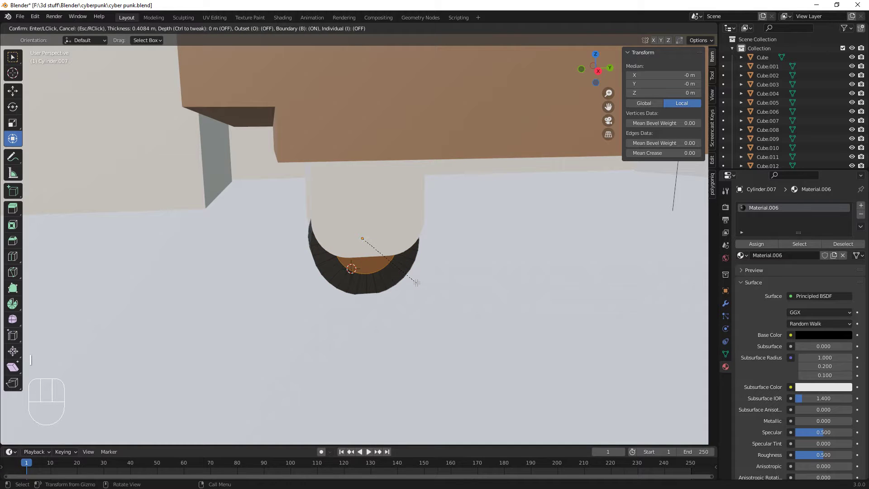
{"action": "middle_click", "coordinate": [421, 287]}
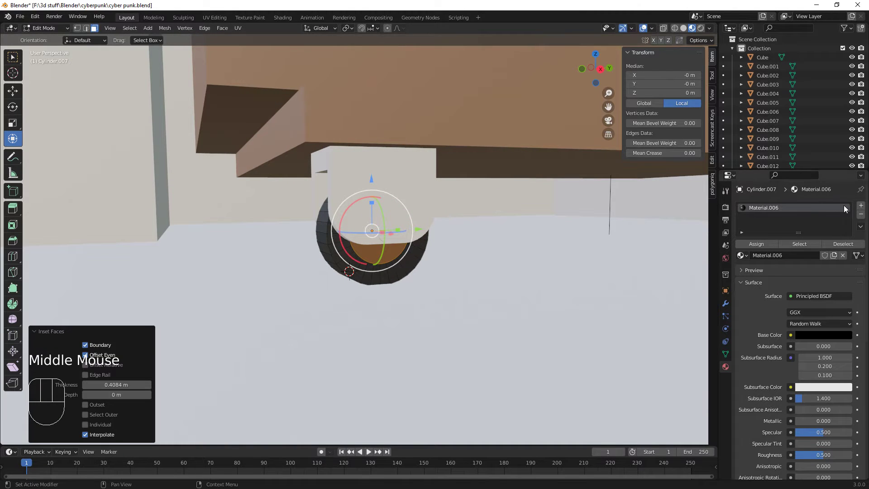
- Add a second slot with new Material.007, metallic 0.850 and roughness 0.264
{"action": "left_click", "coordinate": [863, 205]}
{"action": "left_click", "coordinate": [800, 273]}
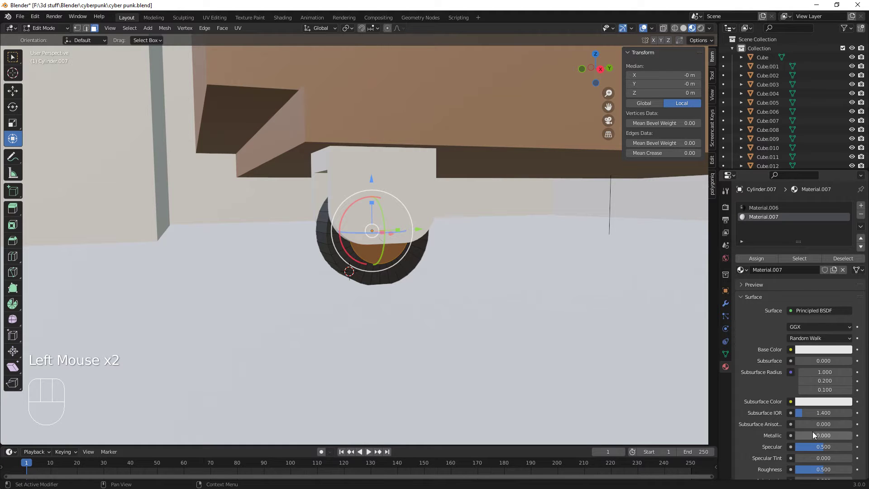
{"action": "left_click_drag", "start_coordinate": [807, 438], "coordinate": [847, 437]}
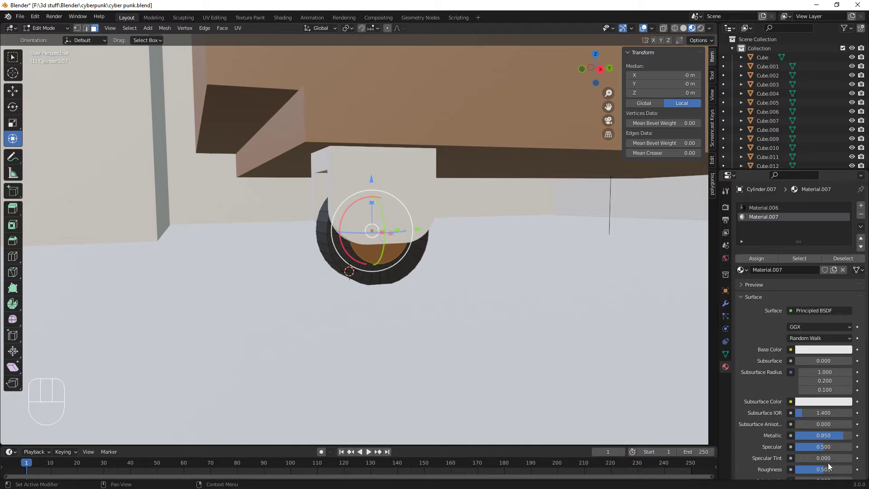
{"action": "left_click_drag", "start_coordinate": [831, 473], "coordinate": [813, 471]}
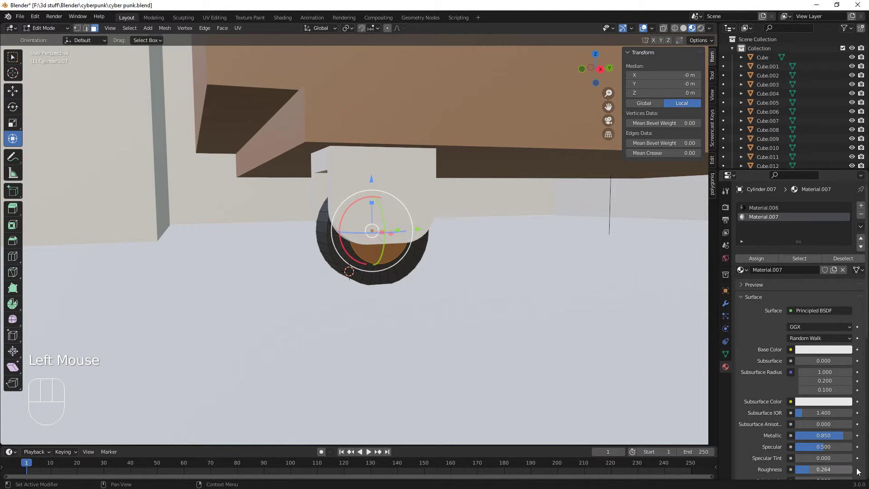
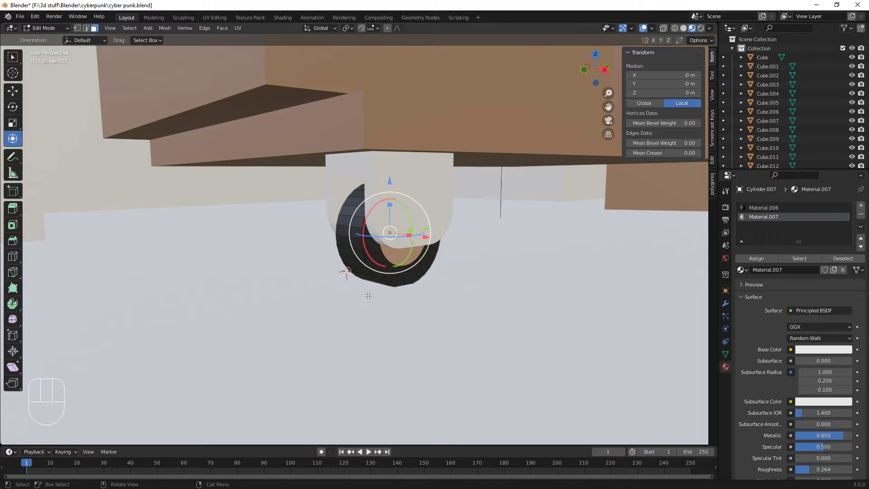
{"action": "scroll", "scroll_direction": "up", "scroll_amount": 3}
{"action": "key", "text": "Tab"}
{"action": "key", "text": "Tab"}
{"action": "scroll", "scroll_direction": "up", "scroll_amount": 3}
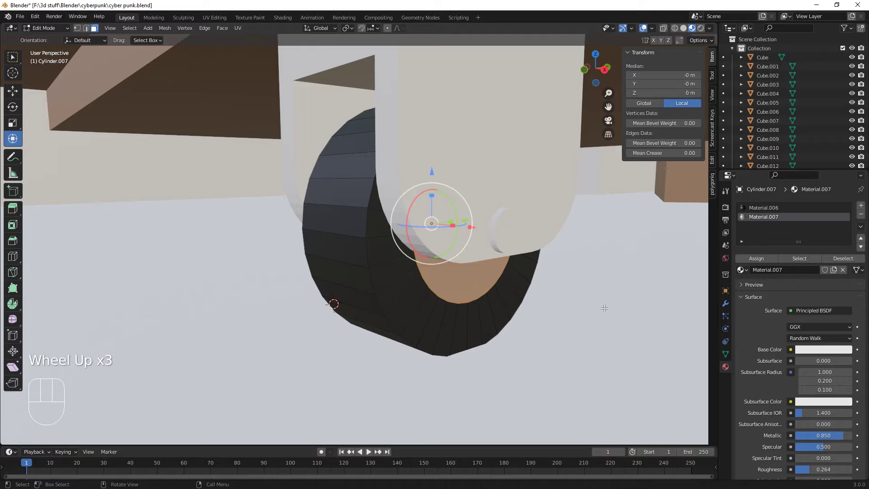
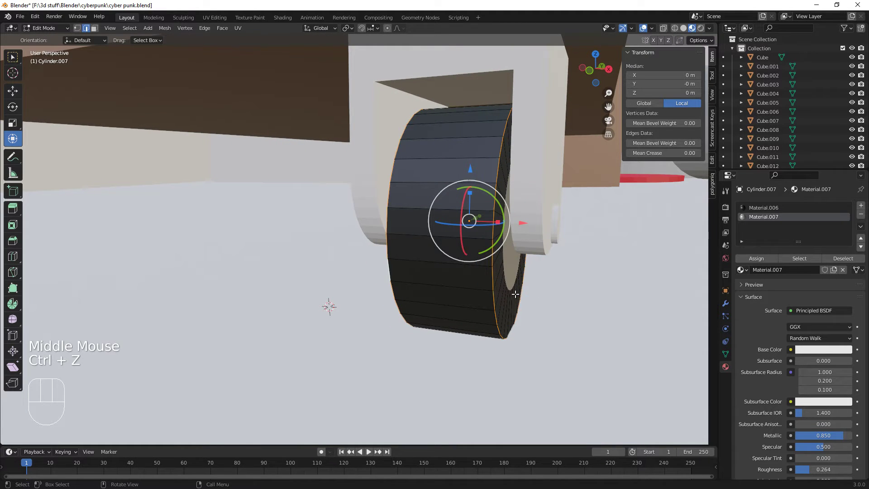
- Apply the wheel's rotation and scale so it reads zero rotation and scale 1
{"action": "key", "text": "Tab"}
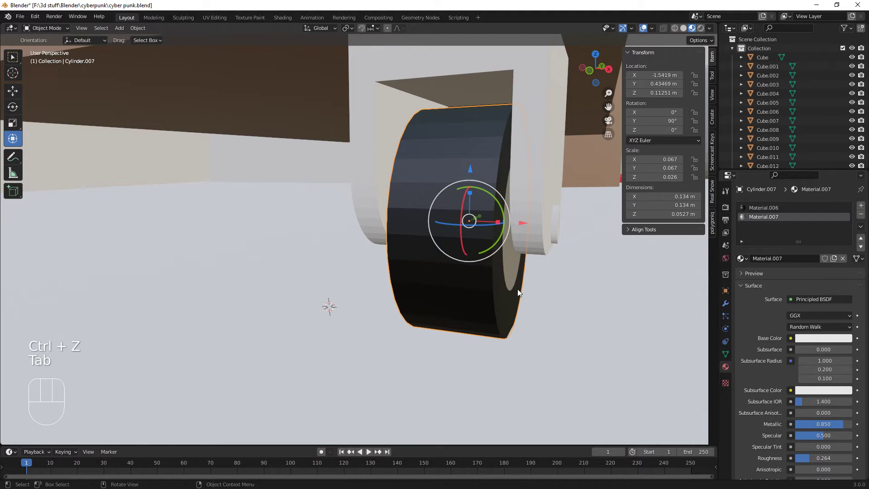
{"action": "key", "text": "ctrl+a"}
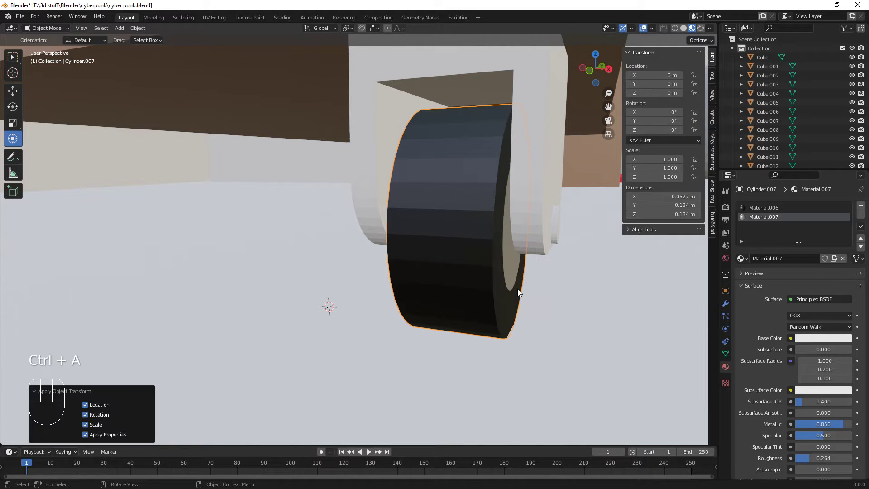
{"action": "key", "text": "Tab"}
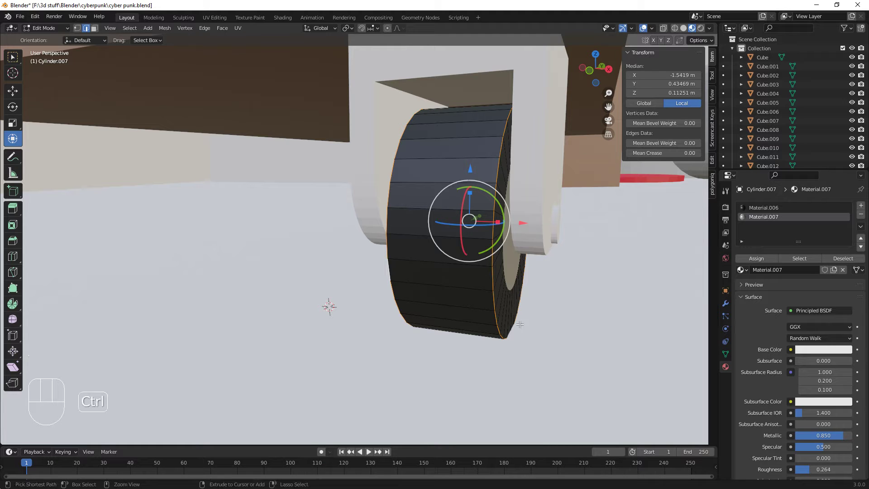
- Bevel the wheel's outer edges and set it to Shade Smooth
{"action": "key", "text": "ctrl+b"}
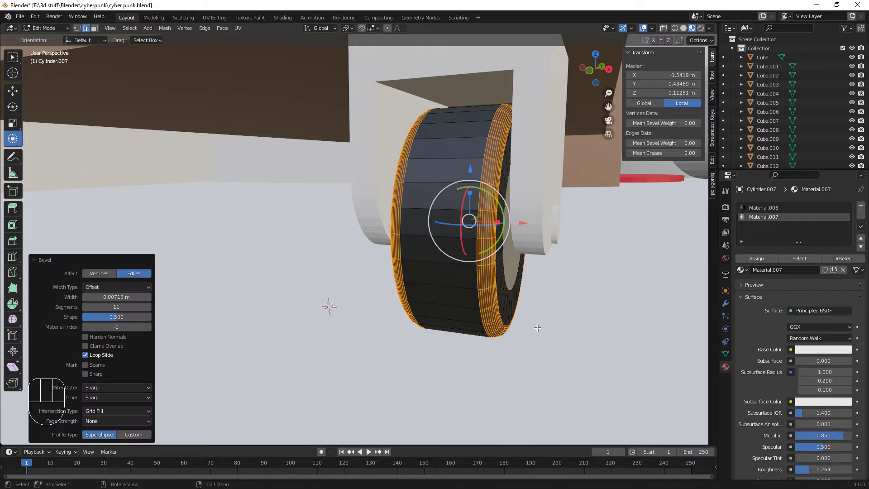
{"action": "key", "text": "Tab"}
{"action": "right_click", "coordinate": [475, 242]}
{"action": "left_click_drag", "start_coordinate": [506, 300], "coordinate": [435, 288]}
{"action": "scroll", "scroll_direction": "down", "scroll_amount": 3}
{"action": "middle_click", "coordinate": [410, 296]}
- Give the fork a new fully metallic Material.008 with roughness 0.264
{"action": "left_click", "coordinate": [399, 191]}
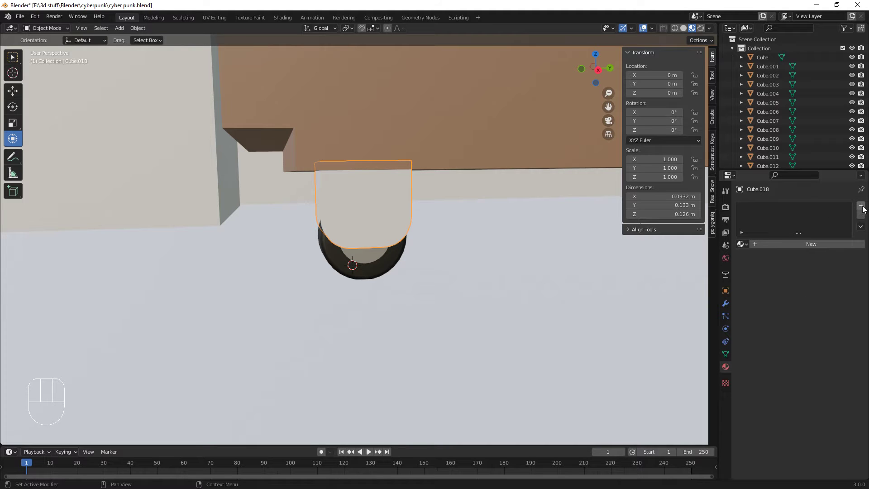
{"action": "left_click", "coordinate": [865, 208]}
{"action": "left_click", "coordinate": [805, 248]}
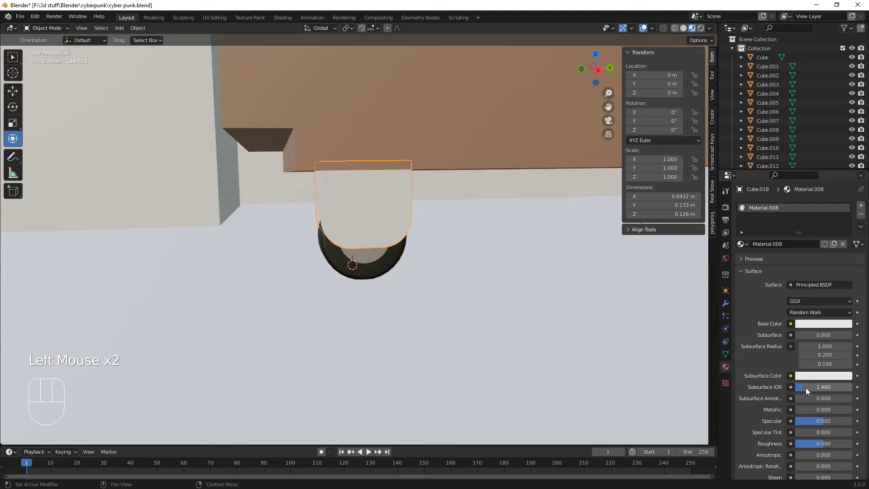
{"action": "left_click_drag", "start_coordinate": [801, 409], "coordinate": [856, 411]}
{"action": "left_click_drag", "start_coordinate": [822, 446], "coordinate": [812, 445]}
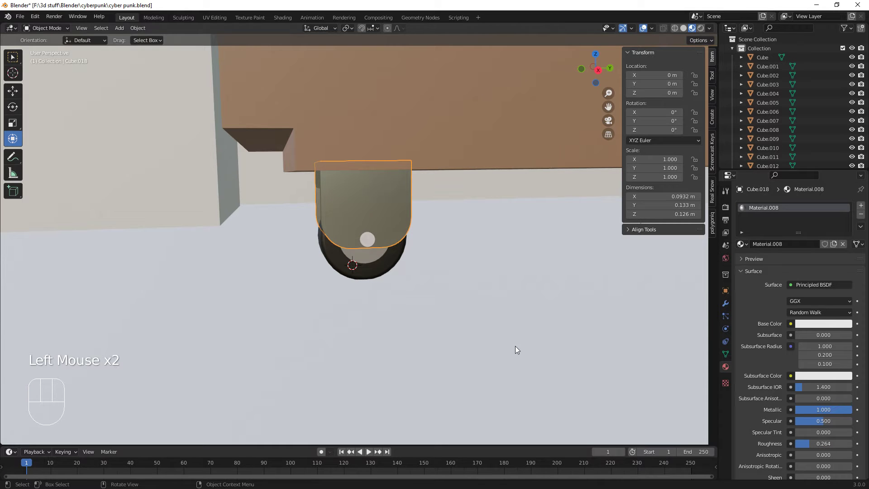
- Set the bracket's origin to its geometry and narrow it along Y
{"action": "left_click_drag", "start_coordinate": [449, 325], "coordinate": [467, 317]}
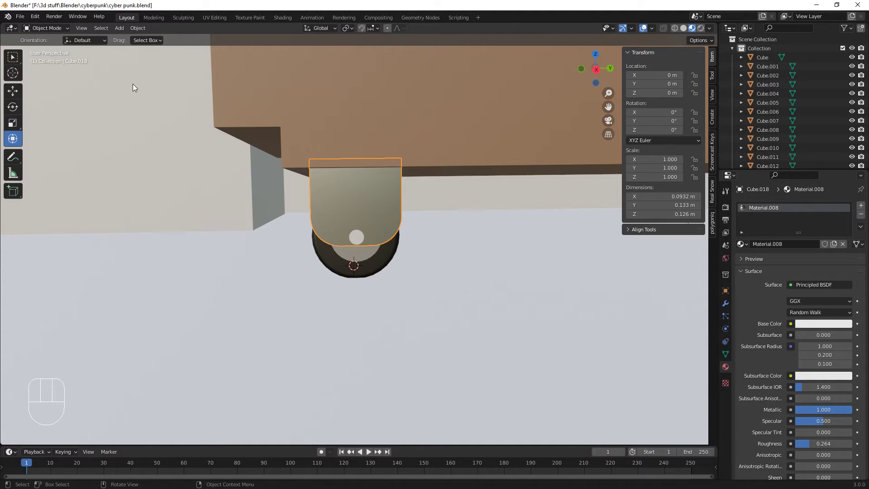
{"action": "left_click", "coordinate": [384, 183]}
{"action": "left_click", "coordinate": [383, 187]}
{"action": "left_click_drag", "start_coordinate": [136, 30], "coordinate": [264, 61]}
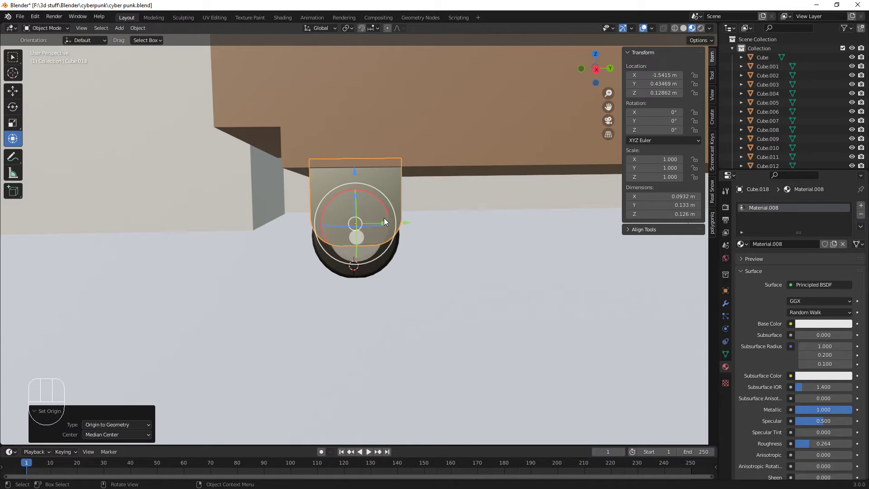
{"action": "left_click_drag", "start_coordinate": [384, 220], "coordinate": [376, 225]}
{"action": "left_click_drag", "start_coordinate": [404, 289], "coordinate": [426, 270]}
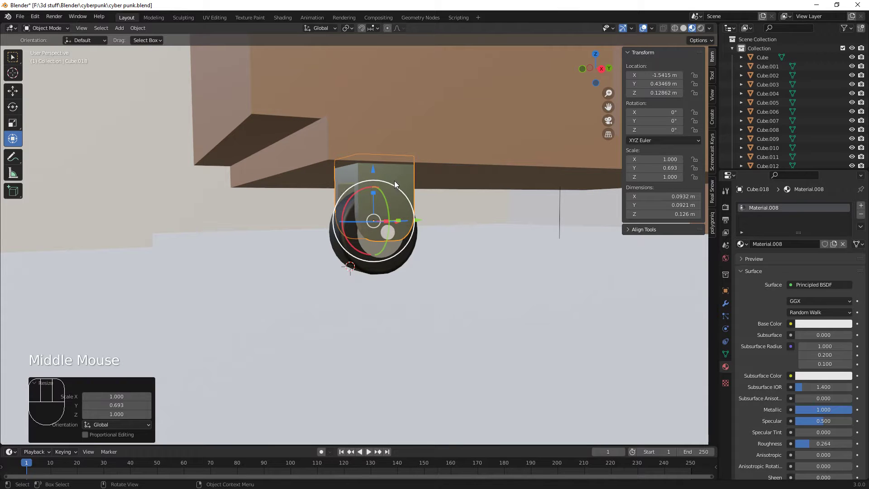
- Lower the bracket slightly over the wheel on Z and reselect the wheel
{"action": "left_click", "coordinate": [405, 179]}
{"action": "left_click_drag", "start_coordinate": [423, 234], "coordinate": [411, 237]}
{"action": "left_click", "coordinate": [390, 190]}
{"action": "left_click", "coordinate": [373, 173]}
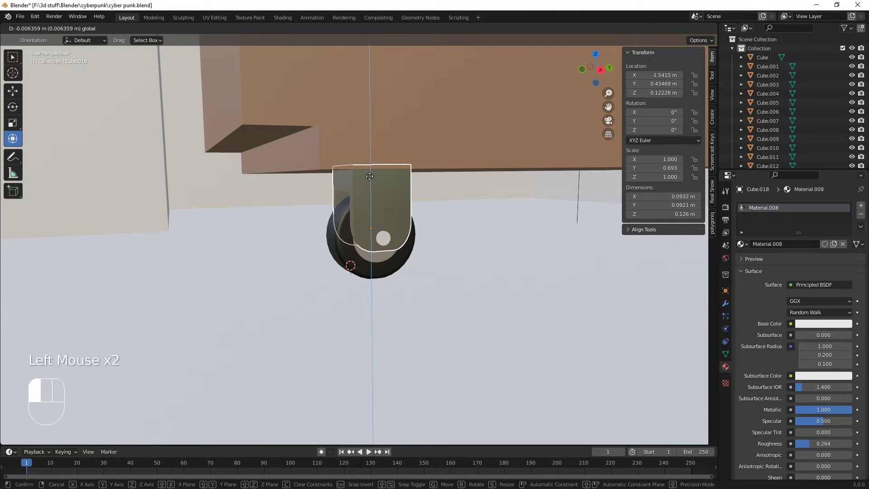
{"action": "left_click_drag", "start_coordinate": [407, 255], "coordinate": [431, 200]}
{"action": "scroll", "scroll_direction": "up", "scroll_amount": 3}
{"action": "left_click_drag", "start_coordinate": [462, 210], "coordinate": [394, 250]}
{"action": "left_click_drag", "start_coordinate": [394, 249], "coordinate": [297, 272]}
{"action": "scroll", "scroll_direction": "down", "scroll_amount": 3}
{"action": "scroll", "scroll_direction": "up", "scroll_amount": 3}
{"action": "scroll", "scroll_direction": "down", "scroll_amount": 3}
{"action": "left_click_drag", "start_coordinate": [361, 296], "coordinate": [400, 263]}
{"action": "scroll", "scroll_direction": "up", "scroll_amount": 3}
{"action": "left_click", "coordinate": [395, 247]}
- Duplicate the caster wheel with its axle pin and move the copy to the cart's far end
{"action": "left_click", "coordinate": [375, 268]}
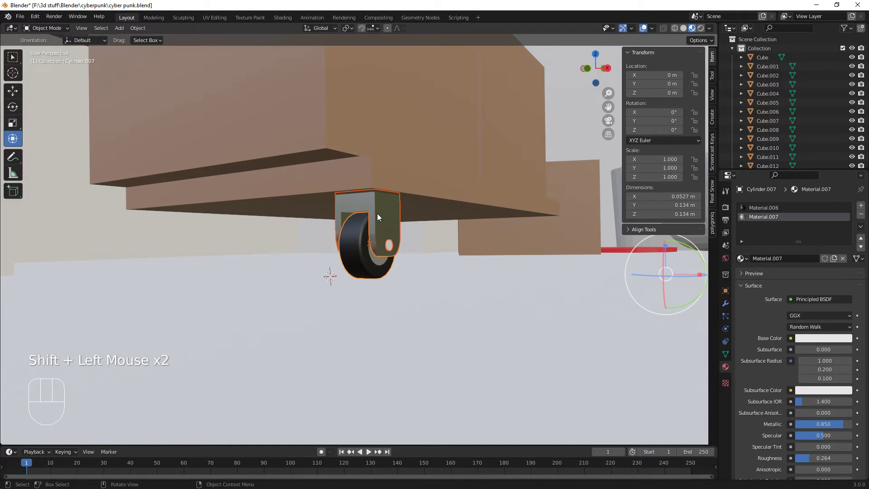
{"action": "left_click", "coordinate": [388, 212]}
{"action": "left_click", "coordinate": [394, 249]}
{"action": "left_click", "coordinate": [374, 266]}
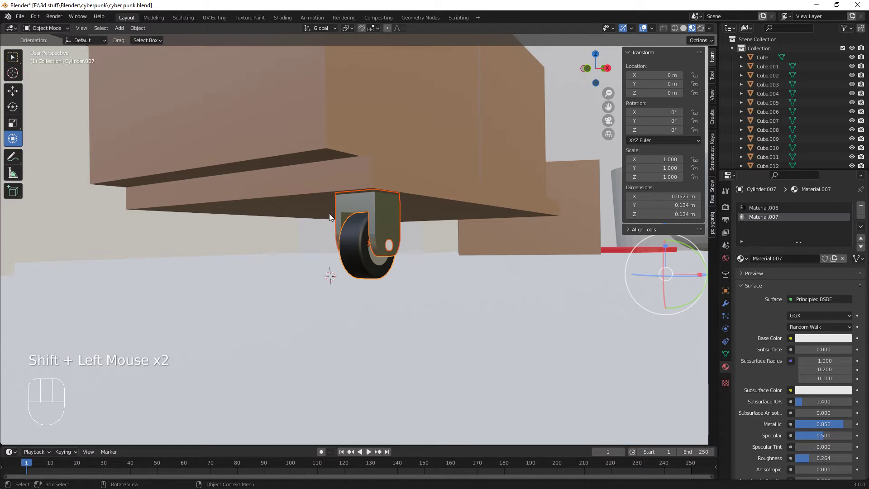
{"action": "left_click_drag", "start_coordinate": [397, 295], "coordinate": [431, 308]}
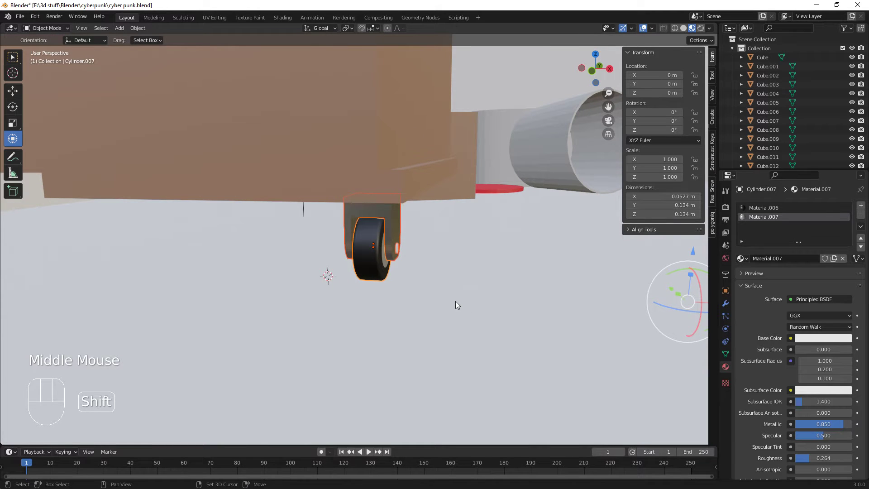
{"action": "scroll", "scroll_direction": "down", "scroll_amount": 3}
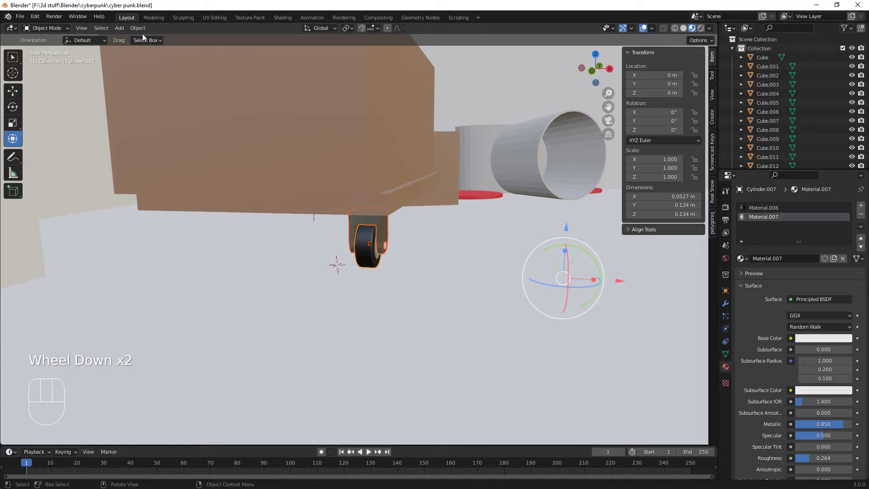
{"action": "left_click_drag", "start_coordinate": [144, 34], "coordinate": [246, 61]}
{"action": "key", "text": "shift+d"}
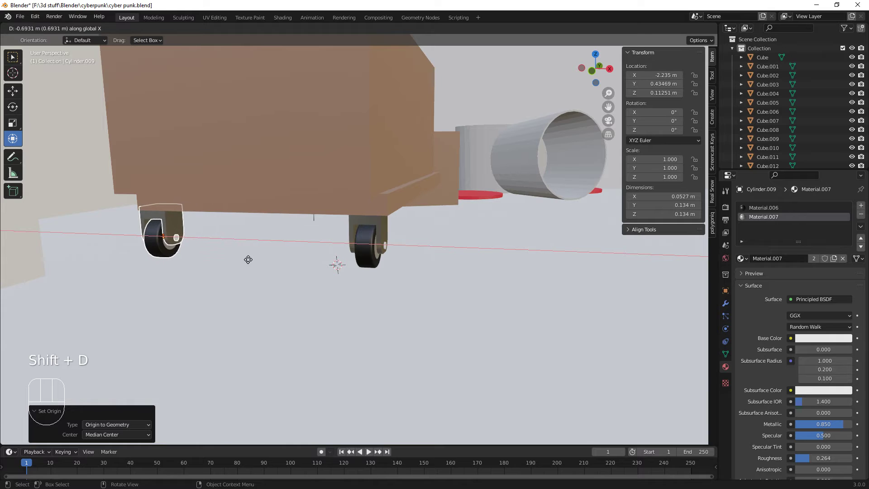
{"action": "left_click_drag", "start_coordinate": [269, 280], "coordinate": [227, 256]}
{"action": "left_click_drag", "start_coordinate": [184, 262], "coordinate": [203, 259]}
- Duplicate the wheel and bracket again and place the copy under the cart's other-side corner
{"action": "left_click_drag", "start_coordinate": [447, 317], "coordinate": [406, 264]}
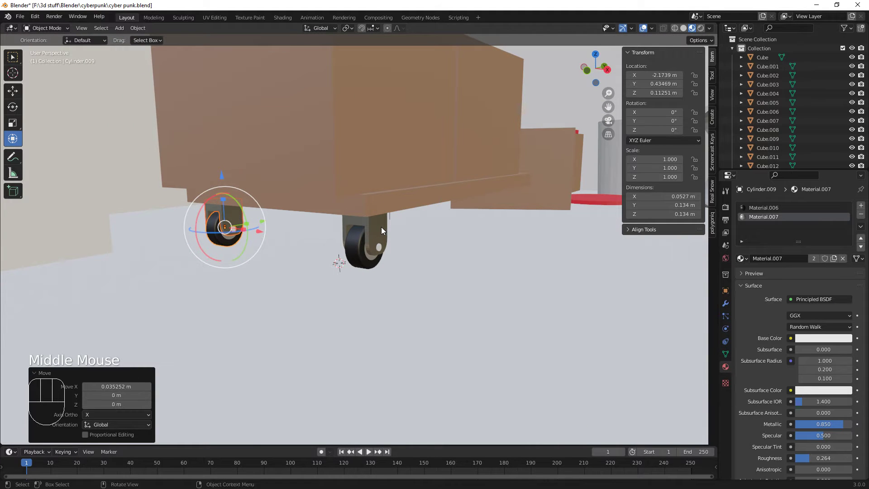
{"action": "left_click", "coordinate": [384, 228]}
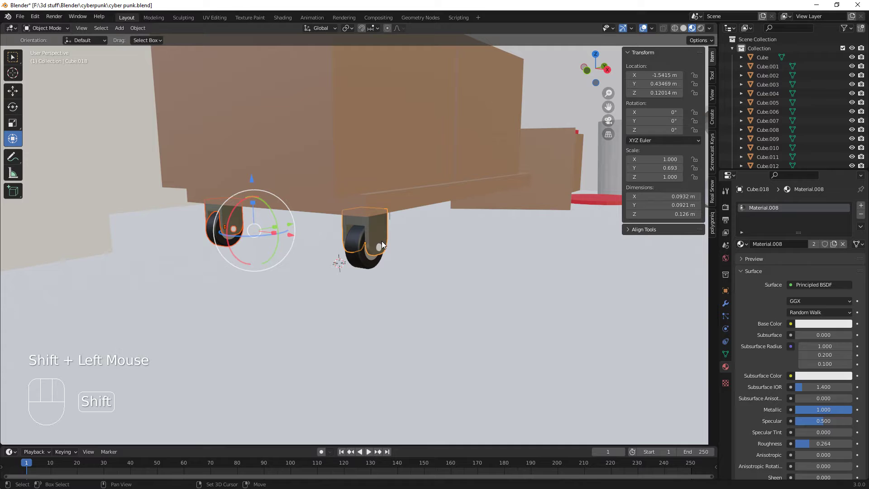
{"action": "left_click", "coordinate": [384, 249]}
{"action": "left_click", "coordinate": [367, 263]}
{"action": "left_click_drag", "start_coordinate": [485, 283], "coordinate": [435, 290]}
{"action": "scroll", "scroll_direction": "down", "scroll_amount": 3}
{"action": "scroll", "scroll_direction": "up", "scroll_amount": 3}
{"action": "left_click_drag", "start_coordinate": [490, 290], "coordinate": [348, 306]}
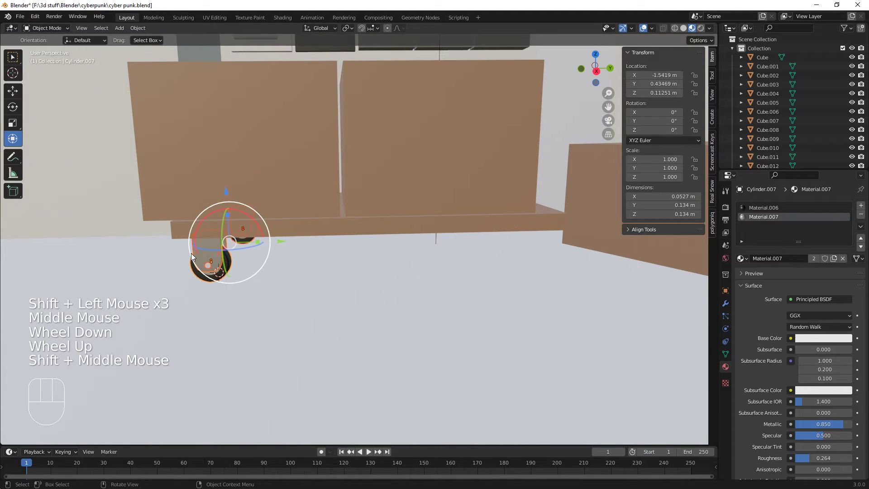
{"action": "left_click_drag", "start_coordinate": [513, 311], "coordinate": [415, 309]}
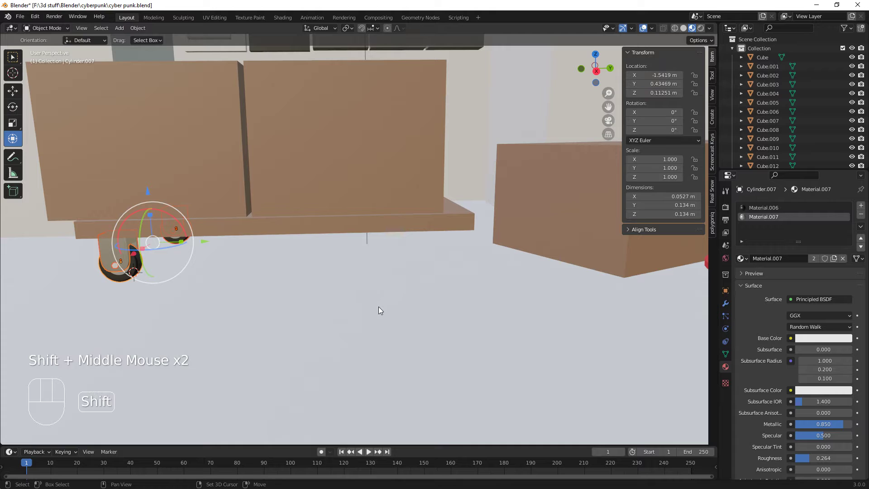
{"action": "key", "text": "shift+d"}
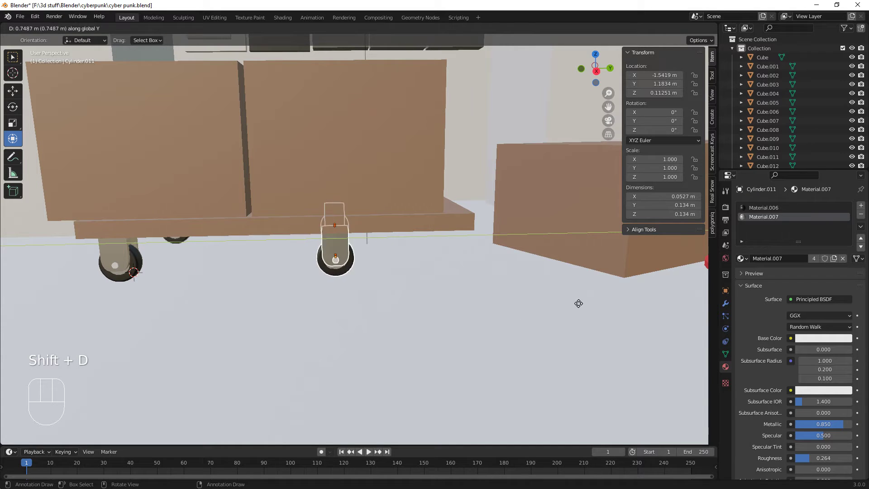
{"action": "left_click_drag", "start_coordinate": [546, 300], "coordinate": [509, 327]}
{"action": "scroll", "scroll_direction": "down", "scroll_amount": 3}
{"action": "left_click_drag", "start_coordinate": [470, 336], "coordinate": [484, 332]}
{"action": "left_click_drag", "start_coordinate": [453, 327], "coordinate": [428, 370]}
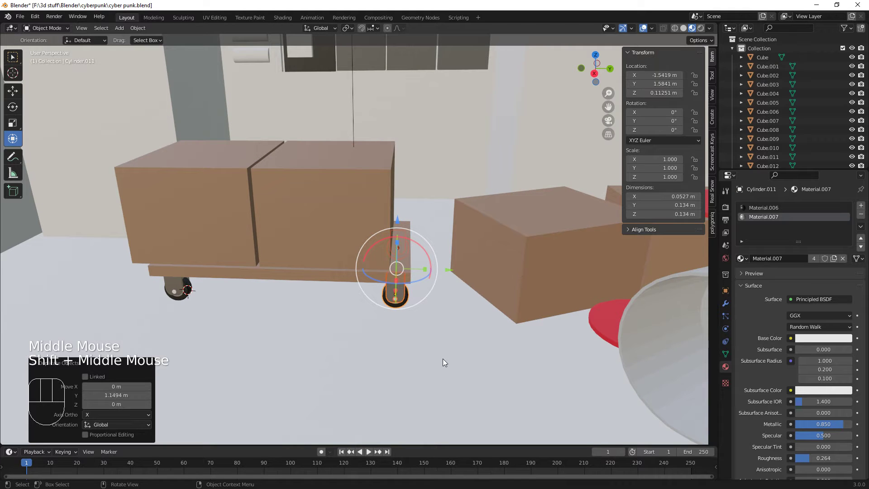
- Put the bracket over the front wheel, then add a new 2 m mesh cylinder (Cylinder.015) at the cart
{"action": "left_click", "coordinate": [331, 279]}
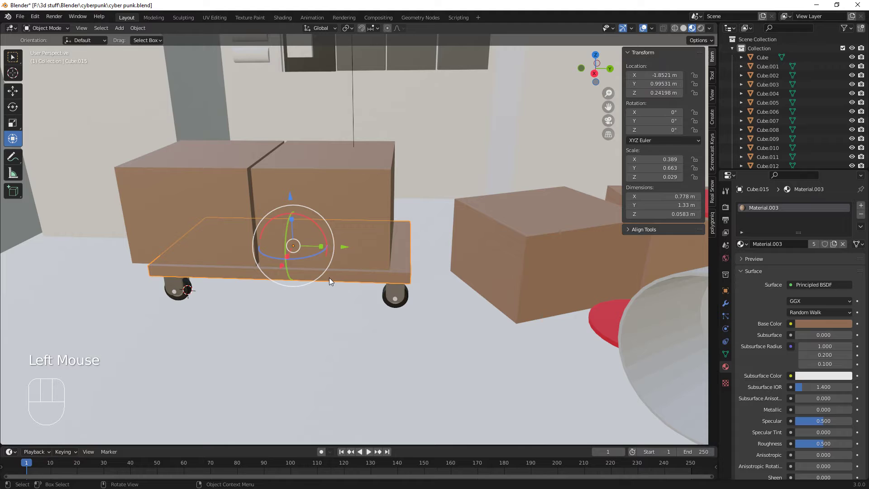
{"action": "left_click", "coordinate": [401, 291]}
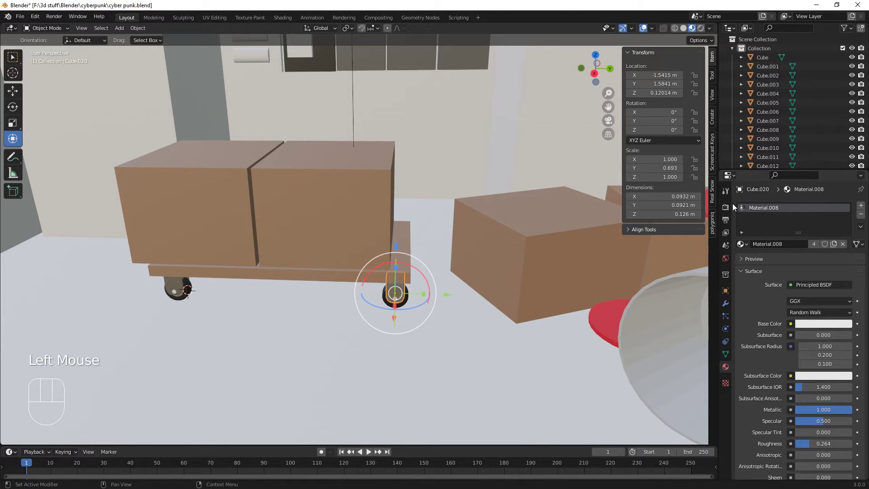
{"action": "left_click_drag", "start_coordinate": [744, 244], "coordinate": [407, 240]}
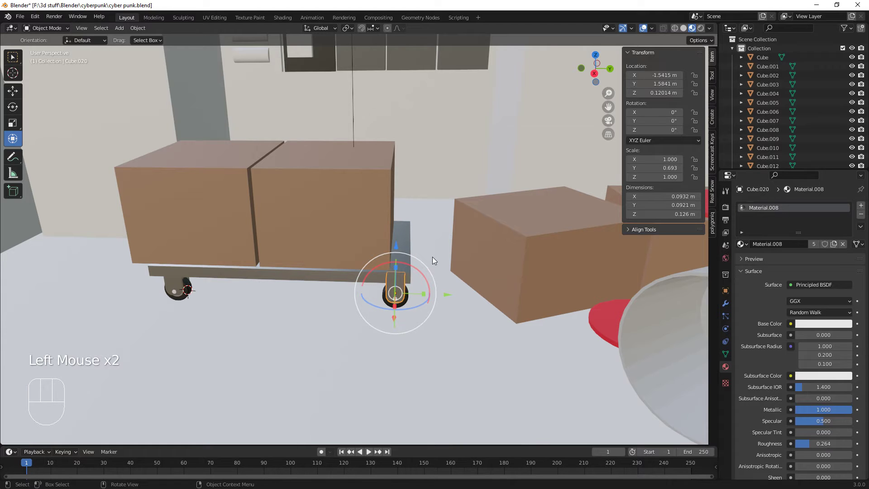
{"action": "left_click_drag", "start_coordinate": [496, 320], "coordinate": [440, 328]}
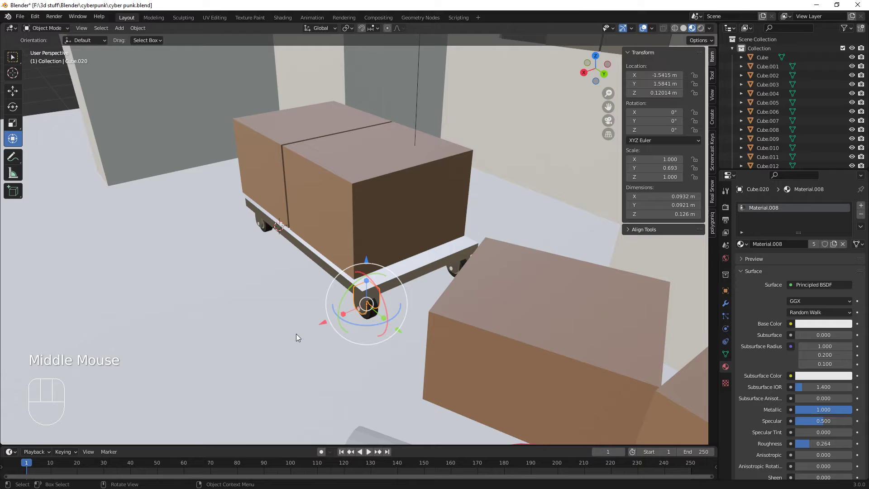
{"action": "key", "text": "shift+a"}
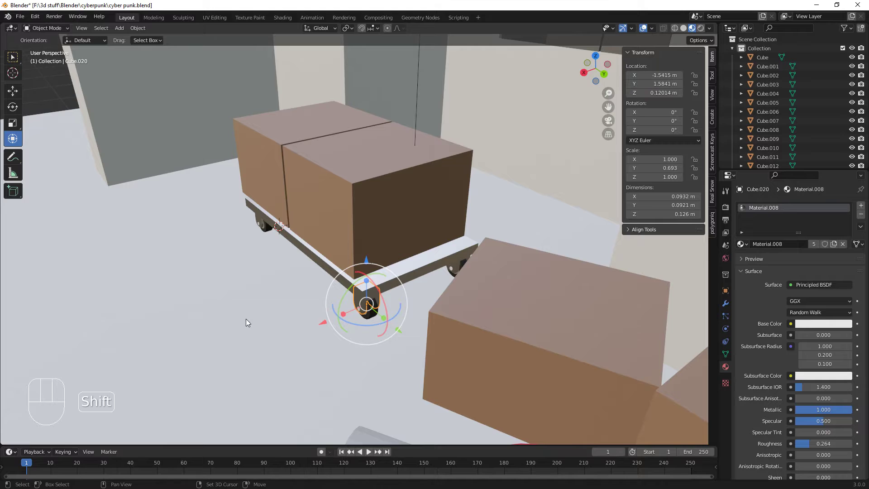
{"action": "key", "text": "shift+a"}
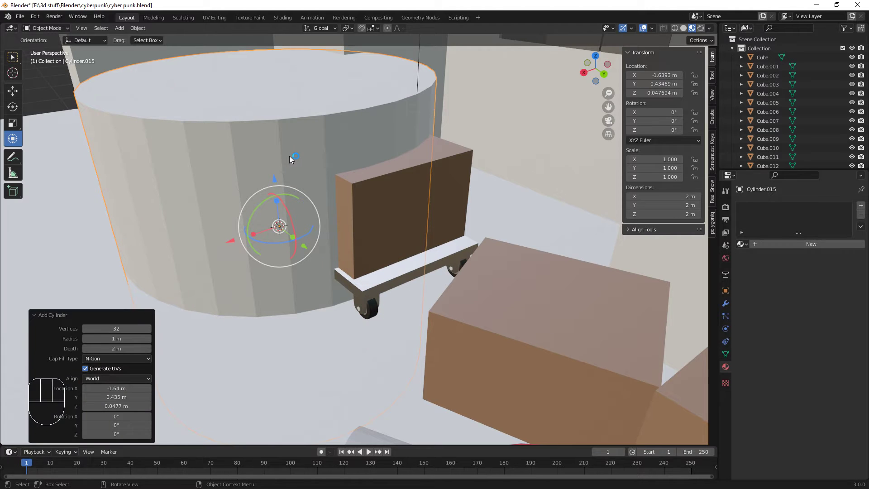
- Shrink the cylinder to a ~5 cm peg, set it on the cart-base corner above a wheel, and enter Edit Mode
{"action": "key", "text": "s"}
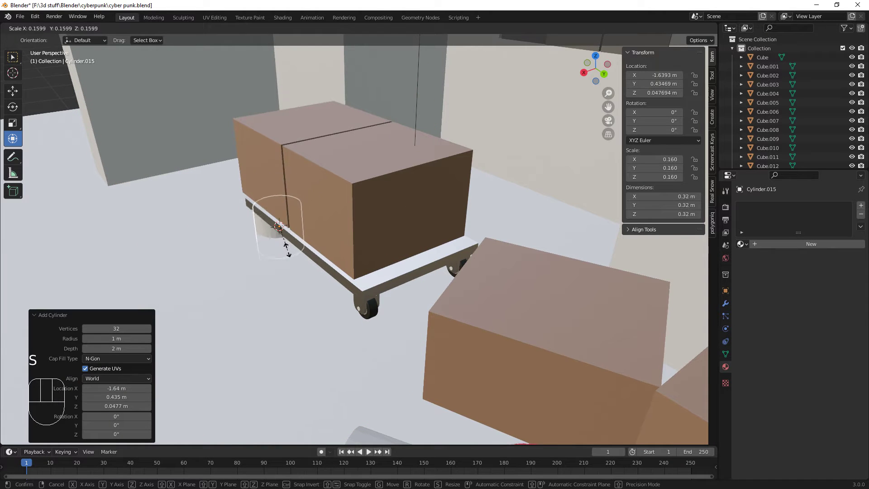
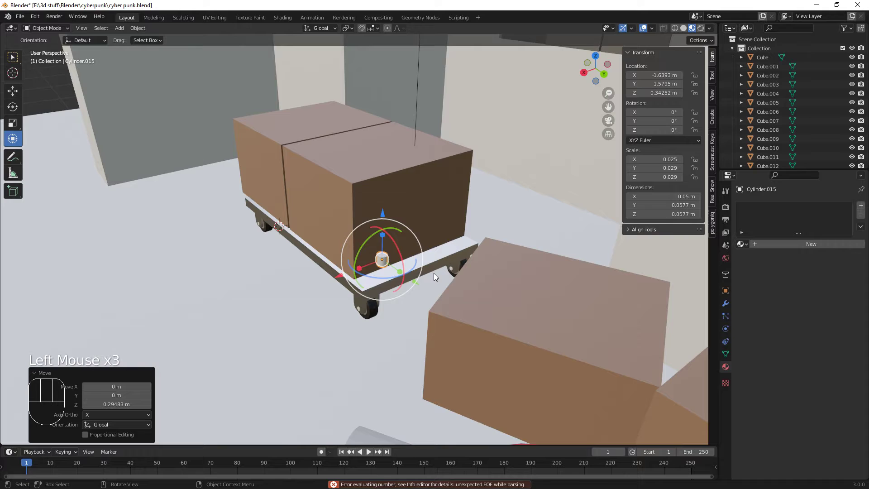
{"action": "scroll", "scroll_direction": "up", "scroll_amount": 3}
{"action": "left_click_drag", "start_coordinate": [363, 297], "coordinate": [340, 338]}
{"action": "left_click_drag", "start_coordinate": [356, 342], "coordinate": [394, 311]}
{"action": "left_click_drag", "start_coordinate": [462, 273], "coordinate": [476, 277]}
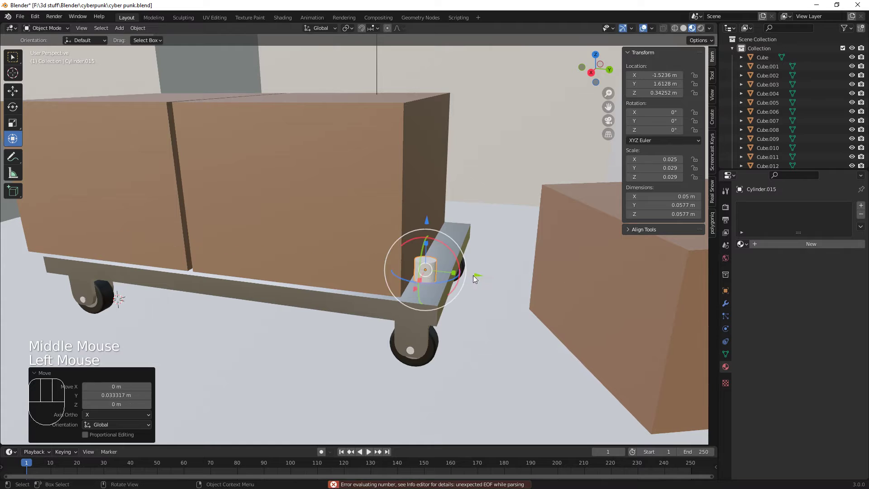
{"action": "left_click_drag", "start_coordinate": [429, 224], "coordinate": [429, 241]}
{"action": "left_click_drag", "start_coordinate": [506, 306], "coordinate": [467, 307]}
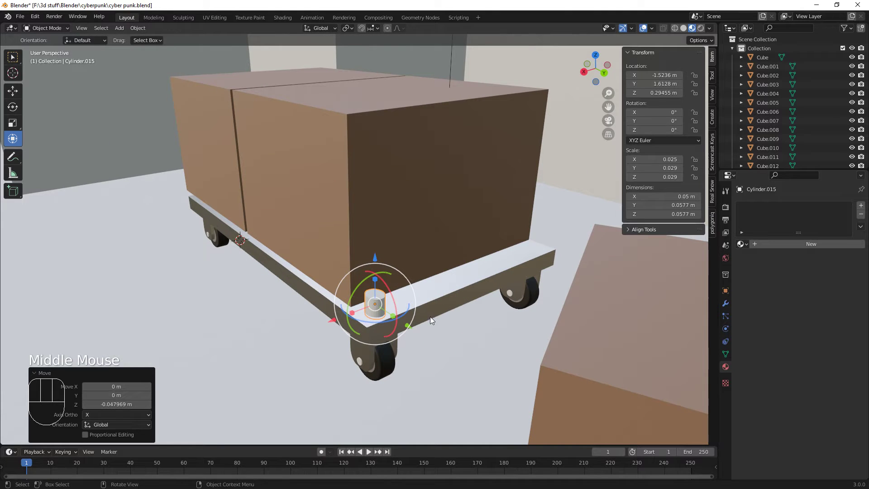
{"action": "key", "text": "Tab"}
- Select the peg's end face, raise it to about 19.2 m, save the file and choose the Spin tool
{"action": "left_click", "coordinate": [381, 292]}
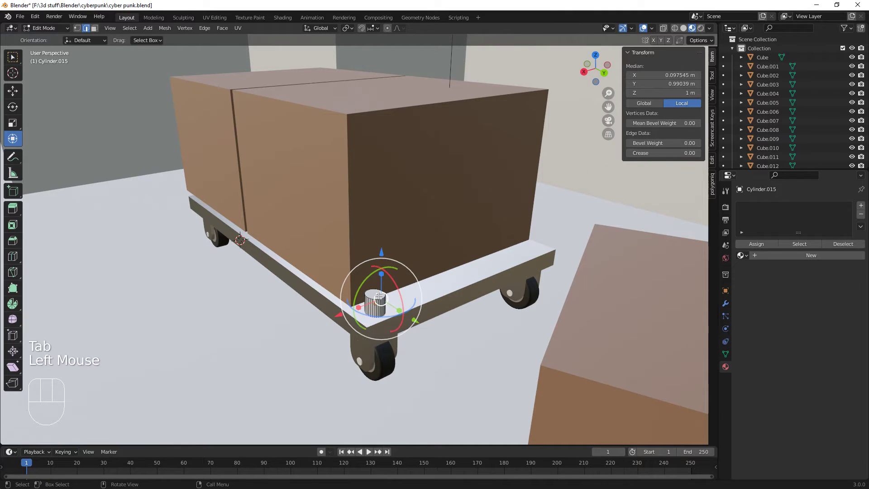
{"action": "key", "text": "3"}
{"action": "left_click", "coordinate": [377, 290]}
{"action": "left_click_drag", "start_coordinate": [440, 342], "coordinate": [468, 328]}
{"action": "left_click_drag", "start_coordinate": [470, 326], "coordinate": [437, 363]}
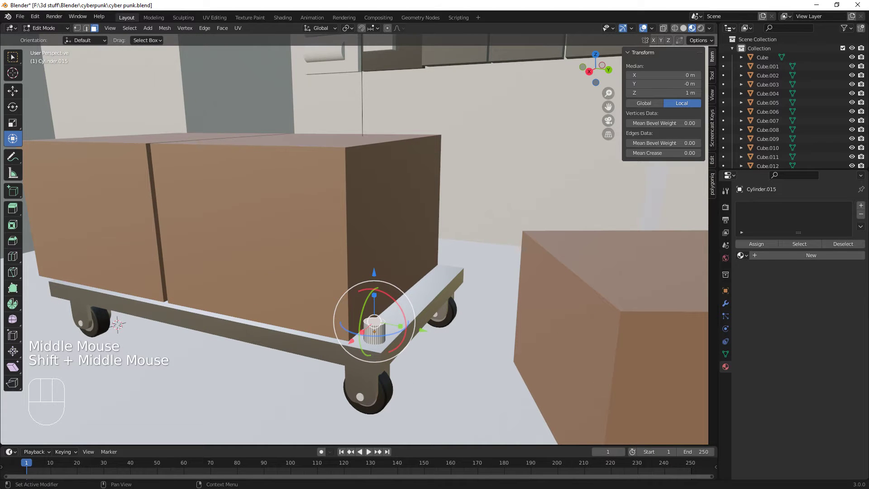
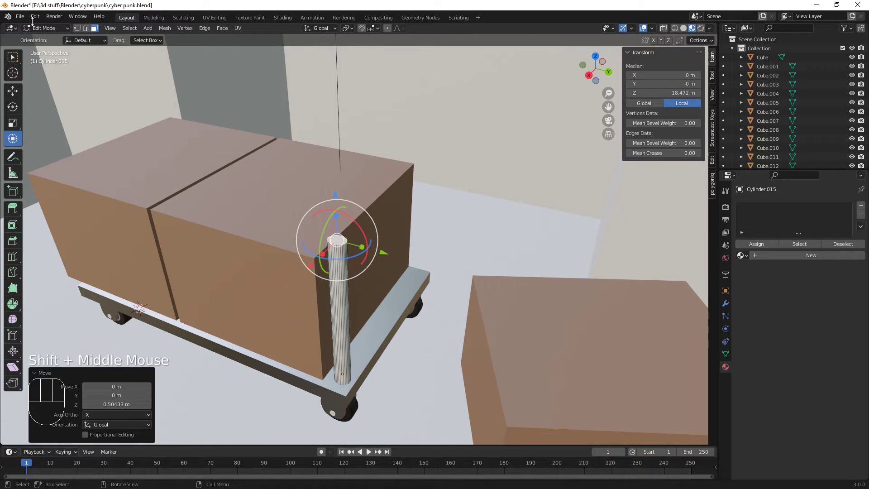
{"action": "left_click_drag", "start_coordinate": [24, 18], "coordinate": [40, 72]}
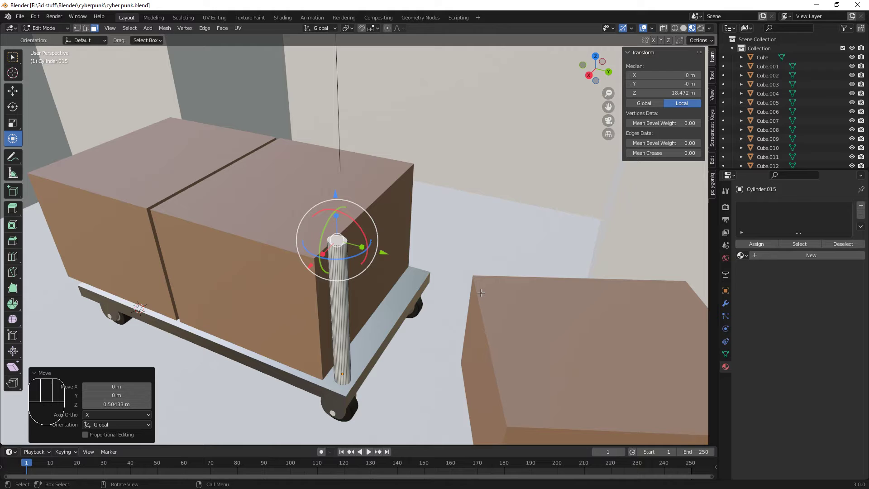
{"action": "left_click_drag", "start_coordinate": [396, 282], "coordinate": [413, 271]}
{"action": "left_click_drag", "start_coordinate": [415, 271], "coordinate": [361, 263]}
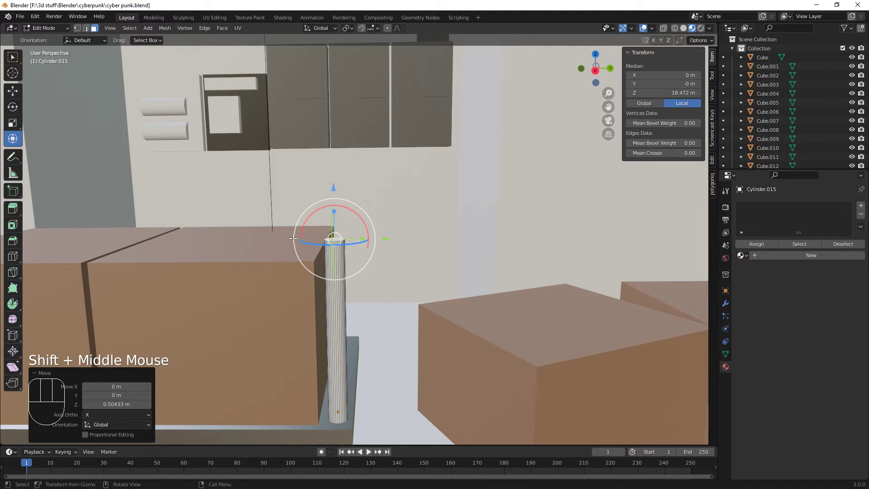
{"action": "left_click", "coordinate": [335, 183]}
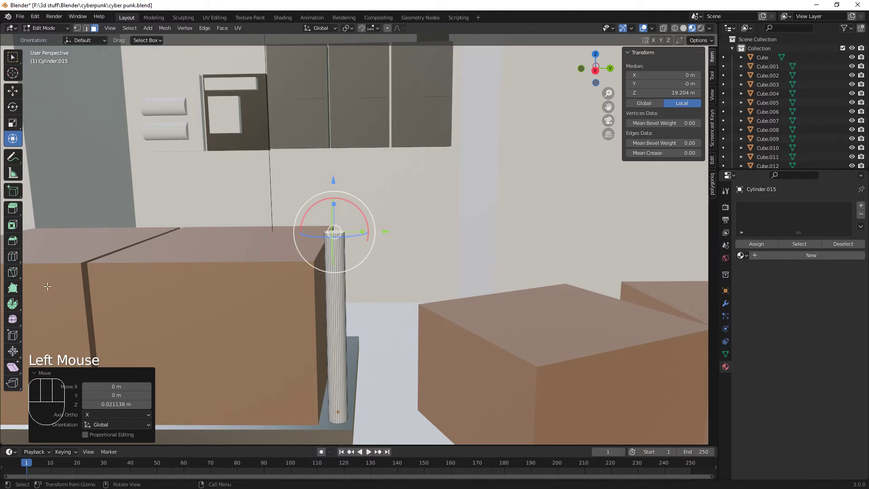
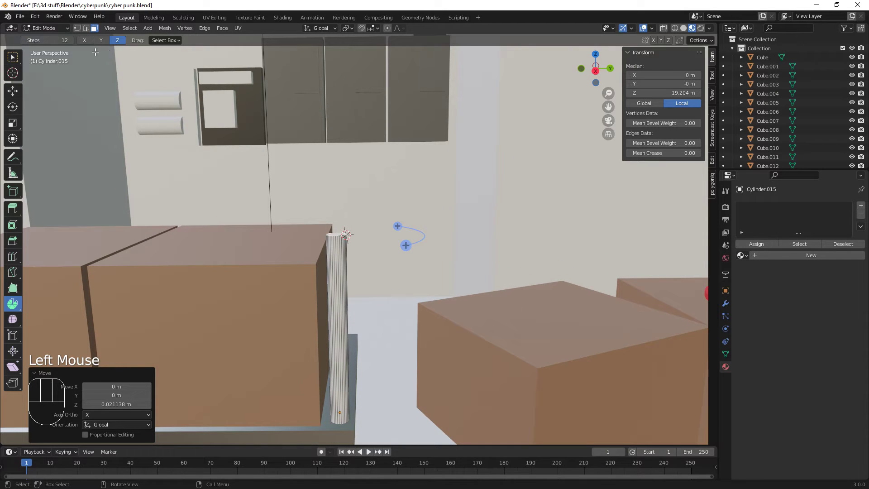
- Spin the pipe end into a bend on the X axis, then stretch the face into a long slanted run up to ~32 m
{"action": "left_click", "coordinate": [86, 42]}
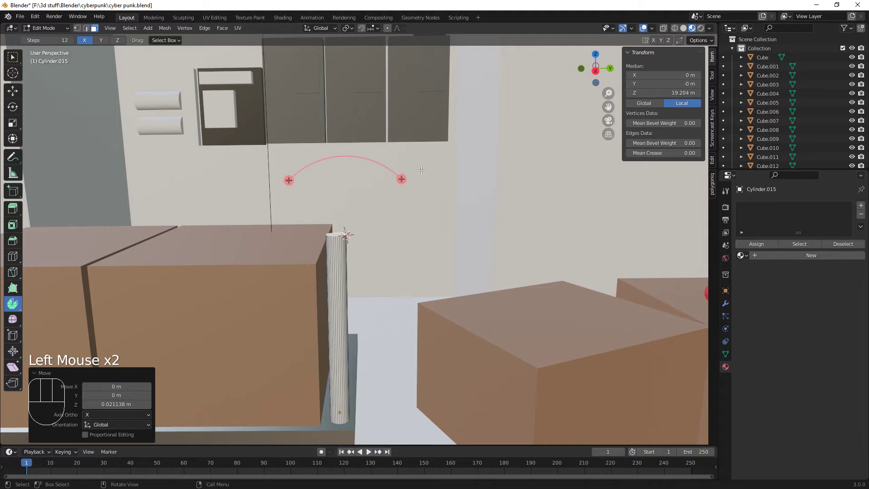
{"action": "left_click_drag", "start_coordinate": [404, 178], "coordinate": [421, 200]}
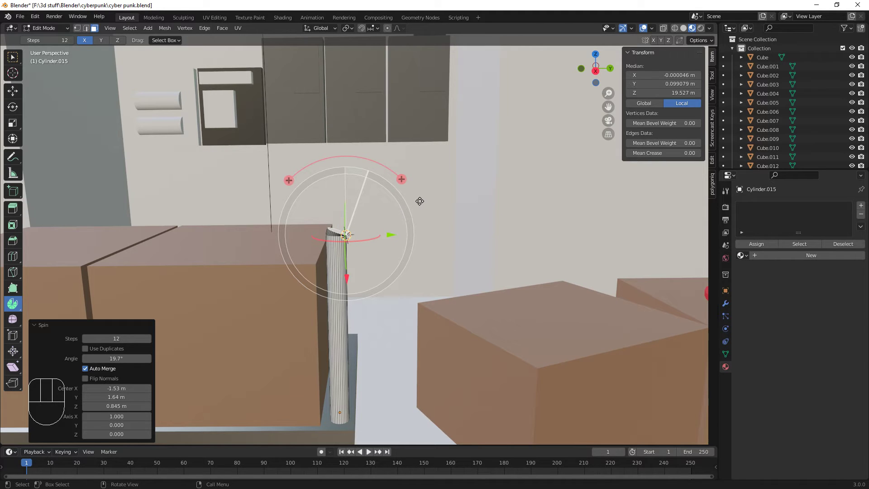
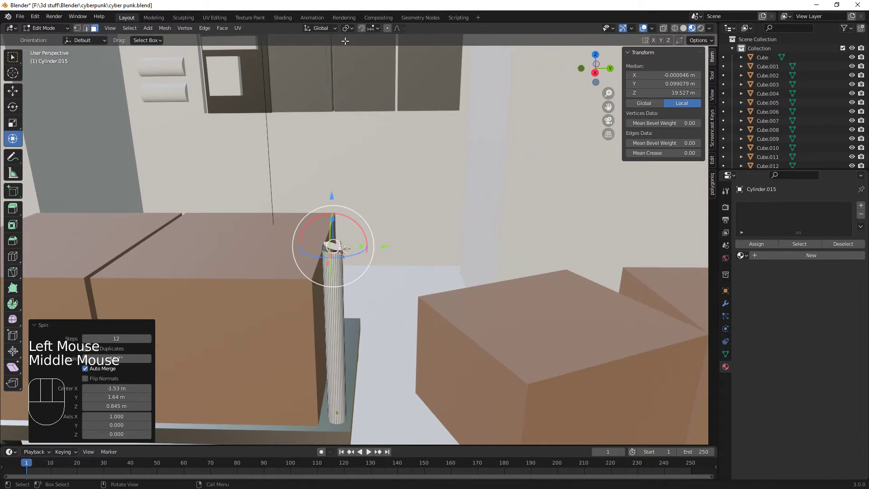
{"action": "left_click_drag", "start_coordinate": [322, 33], "coordinate": [399, 209]}
{"action": "middle_click", "coordinate": [403, 233]}
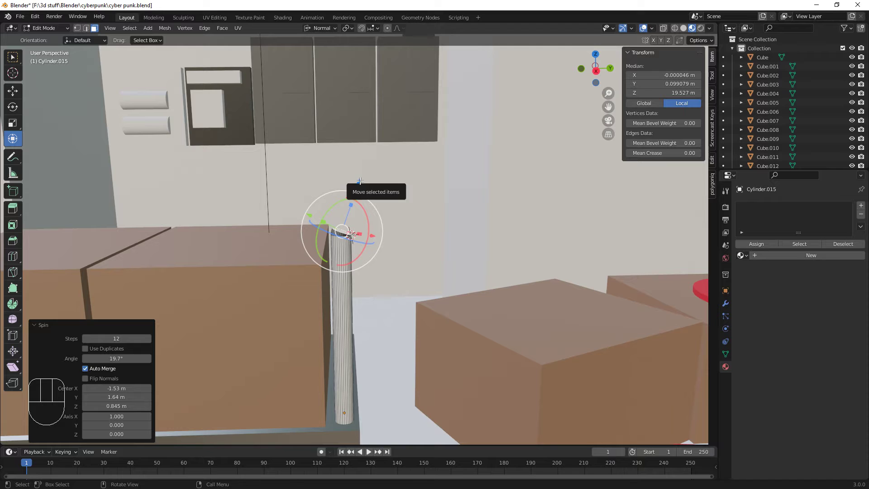
{"action": "left_click_drag", "start_coordinate": [361, 178], "coordinate": [411, 48]}
{"action": "scroll", "scroll_direction": "down", "scroll_amount": 3}
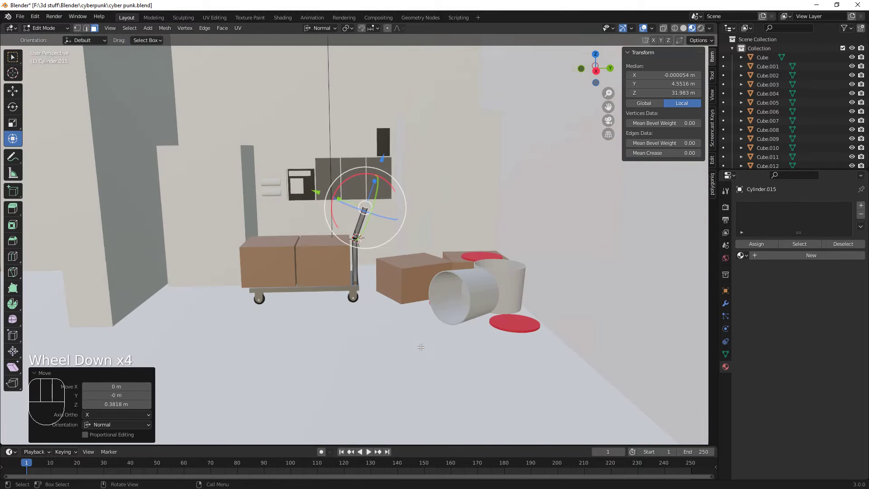
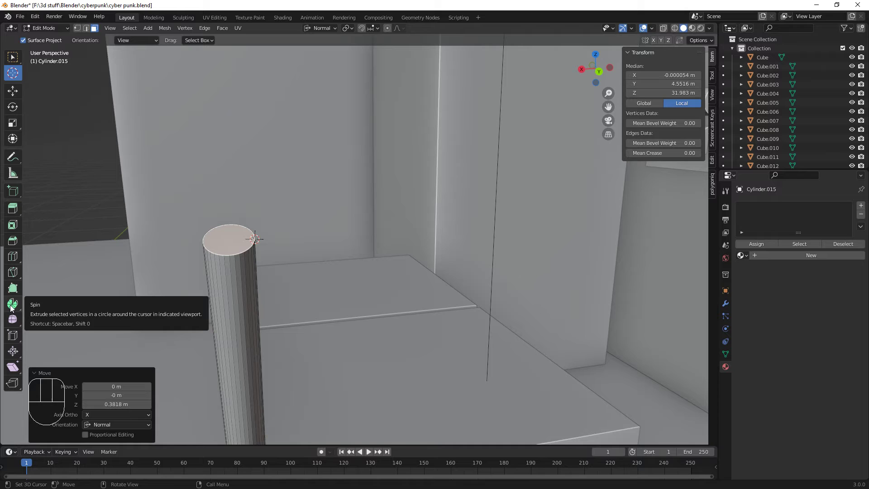
- Spin a second bend on the Y axis so the pipe's upper end turns horizontal at about 32.8 m
{"action": "left_click", "coordinate": [13, 306]}
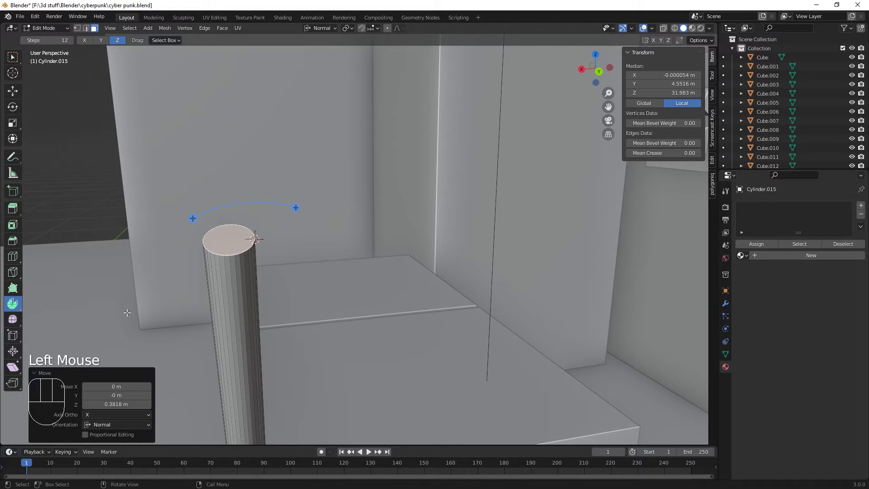
{"action": "left_click", "coordinate": [89, 44]}
{"action": "left_click", "coordinate": [102, 42]}
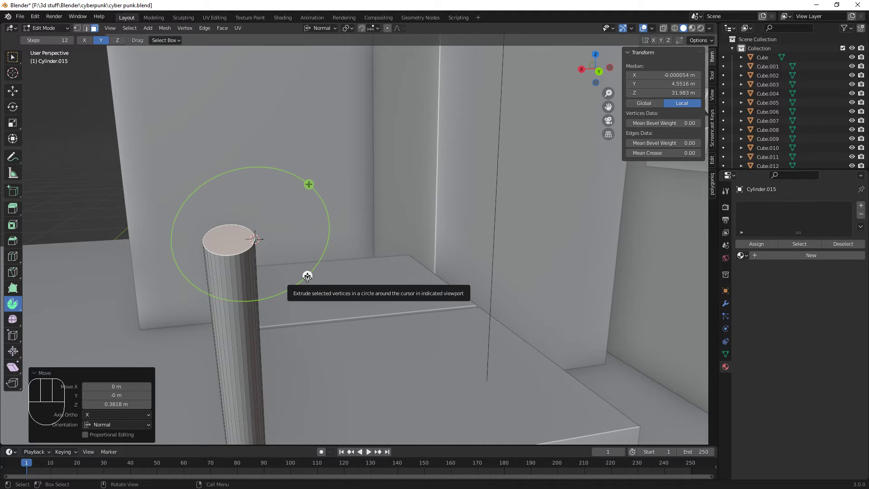
{"action": "left_click_drag", "start_coordinate": [308, 276], "coordinate": [181, 308]}
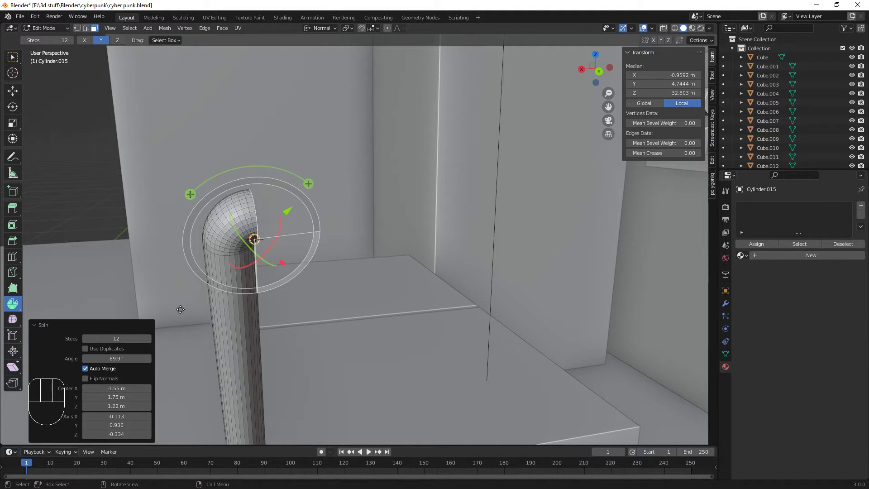
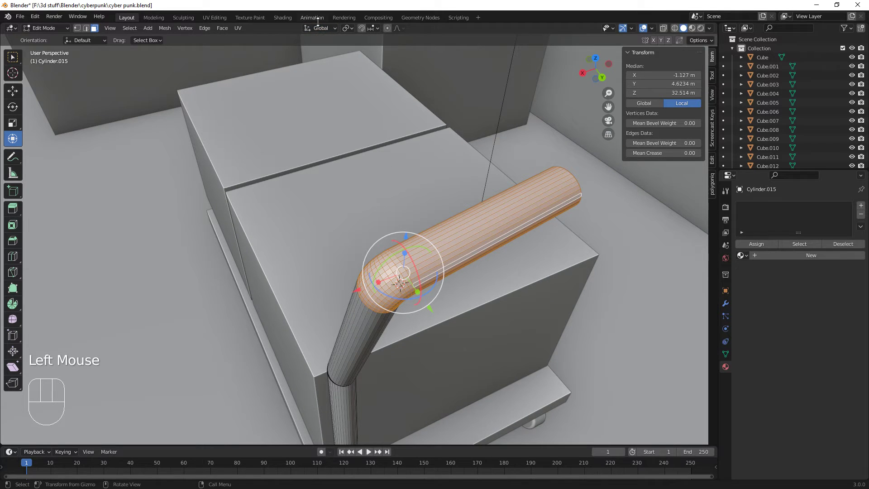
- Back in Object Mode, shift the bent pipe slightly over the cabinet and open the Add Modifier list
{"action": "left_click_drag", "start_coordinate": [497, 272], "coordinate": [478, 288]}
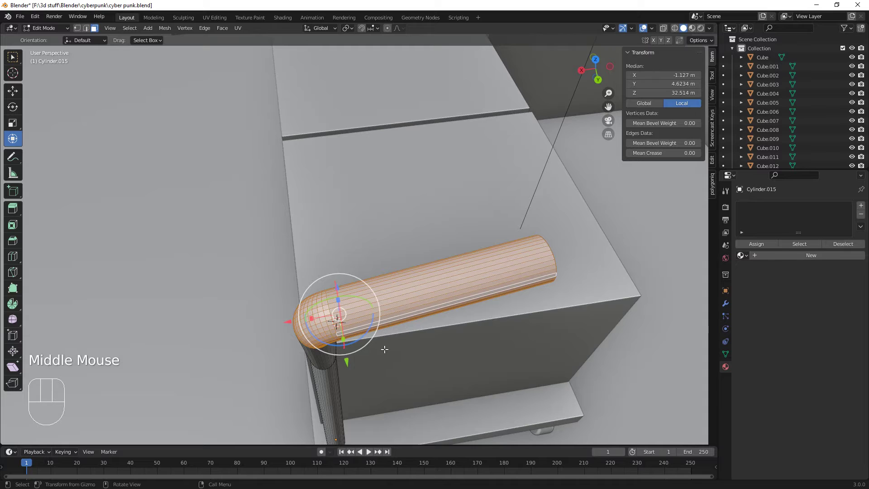
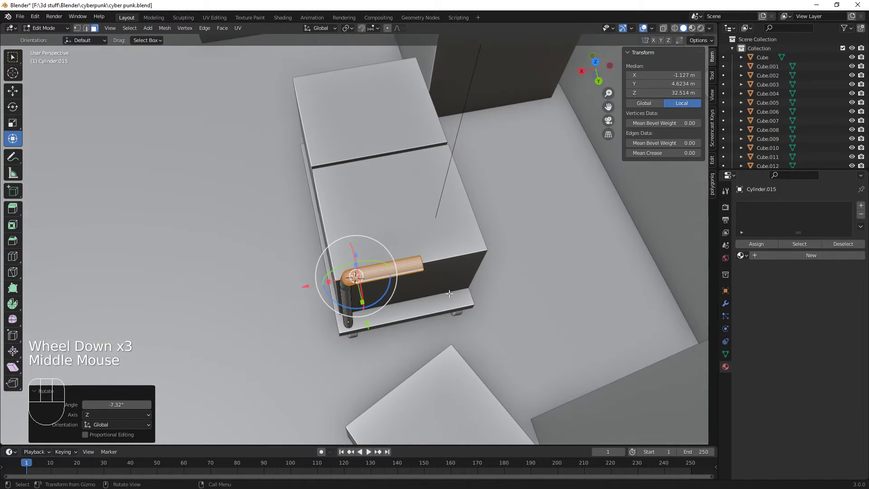
{"action": "key", "text": "Tab"}
{"action": "left_click_drag", "start_coordinate": [371, 336], "coordinate": [398, 293]}
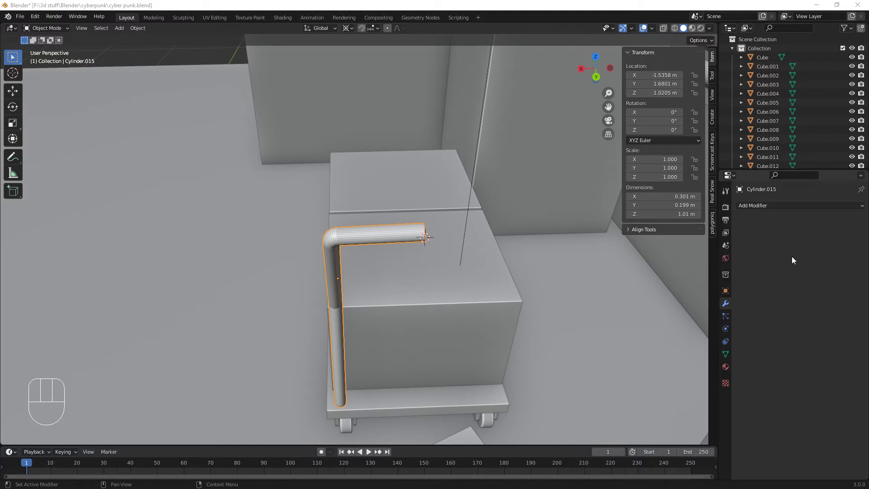
{"action": "left_click", "coordinate": [769, 203]}
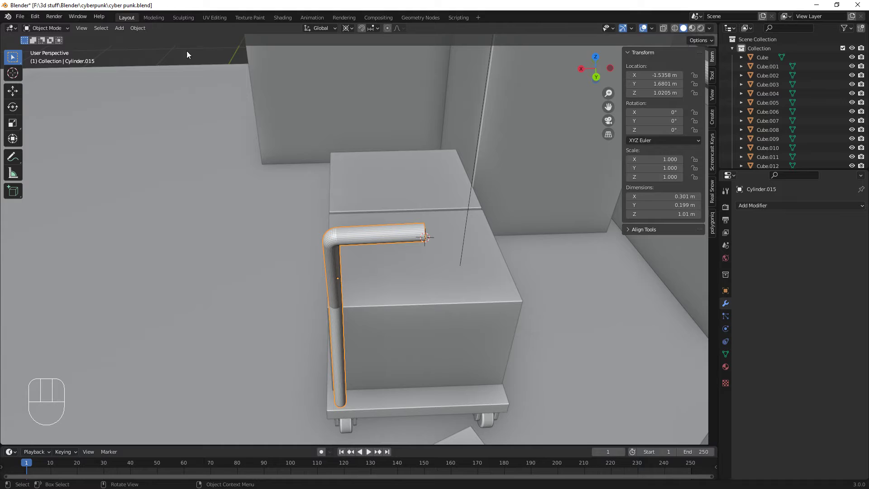
{"action": "left_click_drag", "start_coordinate": [142, 31], "coordinate": [299, 288]}
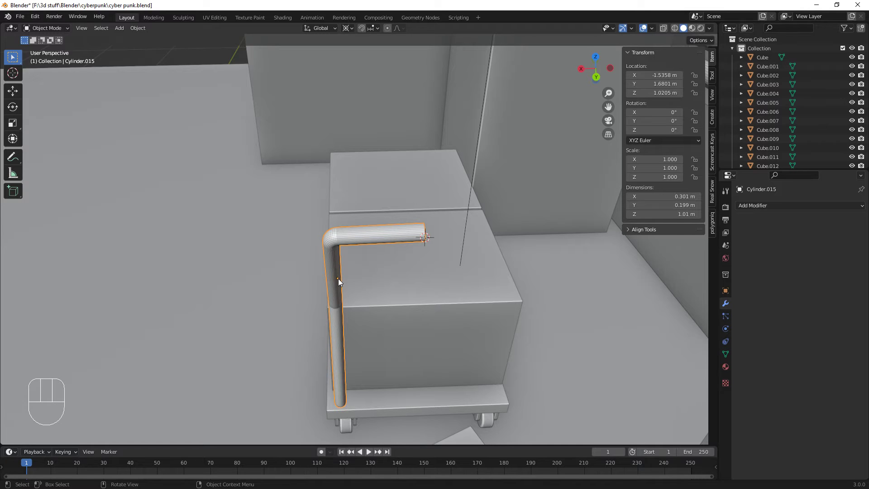
{"action": "left_click_drag", "start_coordinate": [145, 32], "coordinate": [249, 67]}
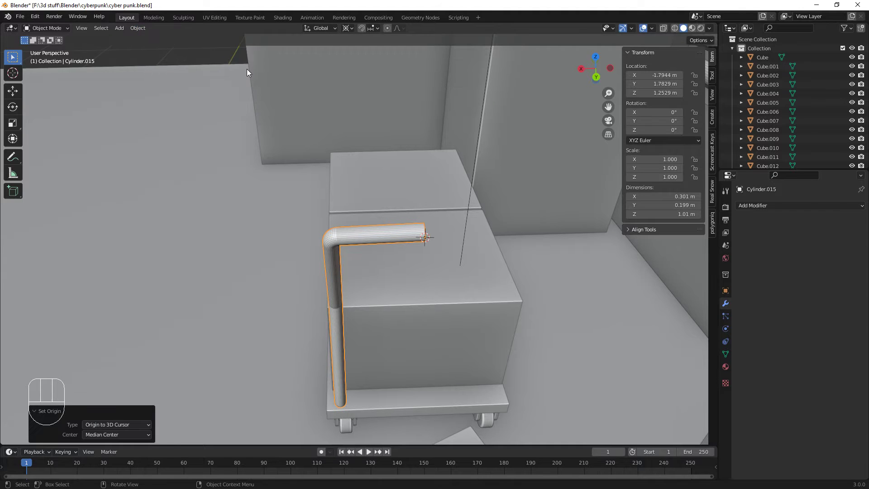
{"action": "scroll", "scroll_direction": "up", "scroll_amount": 3}
{"action": "scroll", "scroll_direction": "down", "scroll_amount": 3}
{"action": "scroll", "scroll_direction": "up", "scroll_amount": 3}
{"action": "scroll", "scroll_direction": "down", "scroll_amount": 3}
- Try a Mirror modifier, drop it, and slide the pipe's top-end vertices along X to about 0.35 m wide
{"action": "left_click_drag", "start_coordinate": [764, 206], "coordinate": [683, 314]}
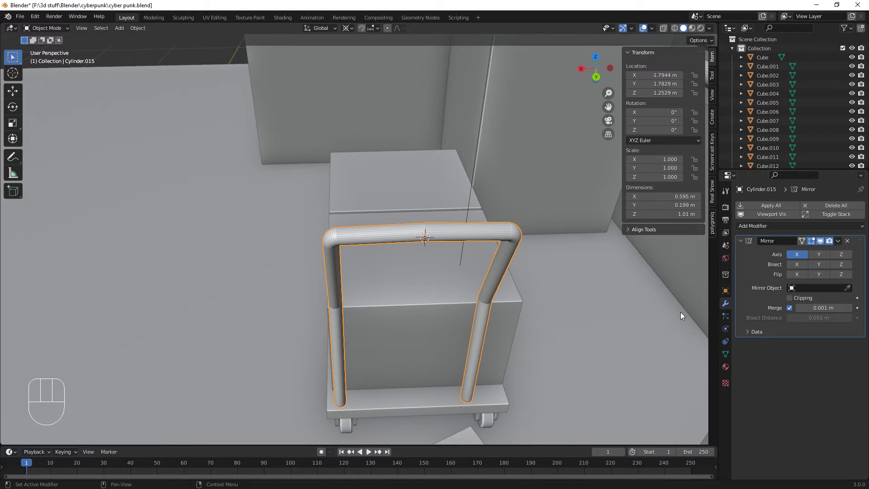
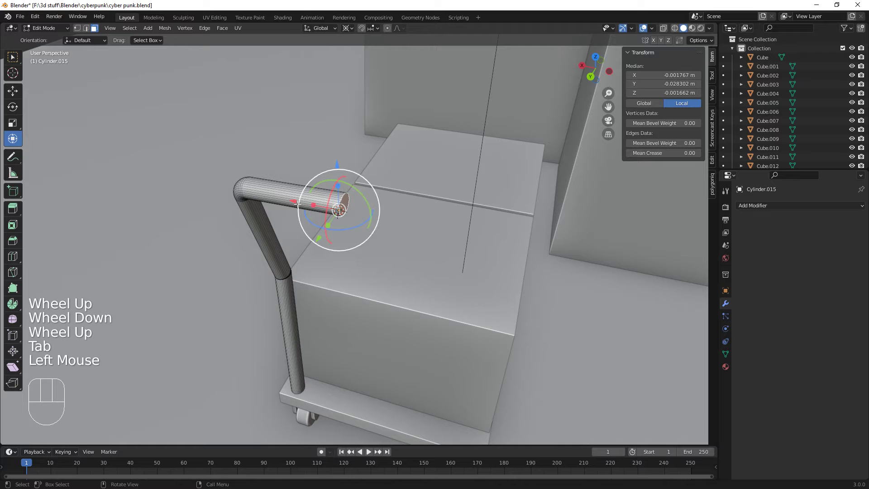
{"action": "left_click_drag", "start_coordinate": [295, 197], "coordinate": [318, 206]}
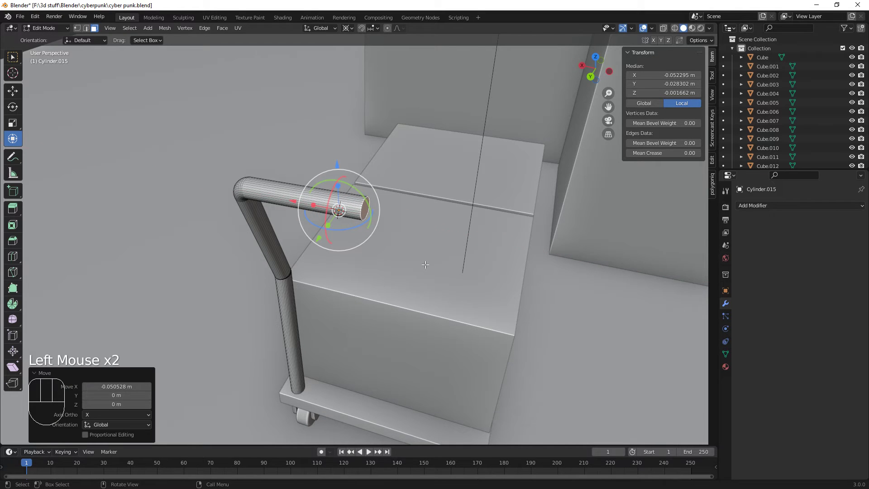
{"action": "left_click_drag", "start_coordinate": [444, 292], "coordinate": [460, 288]}
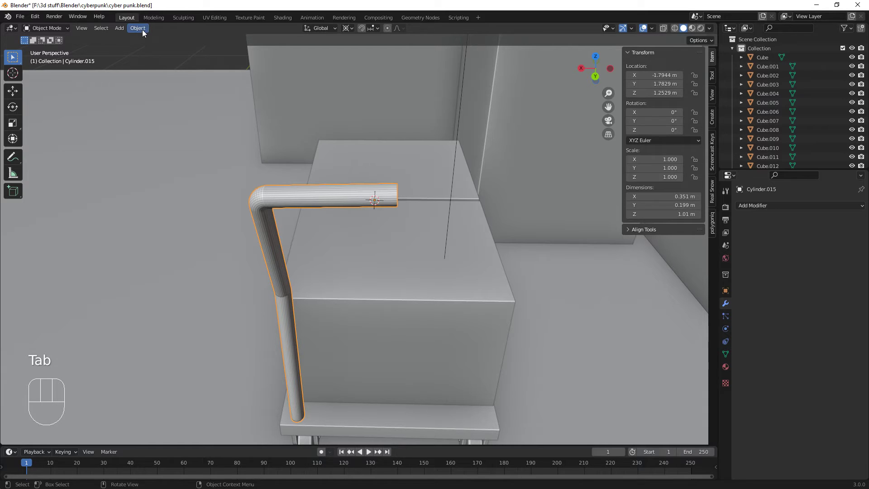
- Snap the 3D cursor to the pipe's open end and mirror the pipe across it into an arch
{"action": "middle_click", "coordinate": [425, 269]}
{"action": "scroll", "scroll_direction": "up", "scroll_amount": 3}
{"action": "left_click", "coordinate": [397, 153]}
{"action": "left_click", "coordinate": [397, 154]}
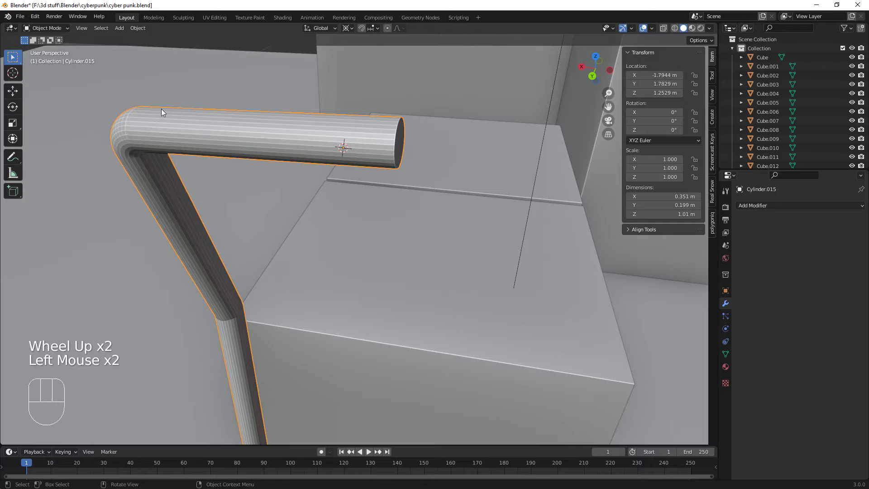
{"action": "left_click", "coordinate": [17, 73]}
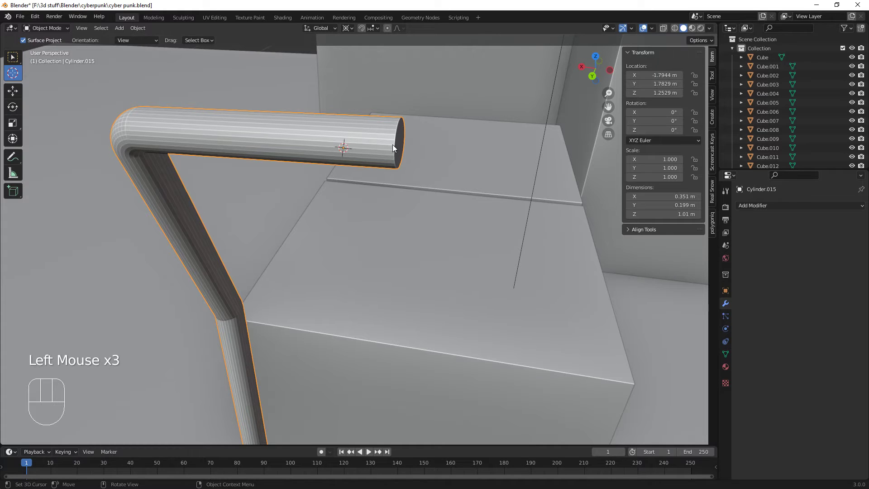
{"action": "left_click", "coordinate": [397, 146]}
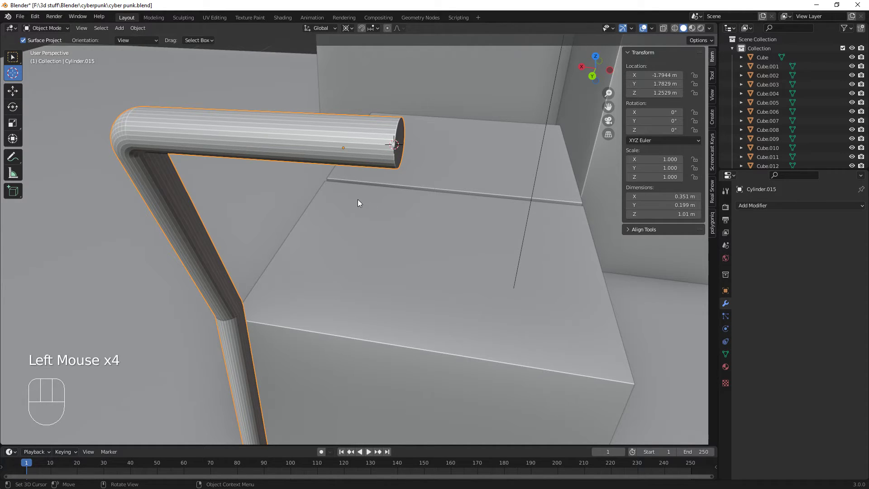
{"action": "left_click_drag", "start_coordinate": [141, 29], "coordinate": [270, 68]}
- Enable Clipping and Merge on the Mirror modifier and apply it, giving one ~0.7 m wide handle
{"action": "scroll", "scroll_direction": "down", "scroll_amount": 3}
{"action": "left_click_drag", "start_coordinate": [776, 207], "coordinate": [685, 309]}
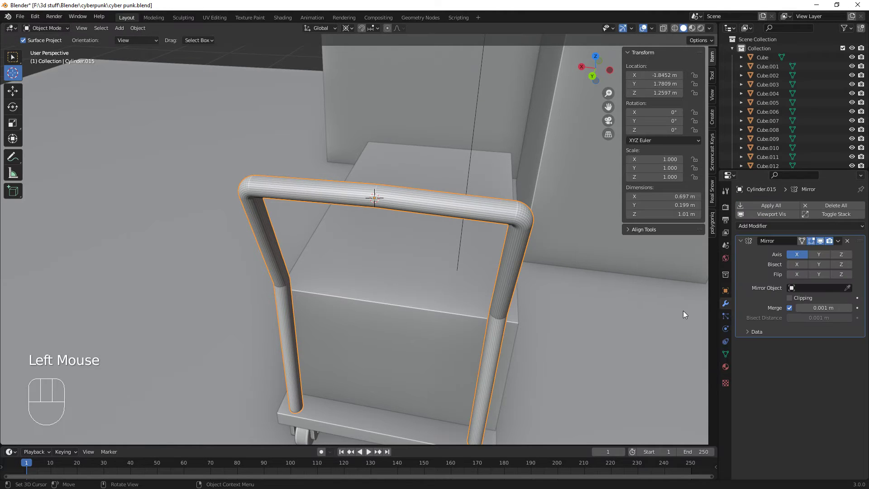
{"action": "scroll", "scroll_direction": "down", "scroll_amount": 3}
{"action": "scroll", "scroll_direction": "down", "scroll_amount": 3}
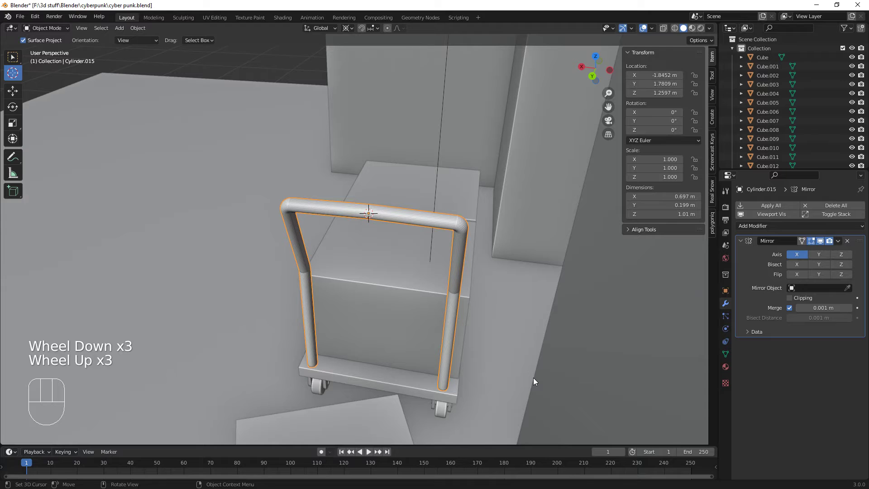
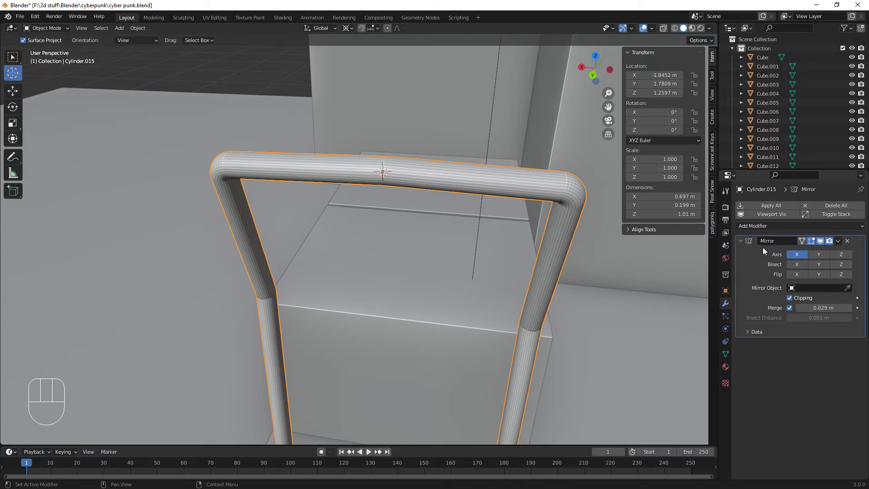
{"action": "left_click", "coordinate": [841, 243]}
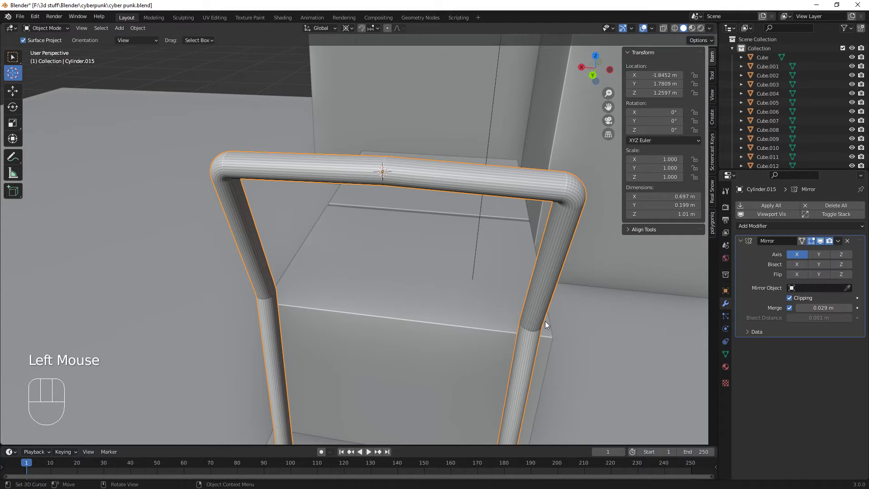
{"action": "scroll", "scroll_direction": "down", "scroll_amount": 3}
{"action": "left_click_drag", "start_coordinate": [843, 242], "coordinate": [811, 252]}
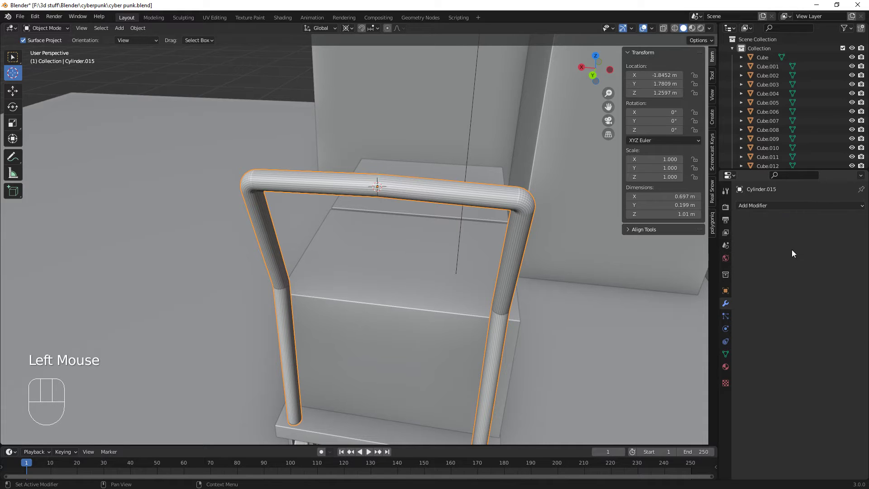
- Poke at the handle with a selection tool, undo a stray Ctrl+X, and orbit around the cart
{"action": "key", "text": "Tab"}
{"action": "key", "text": "Tab"}
{"action": "left_click", "coordinate": [453, 196]}
{"action": "left_click", "coordinate": [17, 141]}
{"action": "left_click", "coordinate": [358, 186]}
{"action": "left_click", "coordinate": [394, 194]}
{"action": "left_click_drag", "start_coordinate": [421, 242], "coordinate": [468, 227]}
{"action": "left_click_drag", "start_coordinate": [500, 105], "coordinate": [498, 96]}
{"action": "key", "text": "ctrl+x"}
{"action": "key", "text": "ctrl+z"}
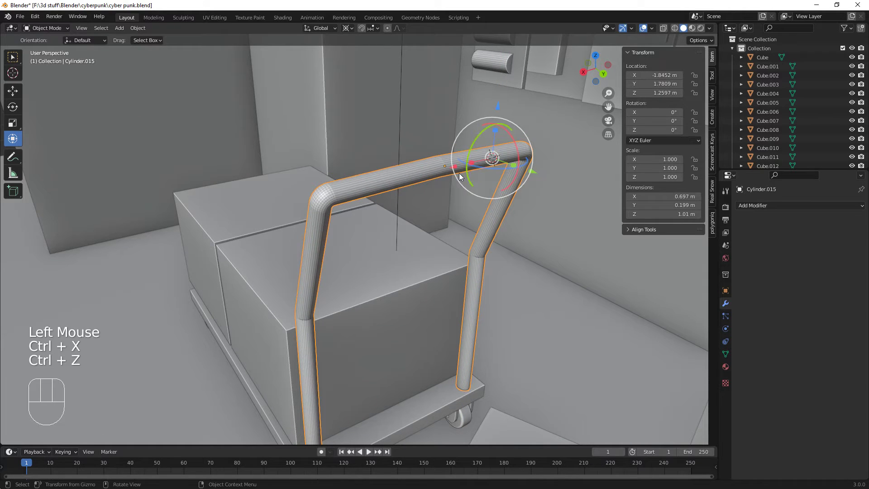
{"action": "left_click_drag", "start_coordinate": [464, 239], "coordinate": [455, 262]}
{"action": "left_click_drag", "start_coordinate": [455, 284], "coordinate": [432, 193]}
- Nudge the handle along X to X = -1.851 m and inspect its tube mesh in Edit Mode
{"action": "left_click_drag", "start_coordinate": [501, 313], "coordinate": [492, 325]}
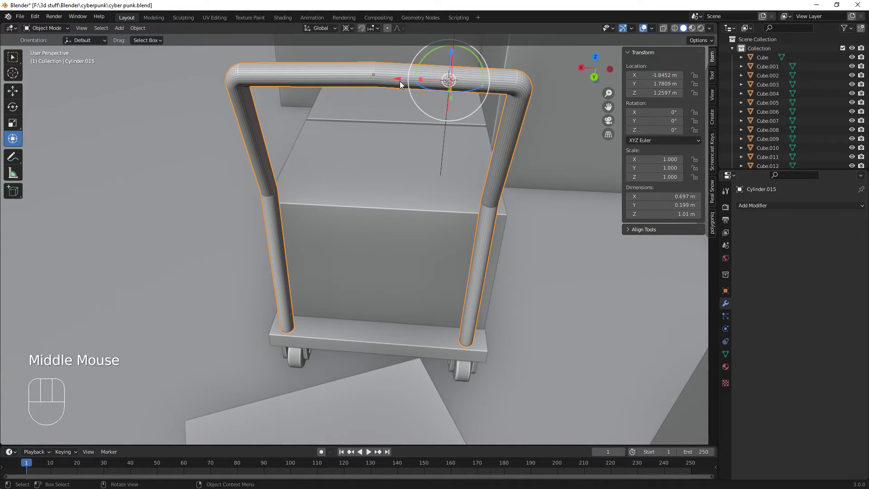
{"action": "left_click", "coordinate": [402, 81]}
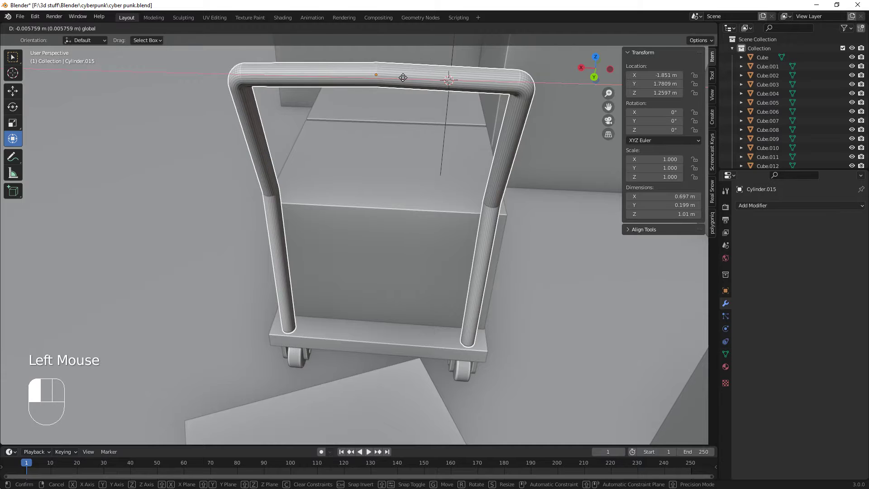
{"action": "left_click_drag", "start_coordinate": [378, 290], "coordinate": [384, 276]}
{"action": "key", "text": "Tab"}
{"action": "key", "text": "Tab"}
{"action": "left_click_drag", "start_coordinate": [415, 201], "coordinate": [537, 175]}
{"action": "left_click_drag", "start_coordinate": [531, 176], "coordinate": [526, 240]}
{"action": "left_click_drag", "start_coordinate": [522, 214], "coordinate": [417, 203]}
{"action": "key", "text": "Tab"}
- Look along the handle's top bar, then return to Object Mode with the ~0.7 × 0.2 × 1.01 m arch
{"action": "scroll", "scroll_direction": "up", "scroll_amount": 3}
{"action": "scroll", "scroll_direction": "down", "scroll_amount": 3}
{"action": "scroll", "scroll_direction": "up", "scroll_amount": 3}
{"action": "middle_click", "coordinate": [405, 168]}
{"action": "left_click_drag", "start_coordinate": [367, 157], "coordinate": [368, 290]}
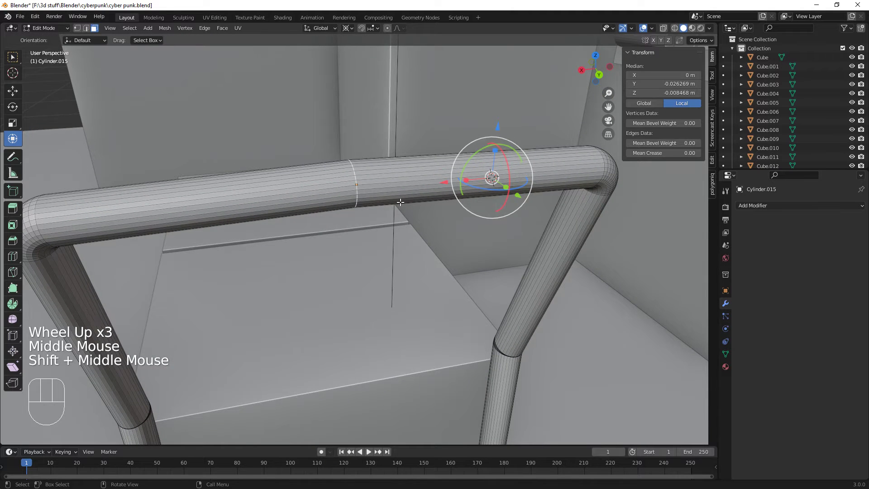
{"action": "scroll", "scroll_direction": "down", "scroll_amount": 3}
{"action": "left_click_drag", "start_coordinate": [352, 264], "coordinate": [456, 262]}
{"action": "scroll", "scroll_direction": "down", "scroll_amount": 3}
{"action": "key", "text": "Tab"}
{"action": "scroll", "scroll_direction": "down", "scroll_amount": 3}
{"action": "scroll", "scroll_direction": "up", "scroll_amount": 3}
{"action": "right_click", "coordinate": [397, 267]}
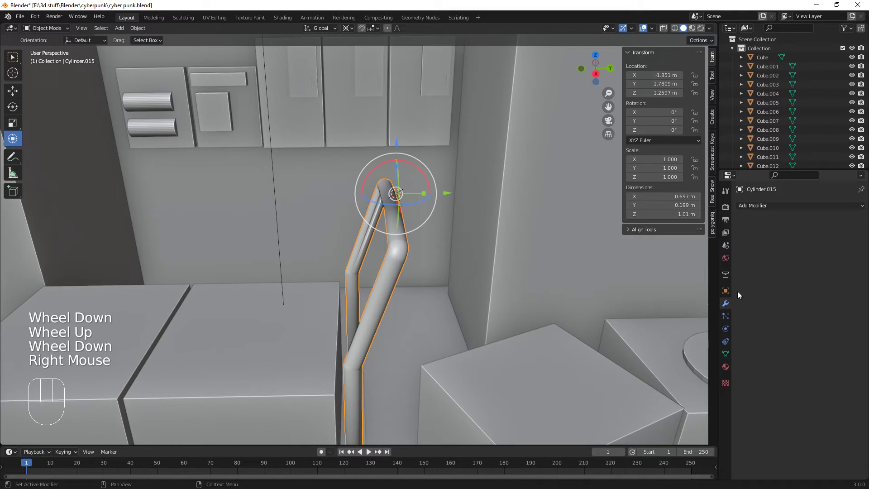
- Enable Auto Smooth at 30° in the handle's mesh Normals settings
{"action": "left_click", "coordinate": [727, 358]}
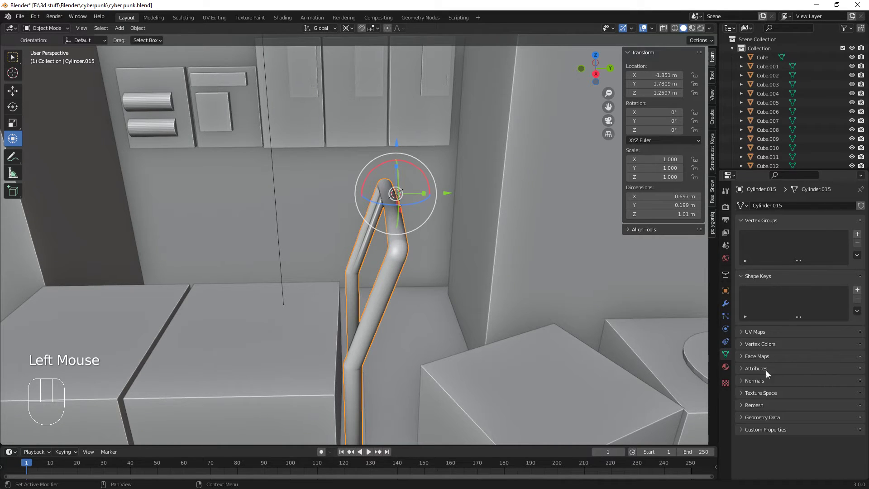
{"action": "left_click", "coordinate": [742, 386]}
{"action": "left_click", "coordinate": [789, 394]}
{"action": "left_click", "coordinate": [790, 397]}
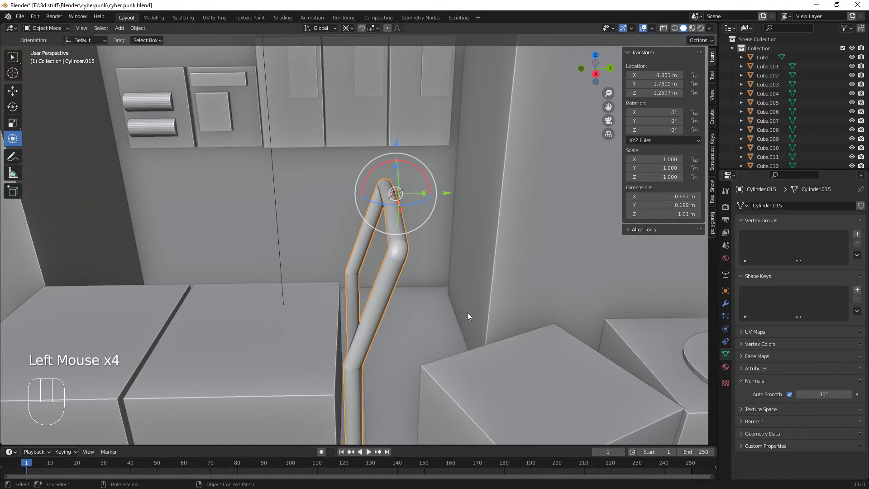
- Check the smoothed handle in and out of Edit Mode and pull the view back to the room corner
{"action": "key", "text": "Tab"}
{"action": "key", "text": "Tab"}
{"action": "scroll", "scroll_direction": "down", "scroll_amount": 3}
{"action": "left_click_drag", "start_coordinate": [419, 311], "coordinate": [442, 296]}
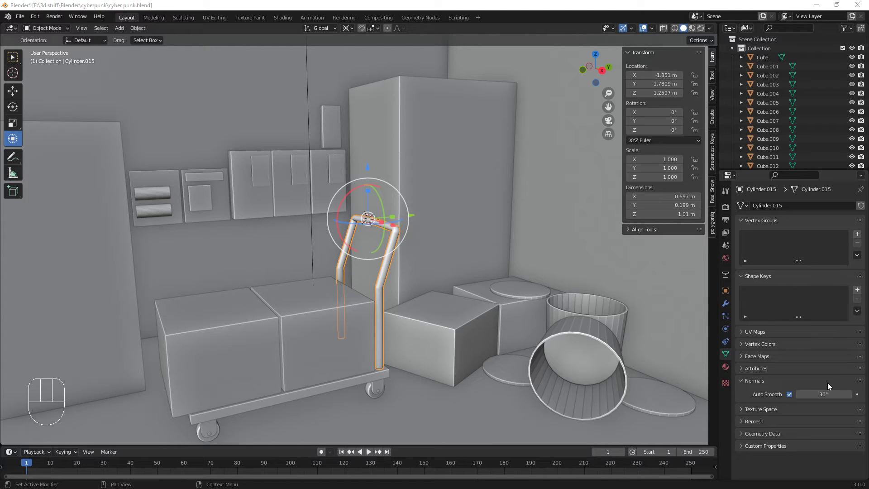
- Give the handle a new material, Material.009, with Metallic 1.0 and roughness about 0.08
{"action": "left_click", "coordinate": [726, 367]}
{"action": "left_click", "coordinate": [791, 244]}
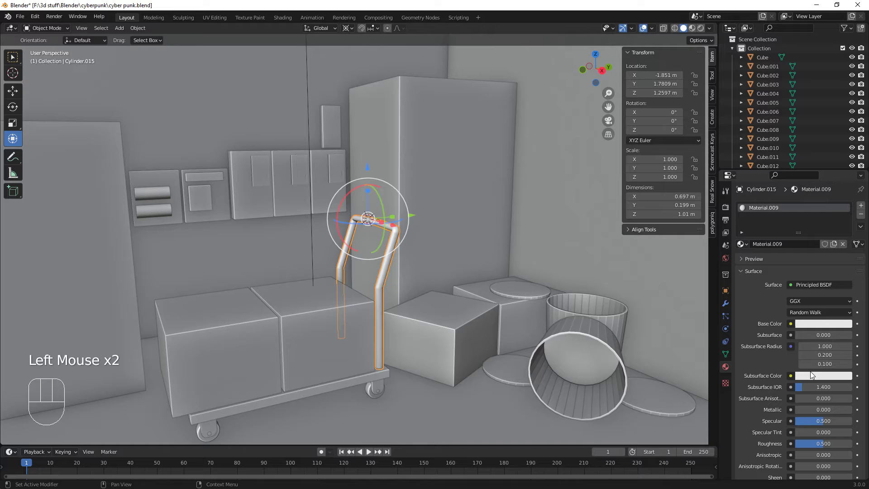
{"action": "left_click_drag", "start_coordinate": [806, 412], "coordinate": [853, 411]}
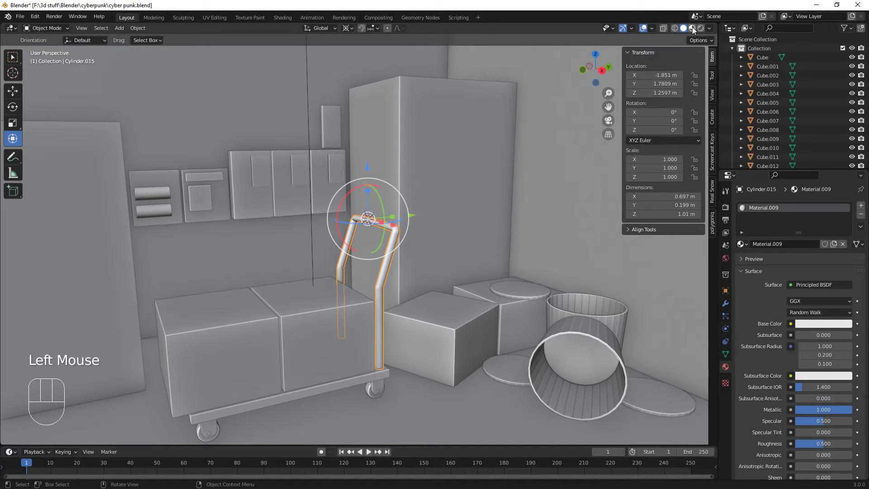
- Switch the viewport to rendered preview and orbit around to inspect the shiny handle
{"action": "left_click", "coordinate": [695, 30]}
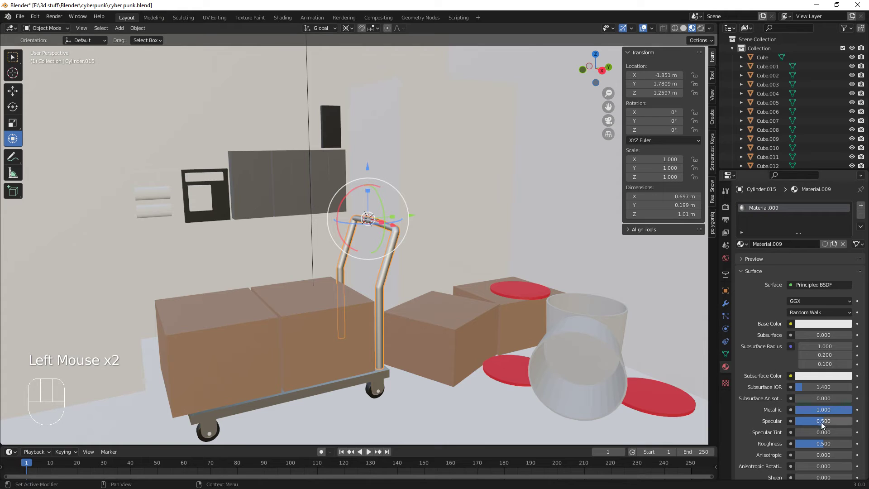
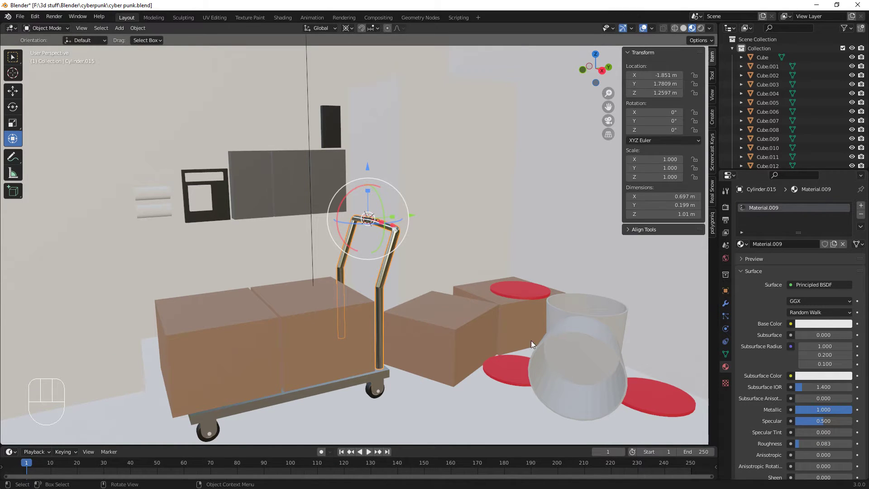
{"action": "left_click_drag", "start_coordinate": [454, 347], "coordinate": [373, 342]}
{"action": "scroll", "scroll_direction": "up", "scroll_amount": 3}
{"action": "left_click_drag", "start_coordinate": [458, 356], "coordinate": [421, 353]}
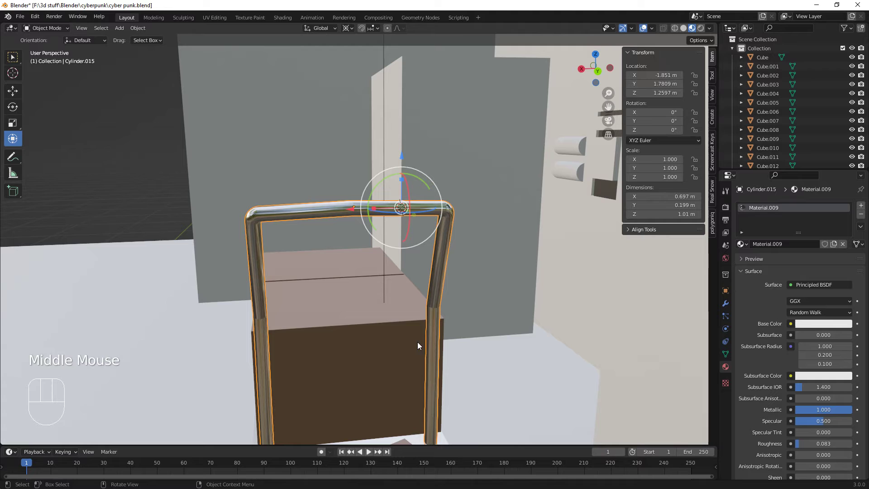
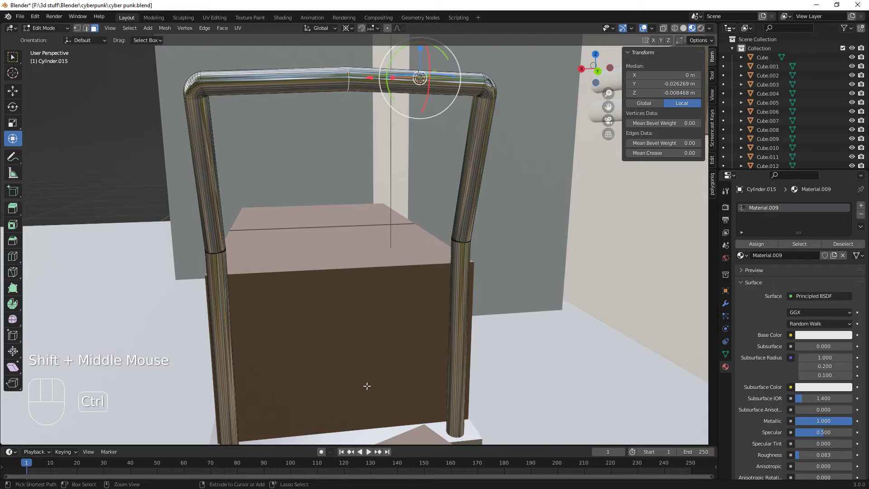
- Add two edge loops (Ctrl+R) around the handle's lower tube near the cart top
{"action": "key", "text": "ctrl+r"}
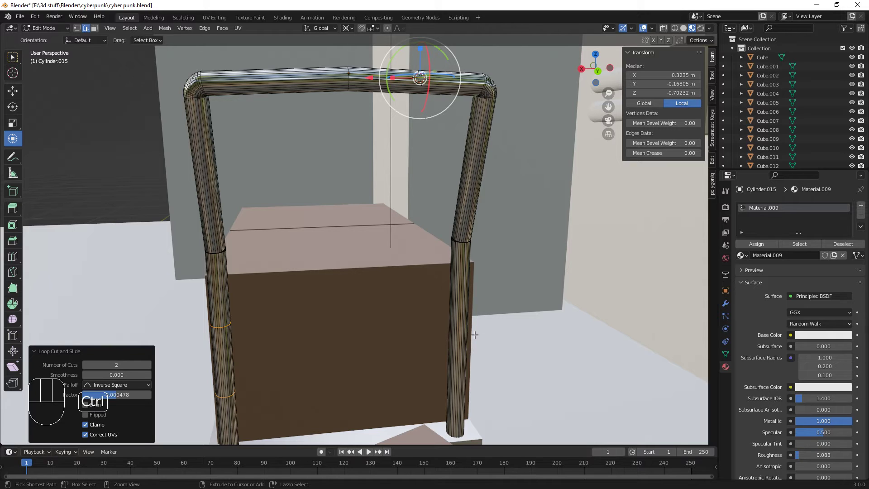
{"action": "key", "text": "ctrl+r"}
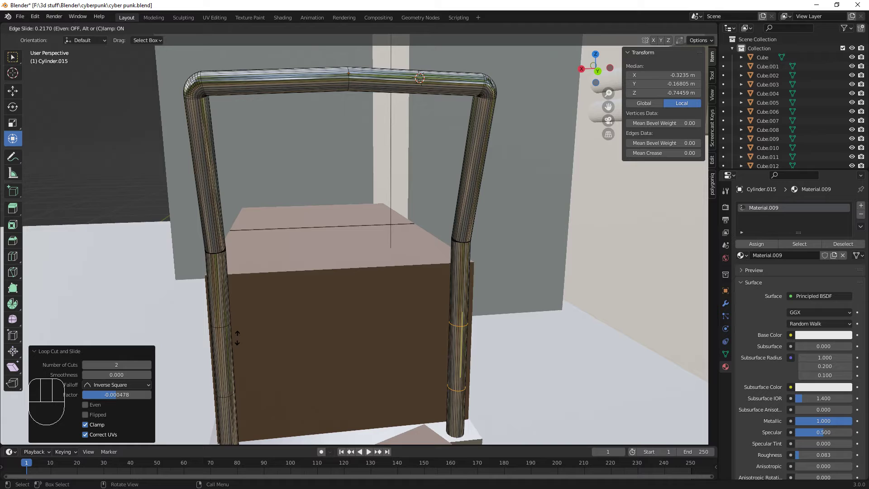
{"action": "key", "text": "ctrl+z"}
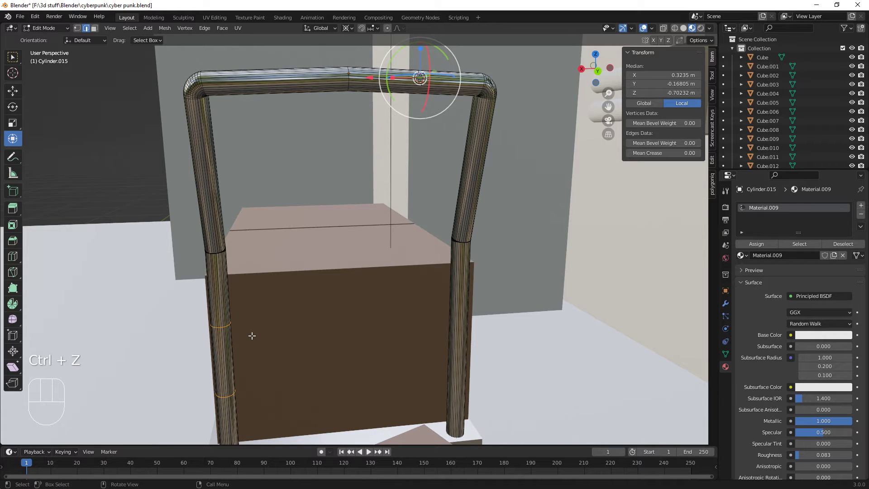
{"action": "key", "text": "ctrl+r"}
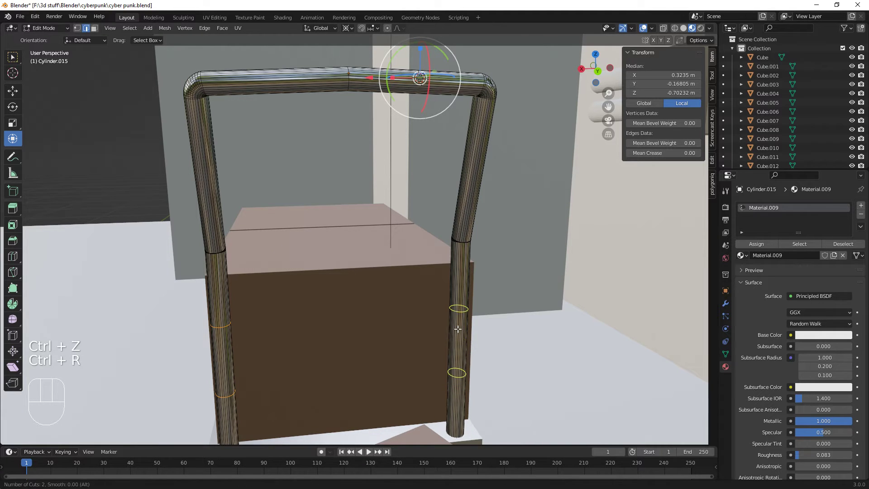
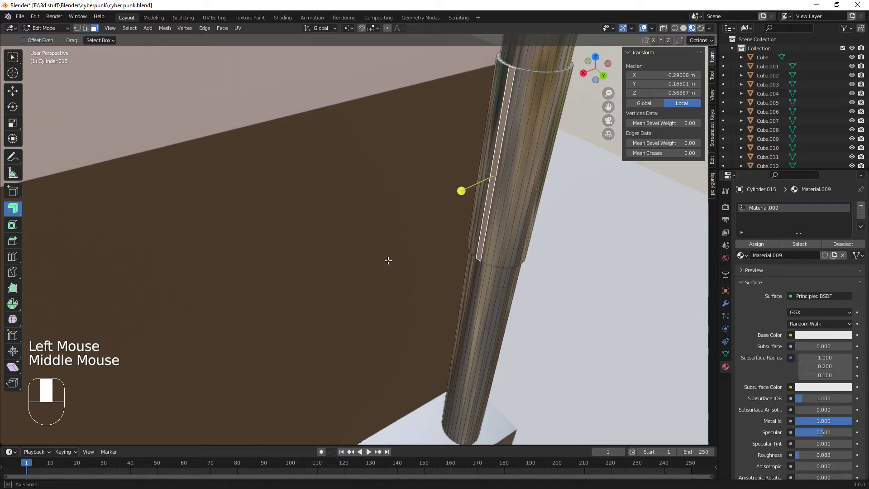
{"action": "scroll", "scroll_direction": "down", "scroll_amount": 3}
{"action": "scroll", "scroll_direction": "up", "scroll_amount": 3}
{"action": "scroll", "scroll_direction": "down", "scroll_amount": 3}
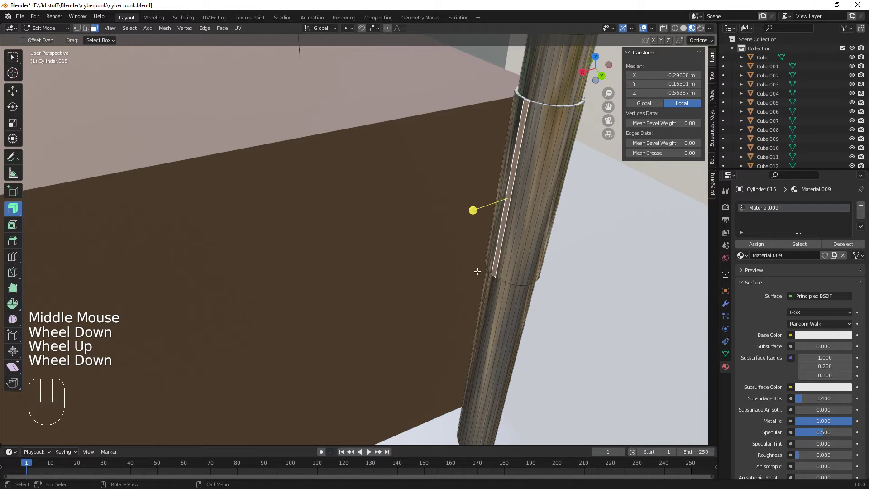
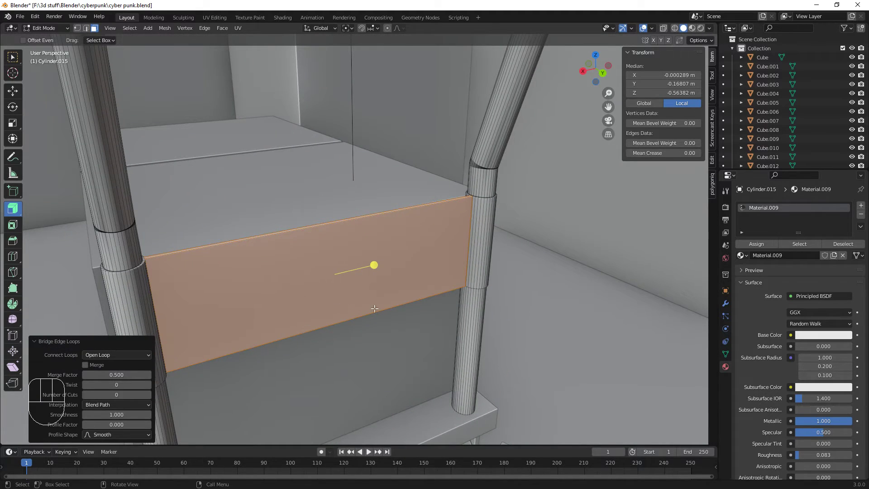
- Select the ring of faces between the new loops as the grip section and inspect it
{"action": "key", "text": "Tab"}
{"action": "scroll", "scroll_direction": "down", "scroll_amount": 3}
{"action": "scroll", "scroll_direction": "down", "scroll_amount": 3}
{"action": "key", "text": "Tab"}
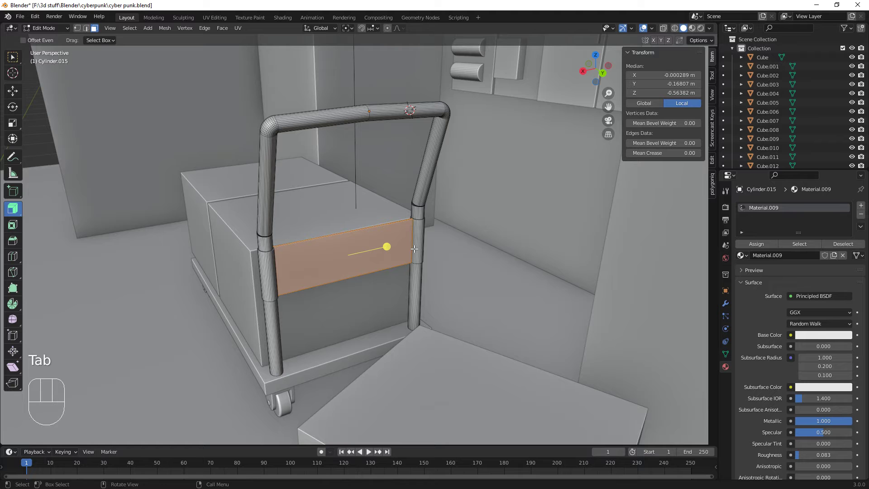
{"action": "left_click", "coordinate": [415, 240]}
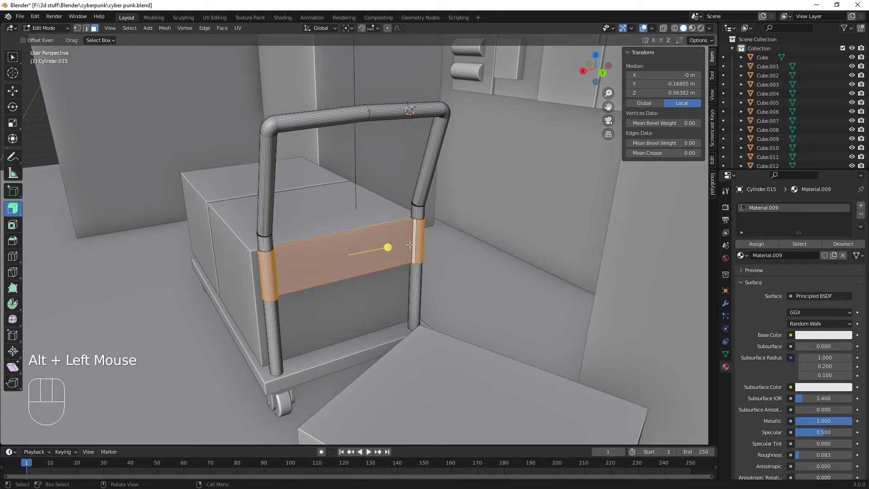
{"action": "left_click_drag", "start_coordinate": [393, 274], "coordinate": [356, 291]}
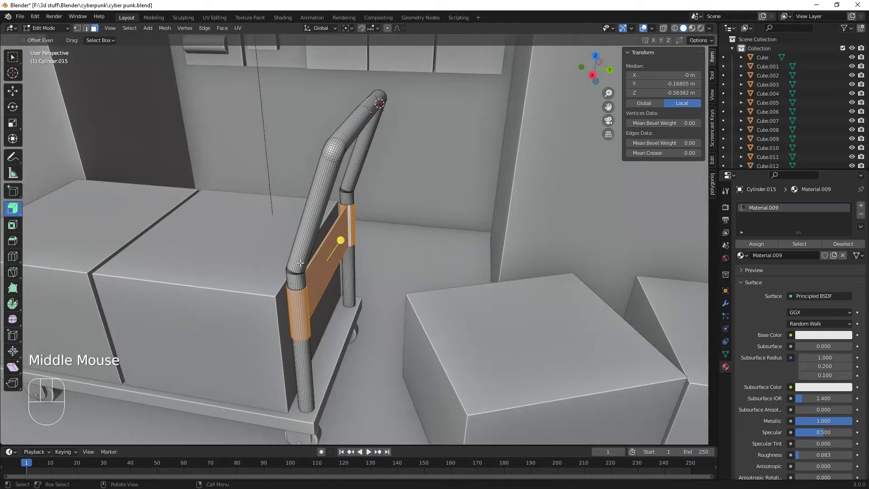
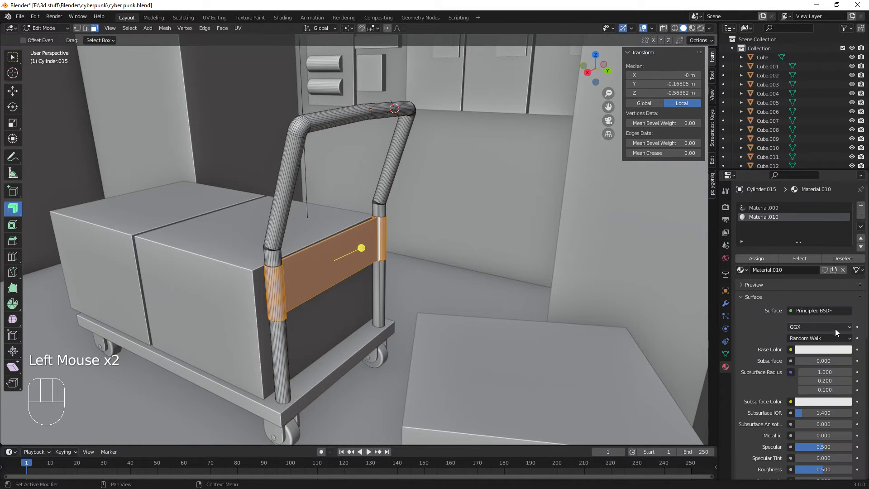
- Make the new Material.010 black and assign it to the selected grip faces
{"action": "left_click", "coordinate": [831, 351]}
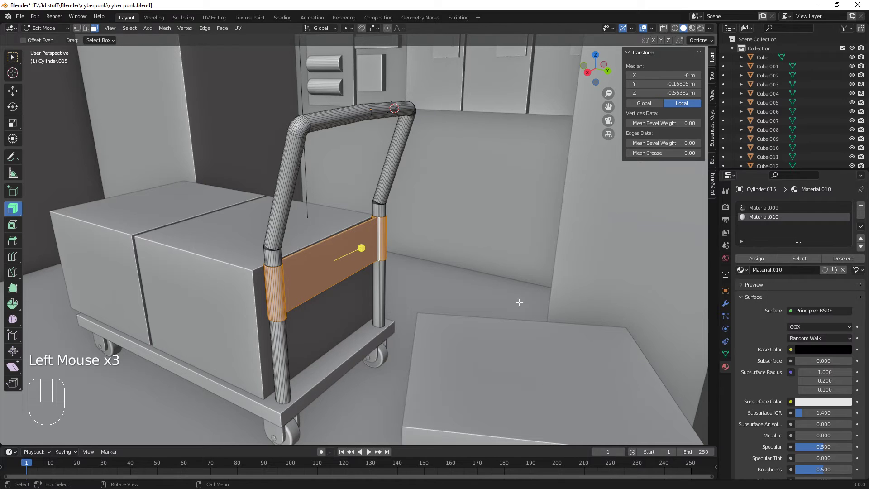
{"action": "key", "text": "Tab"}
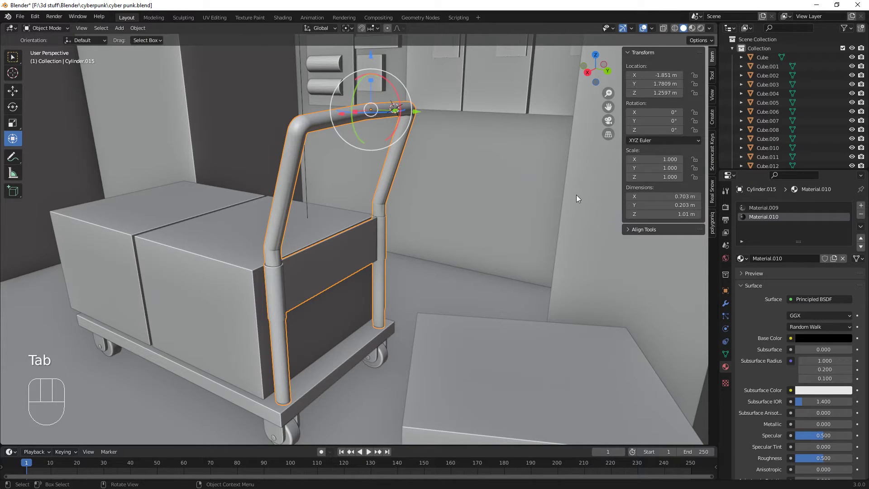
{"action": "key", "text": "Tab"}
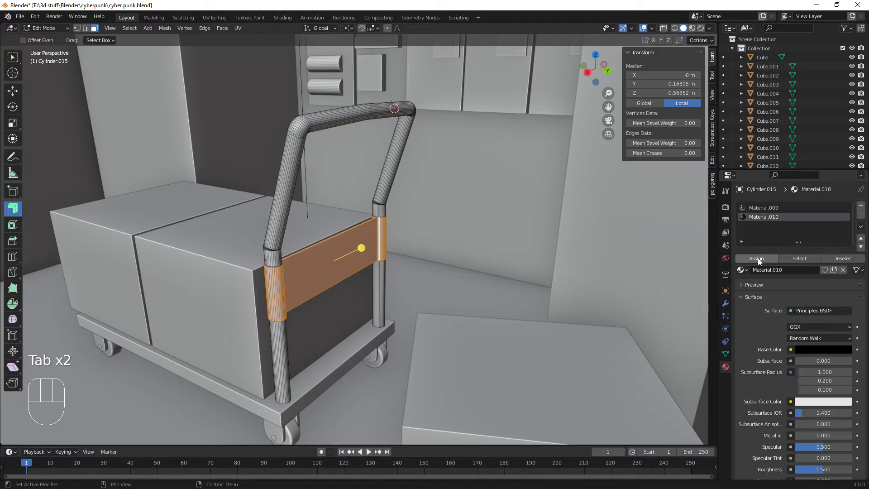
{"action": "left_click", "coordinate": [760, 260]}
{"action": "key", "text": "Tab"}
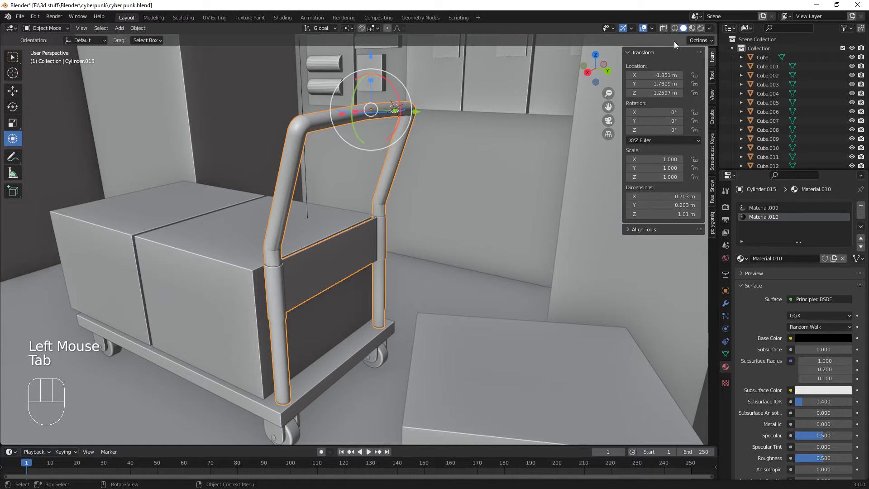
- View the cart in rendered preview, orbiting around to see the black grip
{"action": "left_click", "coordinate": [695, 32]}
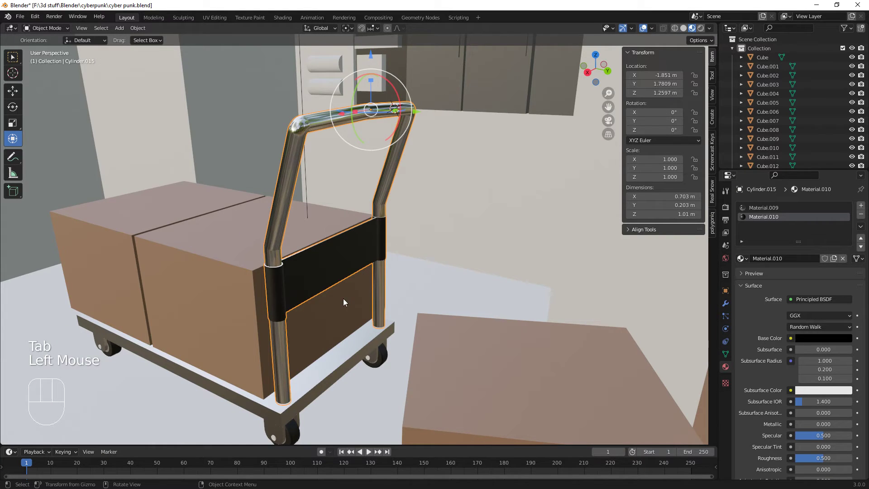
{"action": "left_click_drag", "start_coordinate": [353, 301], "coordinate": [391, 295]}
{"action": "scroll", "scroll_direction": "down", "scroll_amount": 3}
{"action": "scroll", "scroll_direction": "up", "scroll_amount": 3}
{"action": "scroll", "scroll_direction": "down", "scroll_amount": 3}
{"action": "left_click_drag", "start_coordinate": [374, 309], "coordinate": [472, 280]}
{"action": "left_click_drag", "start_coordinate": [434, 300], "coordinate": [413, 322]}
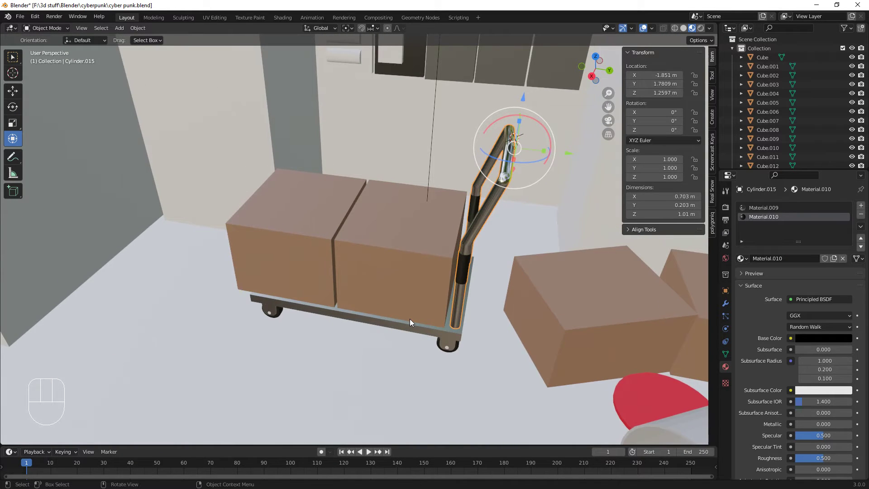
{"action": "left_click_drag", "start_coordinate": [390, 316], "coordinate": [404, 297]}
- Duplicate the box on the cart and reshape the copy into a wide flattened box, turned slightly
{"action": "left_click_drag", "start_coordinate": [407, 307], "coordinate": [426, 368]}
{"action": "left_click", "coordinate": [421, 318]}
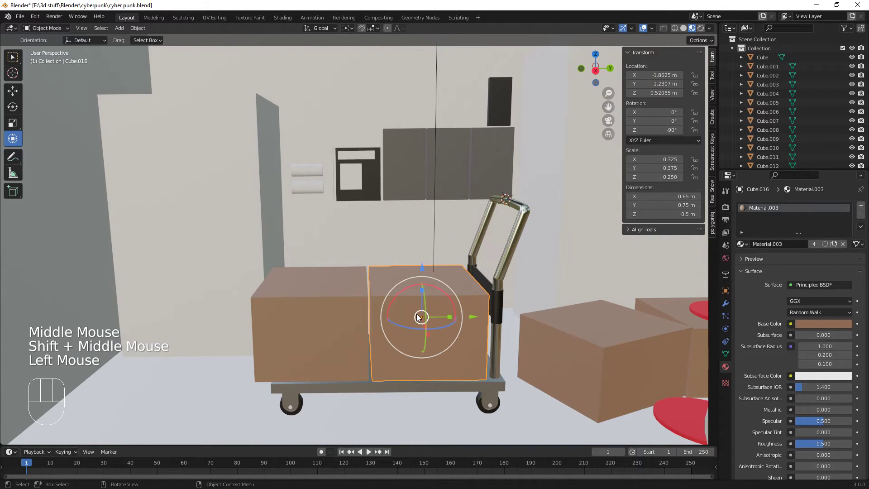
{"action": "key", "text": "shift+d"}
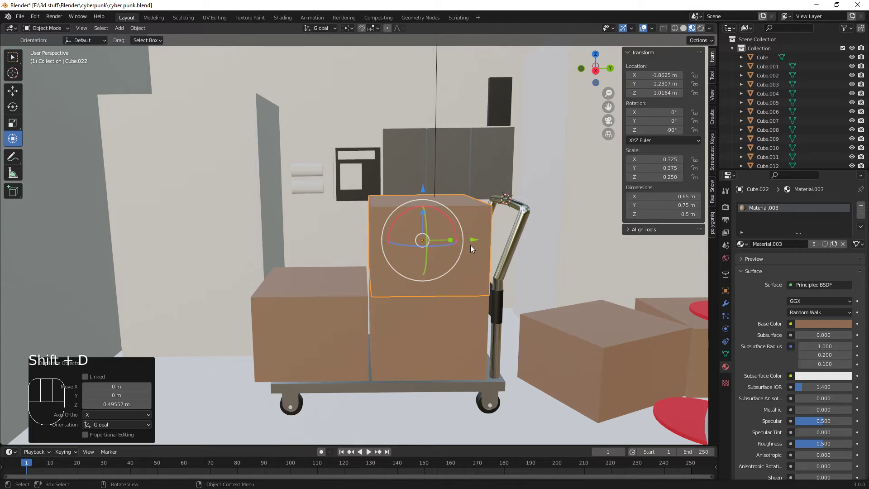
{"action": "left_click_drag", "start_coordinate": [476, 239], "coordinate": [424, 244]}
{"action": "left_click_drag", "start_coordinate": [402, 241], "coordinate": [426, 242]}
{"action": "left_click_drag", "start_coordinate": [401, 287], "coordinate": [386, 237]}
{"action": "left_click_drag", "start_coordinate": [374, 219], "coordinate": [376, 227]}
{"action": "left_click_drag", "start_coordinate": [373, 192], "coordinate": [371, 214]}
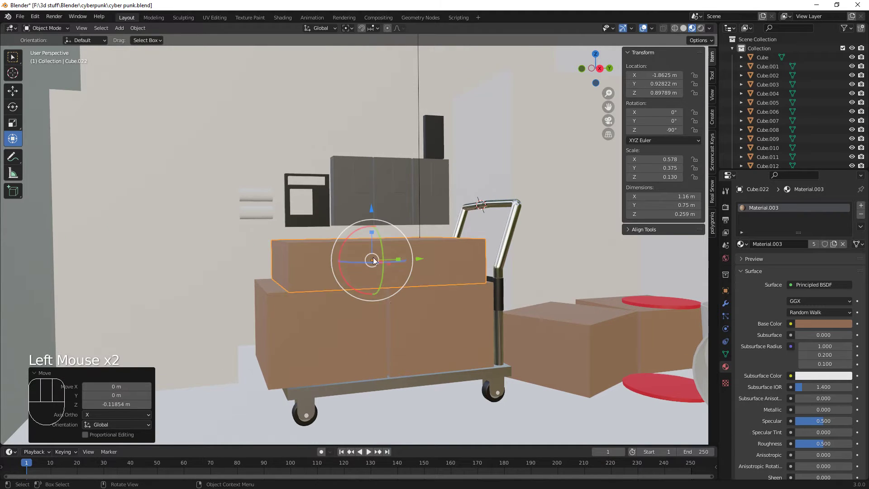
{"action": "left_click_drag", "start_coordinate": [407, 320], "coordinate": [397, 316]}
{"action": "left_click_drag", "start_coordinate": [396, 273], "coordinate": [410, 271]}
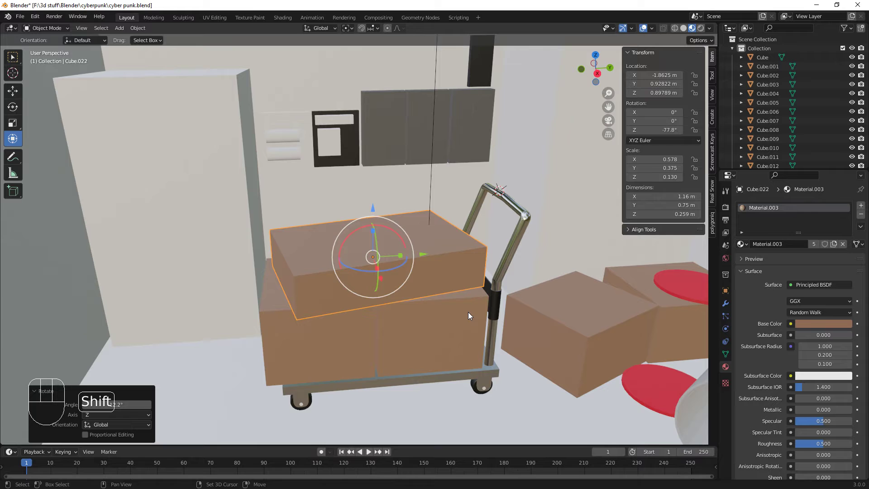
- Duplicate the flattened box upward into a thin slab resting on it, rotated a little off-axis
{"action": "key", "text": "shift+d"}
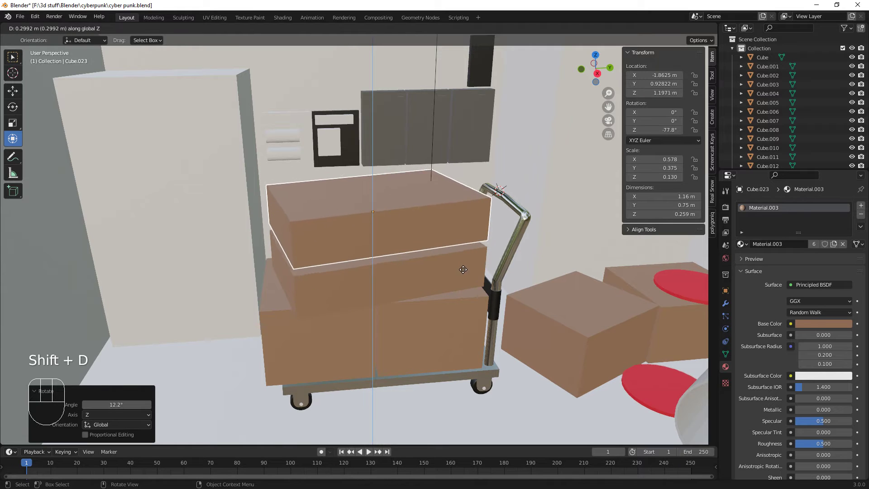
{"action": "left_click_drag", "start_coordinate": [470, 277], "coordinate": [413, 233]}
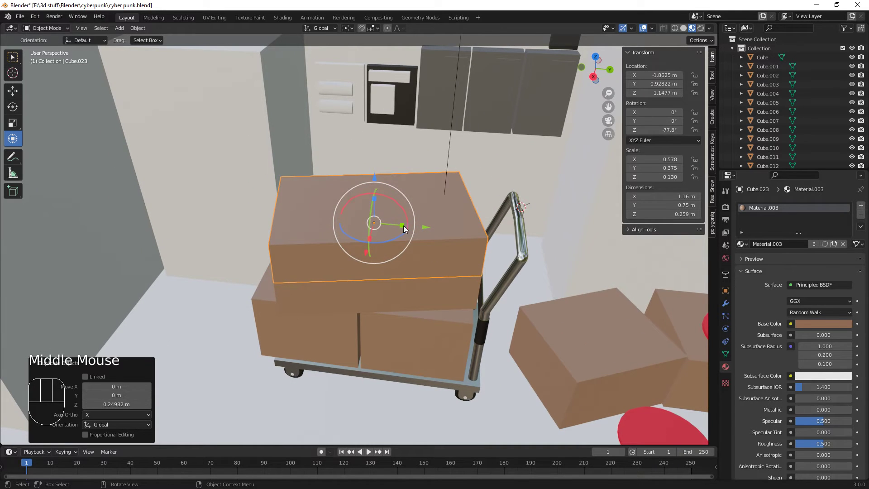
{"action": "left_click_drag", "start_coordinate": [405, 227], "coordinate": [381, 221]}
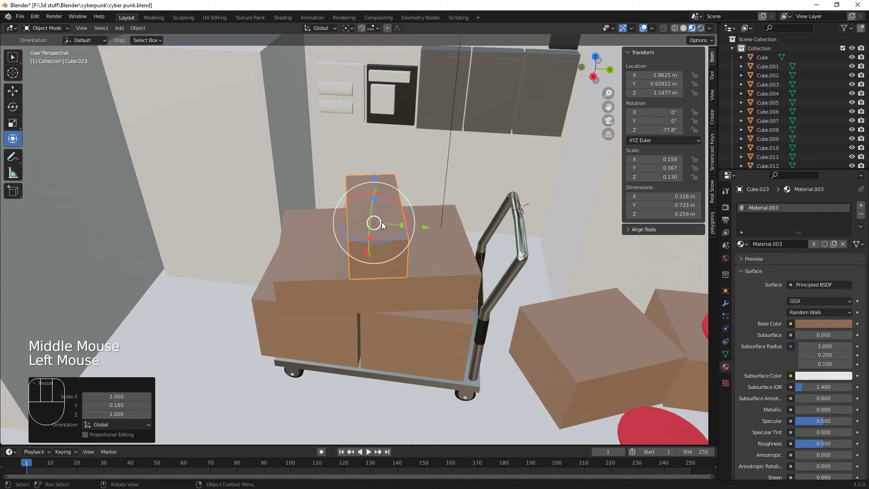
{"action": "middle_click", "coordinate": [394, 285]}
{"action": "left_click_drag", "start_coordinate": [403, 224], "coordinate": [422, 234]}
{"action": "left_click_drag", "start_coordinate": [432, 283], "coordinate": [384, 239]}
{"action": "left_click_drag", "start_coordinate": [375, 198], "coordinate": [378, 215]}
{"action": "left_click_drag", "start_coordinate": [374, 171], "coordinate": [377, 186]}
{"action": "left_click_drag", "start_coordinate": [409, 317], "coordinate": [431, 316]}
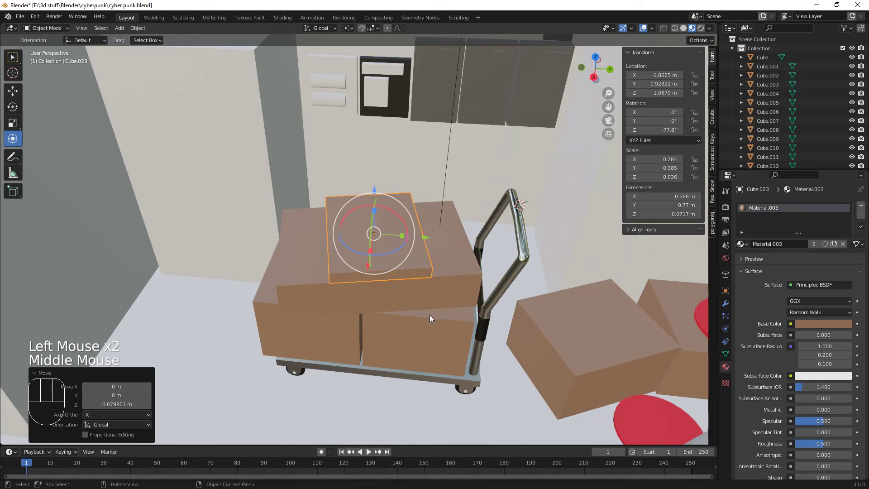
{"action": "left_click_drag", "start_coordinate": [399, 249], "coordinate": [416, 349]}
{"action": "scroll", "scroll_direction": "up", "scroll_amount": 3}
{"action": "left_click_drag", "start_coordinate": [409, 357], "coordinate": [413, 341]}
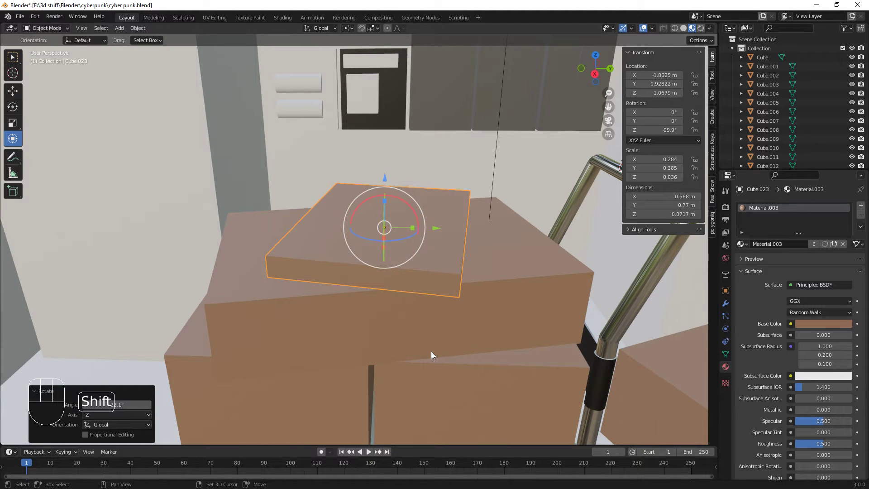
- Duplicate two more thin slabs up the stack, each turned slightly, the top one to about -134°
{"action": "key", "text": "shift+d"}
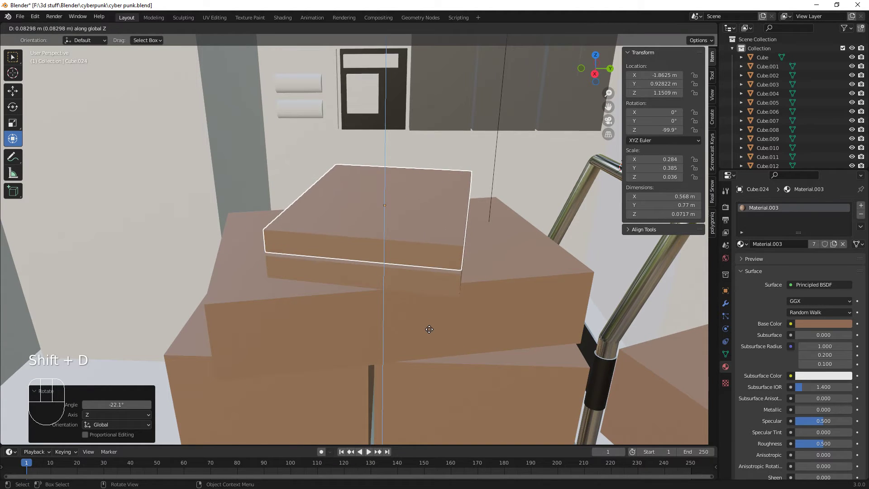
{"action": "left_click", "coordinate": [686, 25]}
{"action": "left_click_drag", "start_coordinate": [468, 344], "coordinate": [471, 296]}
{"action": "left_click_drag", "start_coordinate": [475, 336], "coordinate": [423, 304]}
{"action": "left_click_drag", "start_coordinate": [401, 222], "coordinate": [411, 223]}
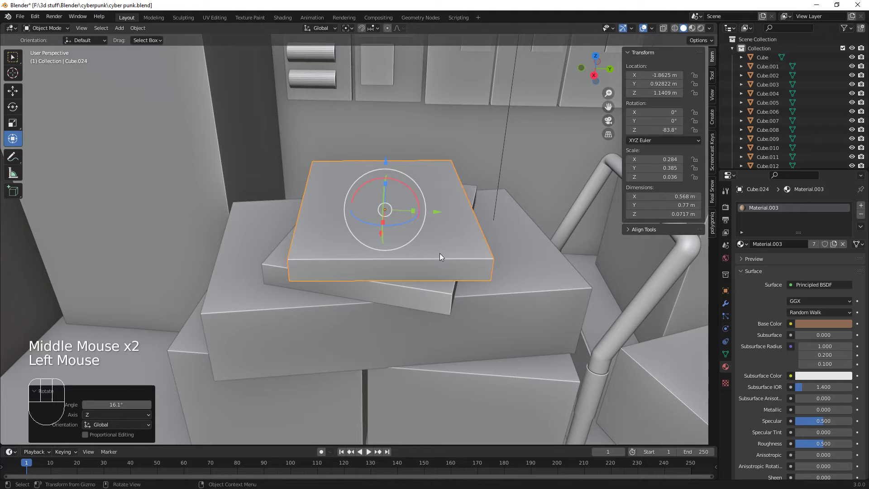
{"action": "key", "text": "shift+d"}
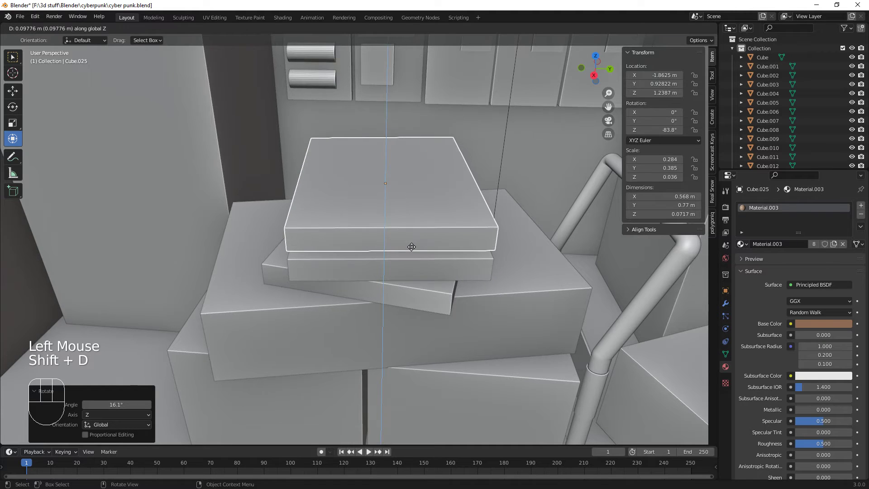
{"action": "left_click", "coordinate": [405, 202]}
{"action": "key", "text": "ctrl+x"}
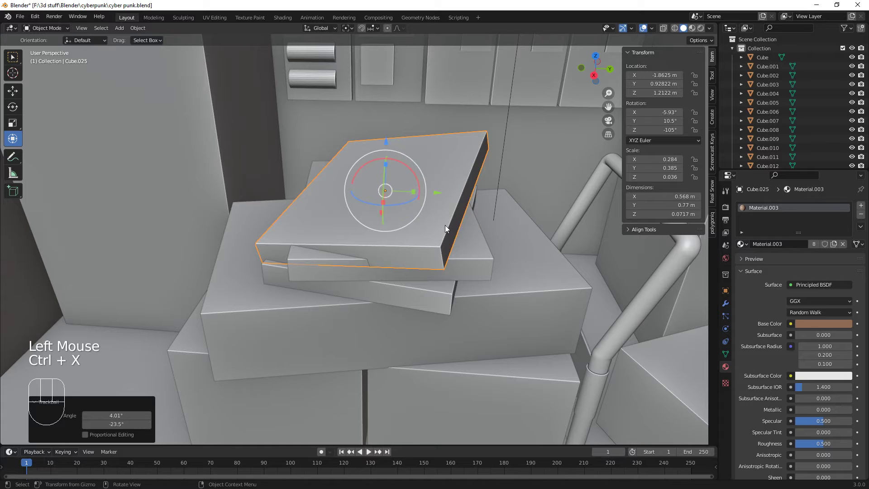
{"action": "key", "text": "ctrl+z"}
- Frame the whole trolley and stack and select the lower box on the trolley
{"action": "left_click_drag", "start_coordinate": [410, 203], "coordinate": [392, 206]}
{"action": "left_click_drag", "start_coordinate": [508, 292], "coordinate": [513, 270]}
{"action": "left_click_drag", "start_coordinate": [479, 288], "coordinate": [475, 333]}
{"action": "scroll", "scroll_direction": "down", "scroll_amount": 3}
{"action": "left_click", "coordinate": [480, 371]}
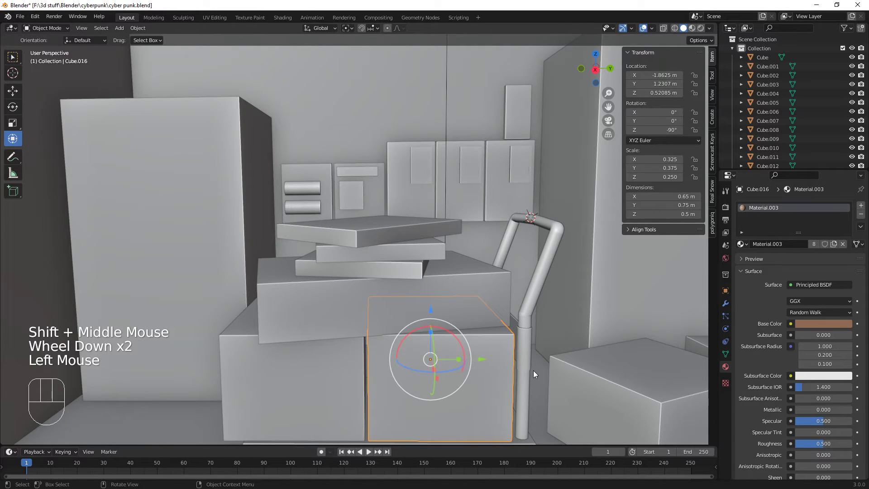
- Duplicate the lower box into a small box (~0.21 × 0.25 × 0.16 m) set on the top slab
{"action": "key", "text": "shift+d"}
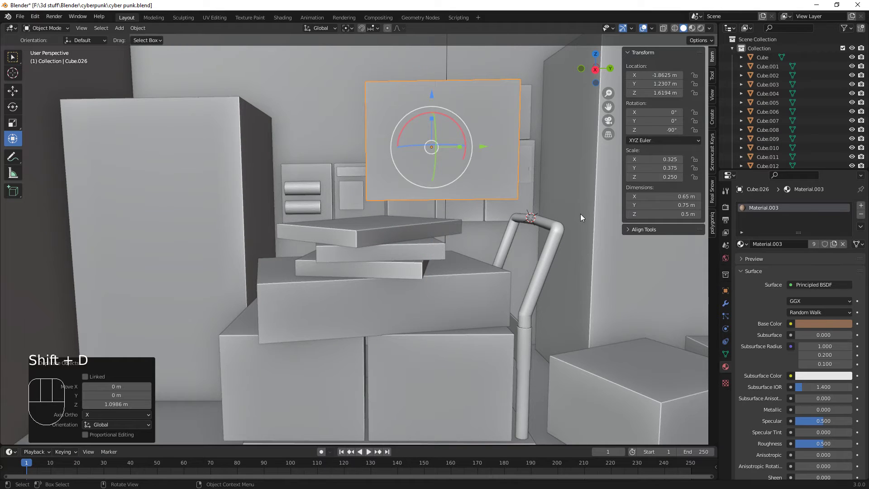
{"action": "key", "text": "s"}
{"action": "left_click_drag", "start_coordinate": [477, 210], "coordinate": [424, 220]}
{"action": "left_click_drag", "start_coordinate": [425, 130], "coordinate": [430, 192]}
{"action": "left_click_drag", "start_coordinate": [470, 253], "coordinate": [482, 187]}
{"action": "left_click", "coordinate": [433, 147]}
{"action": "left_click_drag", "start_coordinate": [485, 206], "coordinate": [463, 207]}
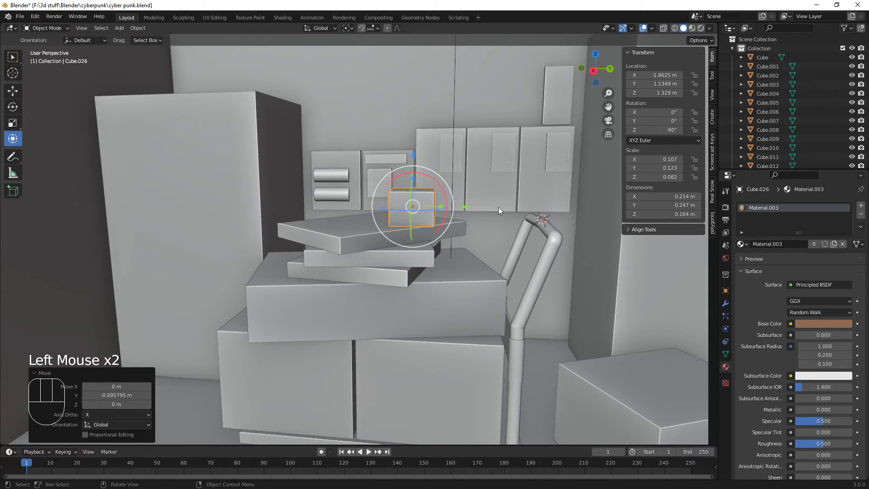
- Duplicate the small box beside it along Y and preview the scene with rendered lighting
{"action": "key", "text": "shift+d"}
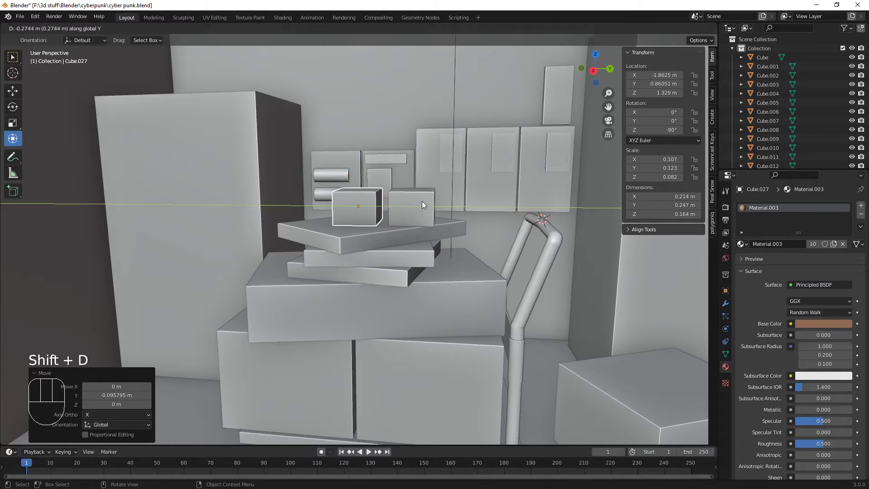
{"action": "left_click_drag", "start_coordinate": [534, 268], "coordinate": [541, 283]}
{"action": "scroll", "scroll_direction": "down", "scroll_amount": 3}
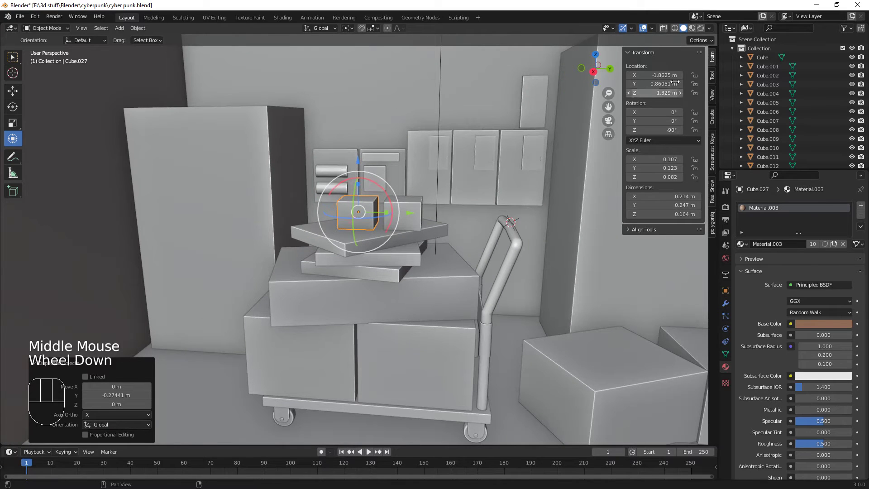
{"action": "left_click", "coordinate": [586, 220]}
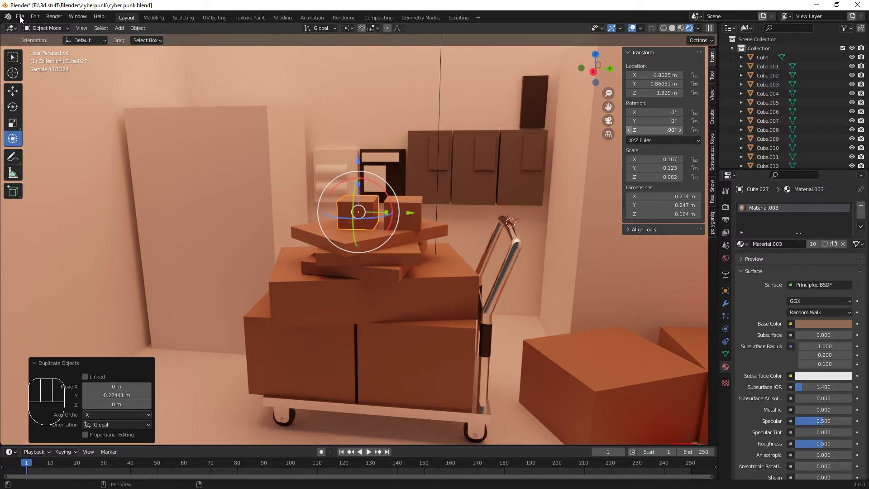
- Save cyber punk.blend, return to solid shading and orbit toward the tall cabinet wall
{"action": "left_click_drag", "start_coordinate": [23, 18], "coordinate": [44, 79]}
{"action": "left_click_drag", "start_coordinate": [386, 290], "coordinate": [370, 292]}
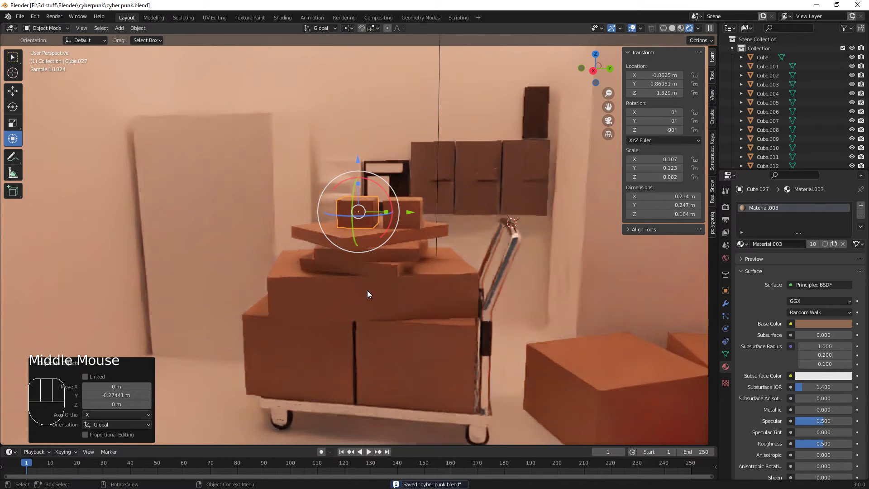
{"action": "left_click", "coordinate": [639, 115]}
{"action": "scroll", "scroll_direction": "up", "scroll_amount": 3}
{"action": "left_click_drag", "start_coordinate": [433, 258], "coordinate": [406, 332]}
{"action": "left_click_drag", "start_coordinate": [409, 302], "coordinate": [406, 266]}
{"action": "left_click_drag", "start_coordinate": [406, 251], "coordinate": [425, 268]}
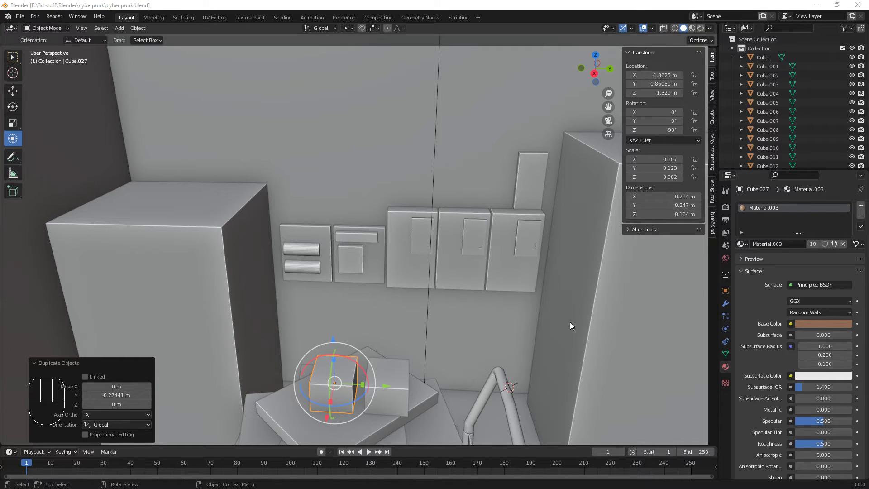
- Thicken the small dark block Cube.010 along X to about 0.15 m and nudge it sideways
{"action": "left_click", "coordinate": [535, 172]}
{"action": "left_click_drag", "start_coordinate": [561, 179], "coordinate": [576, 180]}
{"action": "left_click", "coordinate": [589, 185]}
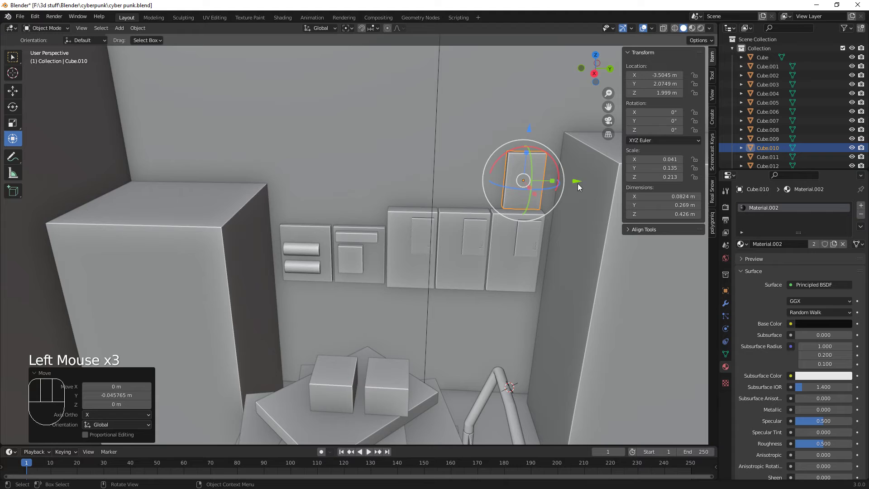
{"action": "left_click_drag", "start_coordinate": [546, 257], "coordinate": [554, 230]}
{"action": "left_click", "coordinate": [478, 173]}
{"action": "left_click_drag", "start_coordinate": [466, 166], "coordinate": [474, 176]}
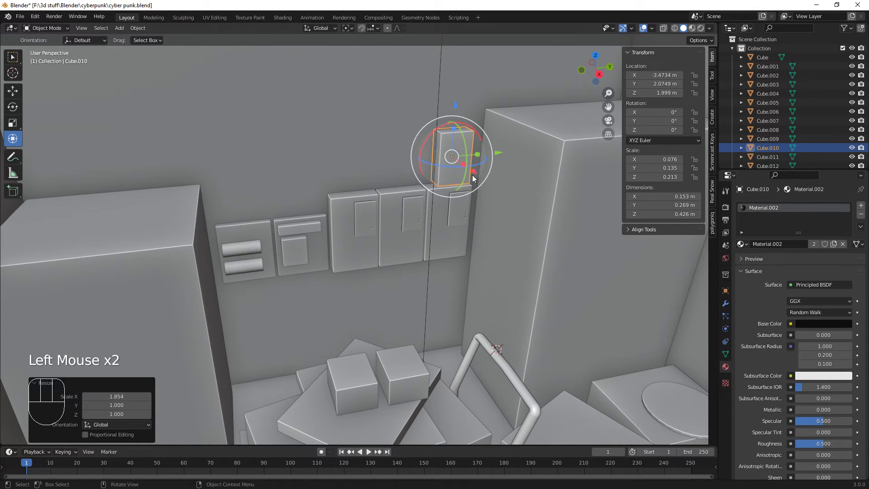
{"action": "left_click", "coordinate": [477, 175]}
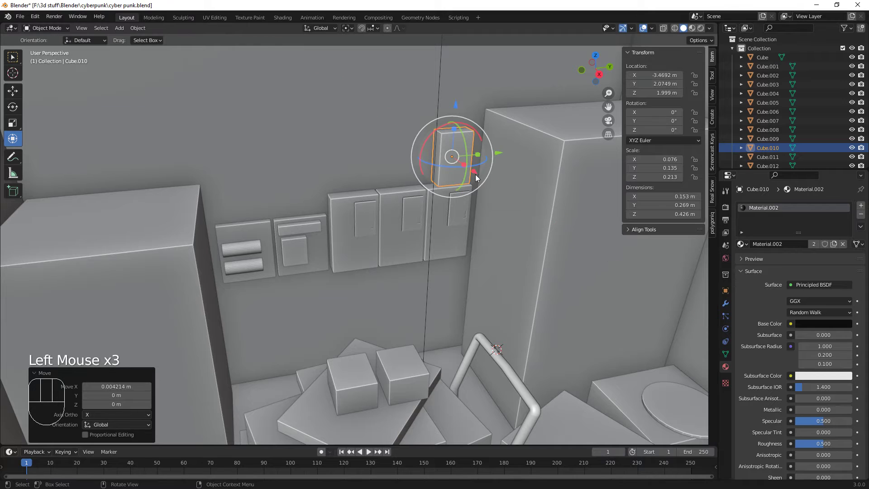
- Select cabinet door Cube.009, show material preview and frame the door in the view
{"action": "scroll", "scroll_direction": "up", "scroll_amount": 3}
{"action": "left_click", "coordinate": [380, 223]}
{"action": "left_click", "coordinate": [694, 29]}
{"action": "scroll", "scroll_direction": "up", "scroll_amount": 3}
{"action": "left_click_drag", "start_coordinate": [483, 268], "coordinate": [484, 257]}
{"action": "key", "text": "KP_Decimal"}
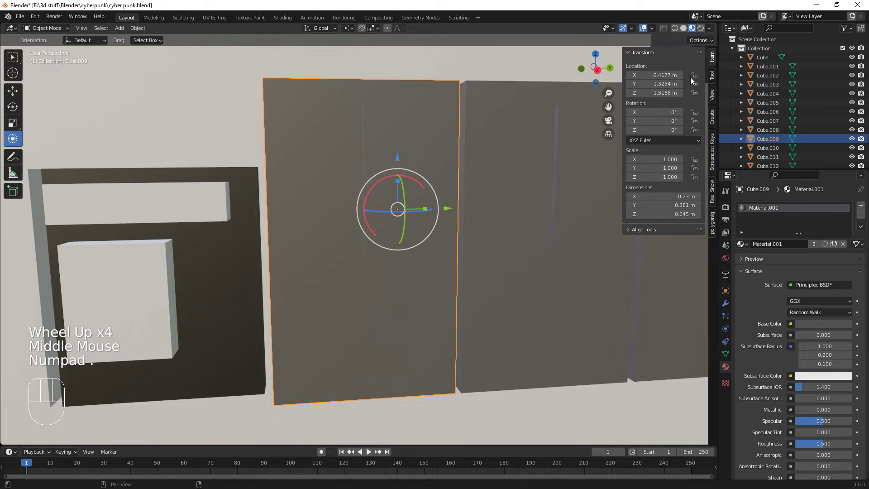
- In rendered preview, add a new white Emission material of strength 7 to cabinet Cube.009
{"action": "left_click", "coordinate": [694, 43]}
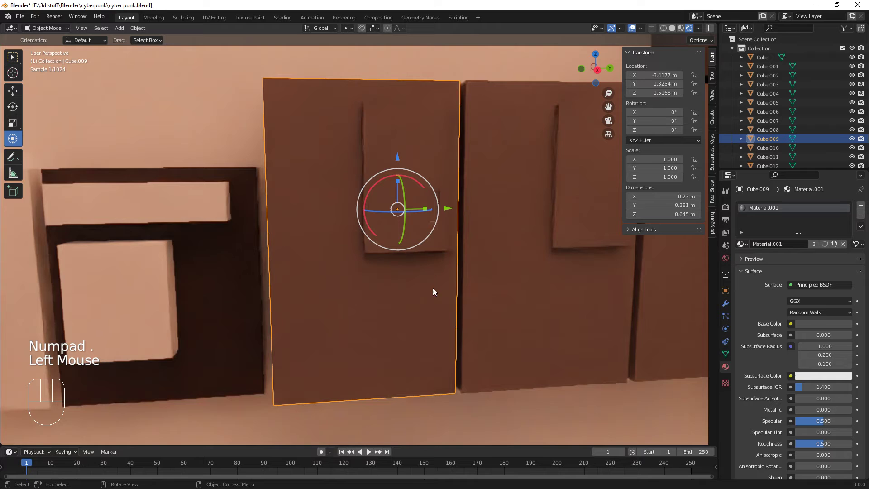
{"action": "key", "text": "Tab"}
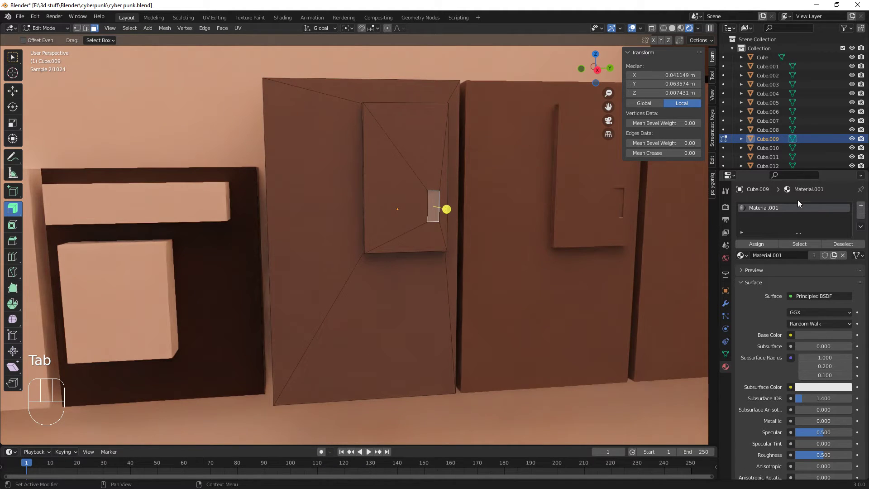
{"action": "left_click", "coordinate": [862, 202]}
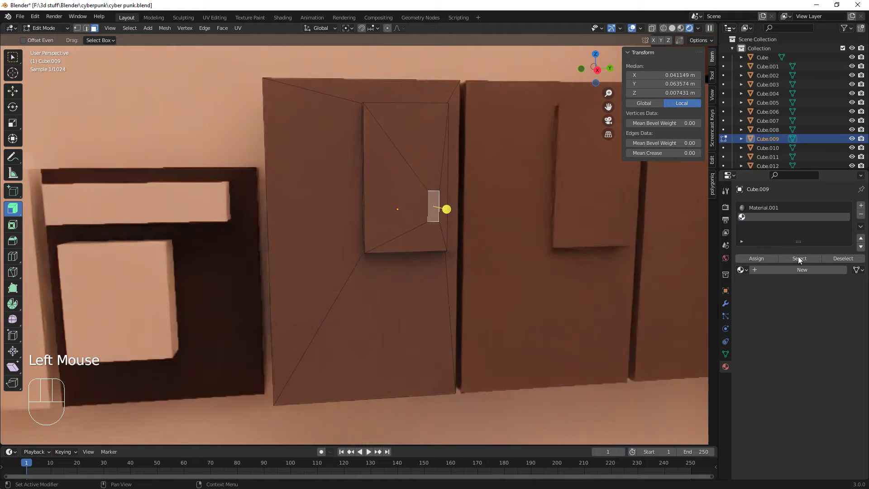
{"action": "left_click_drag", "start_coordinate": [801, 266], "coordinate": [821, 258]}
{"action": "left_click_drag", "start_coordinate": [793, 346], "coordinate": [789, 320]}
{"action": "left_click_drag", "start_coordinate": [792, 309], "coordinate": [744, 130]}
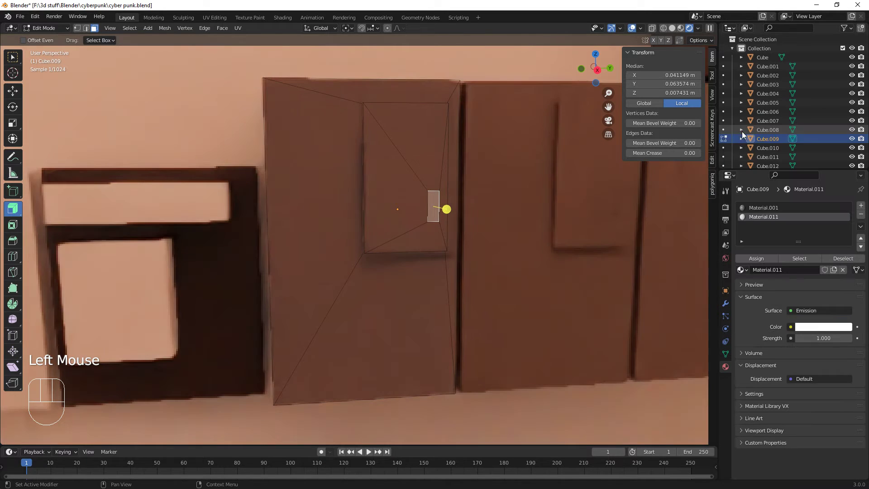
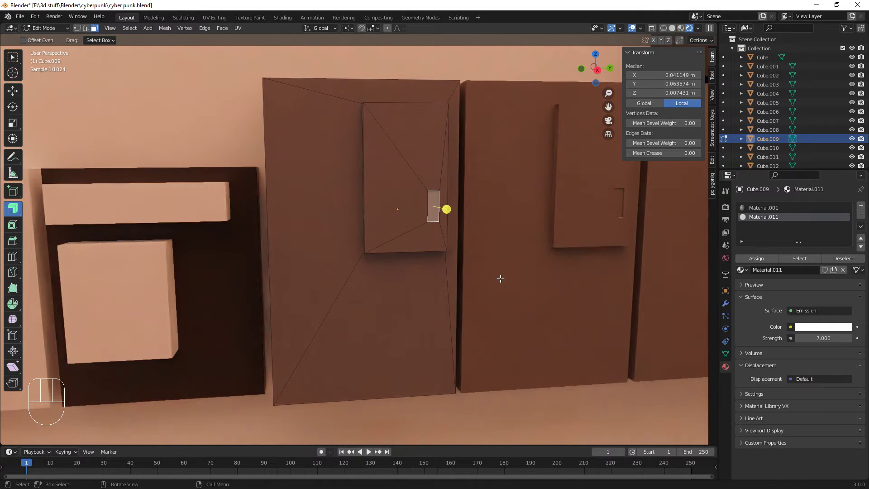
- Assign the glowing material to the cabinet's small handle face
{"action": "key", "text": "Tab"}
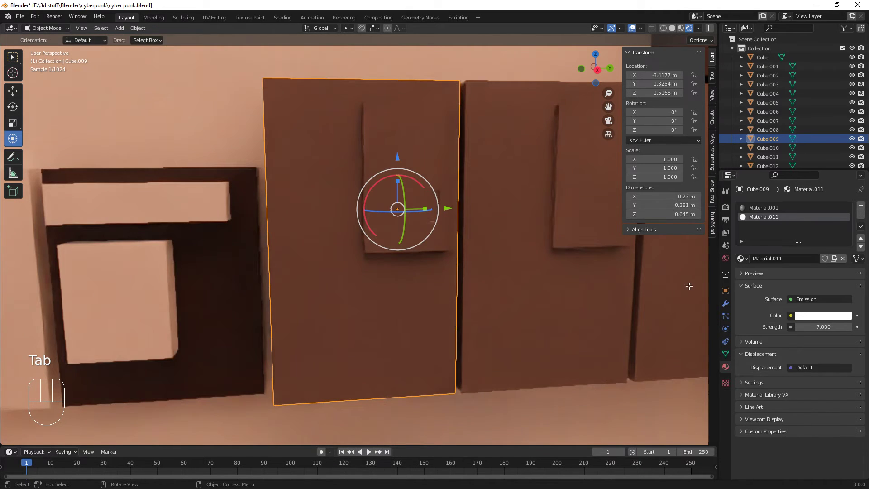
{"action": "key", "text": "Tab"}
{"action": "left_click", "coordinate": [762, 260]}
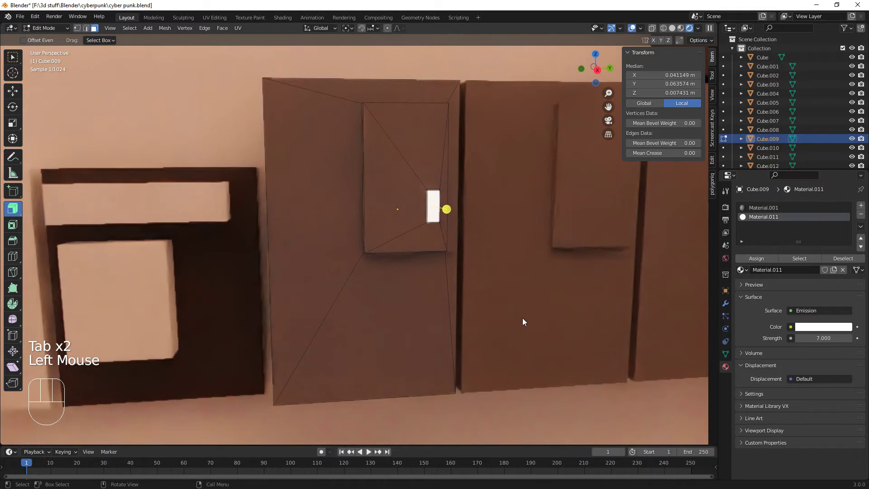
{"action": "key", "text": "Tab"}
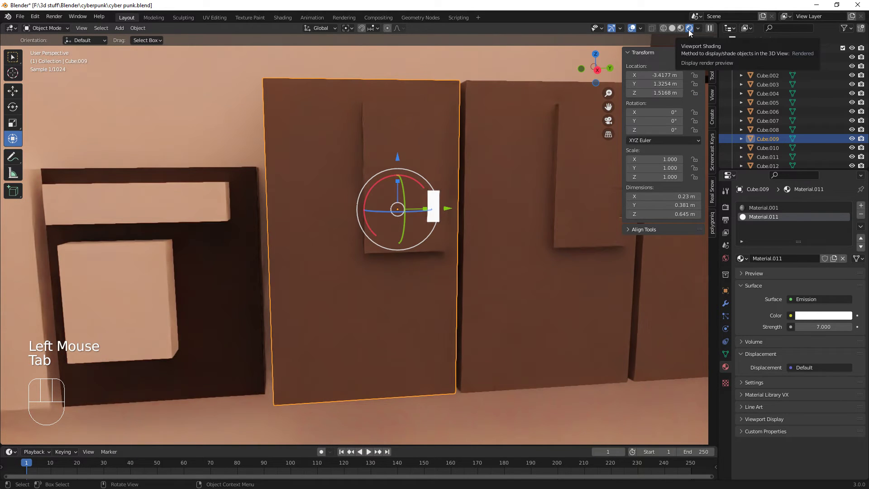
- Give neighbouring cabinet Cube.008 the same glowing white handle strip at strength 7
{"action": "left_click_drag", "start_coordinate": [532, 295], "coordinate": [405, 318]}
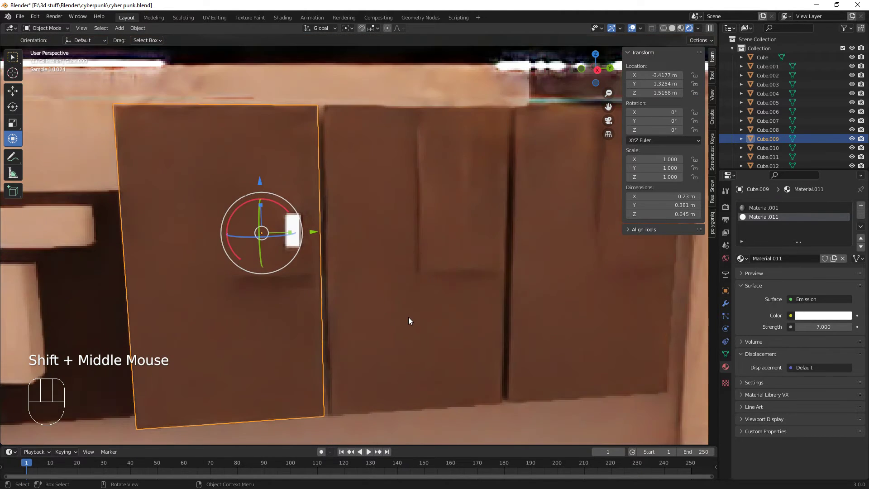
{"action": "left_click", "coordinate": [460, 238]}
{"action": "key", "text": "Tab"}
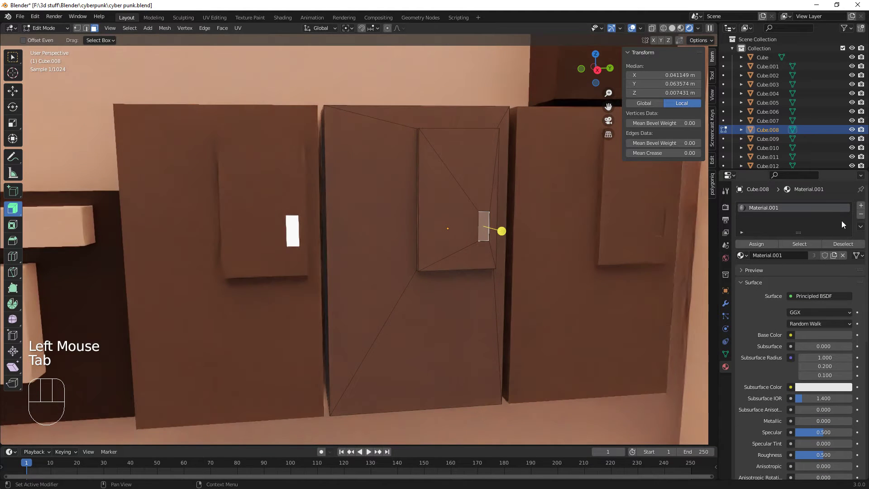
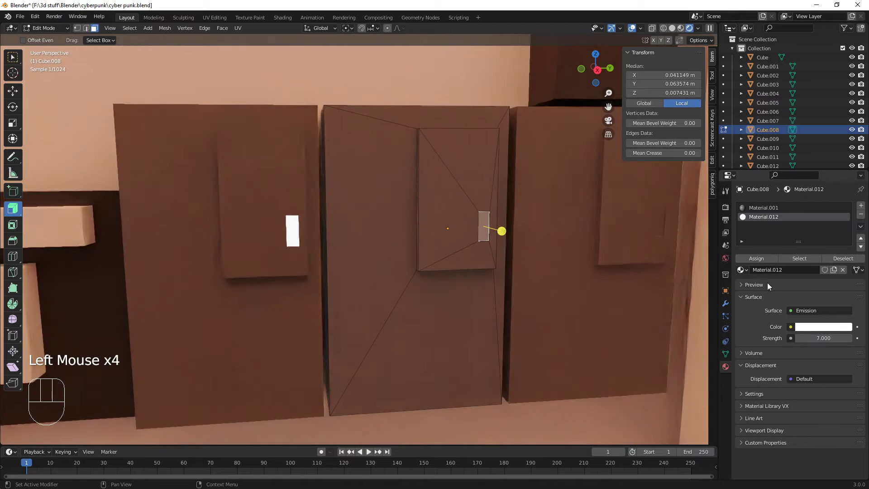
{"action": "left_click_drag", "start_coordinate": [764, 264], "coordinate": [617, 286]}
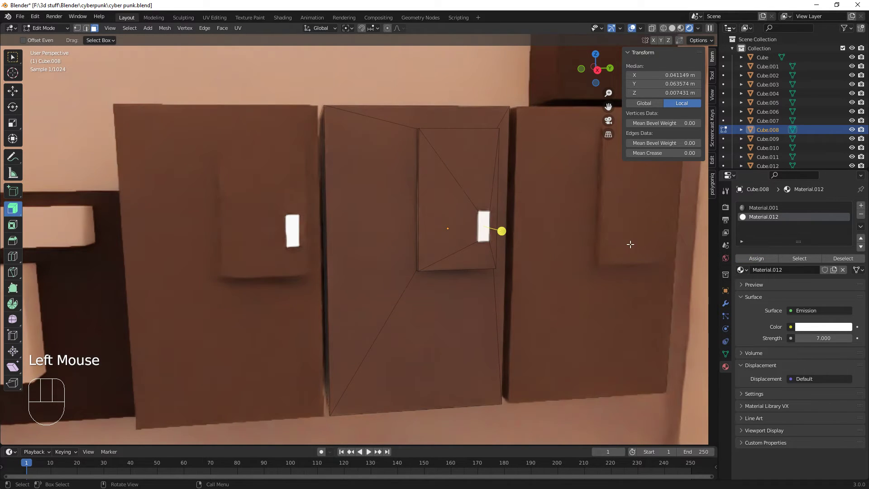
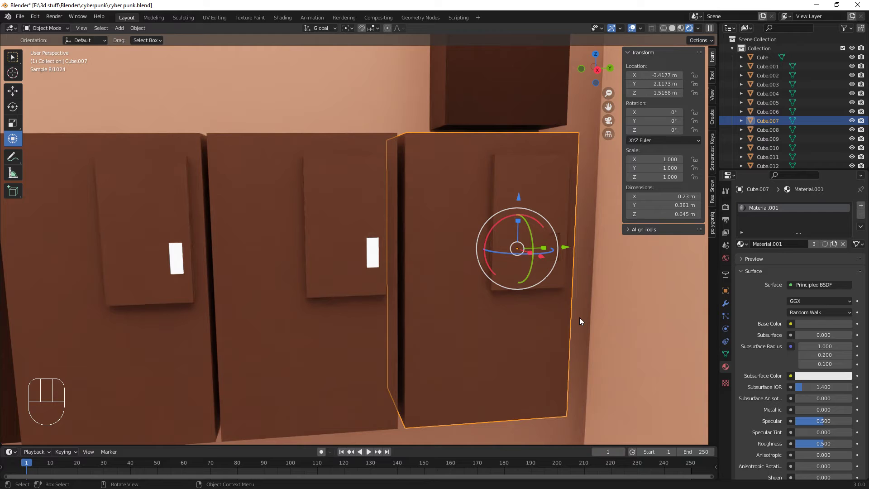
- Add emission Material.013 at strength 7 to Cube.007 and assign it to its handle face
{"action": "key", "text": "Tab"}
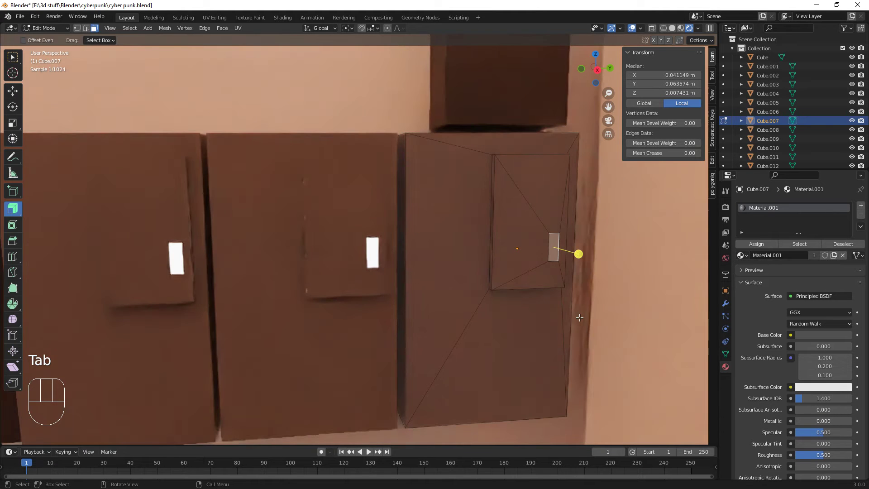
{"action": "left_click", "coordinate": [864, 206]}
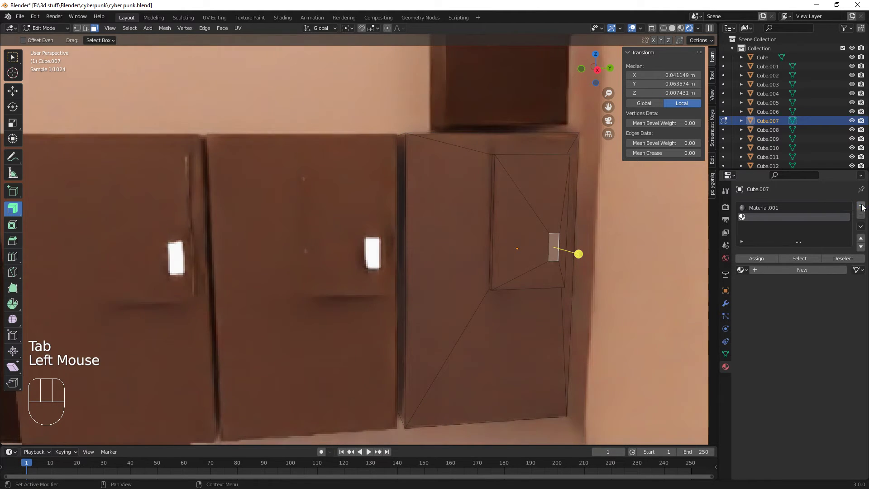
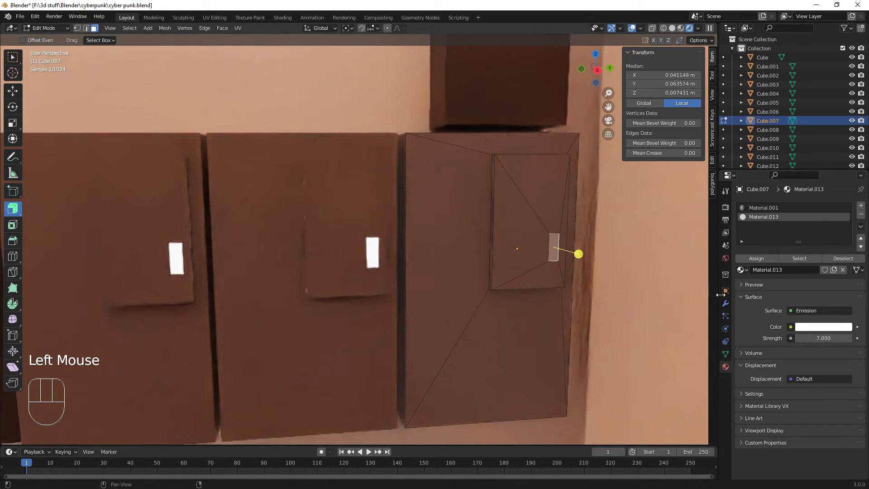
{"action": "left_click", "coordinate": [767, 260]}
{"action": "key", "text": "Tab"}
- Back in solid shading, narrow wall block Cube.014 to about 0.28 m and bring the small wall box into view
{"action": "scroll", "scroll_direction": "down", "scroll_amount": 3}
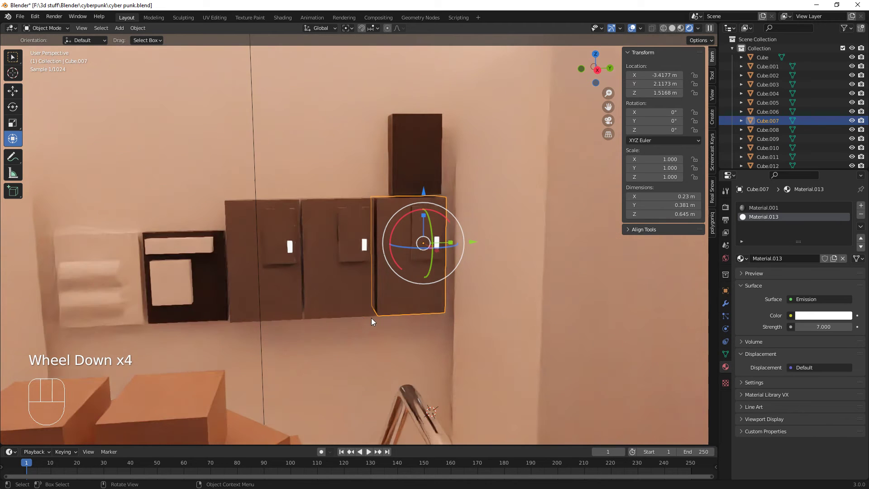
{"action": "scroll", "scroll_direction": "down", "scroll_amount": 3}
{"action": "left_click_drag", "start_coordinate": [342, 326], "coordinate": [479, 328]}
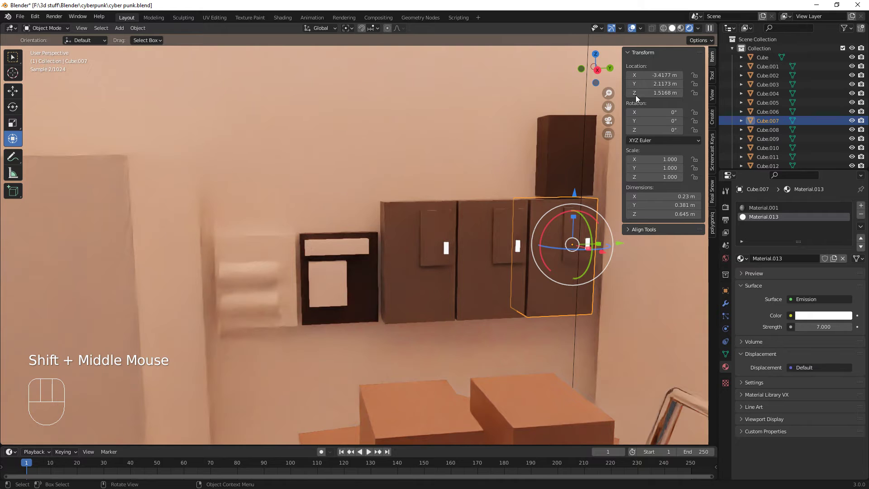
{"action": "left_click", "coordinate": [374, 270]}
{"action": "scroll", "scroll_direction": "up", "scroll_amount": 3}
{"action": "left_click_drag", "start_coordinate": [335, 285], "coordinate": [458, 236]}
{"action": "left_click_drag", "start_coordinate": [457, 275], "coordinate": [446, 272]}
{"action": "left_click", "coordinate": [360, 209]}
{"action": "left_click_drag", "start_coordinate": [337, 255], "coordinate": [327, 253]}
{"action": "left_click_drag", "start_coordinate": [363, 257], "coordinate": [338, 258]}
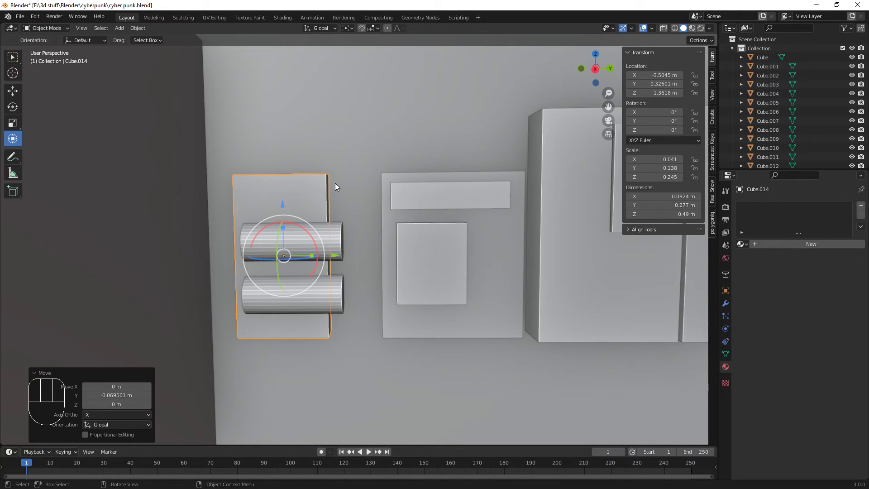
- Duplicate the small wall box Cube.014 and move the narrowed copy against the original
{"action": "left_click", "coordinate": [306, 193]}
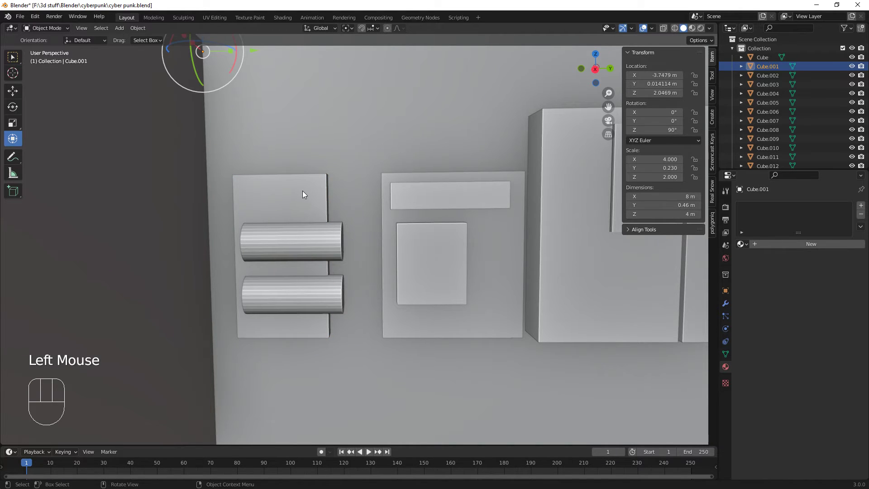
{"action": "left_click_drag", "start_coordinate": [364, 264], "coordinate": [339, 269]}
{"action": "left_click", "coordinate": [301, 192]}
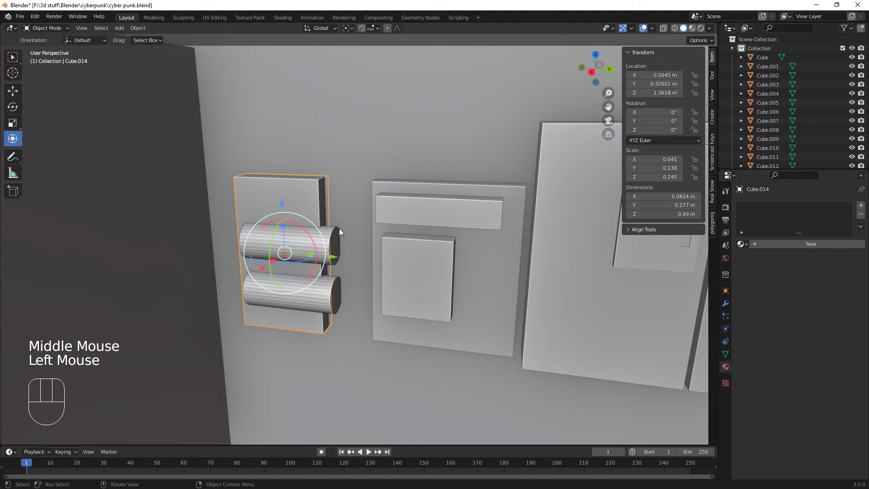
{"action": "key", "text": "shift+d"}
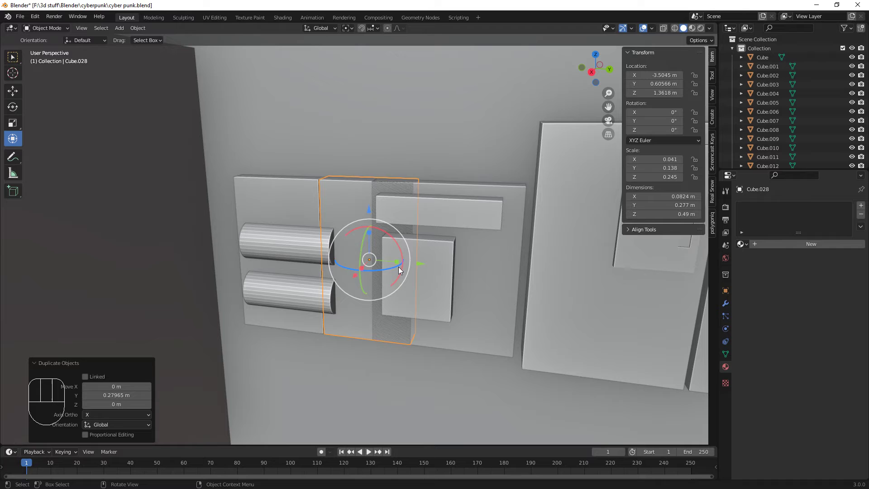
{"action": "left_click_drag", "start_coordinate": [399, 262], "coordinate": [384, 264]}
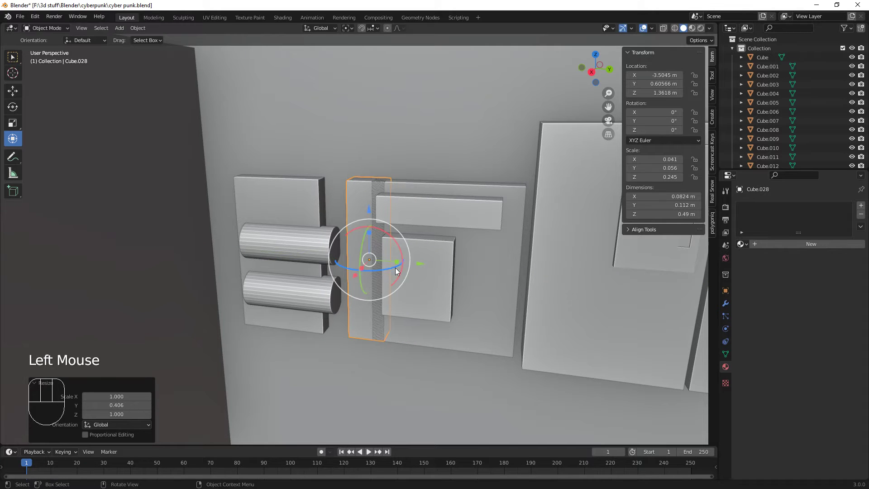
{"action": "left_click_drag", "start_coordinate": [422, 266], "coordinate": [392, 260]}
{"action": "left_click_drag", "start_coordinate": [384, 279], "coordinate": [359, 227]}
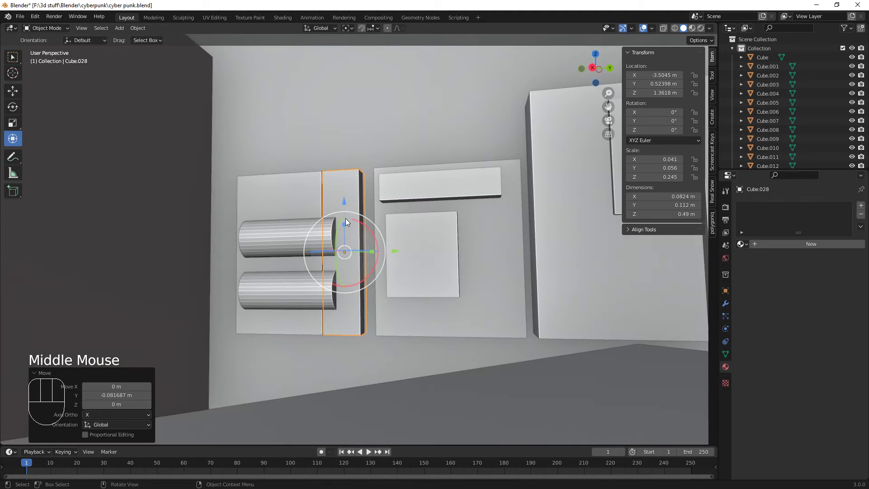
- Stretch the copy to about 0.66 m tall and lower it slightly beside the original
{"action": "left_click_drag", "start_coordinate": [347, 223], "coordinate": [346, 213]}
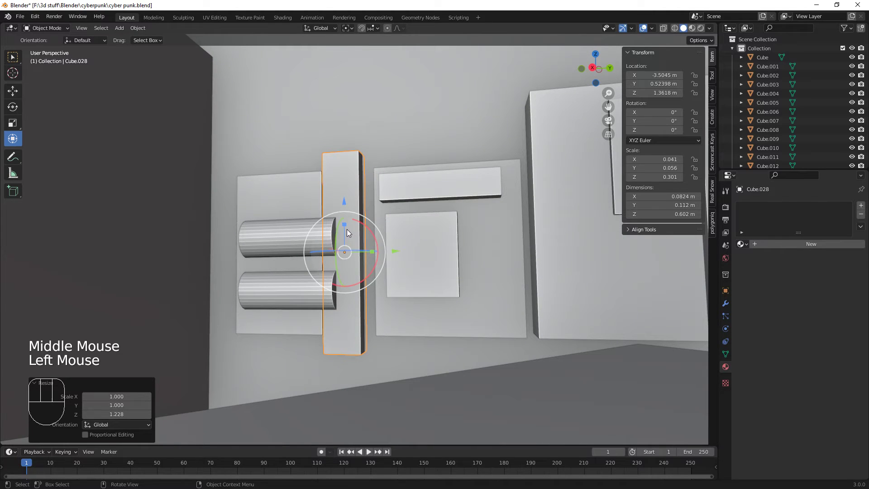
{"action": "left_click", "coordinate": [346, 225]}
{"action": "left_click_drag", "start_coordinate": [344, 201], "coordinate": [346, 214]}
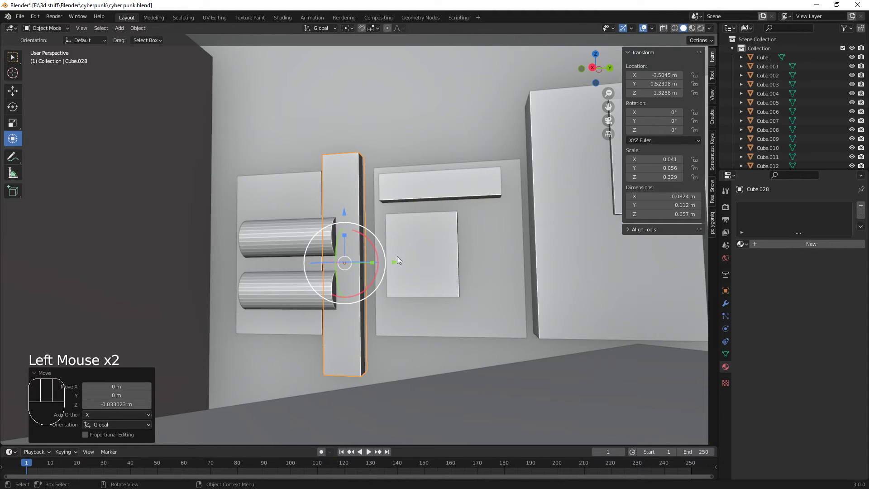
{"action": "left_click_drag", "start_coordinate": [453, 274], "coordinate": [455, 299]}
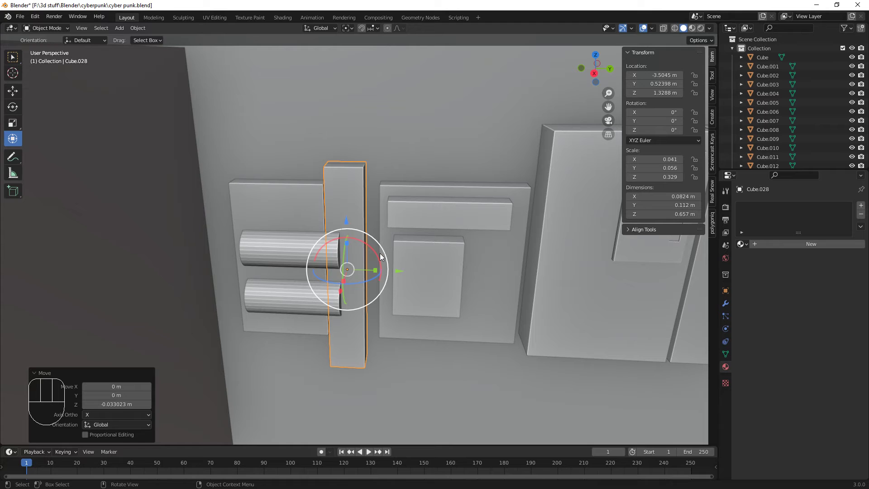
{"action": "left_click_drag", "start_coordinate": [470, 283], "coordinate": [437, 342]}
{"action": "scroll", "scroll_direction": "down", "scroll_amount": 3}
{"action": "left_click_drag", "start_coordinate": [437, 337], "coordinate": [440, 309]}
- Duplicate the thin bar Cube.013 and place the copy high on the wall above the cabinets
{"action": "left_click_drag", "start_coordinate": [440, 306], "coordinate": [423, 322]}
{"action": "left_click", "coordinate": [411, 283]}
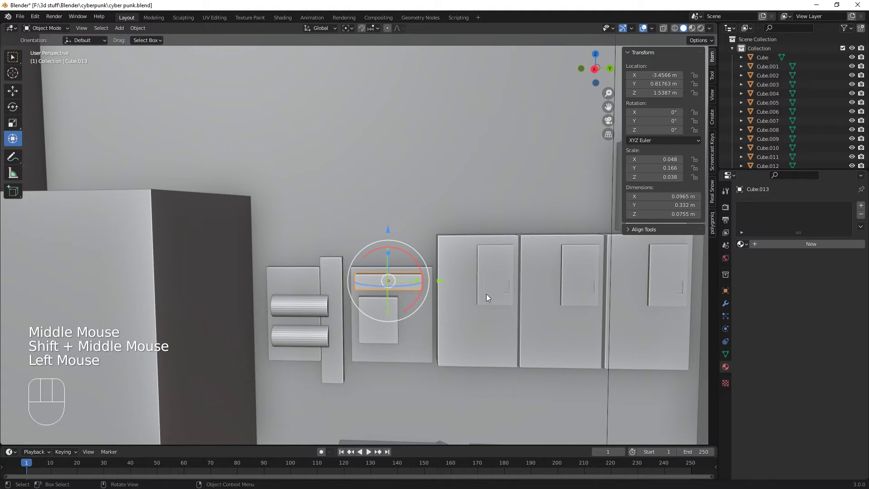
{"action": "key", "text": "shift+d"}
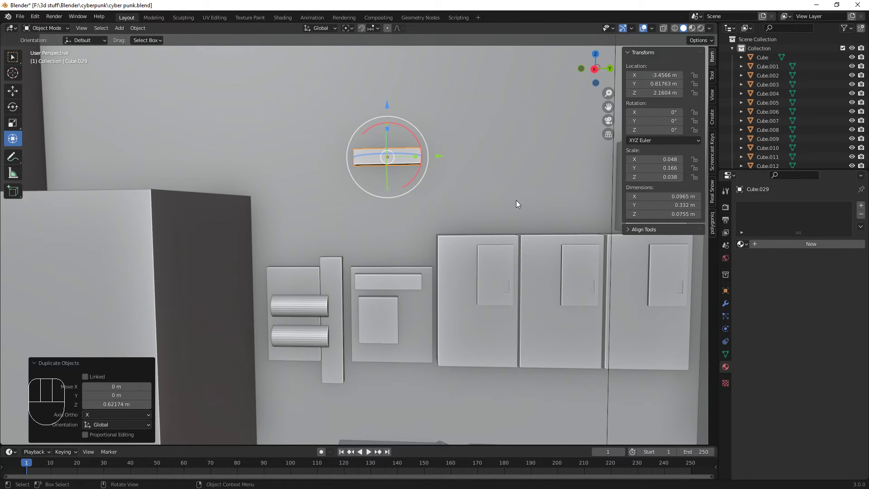
{"action": "left_click_drag", "start_coordinate": [443, 156], "coordinate": [456, 160]}
{"action": "left_click_drag", "start_coordinate": [483, 233], "coordinate": [496, 287]}
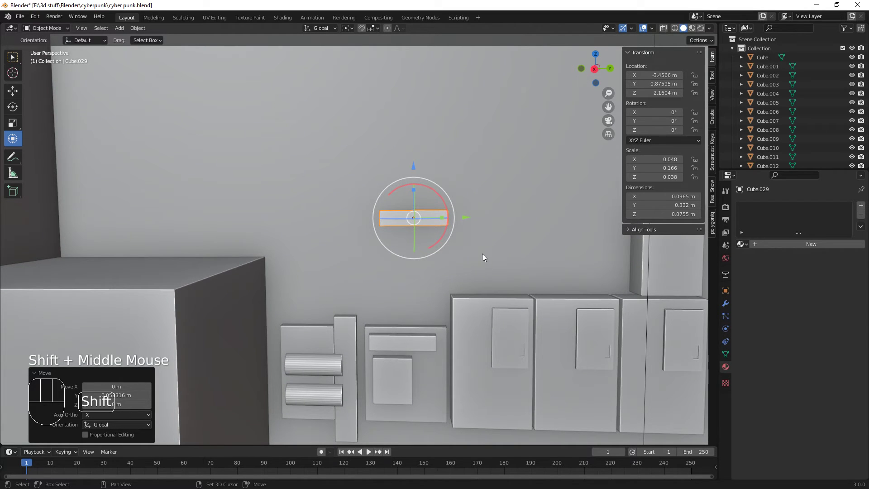
- Stack a shorter, thicker block (about 0.10 × 0.28 × 0.13 m) on top of the bar copy
{"action": "key", "text": "shift+d"}
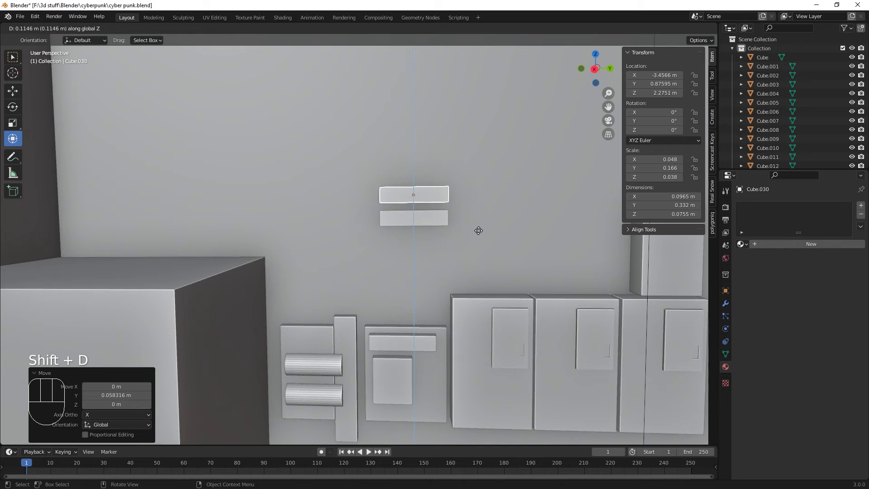
{"action": "left_click_drag", "start_coordinate": [443, 200], "coordinate": [430, 201]}
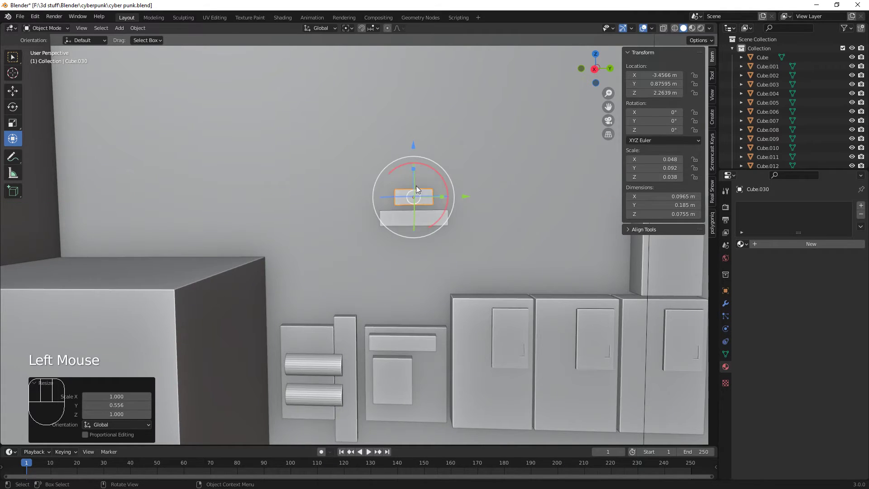
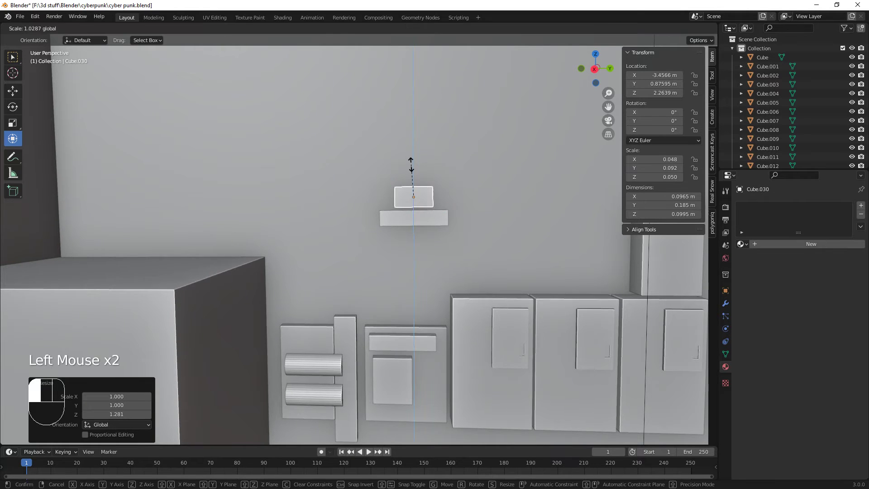
{"action": "left_click", "coordinate": [414, 147]}
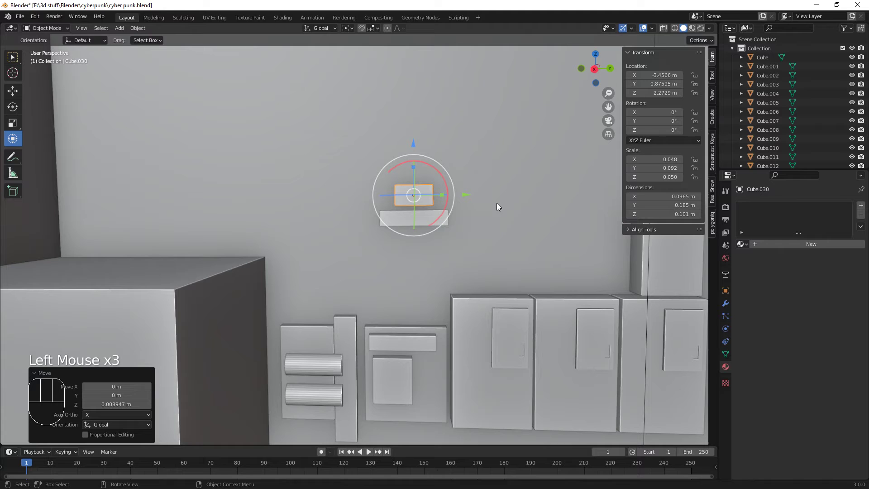
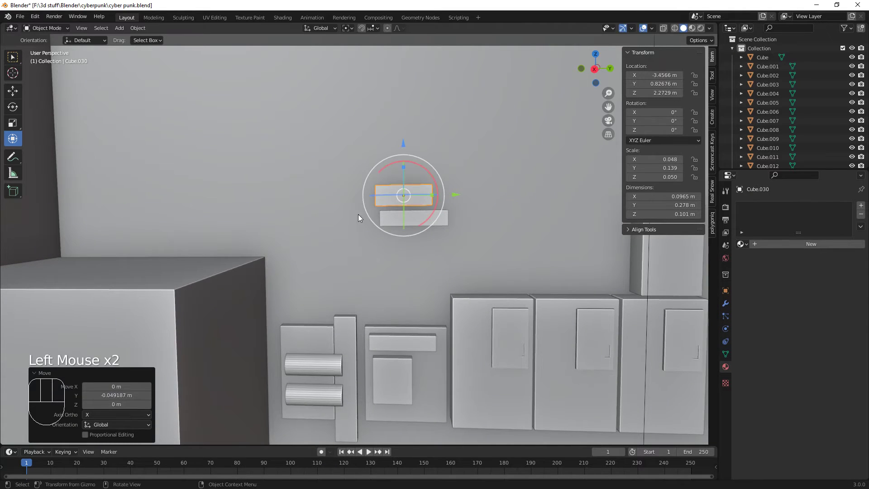
{"action": "left_click_drag", "start_coordinate": [463, 285], "coordinate": [425, 278]}
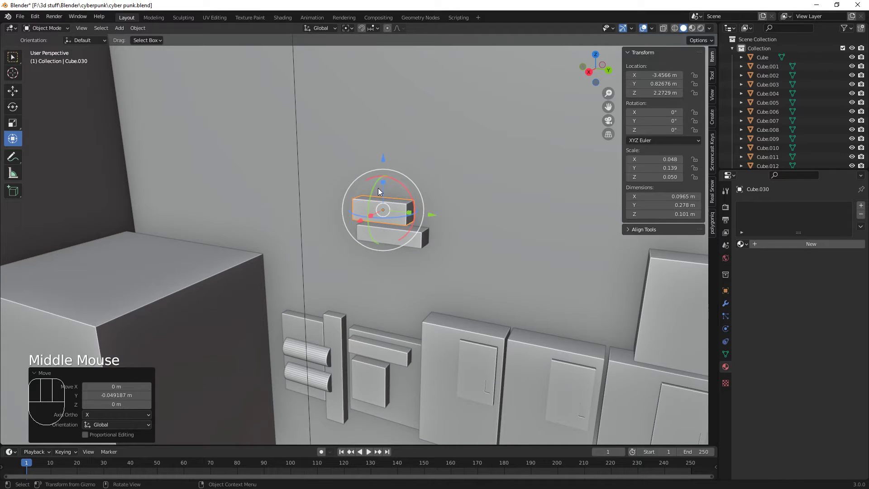
{"action": "left_click_drag", "start_coordinate": [385, 182], "coordinate": [384, 170]}
{"action": "left_click", "coordinate": [385, 160]}
{"action": "left_click_drag", "start_coordinate": [404, 250], "coordinate": [431, 228]}
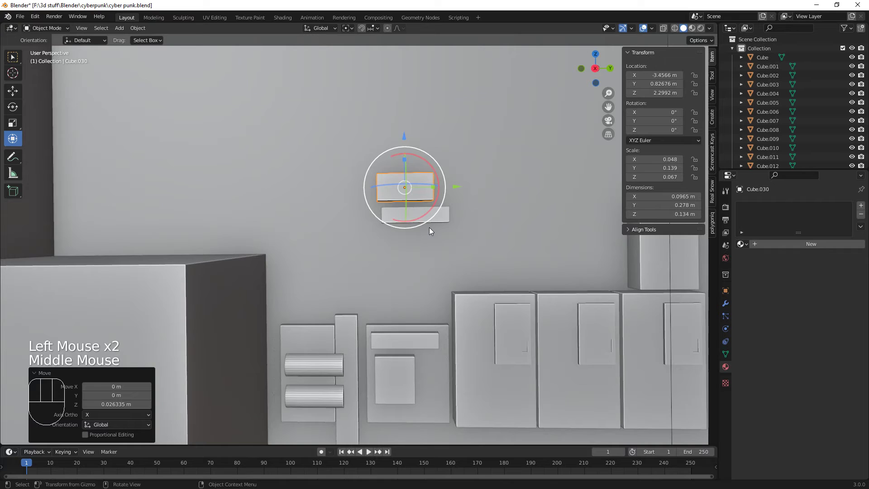
{"action": "left_click_drag", "start_coordinate": [434, 232], "coordinate": [458, 246]}
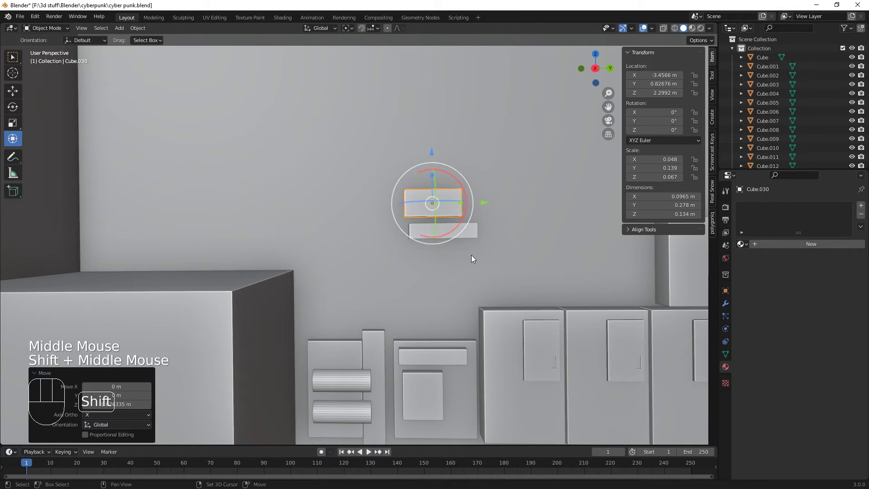
- Duplicate a wall box into a small square box and slide it beside the pair
{"action": "key", "text": "shift+d"}
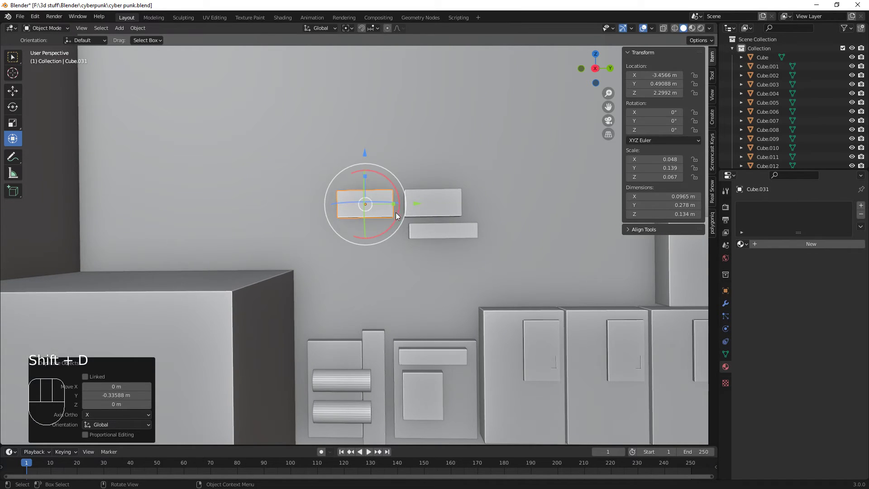
{"action": "left_click_drag", "start_coordinate": [394, 205], "coordinate": [380, 206]}
{"action": "left_click_drag", "start_coordinate": [367, 149], "coordinate": [379, 194]}
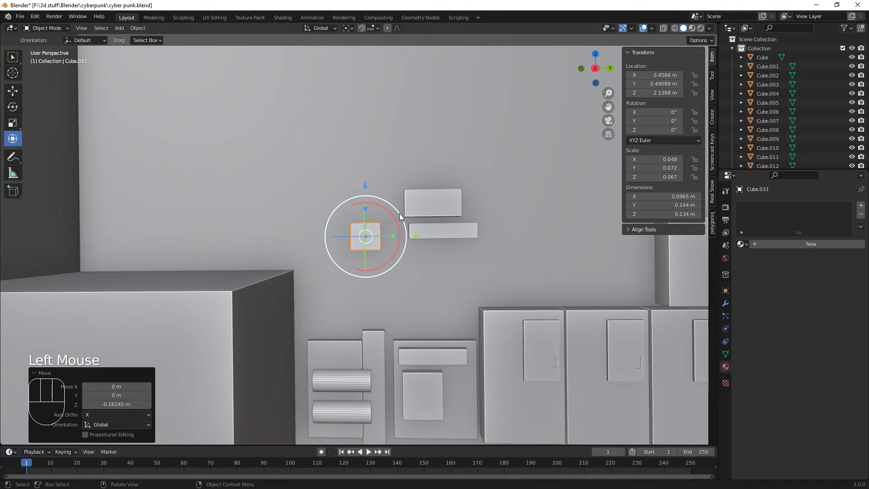
{"action": "left_click_drag", "start_coordinate": [415, 238], "coordinate": [438, 242]}
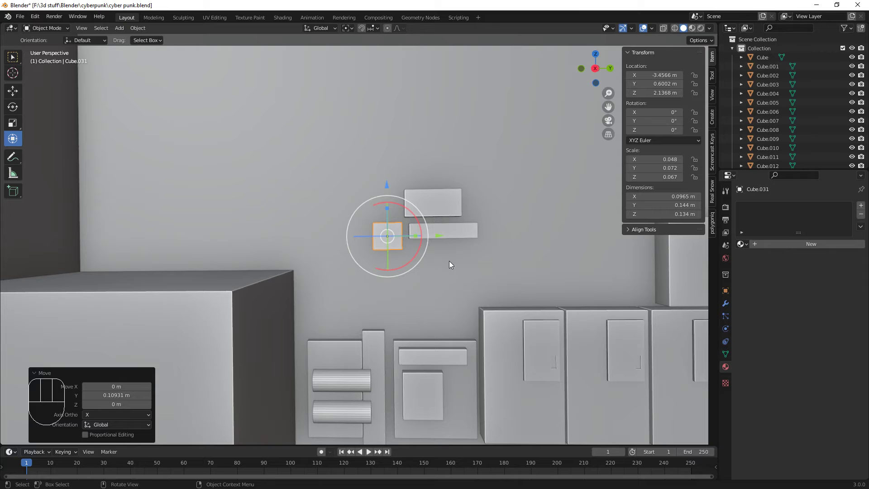
- Select both rectangular boxes and shift them slightly along the wall
{"action": "left_click", "coordinate": [469, 230]}
{"action": "left_click", "coordinate": [447, 198]}
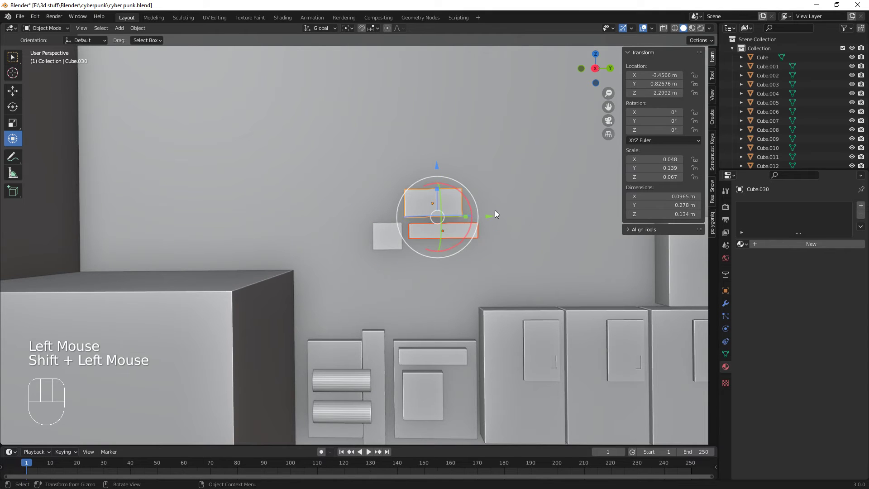
{"action": "left_click_drag", "start_coordinate": [494, 218], "coordinate": [495, 216]}
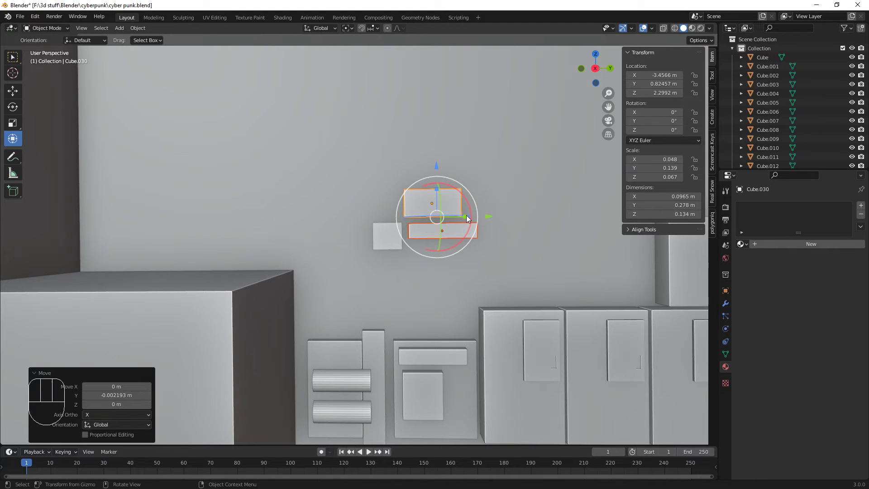
{"action": "left_click_drag", "start_coordinate": [468, 216], "coordinate": [462, 218]}
{"action": "scroll", "scroll_direction": "up", "scroll_amount": 3}
{"action": "left_click_drag", "start_coordinate": [503, 252], "coordinate": [457, 258]}
- Scale the two rectangular boxes narrower along Y, then deselect them
{"action": "key", "text": "ctrl+z"}
{"action": "left_click_drag", "start_coordinate": [454, 209], "coordinate": [449, 227]}
{"action": "left_click_drag", "start_coordinate": [476, 266], "coordinate": [501, 271]}
{"action": "scroll", "scroll_direction": "down", "scroll_amount": 3}
{"action": "middle_click", "coordinate": [513, 309]}
{"action": "left_click_drag", "start_coordinate": [525, 300], "coordinate": [482, 252]}
{"action": "left_click_drag", "start_coordinate": [472, 247], "coordinate": [482, 246]}
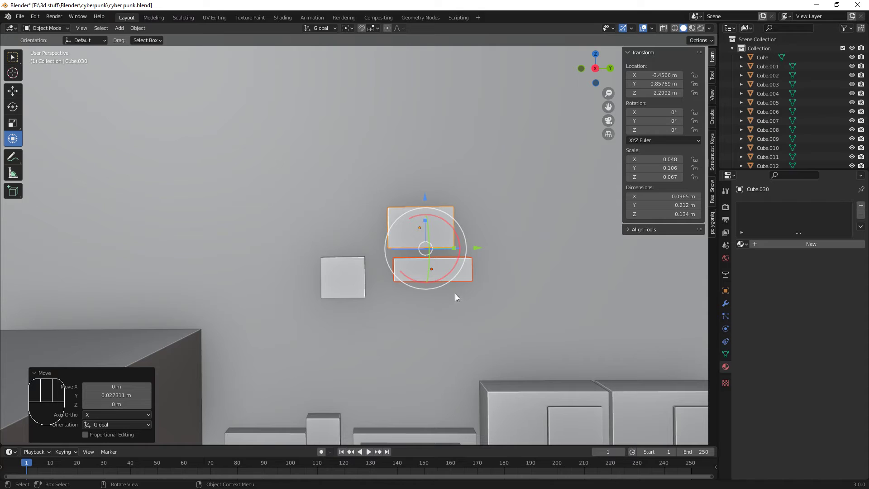
{"action": "left_click", "coordinate": [404, 237]}
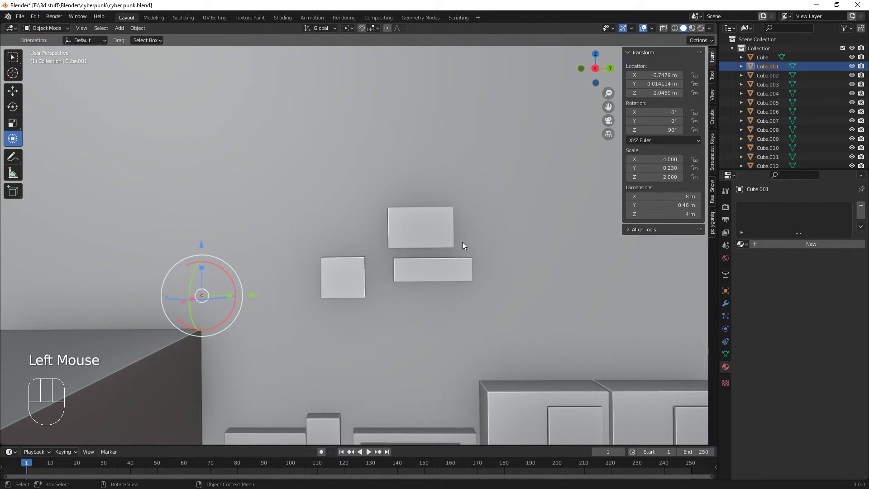
- Duplicate the upper wall box and place the copy above the pair
{"action": "left_click", "coordinate": [429, 228]}
{"action": "key", "text": "shift+d"}
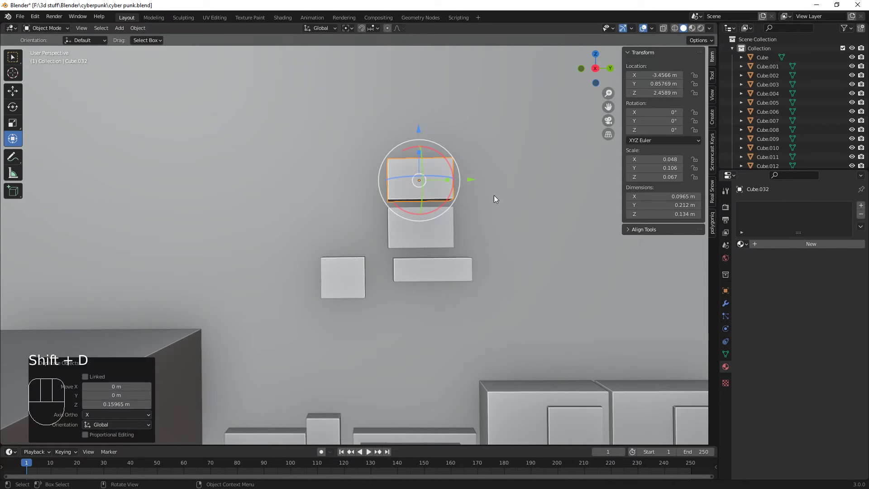
{"action": "left_click_drag", "start_coordinate": [470, 181], "coordinate": [426, 183]}
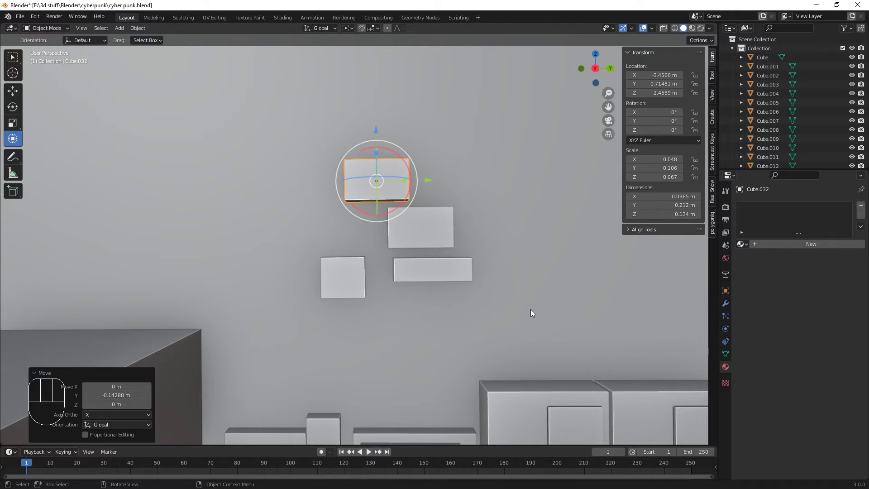
{"action": "scroll", "scroll_direction": "down", "scroll_amount": 3}
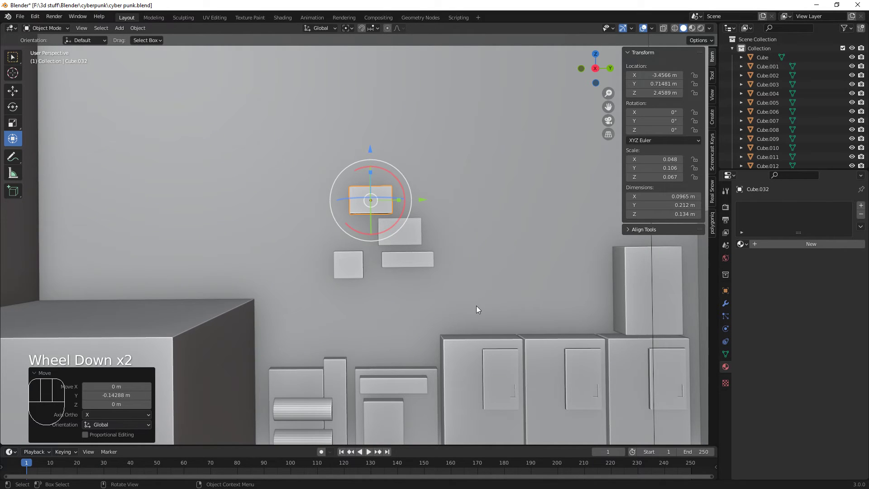
{"action": "left_click_drag", "start_coordinate": [474, 321], "coordinate": [468, 306]}
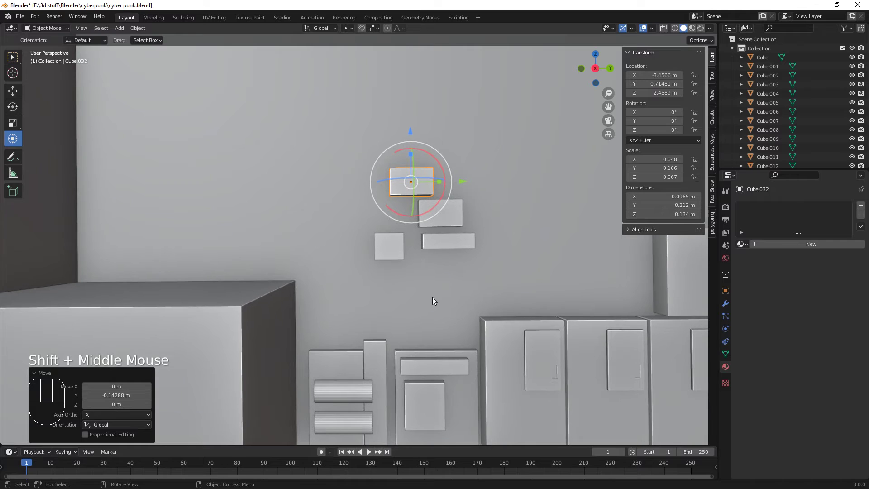
- Duplicate the middle box and move the copy lower-left to about Z 1.94 m, Y 0.29 m
{"action": "left_click", "coordinate": [453, 222]}
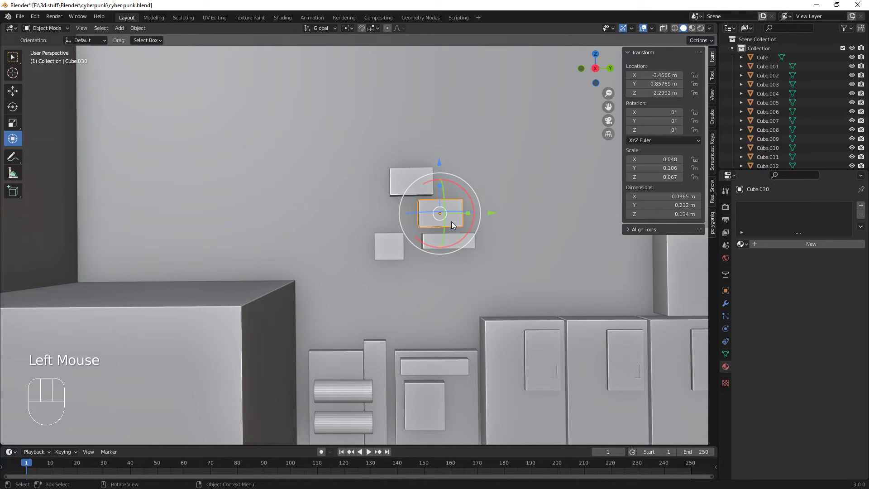
{"action": "key", "text": "shift+d"}
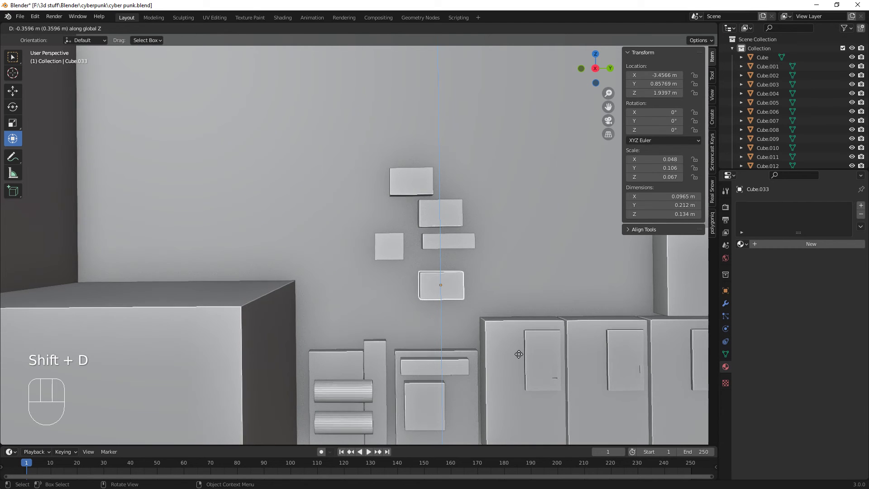
{"action": "left_click_drag", "start_coordinate": [497, 284], "coordinate": [381, 294]}
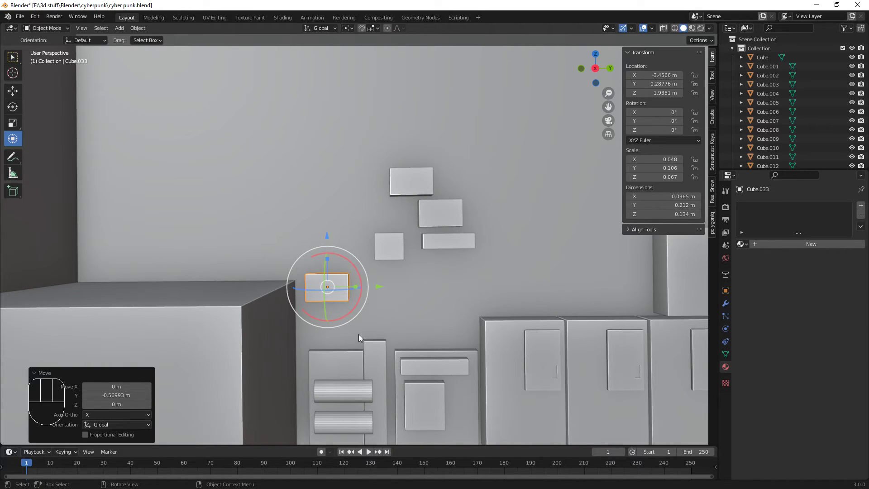
{"action": "scroll", "scroll_direction": "up", "scroll_amount": 3}
{"action": "left_click_drag", "start_coordinate": [378, 369], "coordinate": [440, 313]}
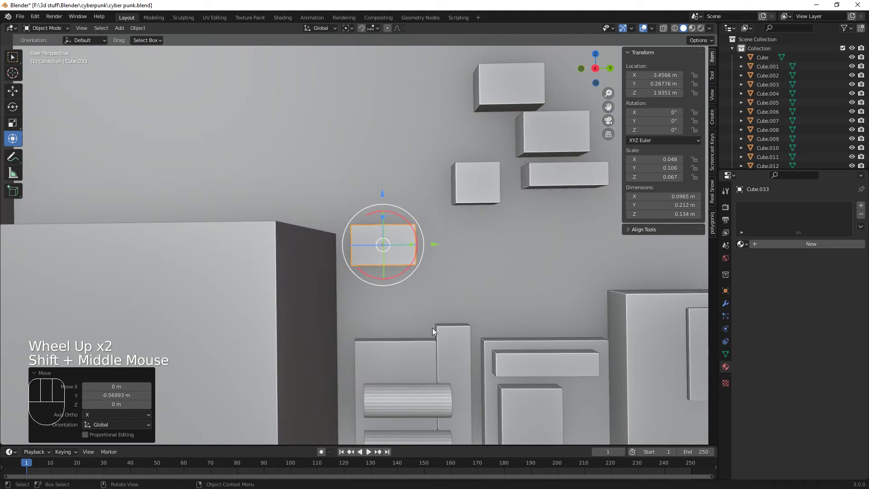
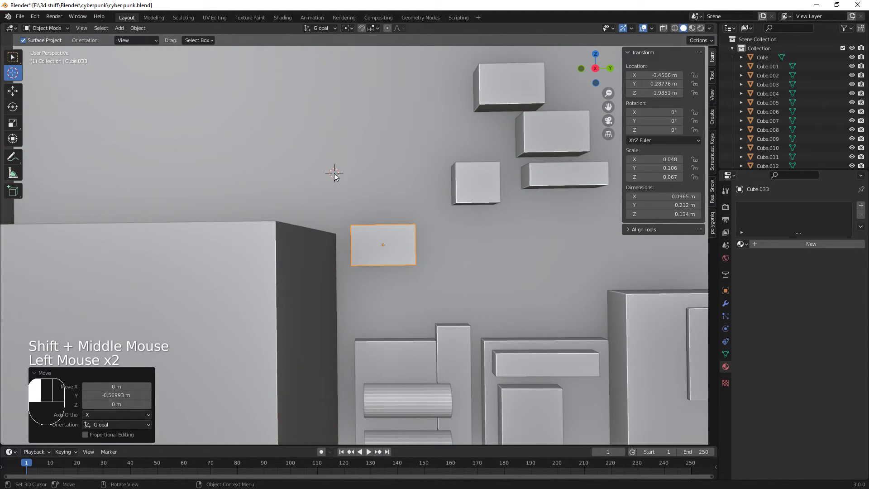
- Add a new mesh cylinder, scale it small and place it below the lower-left box
{"action": "key", "text": "shift+a"}
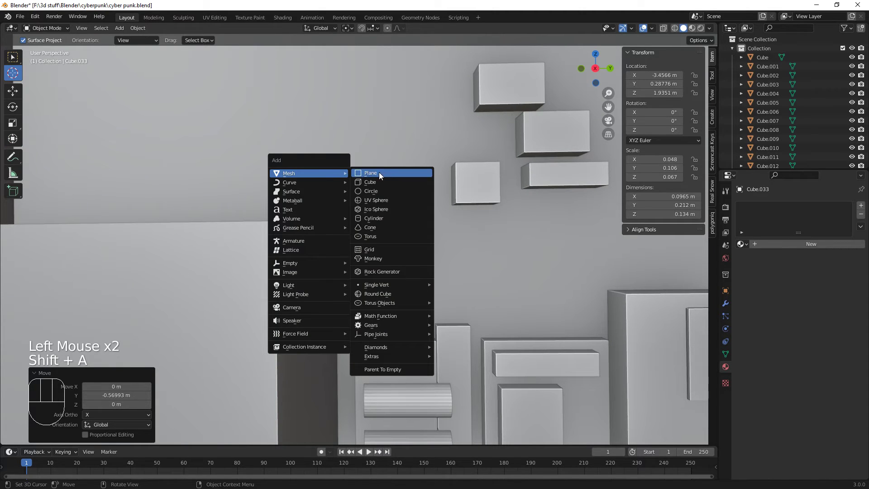
{"action": "key", "text": "s"}
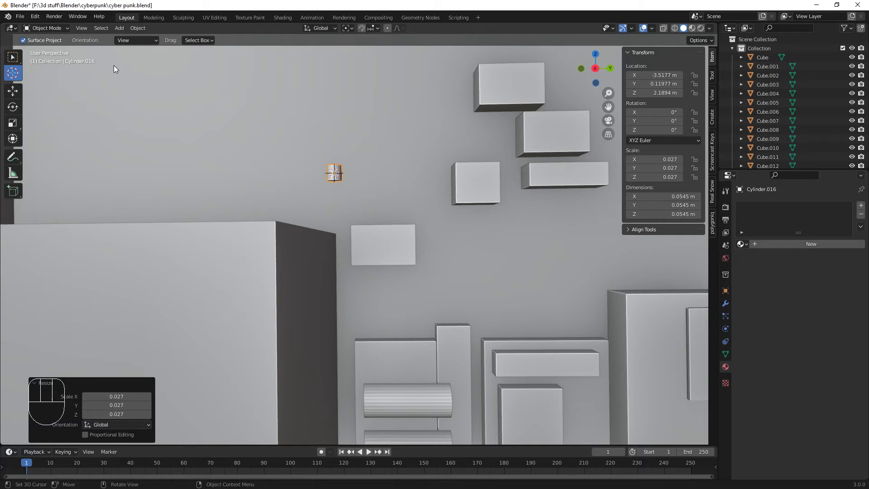
{"action": "left_click", "coordinate": [144, 30]}
{"action": "left_click", "coordinate": [15, 139]}
{"action": "left_click_drag", "start_coordinate": [335, 130], "coordinate": [357, 252]}
{"action": "left_click_drag", "start_coordinate": [388, 299], "coordinate": [419, 301]}
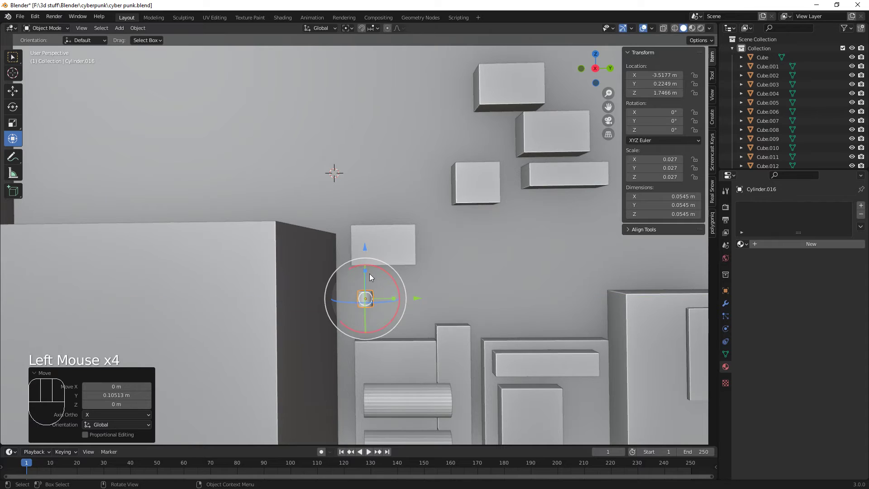
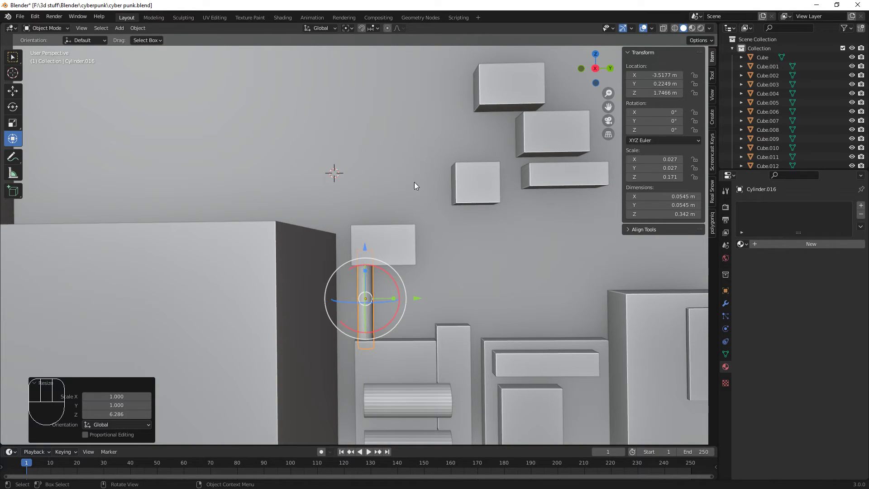
- Stretch the cylinder vertically into a thin rod about 0.34 m tall
{"action": "left_click_drag", "start_coordinate": [419, 298], "coordinate": [449, 298]}
{"action": "left_click", "coordinate": [448, 298]}
{"action": "left_click", "coordinate": [398, 226]}
{"action": "left_click_drag", "start_coordinate": [435, 246], "coordinate": [448, 245]}
{"action": "left_click_drag", "start_coordinate": [451, 314], "coordinate": [369, 336]}
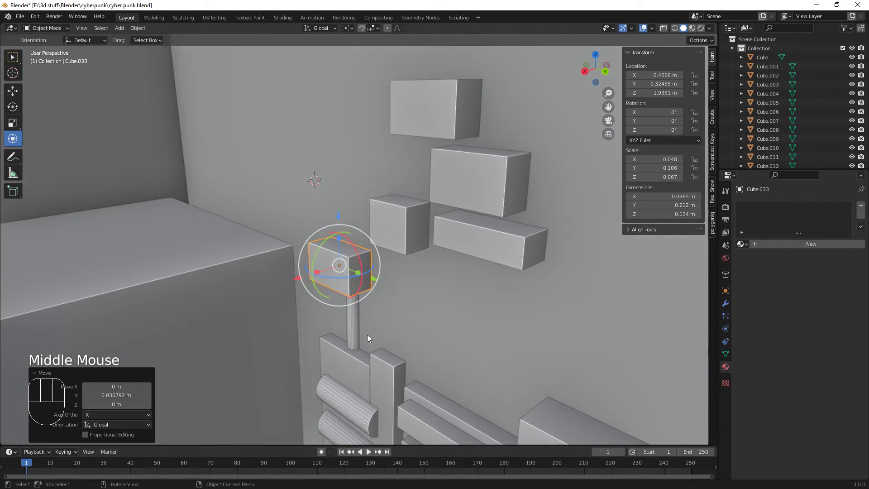
- Scale Cylinder.016 into a thinner rod about 0.315 m long
{"action": "left_click", "coordinate": [355, 326]}
{"action": "left_click", "coordinate": [313, 329]}
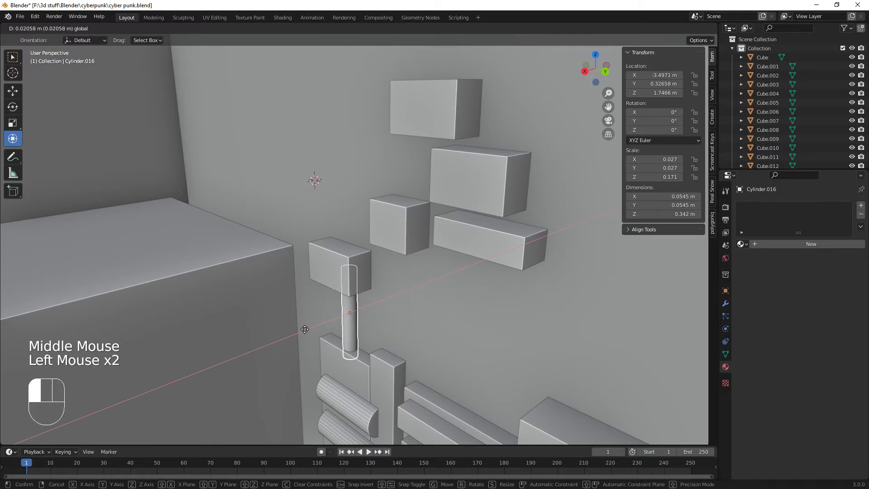
{"action": "key", "text": "s"}
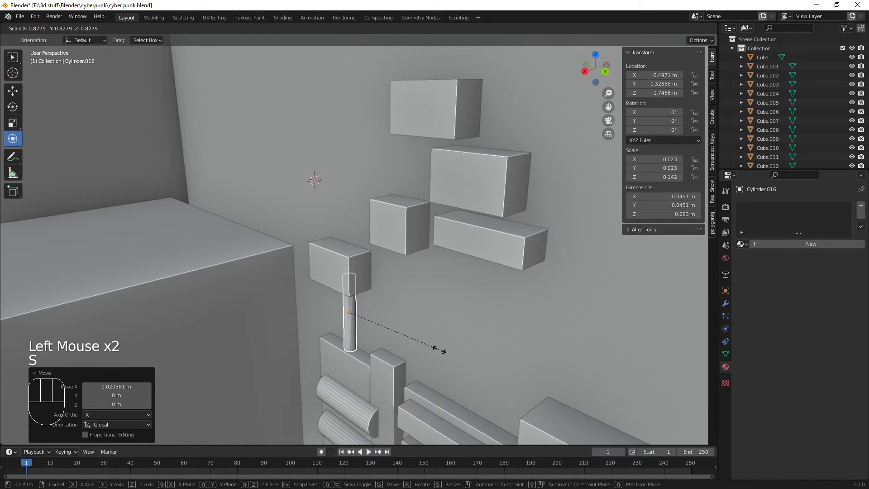
{"action": "left_click_drag", "start_coordinate": [444, 343], "coordinate": [474, 318]}
{"action": "left_click_drag", "start_coordinate": [425, 305], "coordinate": [417, 312]}
{"action": "scroll", "scroll_direction": "up", "scroll_amount": 3}
{"action": "left_click_drag", "start_coordinate": [430, 335], "coordinate": [412, 326]}
- Slide the rod to Z 1.75 m so it meets the underside of the wall box
{"action": "left_click_drag", "start_coordinate": [413, 325], "coordinate": [435, 261]}
{"action": "left_click_drag", "start_coordinate": [435, 283], "coordinate": [396, 310]}
{"action": "left_click_drag", "start_coordinate": [305, 291], "coordinate": [295, 295]}
{"action": "left_click_drag", "start_coordinate": [337, 263], "coordinate": [339, 250]}
{"action": "left_click", "coordinate": [293, 291]}
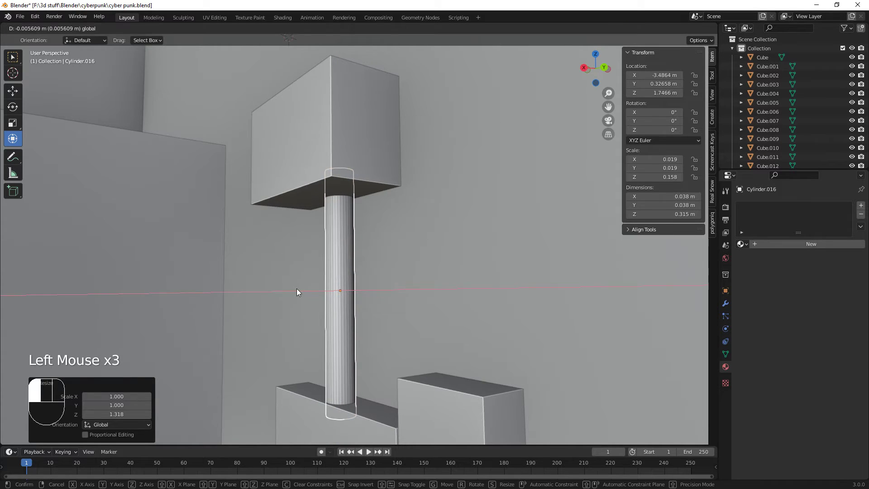
- Orbit around the wall to inspect the support pole from several angles
{"action": "scroll", "scroll_direction": "up", "scroll_amount": 3}
{"action": "scroll", "scroll_direction": "down", "scroll_amount": 3}
{"action": "left_click_drag", "start_coordinate": [428, 375], "coordinate": [458, 384]}
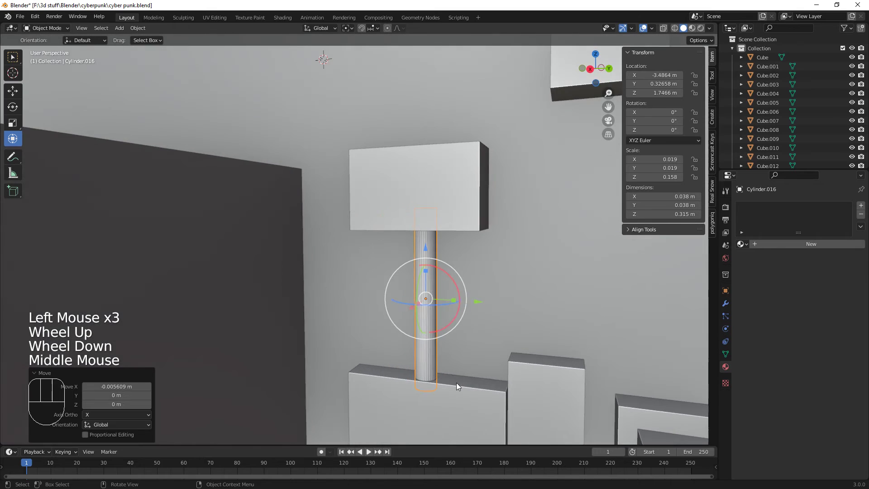
{"action": "left_click_drag", "start_coordinate": [509, 381], "coordinate": [414, 365]}
{"action": "scroll", "scroll_direction": "down", "scroll_amount": 3}
{"action": "scroll", "scroll_direction": "up", "scroll_amount": 3}
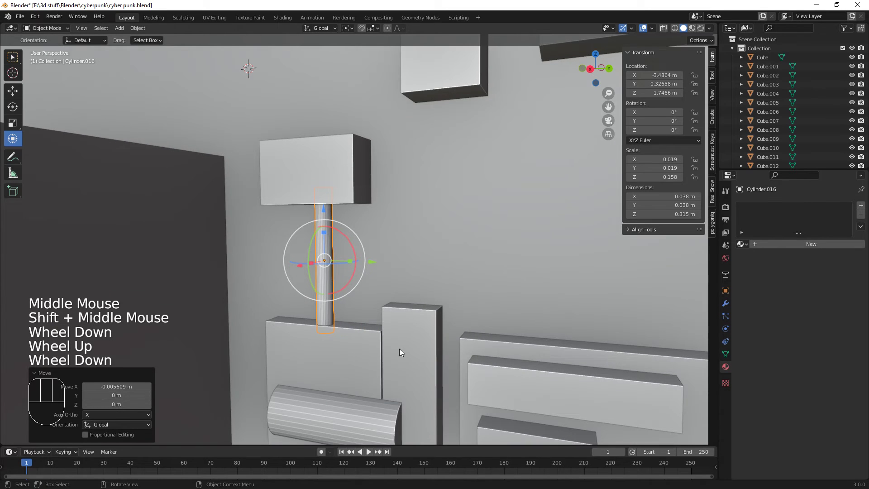
{"action": "left_click_drag", "start_coordinate": [404, 321], "coordinate": [316, 245]}
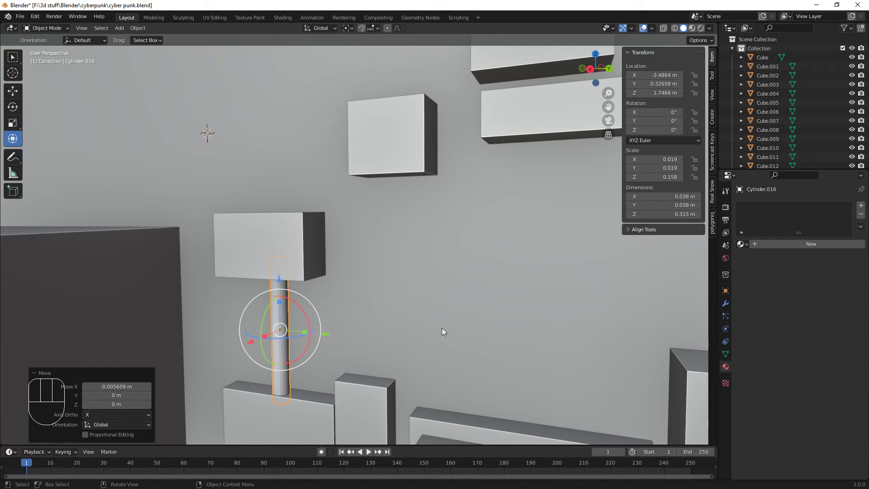
{"action": "scroll", "scroll_direction": "down", "scroll_amount": 3}
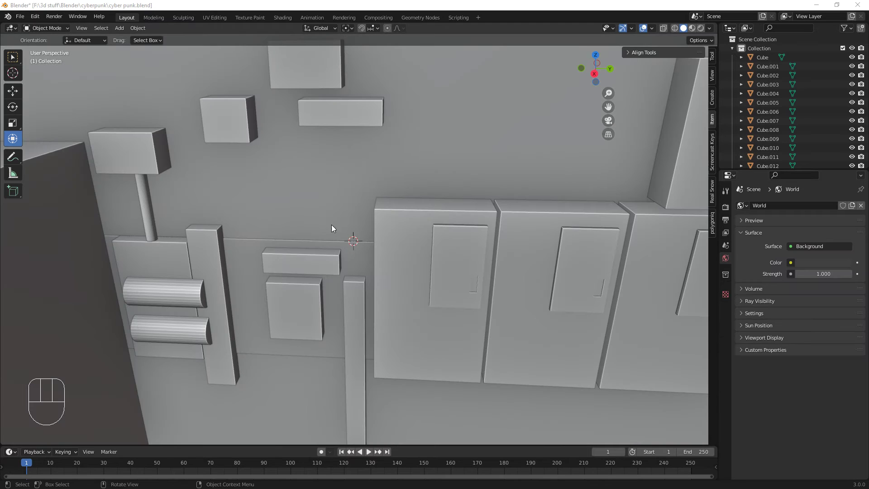
- Duplicate the pole cylinder, rotate the copy horizontal and position it along the wall
{"action": "left_click", "coordinate": [147, 201]}
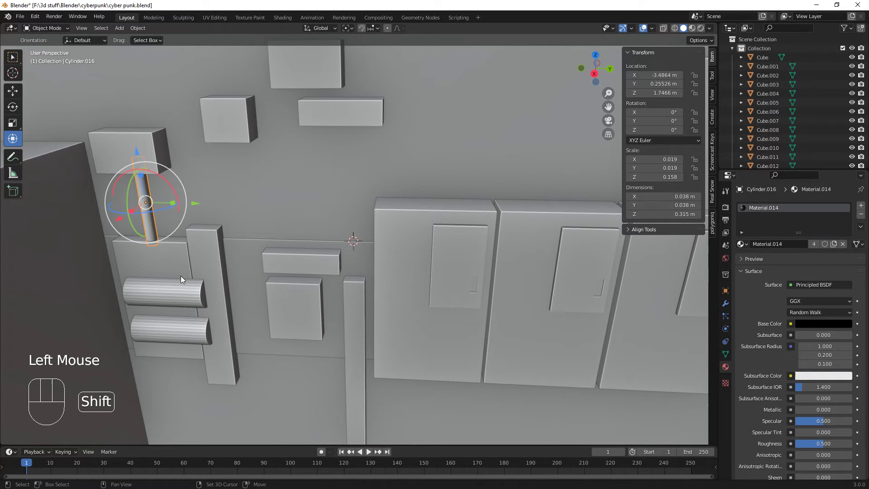
{"action": "key", "text": "shift+d"}
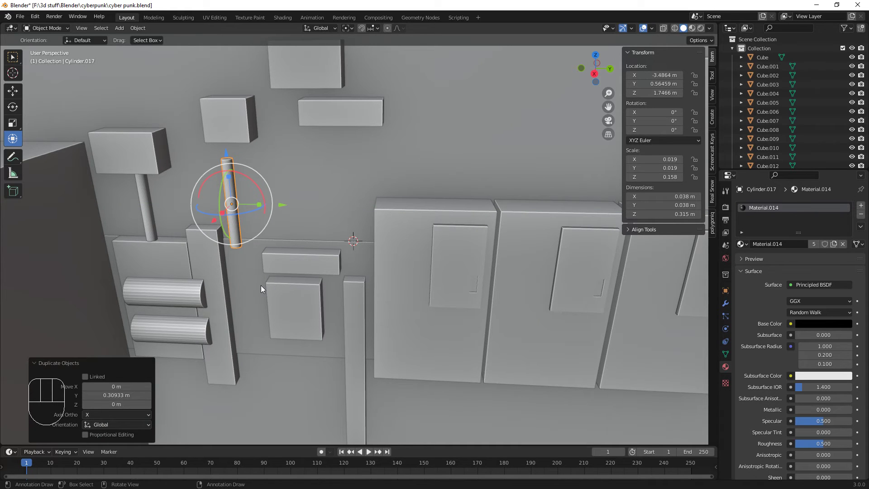
{"action": "key", "text": "r"}
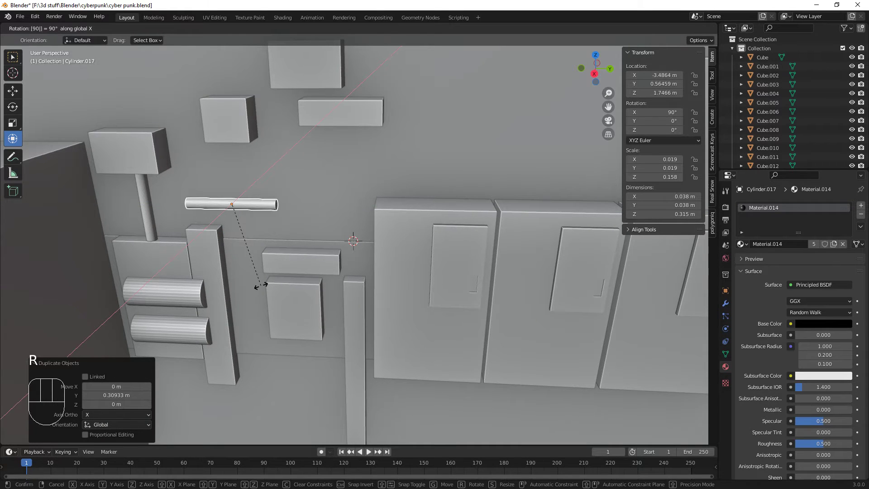
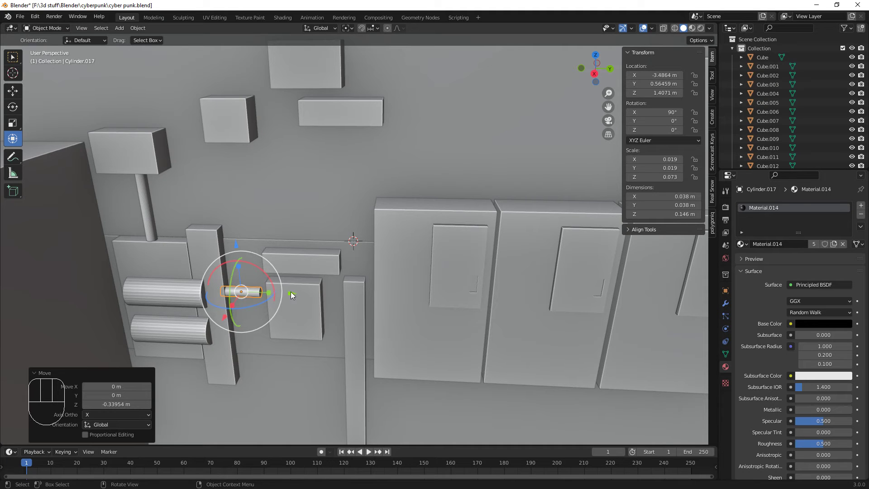
{"action": "left_click_drag", "start_coordinate": [286, 291], "coordinate": [253, 295]}
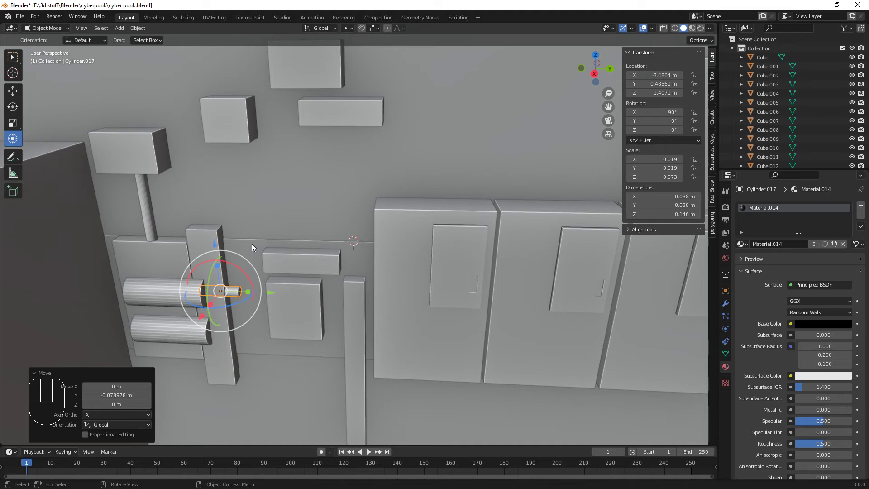
{"action": "left_click", "coordinate": [254, 245]}
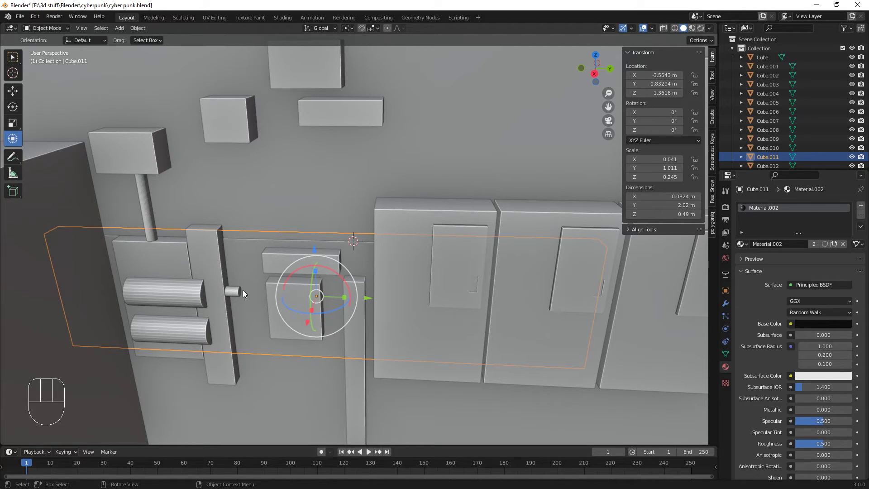
{"action": "left_click", "coordinate": [237, 293]}
{"action": "scroll", "scroll_direction": "up", "scroll_amount": 3}
{"action": "left_click_drag", "start_coordinate": [226, 339], "coordinate": [299, 284]}
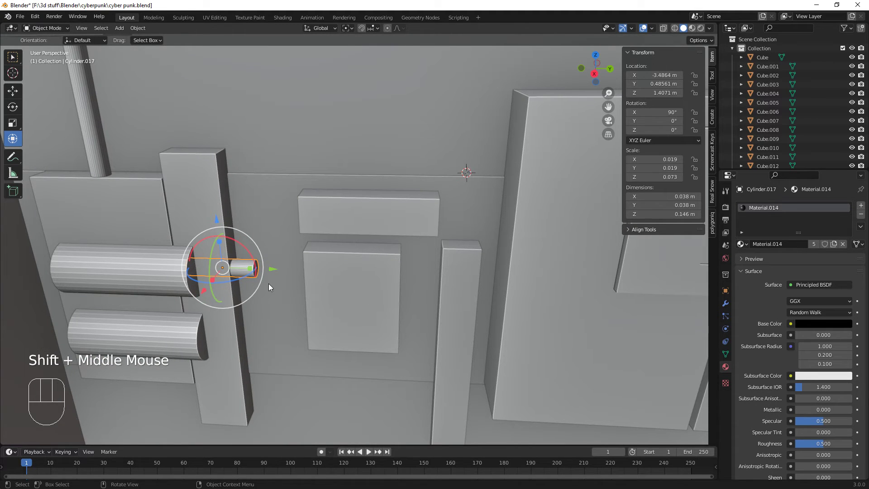
{"action": "scroll", "scroll_direction": "up", "scroll_amount": 3}
{"action": "left_click_drag", "start_coordinate": [238, 292], "coordinate": [330, 278]}
- In Edit Mode, extrude the cylinder end into a pipe and spin a rounded elbow bend
{"action": "key", "text": "Tab"}
{"action": "left_click_drag", "start_coordinate": [327, 294], "coordinate": [269, 272]}
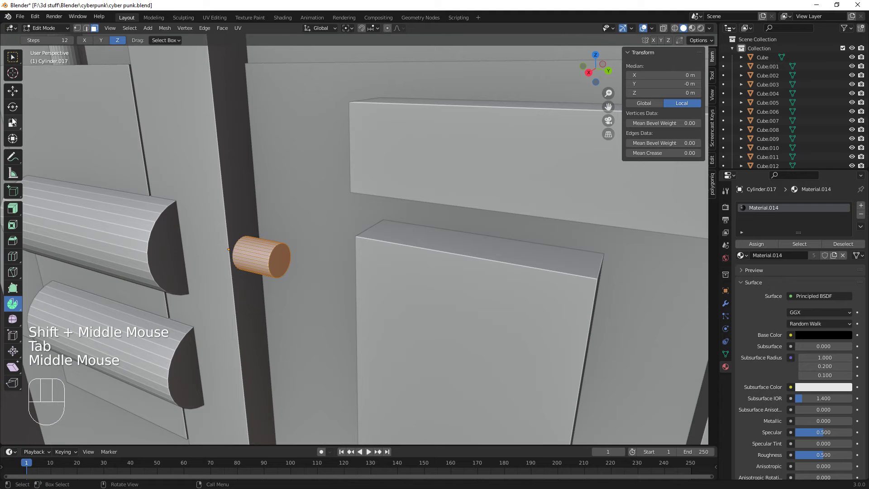
{"action": "left_click", "coordinate": [16, 81]}
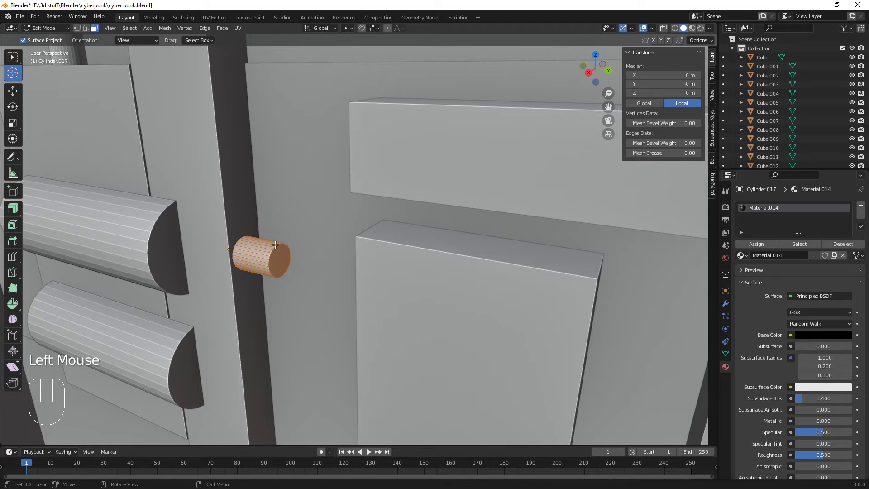
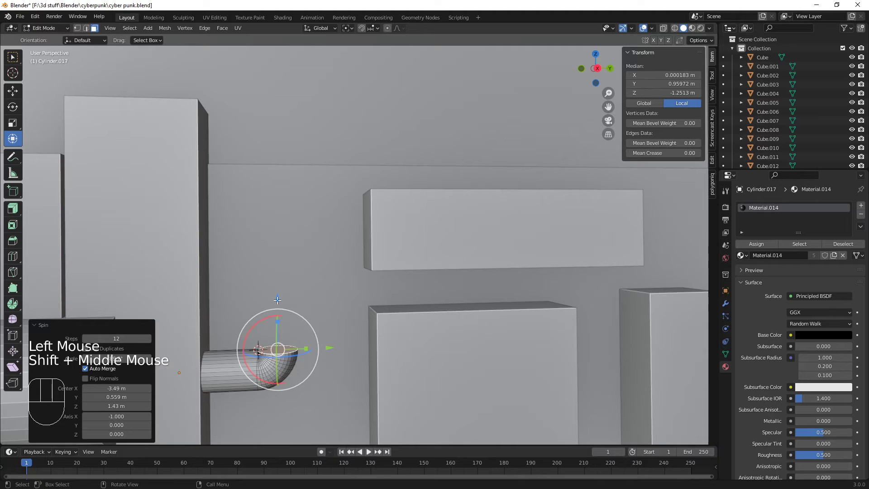
{"action": "left_click_drag", "start_coordinate": [279, 296], "coordinate": [262, 94]}
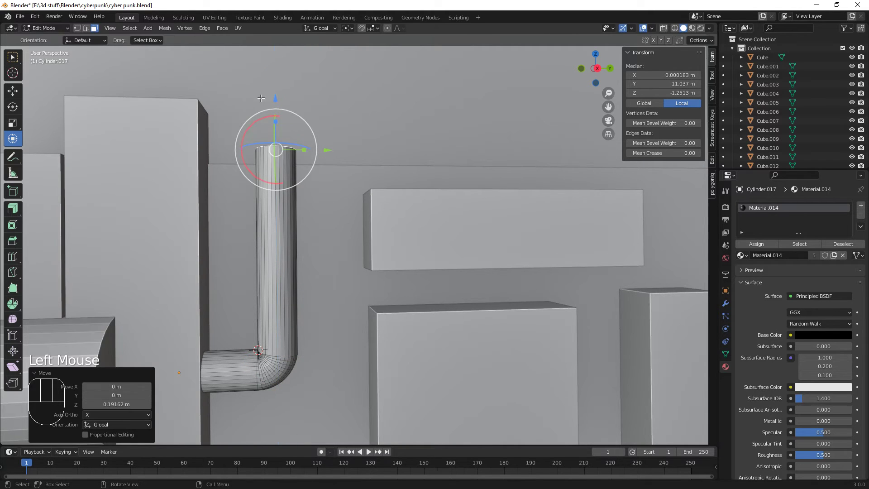
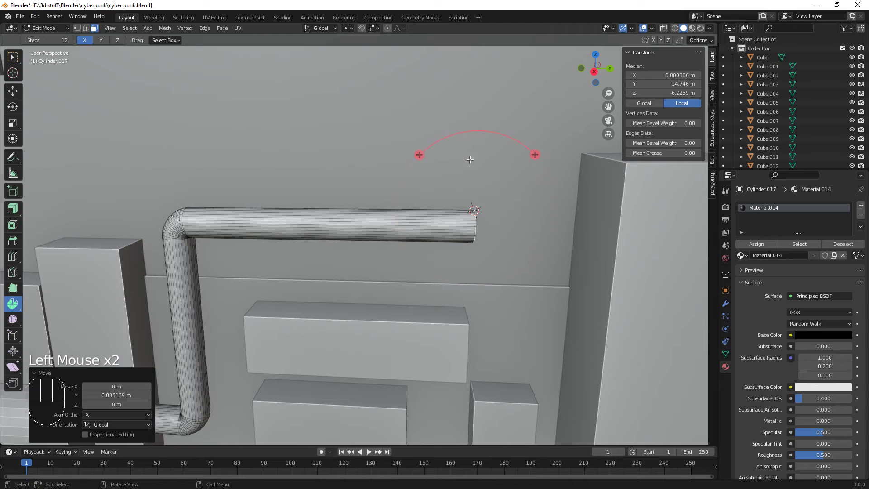
{"action": "left_click_drag", "start_coordinate": [421, 157], "coordinate": [411, 267]}
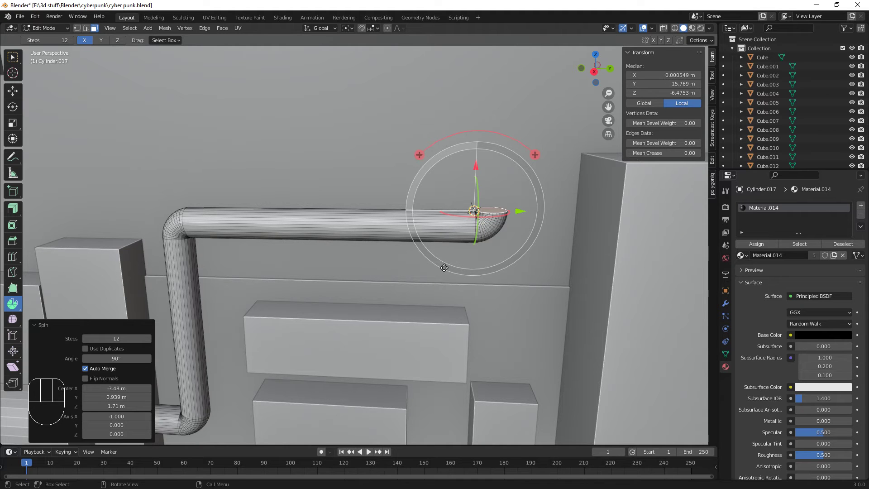
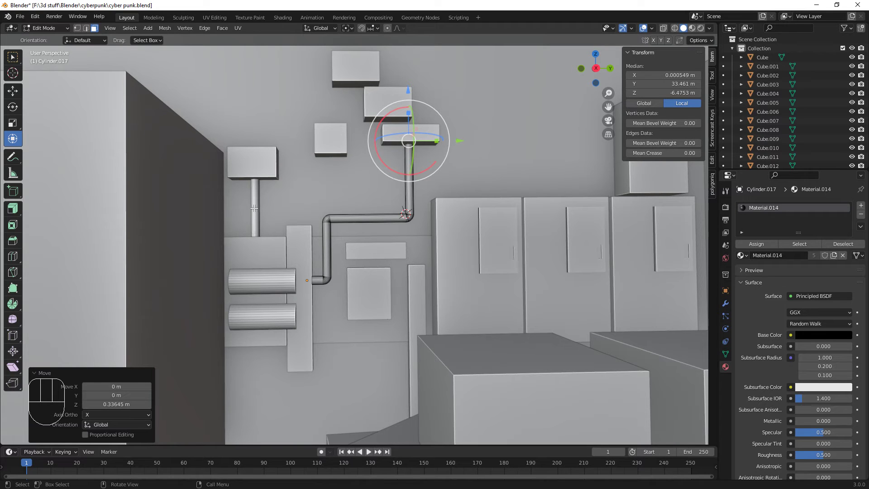
- Duplicate the vertical post cylinder and rotate the copy 90° onto its side
{"action": "key", "text": "Tab"}
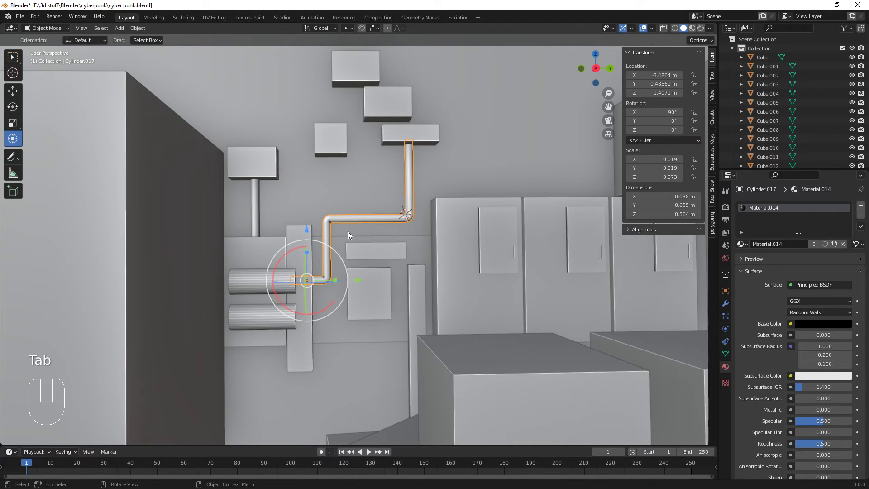
{"action": "left_click", "coordinate": [255, 205]}
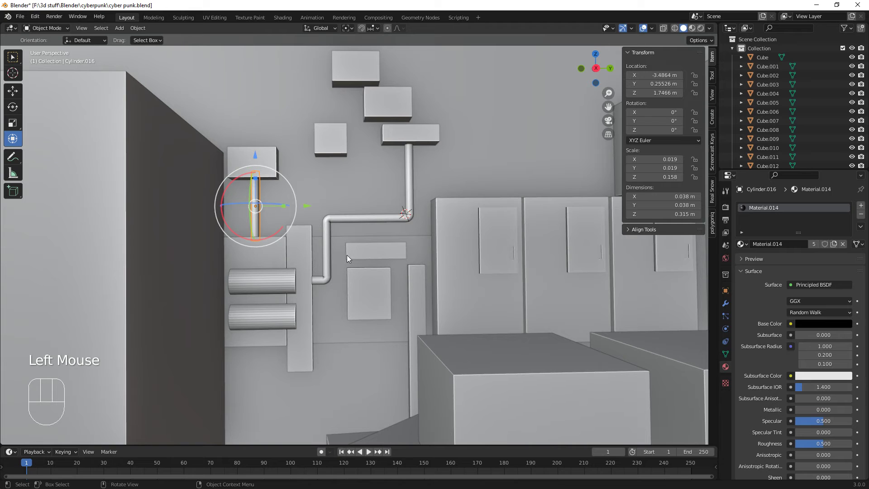
{"action": "key", "text": "shift+d"}
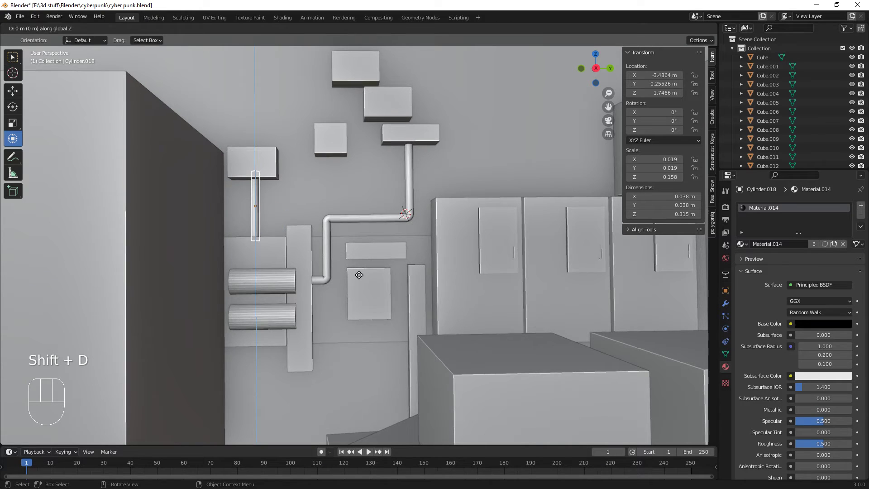
{"action": "key", "text": "r"}
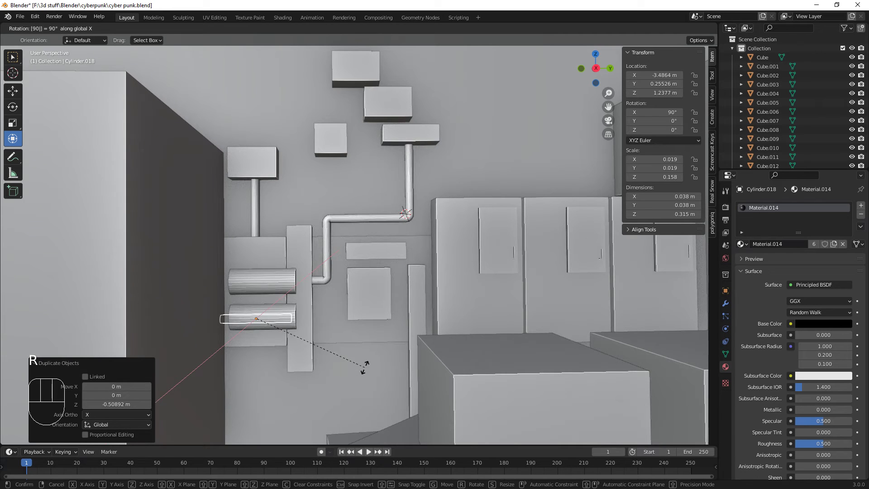
{"action": "left_click_drag", "start_coordinate": [310, 318], "coordinate": [367, 320]}
{"action": "left_click_drag", "start_coordinate": [338, 317], "coordinate": [323, 318]}
{"action": "scroll", "scroll_direction": "up", "scroll_amount": 3}
{"action": "left_click_drag", "start_coordinate": [351, 328], "coordinate": [384, 243]}
- Scale the copy into a short stub and move it along the wall to about Z 1.24 m
{"action": "key", "text": "KP_Decimal"}
{"action": "scroll", "scroll_direction": "up", "scroll_amount": 3}
{"action": "scroll", "scroll_direction": "down", "scroll_amount": 3}
{"action": "scroll", "scroll_direction": "up", "scroll_amount": 3}
{"action": "scroll", "scroll_direction": "down", "scroll_amount": 3}
{"action": "scroll", "scroll_direction": "up", "scroll_amount": 3}
{"action": "left_click_drag", "start_coordinate": [452, 208], "coordinate": [381, 283]}
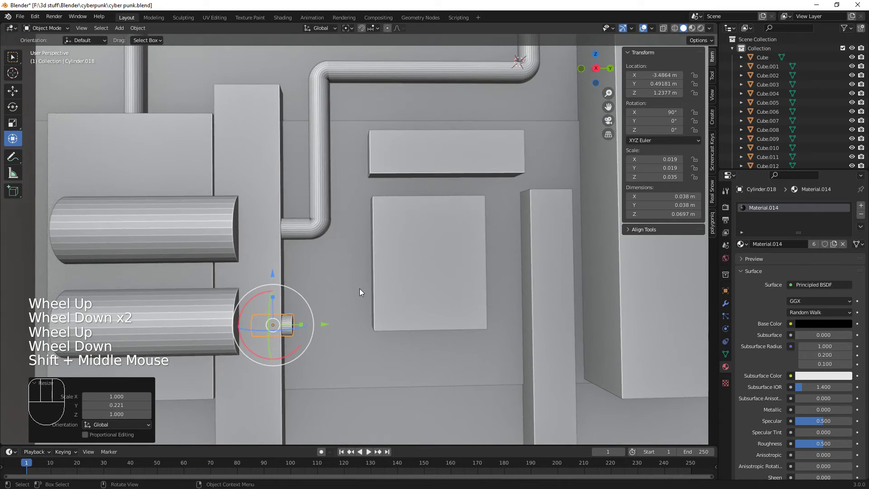
{"action": "middle_click", "coordinate": [354, 332]}
{"action": "left_click_drag", "start_coordinate": [329, 321], "coordinate": [364, 324]}
{"action": "left_click_drag", "start_coordinate": [341, 322], "coordinate": [356, 322]}
{"action": "left_click", "coordinate": [367, 321]}
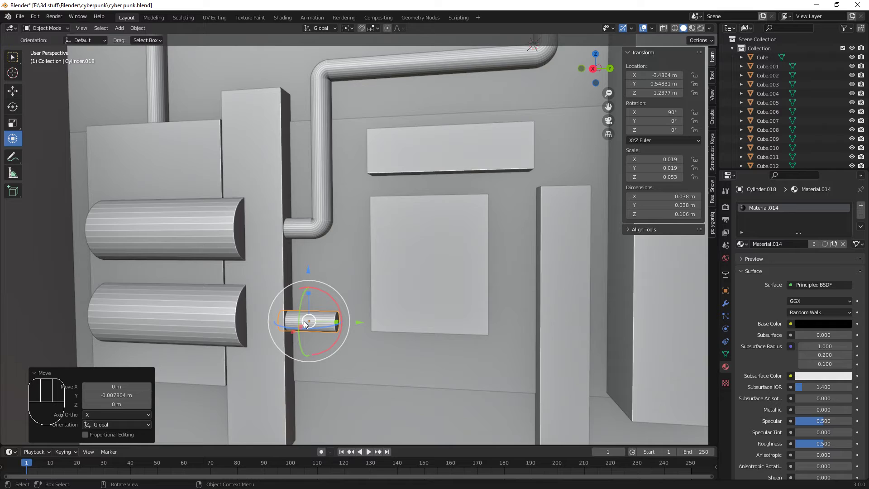
- Orbit to the stub's end and enter Edit Mode on Cylinder.018
{"action": "scroll", "scroll_direction": "up", "scroll_amount": 3}
{"action": "left_click_drag", "start_coordinate": [315, 273], "coordinate": [425, 292]}
{"action": "left_click_drag", "start_coordinate": [406, 300], "coordinate": [176, 154]}
{"action": "left_click", "coordinate": [16, 77]}
{"action": "left_click", "coordinate": [396, 260]}
{"action": "left_click_drag", "start_coordinate": [414, 274], "coordinate": [442, 256]}
{"action": "key", "text": "Tab"}
{"action": "left_click_drag", "start_coordinate": [437, 267], "coordinate": [367, 267]}
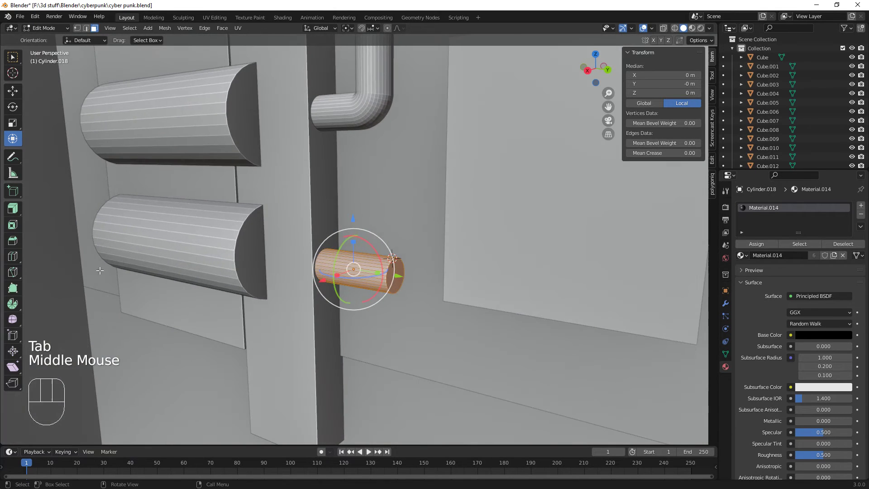
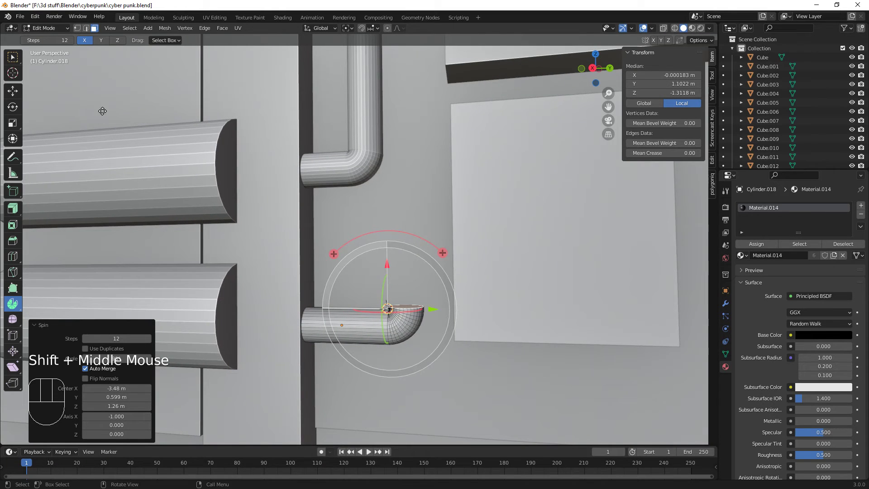
- Spin the stub's end face into rounded elbow bends forming a second pipe
{"action": "left_click", "coordinate": [14, 140]}
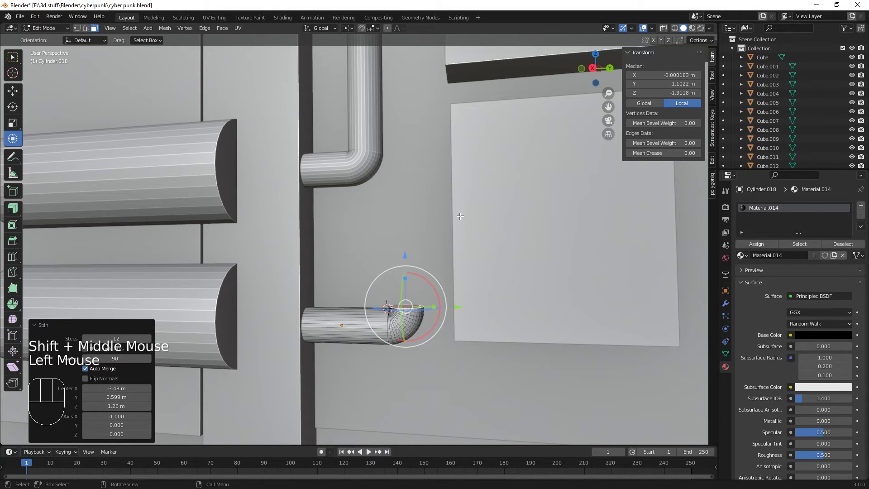
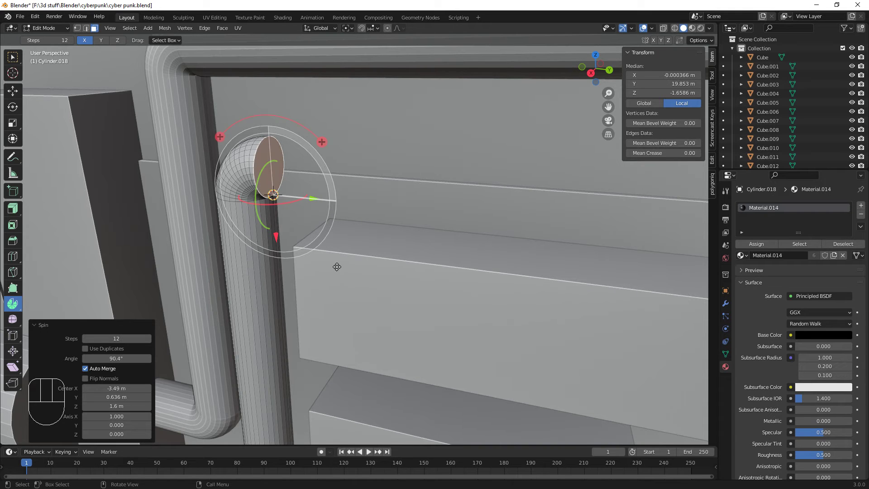
{"action": "left_click_drag", "start_coordinate": [380, 289], "coordinate": [361, 267]}
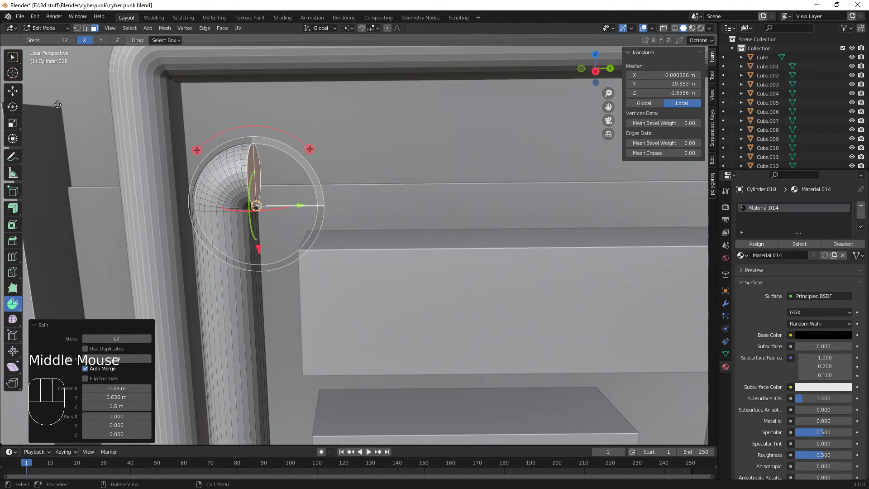
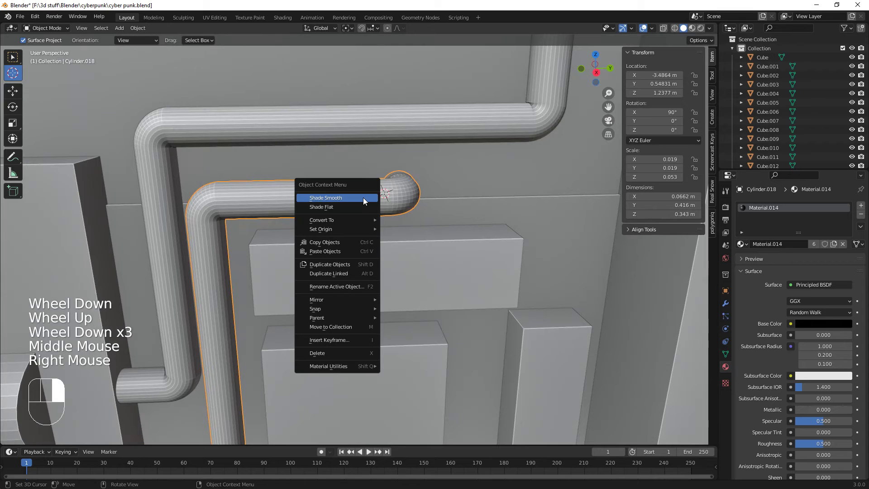
- Smooth-shade the second bent pipe so it matches the first one on the wall
{"action": "left_click_drag", "start_coordinate": [397, 134], "coordinate": [384, 127]}
{"action": "scroll", "scroll_direction": "down", "scroll_amount": 3}
{"action": "left_click", "coordinate": [346, 182]}
{"action": "left_click_drag", "start_coordinate": [348, 188], "coordinate": [73, 108]}
{"action": "left_click", "coordinate": [16, 136]}
{"action": "left_click", "coordinate": [296, 181]}
{"action": "left_click_drag", "start_coordinate": [295, 182], "coordinate": [287, 184]}
{"action": "left_click", "coordinate": [99, 160]}
{"action": "right_click", "coordinate": [98, 157]}
{"action": "scroll", "scroll_direction": "down", "scroll_amount": 3}
- Orbit back toward the wall and begin mesh editing on the tall thin bar Cube.034
{"action": "left_click_drag", "start_coordinate": [344, 335], "coordinate": [379, 301]}
{"action": "left_click_drag", "start_coordinate": [401, 323], "coordinate": [395, 309]}
{"action": "left_click_drag", "start_coordinate": [404, 285], "coordinate": [407, 335]}
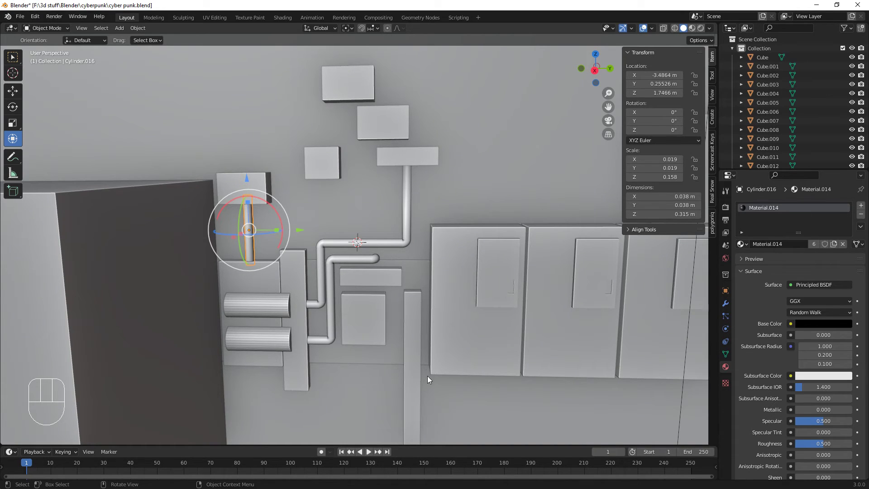
{"action": "left_click_drag", "start_coordinate": [413, 379], "coordinate": [401, 307]}
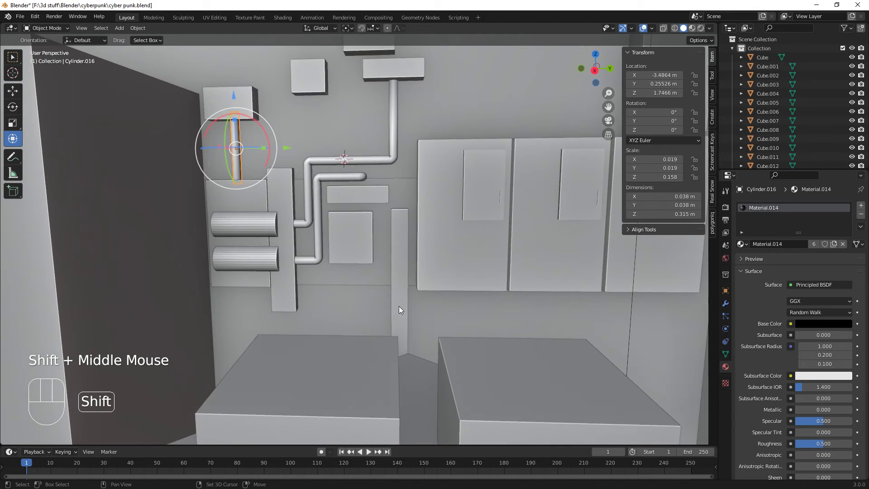
{"action": "left_click_drag", "start_coordinate": [409, 328], "coordinate": [392, 329]}
{"action": "scroll", "scroll_direction": "up", "scroll_amount": 3}
{"action": "key", "text": "Tab"}
- Cut a new edge loop across the tall thin strip beside the cabinets and slide it into place
{"action": "key", "text": "Tab"}
{"action": "left_click", "coordinate": [424, 325]}
{"action": "key", "text": "Tab"}
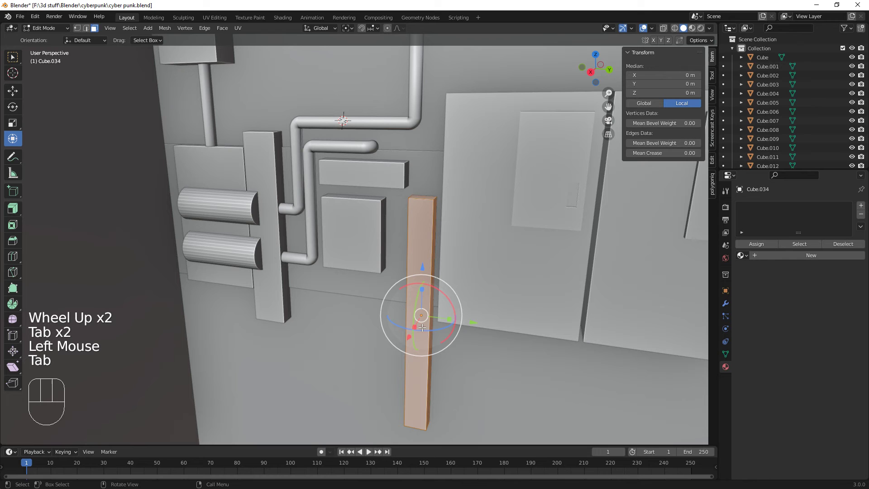
{"action": "key", "text": "ctrl+r"}
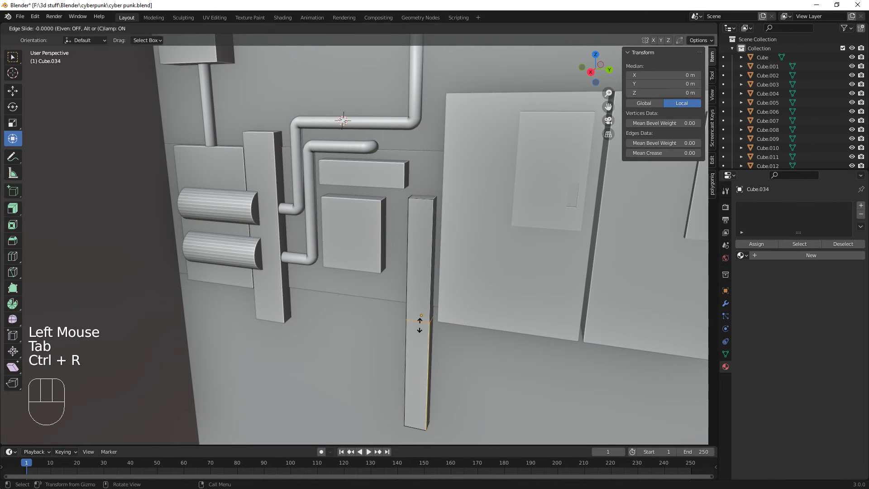
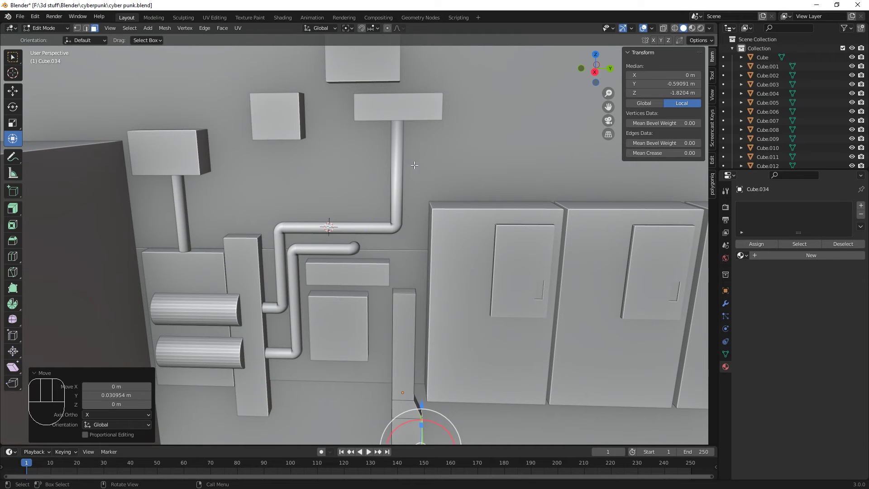
- Leave mesh editing and select the black wall post Cylinder.016 under the left box
{"action": "left_click", "coordinate": [180, 194]}
{"action": "key", "text": "Tab"}
{"action": "left_click", "coordinate": [183, 201]}
{"action": "key", "text": "Tab"}
{"action": "key", "text": "Tab"}
{"action": "left_click", "coordinate": [182, 200]}
{"action": "left_click", "coordinate": [183, 211]}
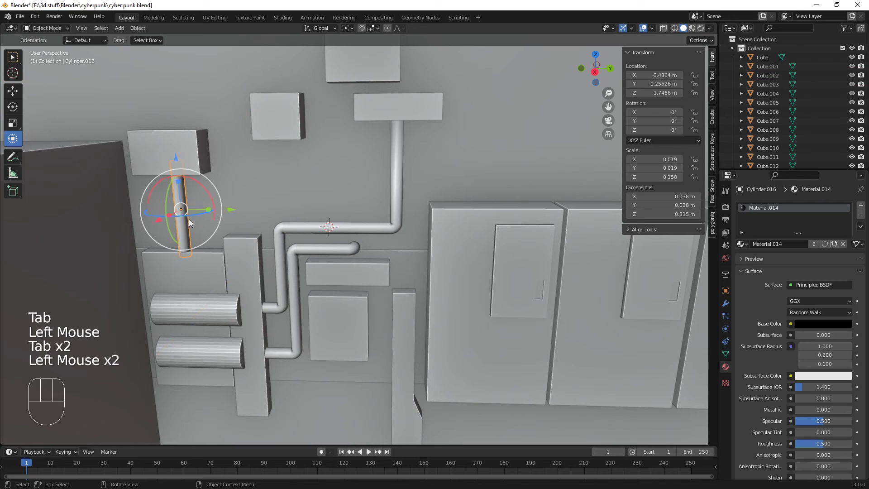
- Duplicate the post as Cylinder.019 beside the vertical pipe and shorten it to about 0.23 m at Z ≈ 1.51 m
{"action": "key", "text": "shift+d"}
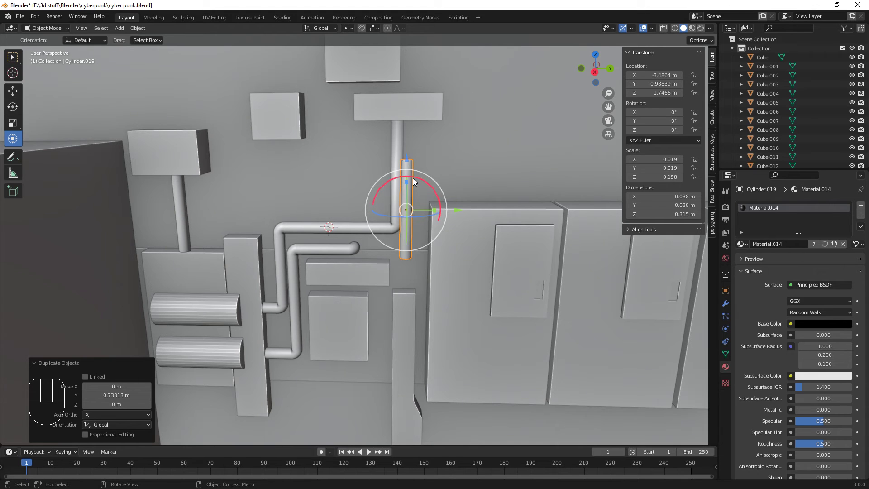
{"action": "left_click_drag", "start_coordinate": [410, 186], "coordinate": [406, 186]}
{"action": "left_click_drag", "start_coordinate": [407, 158], "coordinate": [411, 230]}
{"action": "scroll", "scroll_direction": "up", "scroll_amount": 3}
{"action": "scroll", "scroll_direction": "down", "scroll_amount": 3}
{"action": "scroll", "scroll_direction": "up", "scroll_amount": 3}
{"action": "left_click_drag", "start_coordinate": [489, 304], "coordinate": [421, 288]}
{"action": "scroll", "scroll_direction": "up", "scroll_amount": 3}
{"action": "left_click_drag", "start_coordinate": [426, 298], "coordinate": [407, 332]}
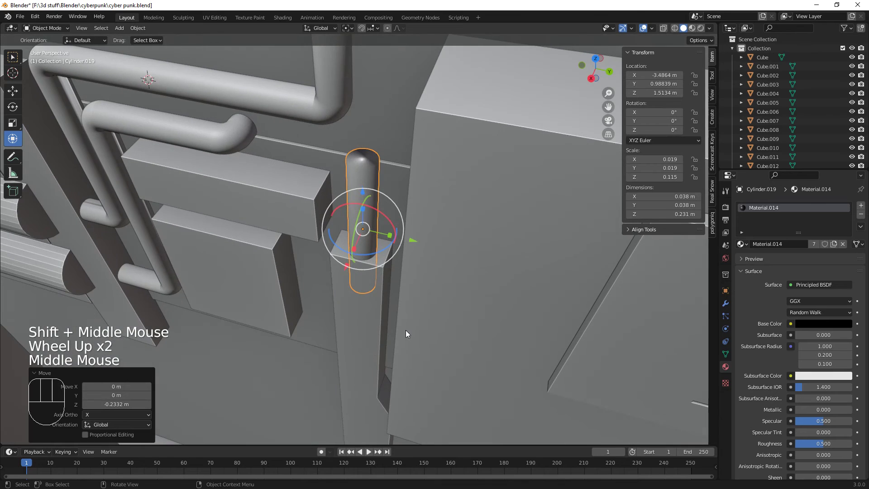
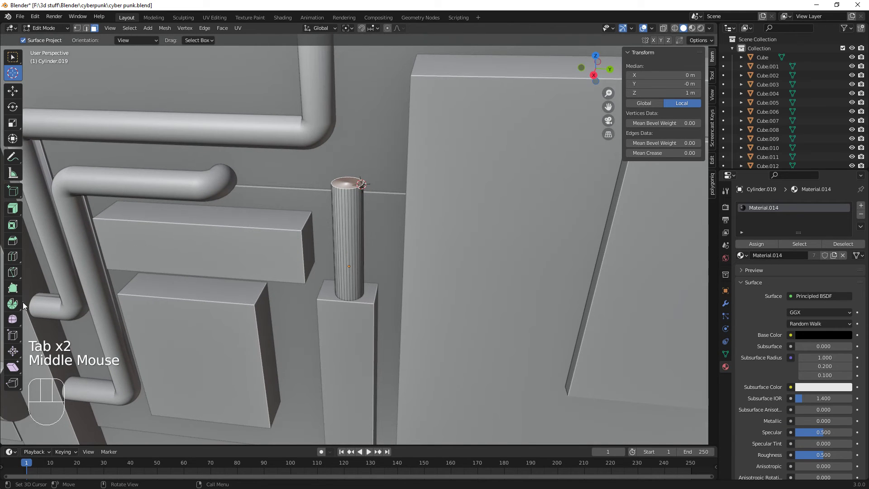
- Spin the thin pipe's open end into a rounded elbow bend, checking it in wireframe
{"action": "left_click", "coordinate": [15, 308]}
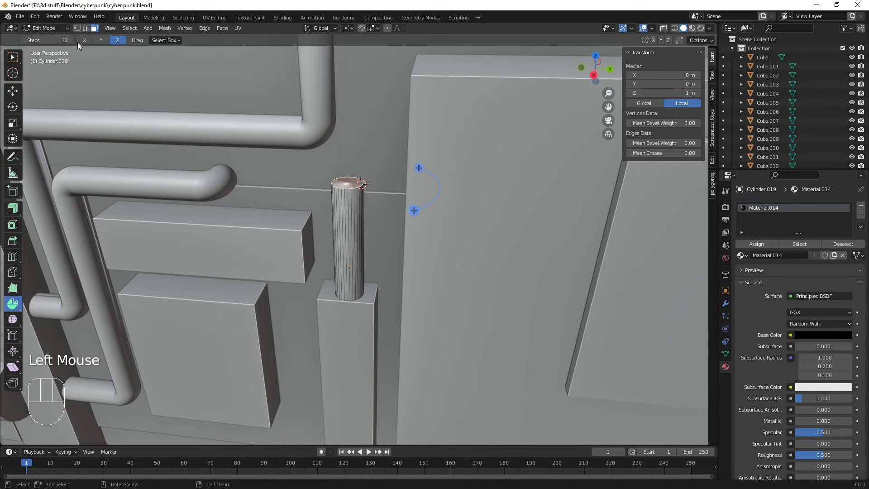
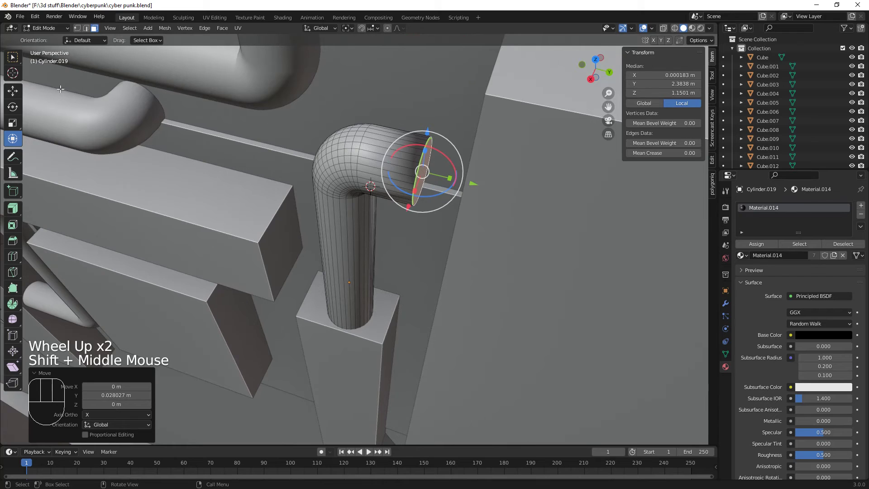
{"action": "left_click", "coordinate": [12, 72]}
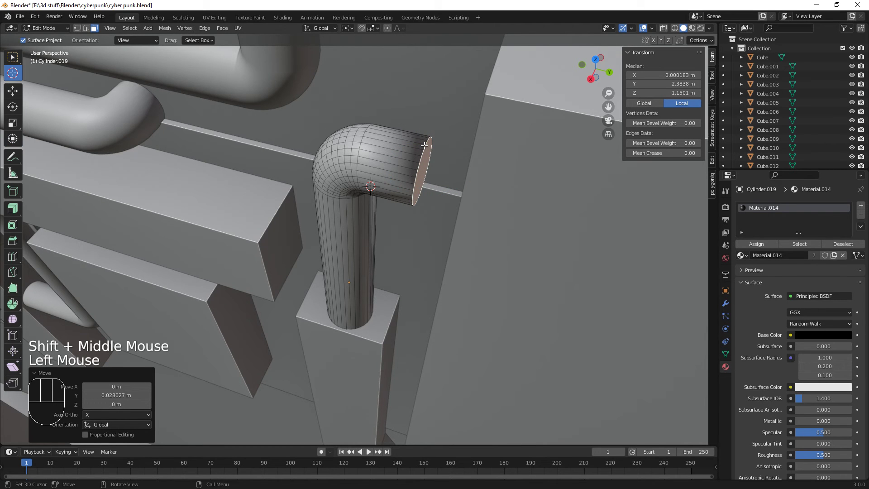
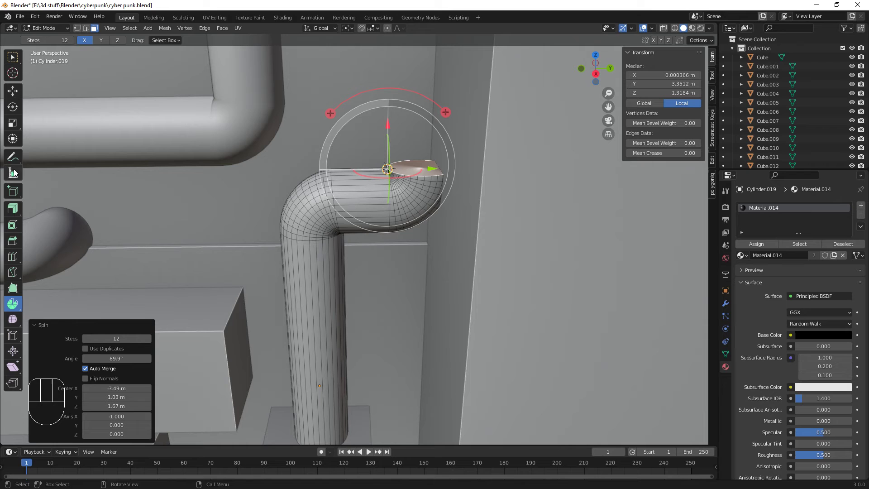
{"action": "left_click", "coordinate": [17, 143]}
{"action": "left_click", "coordinate": [679, 25]}
{"action": "left_click", "coordinate": [677, 26]}
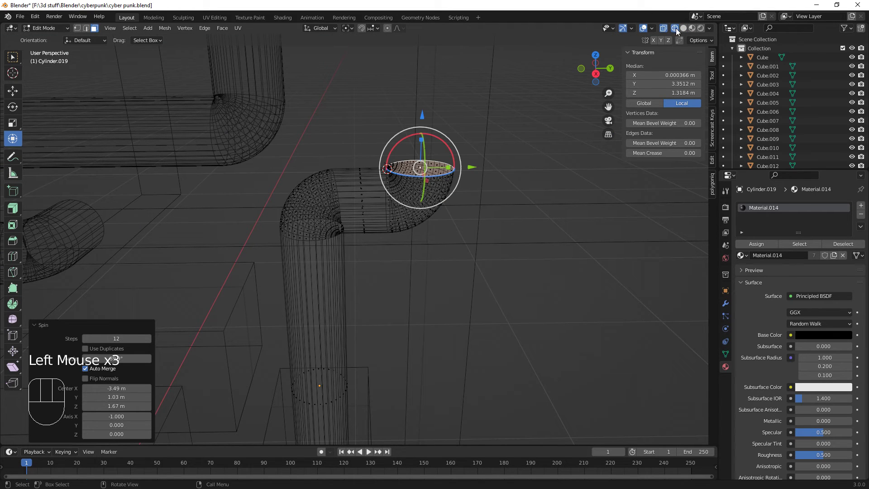
{"action": "key", "text": "b"}
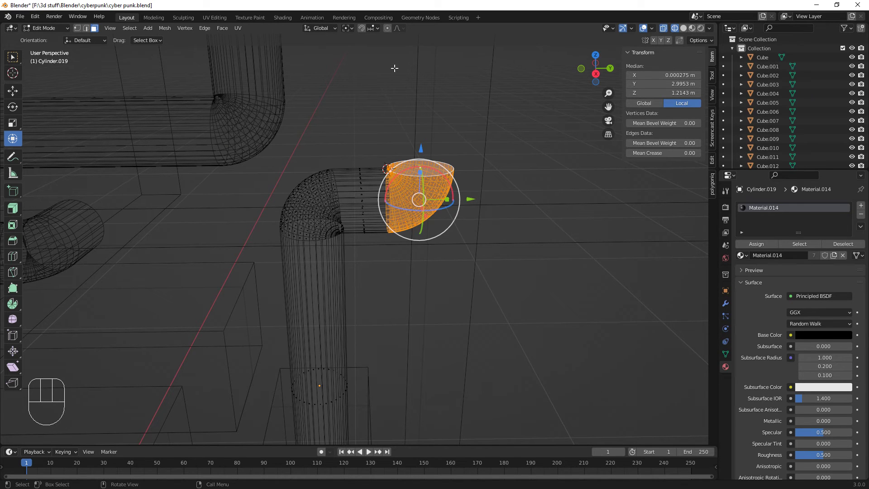
- Rotate the bent pipe end so it points straight upward toward the wall box above
{"action": "left_click", "coordinate": [686, 30]}
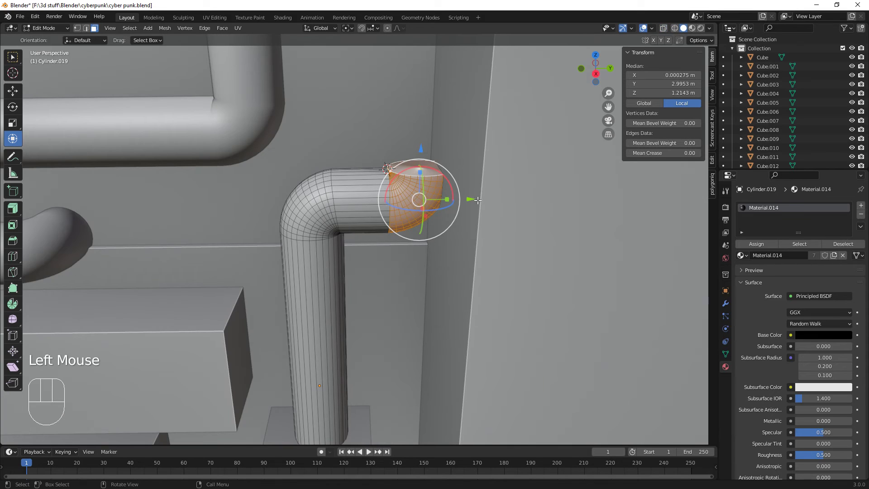
{"action": "left_click_drag", "start_coordinate": [472, 195], "coordinate": [453, 195]}
{"action": "left_click", "coordinate": [417, 168]}
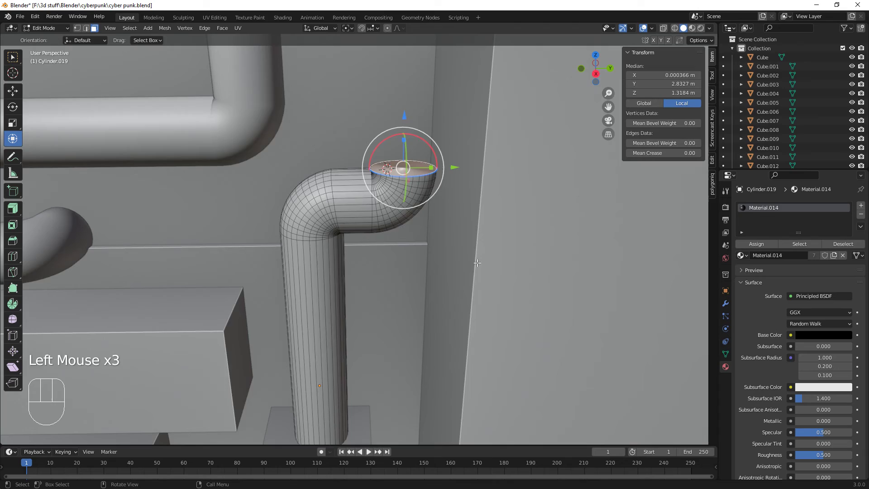
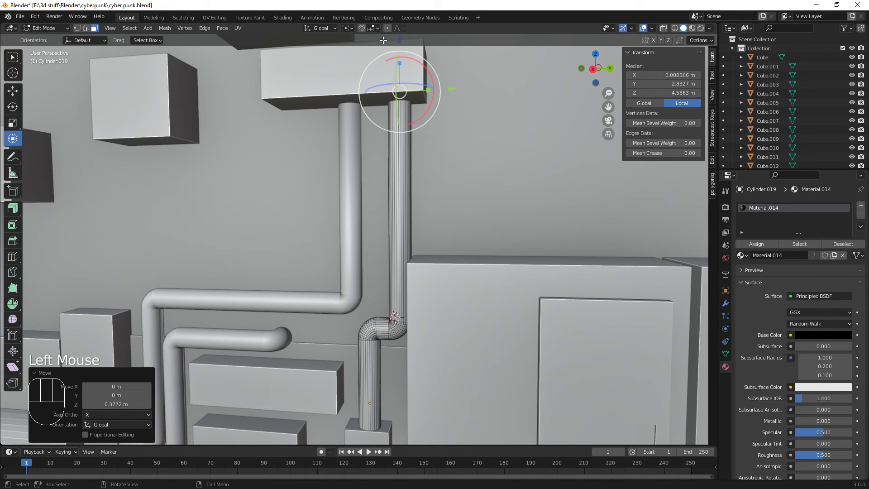
- Look up along the rising pipe and return the pipe to Object Mode
{"action": "scroll", "scroll_direction": "down", "scroll_amount": 3}
{"action": "left_click_drag", "start_coordinate": [473, 261], "coordinate": [470, 261]}
{"action": "left_click_drag", "start_coordinate": [470, 261], "coordinate": [450, 247]}
{"action": "left_click", "coordinate": [331, 181]}
{"action": "left_click", "coordinate": [339, 183]}
{"action": "left_click", "coordinate": [353, 183]}
{"action": "key", "text": "Tab"}
- Select wall box Cube.029 above the pipe and nudge it down to about Z 1.97 m onto the pipes
{"action": "left_click", "coordinate": [354, 189]}
{"action": "left_click", "coordinate": [363, 179]}
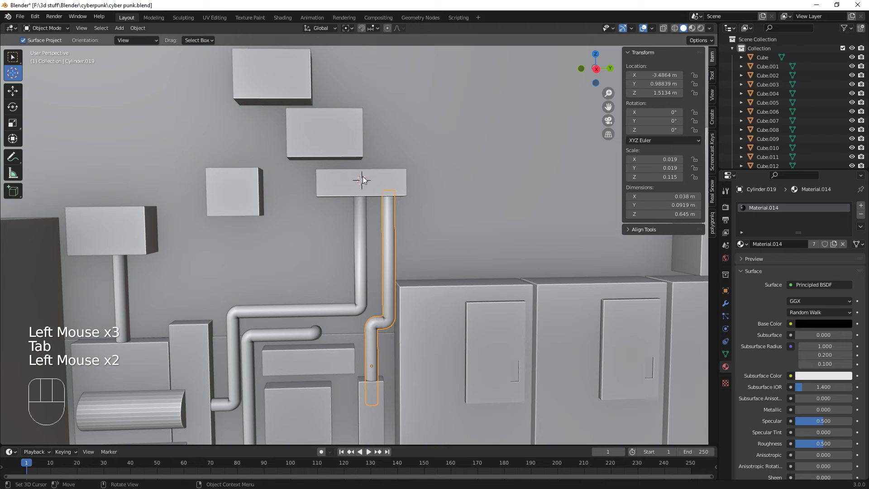
{"action": "left_click", "coordinate": [14, 141]}
{"action": "left_click", "coordinate": [326, 186]}
{"action": "left_click_drag", "start_coordinate": [361, 131], "coordinate": [365, 163]}
{"action": "left_click_drag", "start_coordinate": [472, 224], "coordinate": [448, 250]}
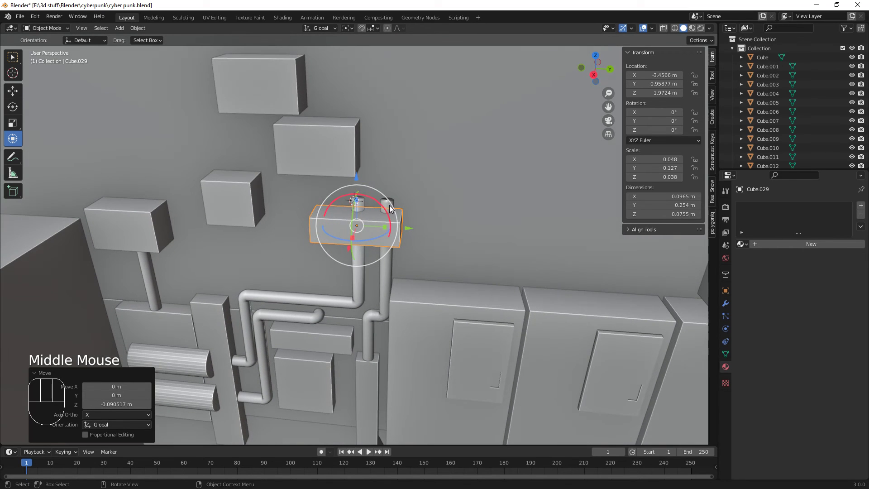
- Adjust the upright pipe's end in Edit Mode so it meets the box above
{"action": "left_click", "coordinate": [391, 206]}
{"action": "left_click", "coordinate": [356, 207]}
{"action": "key", "text": "Tab"}
{"action": "scroll", "scroll_direction": "up", "scroll_amount": 3}
{"action": "left_click", "coordinate": [425, 148]}
{"action": "left_click_drag", "start_coordinate": [392, 104], "coordinate": [404, 189]}
{"action": "key", "text": "Tab"}
{"action": "scroll", "scroll_direction": "down", "scroll_amount": 3}
{"action": "left_click_drag", "start_coordinate": [459, 300], "coordinate": [464, 285]}
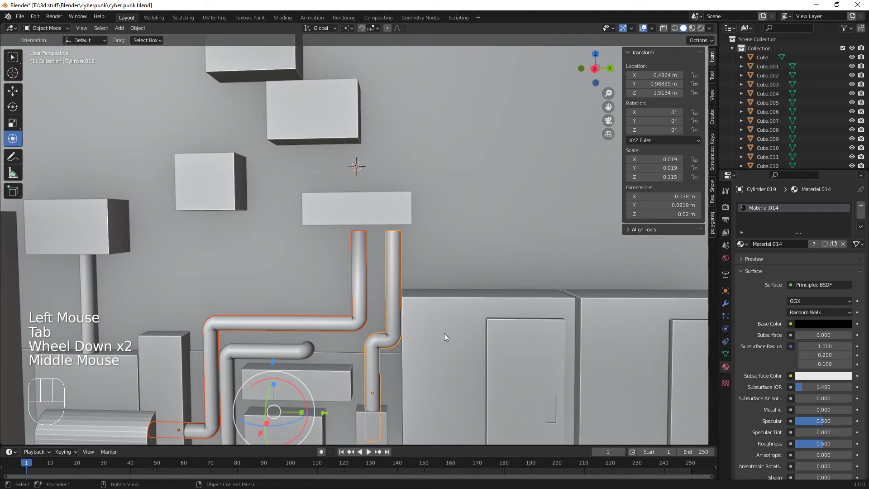
{"action": "scroll", "scroll_direction": "down", "scroll_amount": 3}
- Reposition the small wall boxes, lowering the small box on the left slightly
{"action": "left_click", "coordinate": [329, 164]}
{"action": "left_click", "coordinate": [298, 109]}
{"action": "left_click", "coordinate": [261, 193]}
{"action": "left_click_drag", "start_coordinate": [294, 99], "coordinate": [291, 134]}
{"action": "left_click", "coordinate": [255, 238]}
{"action": "left_click", "coordinate": [249, 236]}
{"action": "left_click_drag", "start_coordinate": [259, 179], "coordinate": [251, 170]}
{"action": "left_click", "coordinate": [171, 227]}
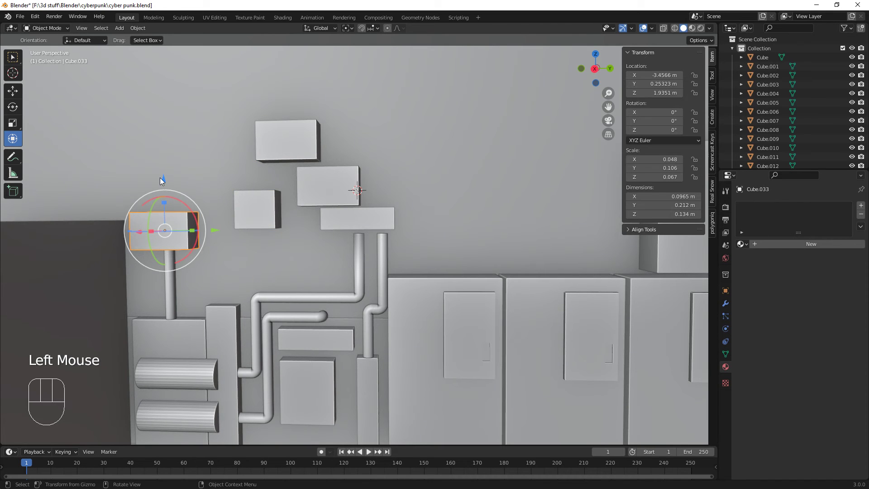
{"action": "left_click_drag", "start_coordinate": [164, 177], "coordinate": [164, 207]}
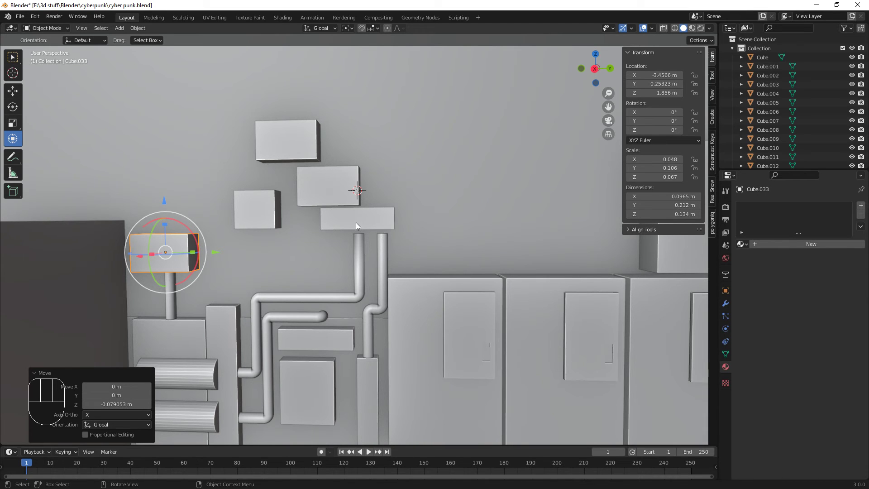
- Select the flat box above the pipes and orbit to review the whole pipe layout
{"action": "left_click", "coordinate": [362, 224]}
{"action": "left_click", "coordinate": [360, 166]}
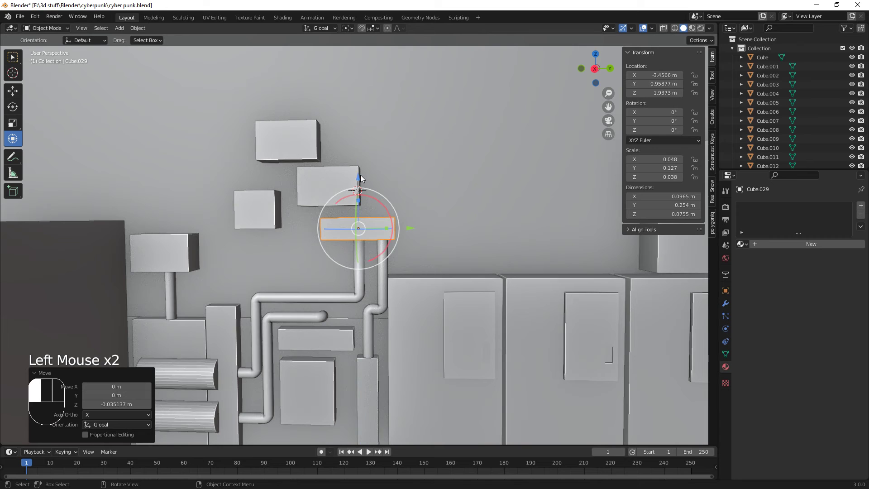
{"action": "middle_click", "coordinate": [508, 287]}
{"action": "scroll", "scroll_direction": "down", "scroll_amount": 3}
{"action": "left_click_drag", "start_coordinate": [457, 288], "coordinate": [425, 298]}
{"action": "left_click_drag", "start_coordinate": [438, 298], "coordinate": [460, 253]}
{"action": "left_click_drag", "start_coordinate": [456, 296], "coordinate": [457, 292]}
{"action": "left_click_drag", "start_coordinate": [441, 289], "coordinate": [376, 277]}
{"action": "scroll", "scroll_direction": "up", "scroll_amount": 3}
- Shift the box on the left pipe sideways and scale its height down along Z
{"action": "left_click", "coordinate": [220, 237]}
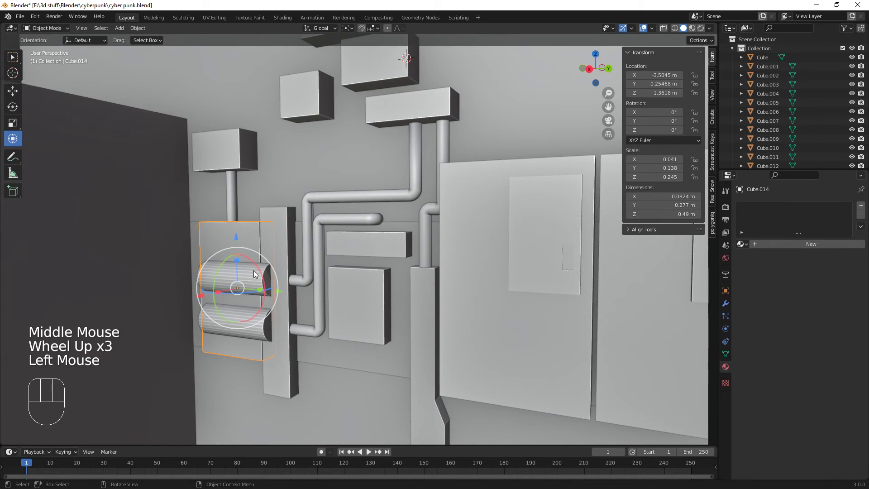
{"action": "left_click", "coordinate": [203, 297]}
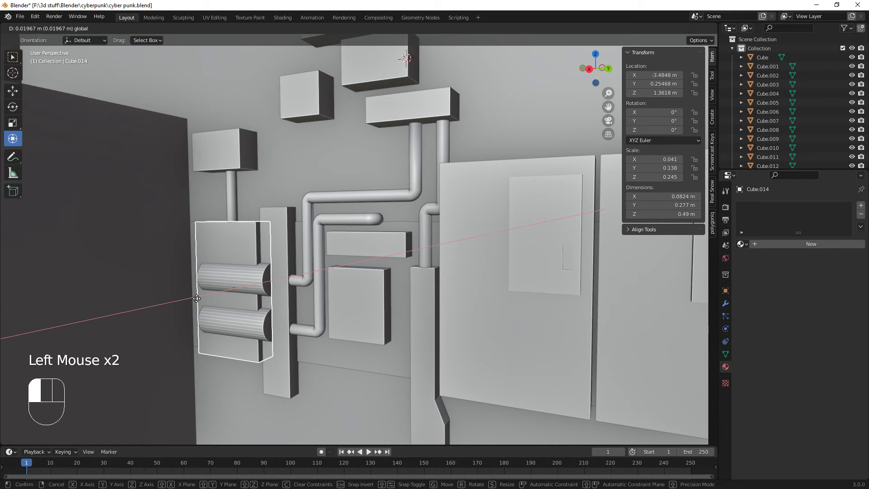
{"action": "left_click_drag", "start_coordinate": [360, 298], "coordinate": [273, 281]}
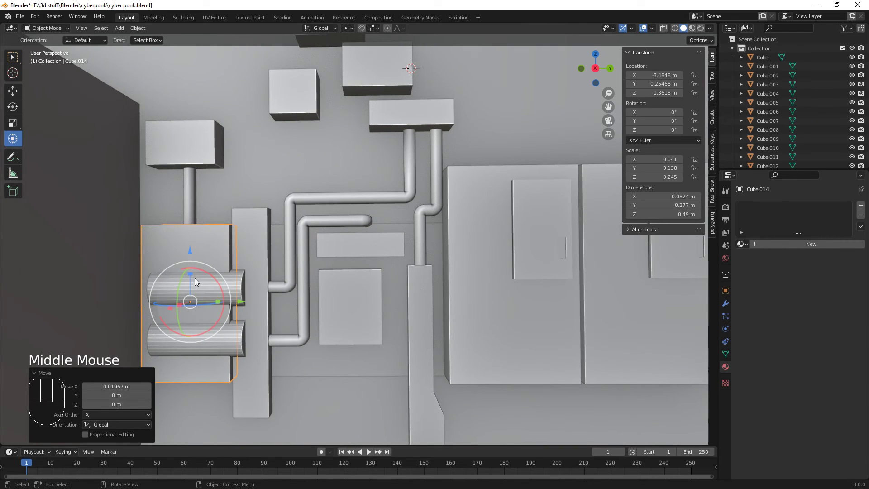
{"action": "left_click_drag", "start_coordinate": [194, 275], "coordinate": [193, 282]}
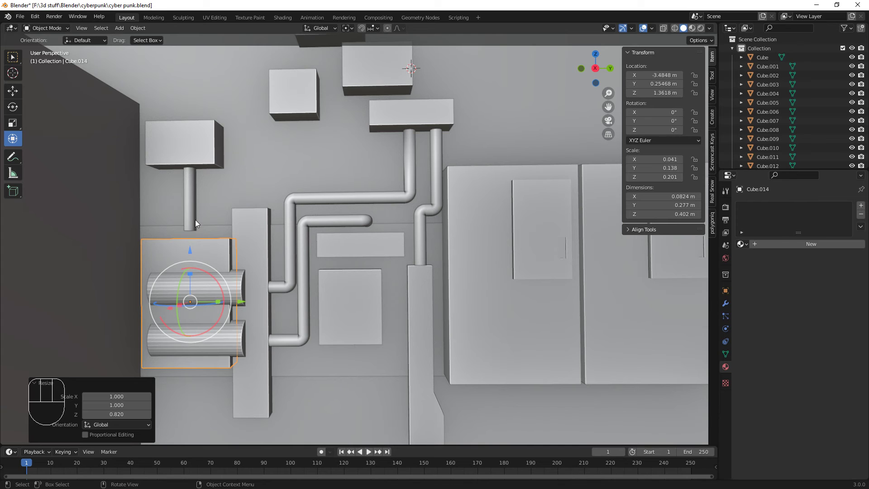
{"action": "left_click", "coordinate": [193, 210]}
- Select wall post Cylinder.016 under the left box at about Z 1.68 m and close in on the wall boxes
{"action": "left_click_drag", "start_coordinate": [192, 133], "coordinate": [196, 152]}
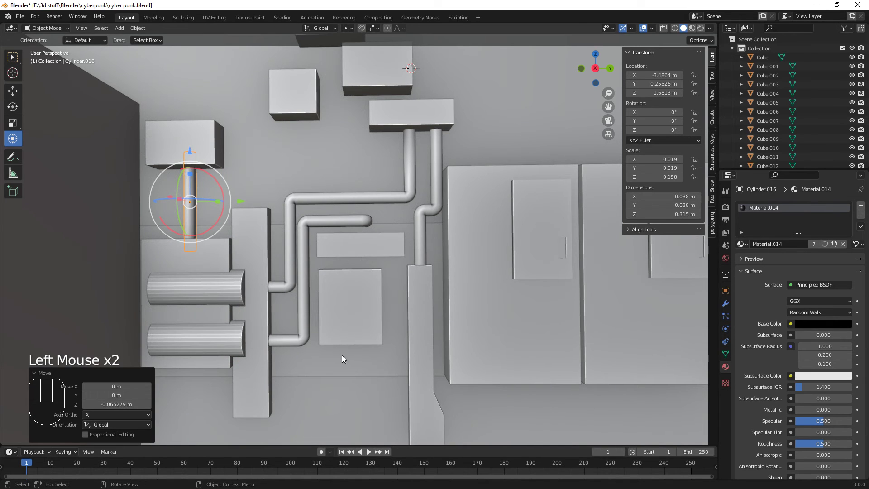
{"action": "scroll", "scroll_direction": "down", "scroll_amount": 3}
{"action": "left_click_drag", "start_coordinate": [371, 324], "coordinate": [361, 327]}
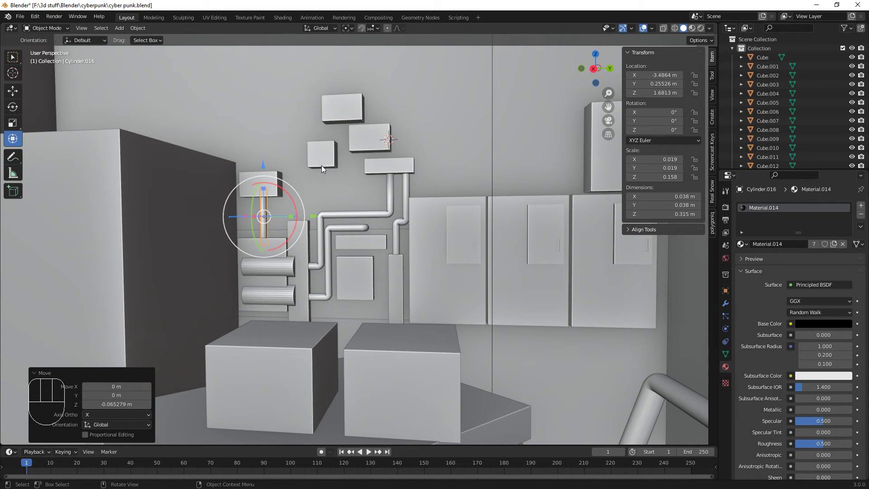
{"action": "scroll", "scroll_direction": "up", "scroll_amount": 3}
{"action": "scroll", "scroll_direction": "up", "scroll_amount": 3}
{"action": "left_click_drag", "start_coordinate": [338, 204], "coordinate": [410, 299]}
{"action": "scroll", "scroll_direction": "up", "scroll_amount": 3}
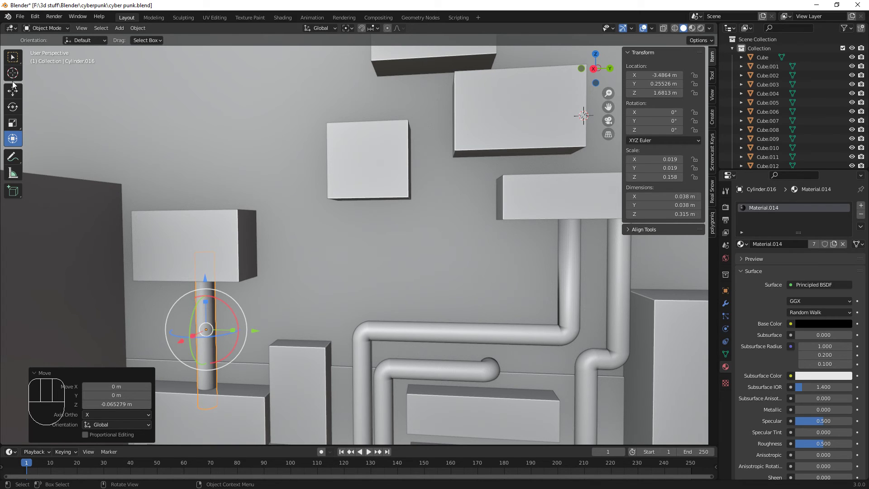
- Place the 3D cursor on the wall and add a Bezier curve there, rotated 90° about Y
{"action": "left_click", "coordinate": [14, 73]}
{"action": "left_click", "coordinate": [293, 238]}
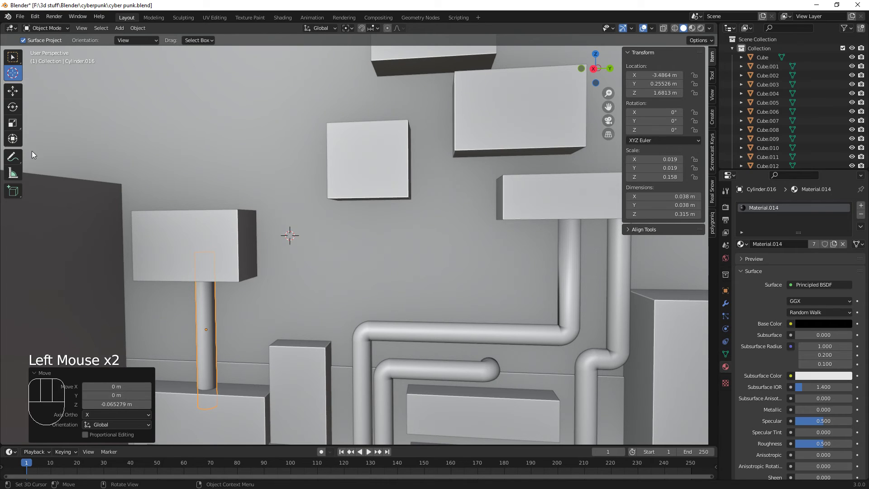
{"action": "left_click", "coordinate": [15, 136]}
{"action": "key", "text": "shift+a"}
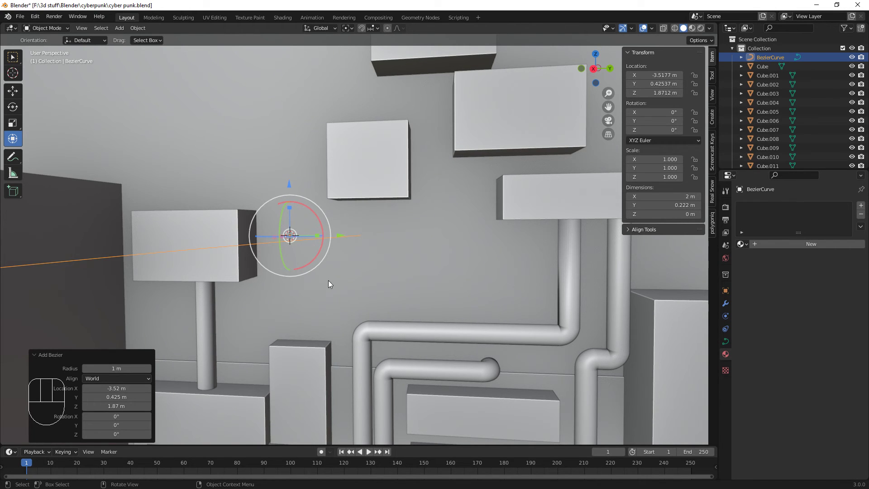
{"action": "key", "text": "r"}
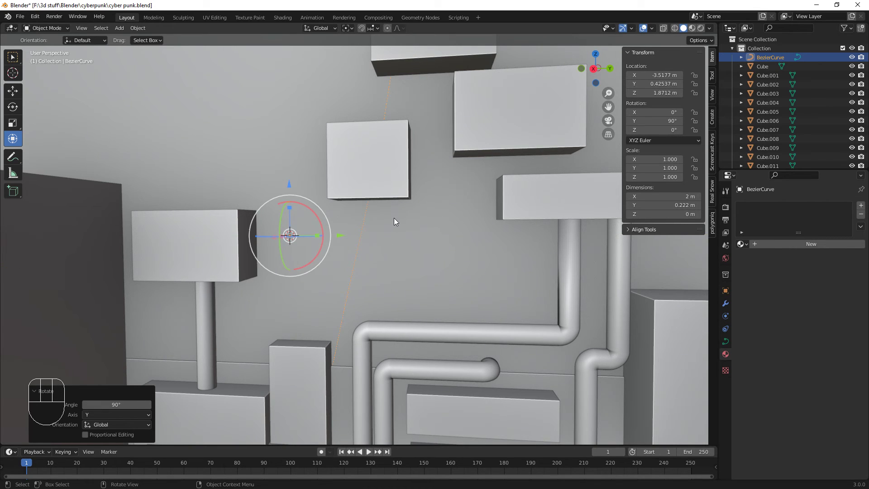
- Edit the curve's control points, moving its ends toward the two wall boxes so it sags like a cable
{"action": "left_click_drag", "start_coordinate": [363, 276], "coordinate": [313, 250]}
{"action": "left_click_drag", "start_coordinate": [293, 229], "coordinate": [245, 244]}
{"action": "key", "text": "Tab"}
{"action": "left_click_drag", "start_coordinate": [374, 272], "coordinate": [397, 259]}
{"action": "left_click_drag", "start_coordinate": [411, 237], "coordinate": [383, 339]}
{"action": "scroll", "scroll_direction": "down", "scroll_amount": 3}
{"action": "scroll", "scroll_direction": "down", "scroll_amount": 3}
{"action": "scroll", "scroll_direction": "down", "scroll_amount": 3}
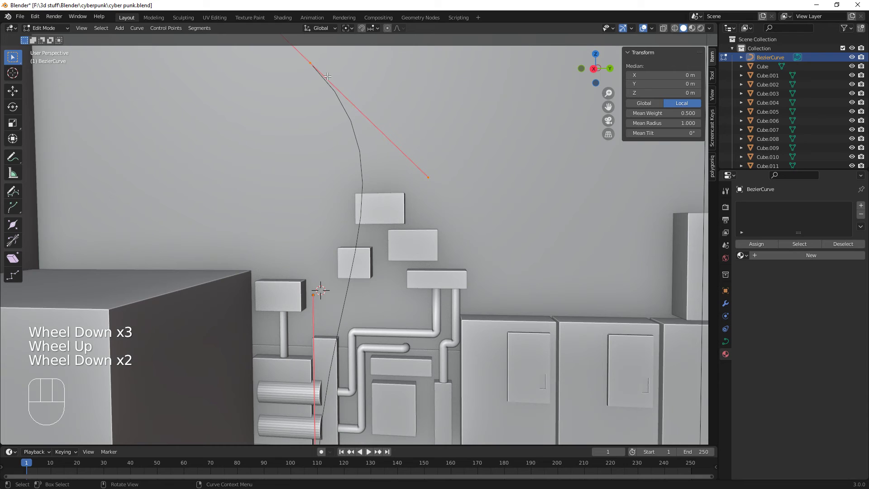
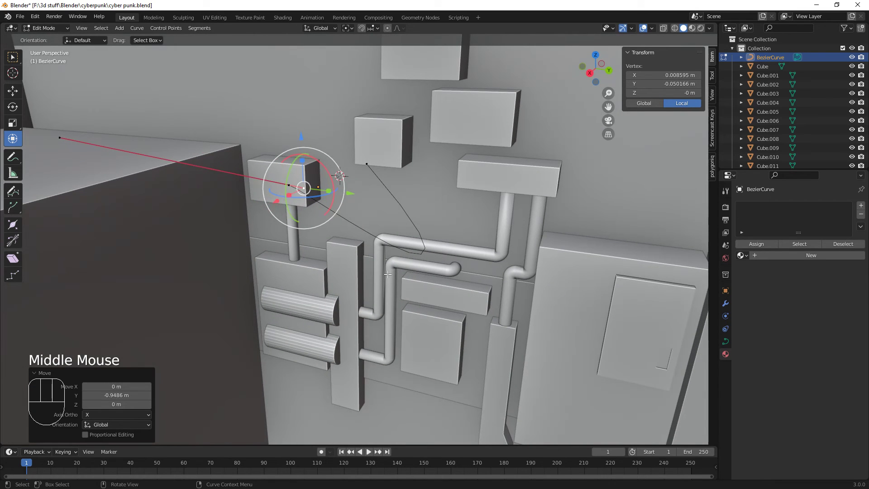
- Place the far curve end onto the small box at left and reshape its handle
{"action": "left_click", "coordinate": [60, 134]}
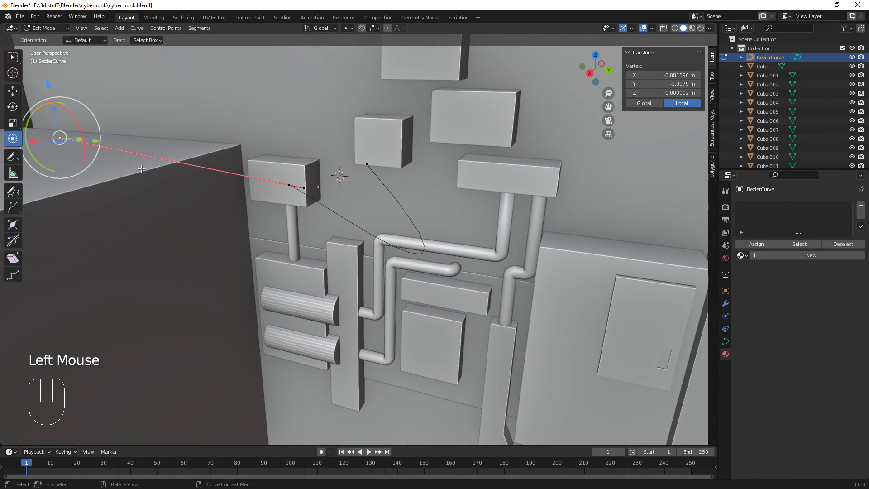
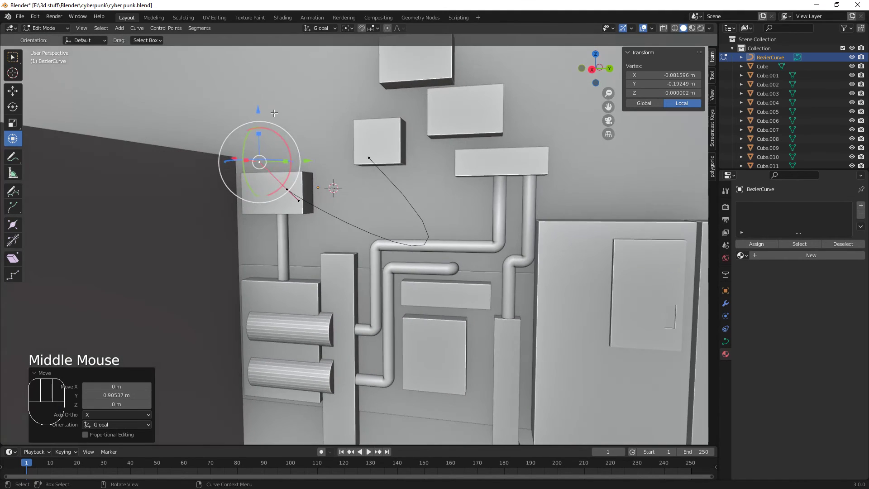
{"action": "left_click_drag", "start_coordinate": [259, 107], "coordinate": [253, 156]}
{"action": "left_click_drag", "start_coordinate": [352, 248], "coordinate": [306, 198]}
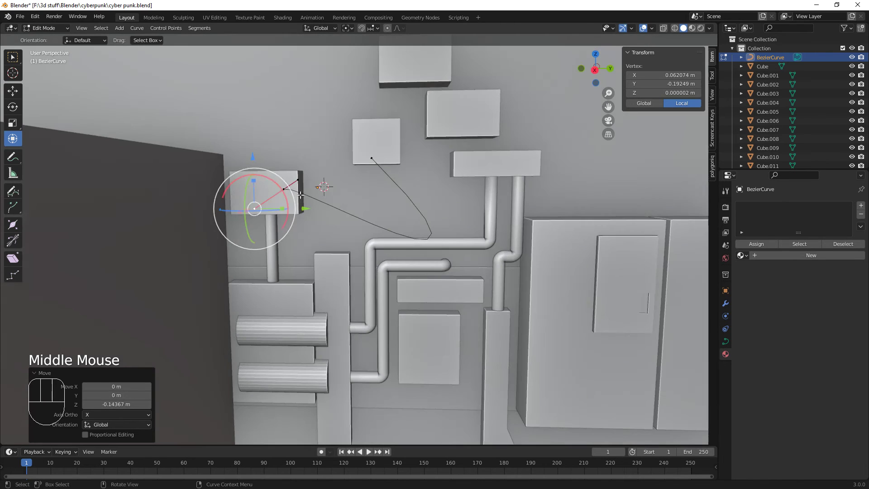
{"action": "left_click", "coordinate": [249, 155]}
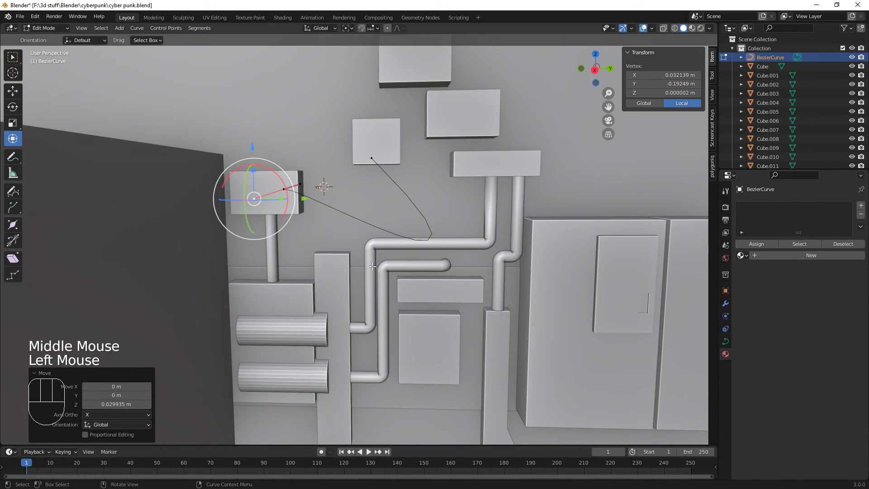
- Bring the square panel into view and select the cable point resting on it
{"action": "scroll", "scroll_direction": "up", "scroll_amount": 3}
{"action": "scroll", "scroll_direction": "up", "scroll_amount": 3}
{"action": "left_click_drag", "start_coordinate": [387, 249], "coordinate": [336, 286]}
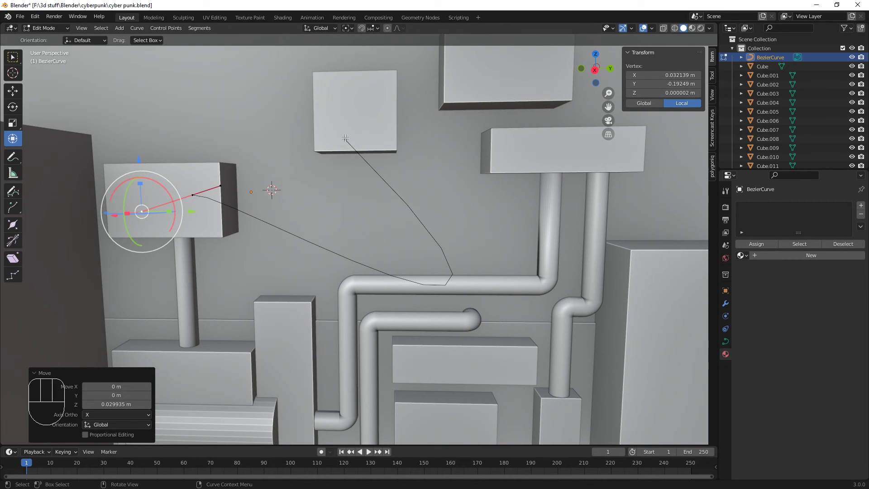
{"action": "left_click", "coordinate": [346, 135]}
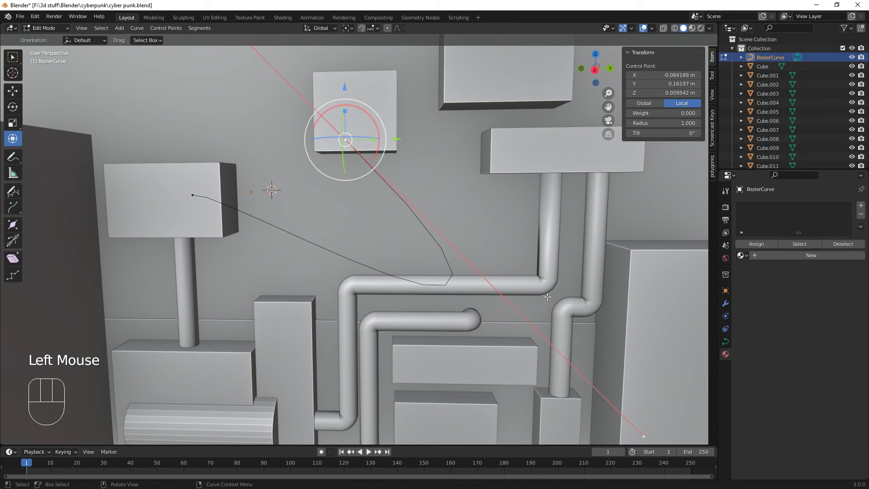
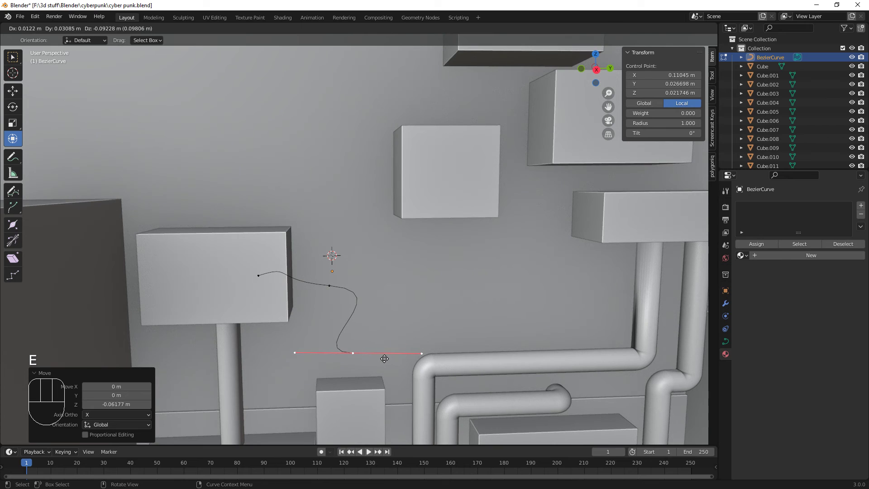
- Reposition the cable's points near the pipe bend and along the wall
{"action": "left_click_drag", "start_coordinate": [423, 350], "coordinate": [397, 386]}
{"action": "left_click", "coordinate": [355, 349]}
{"action": "left_click", "coordinate": [420, 349]}
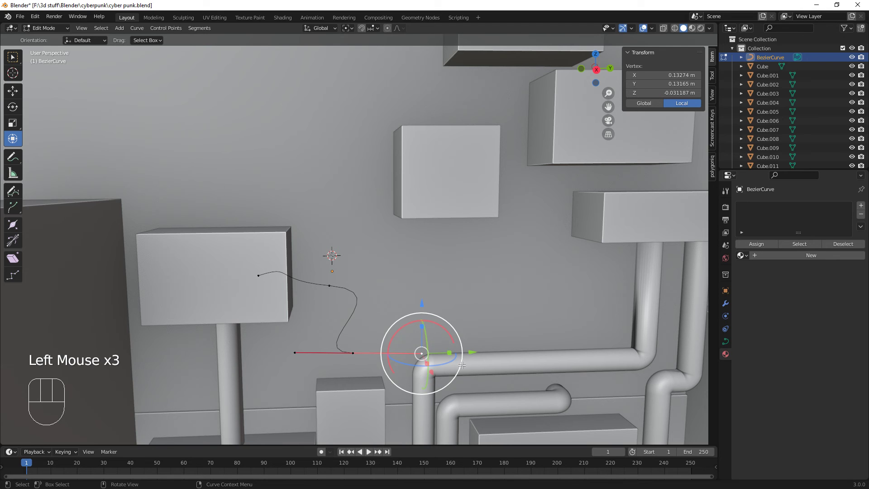
{"action": "left_click_drag", "start_coordinate": [423, 305], "coordinate": [428, 368]}
{"action": "left_click_drag", "start_coordinate": [468, 403], "coordinate": [413, 397]}
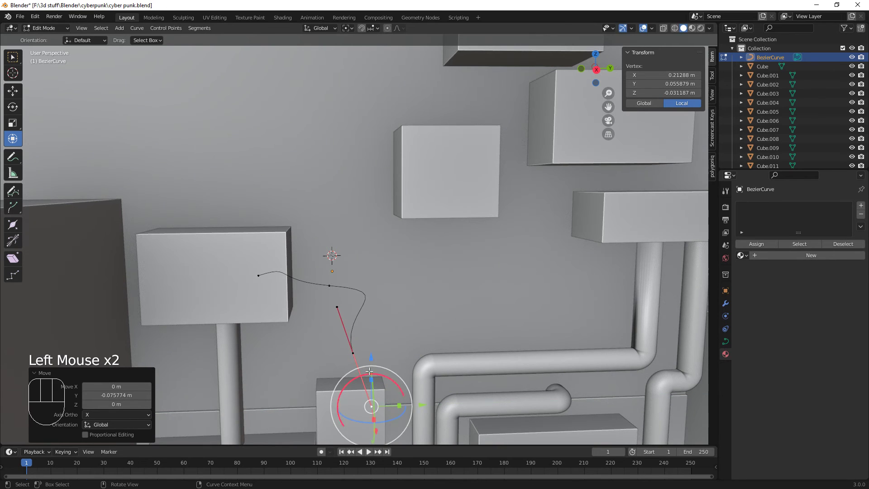
{"action": "left_click_drag", "start_coordinate": [371, 352], "coordinate": [359, 329]}
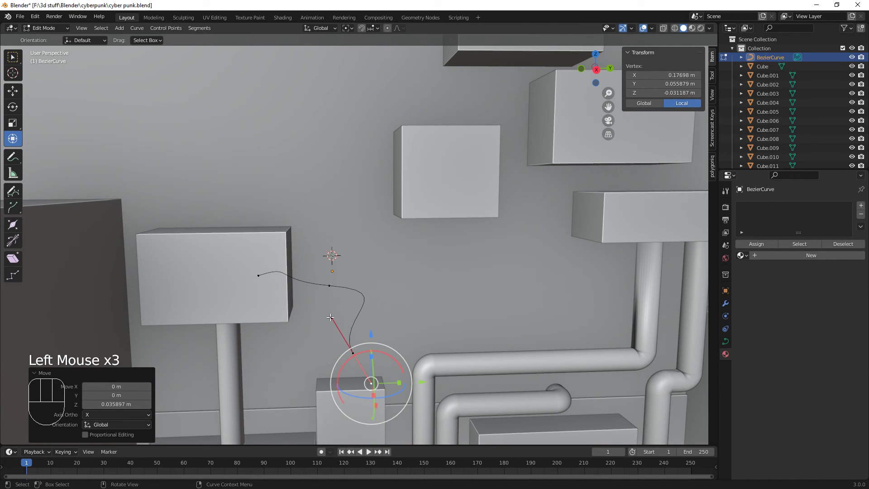
- Adjust the cable's handles to smooth its bend toward the box side
{"action": "left_click", "coordinate": [331, 313]}
{"action": "left_click", "coordinate": [331, 271]}
{"action": "left_click_drag", "start_coordinate": [386, 330], "coordinate": [389, 318]}
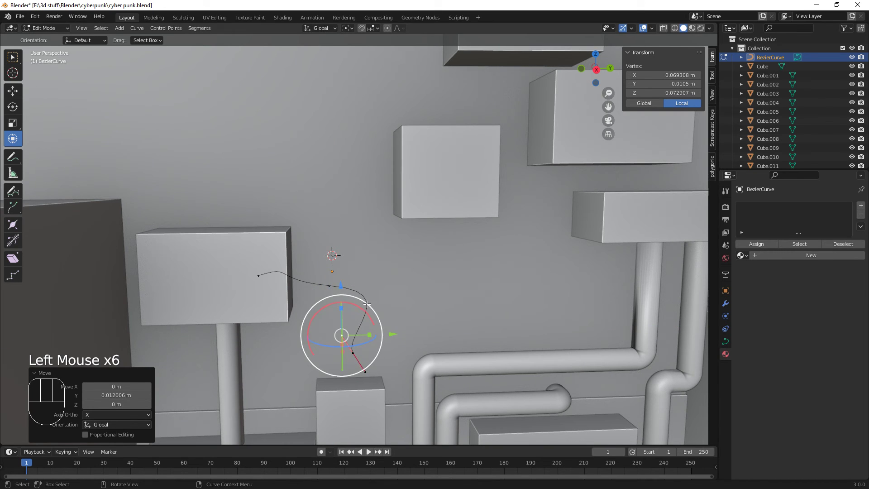
{"action": "left_click", "coordinate": [329, 281]}
{"action": "left_click", "coordinate": [400, 289]}
{"action": "left_click_drag", "start_coordinate": [452, 285], "coordinate": [395, 273]}
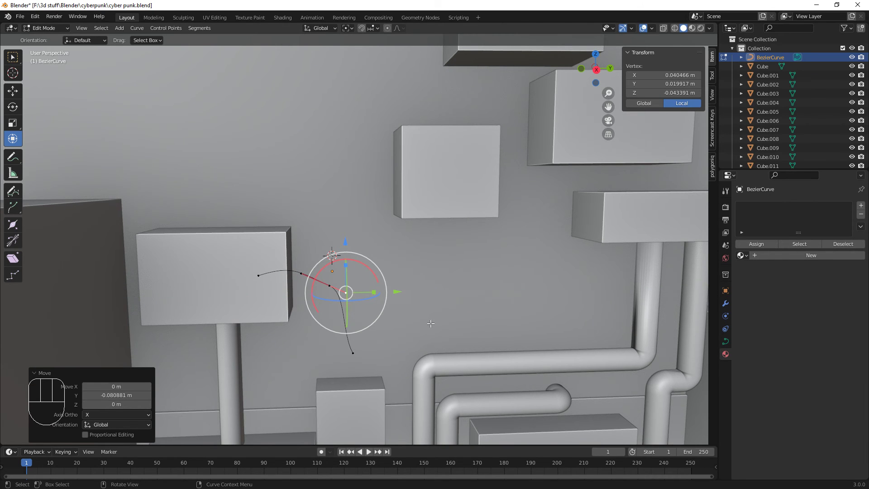
{"action": "left_click_drag", "start_coordinate": [453, 324], "coordinate": [317, 350]}
{"action": "left_click", "coordinate": [283, 230]}
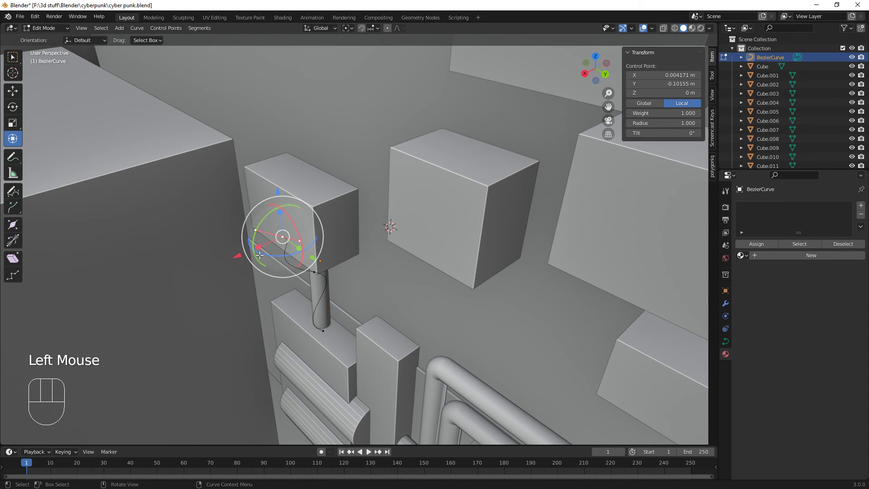
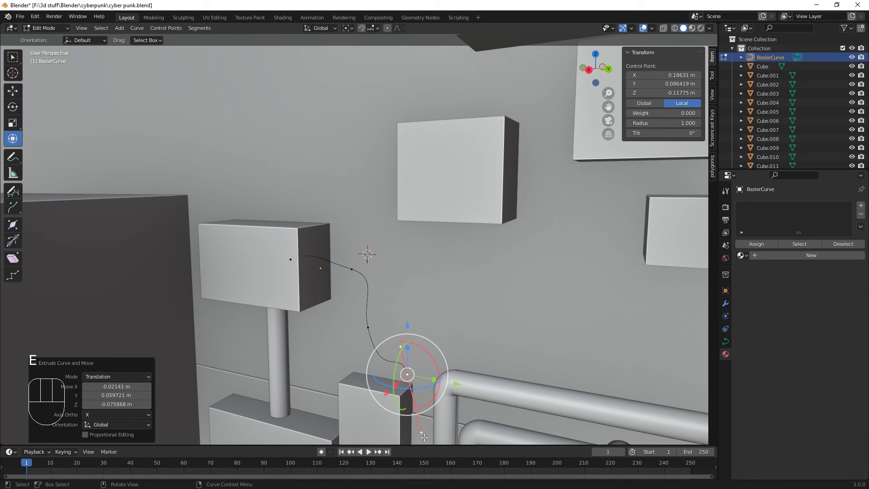
- Pull the cable's lower point down so it droops in a loose loop below the square box
{"action": "left_click", "coordinate": [424, 430]}
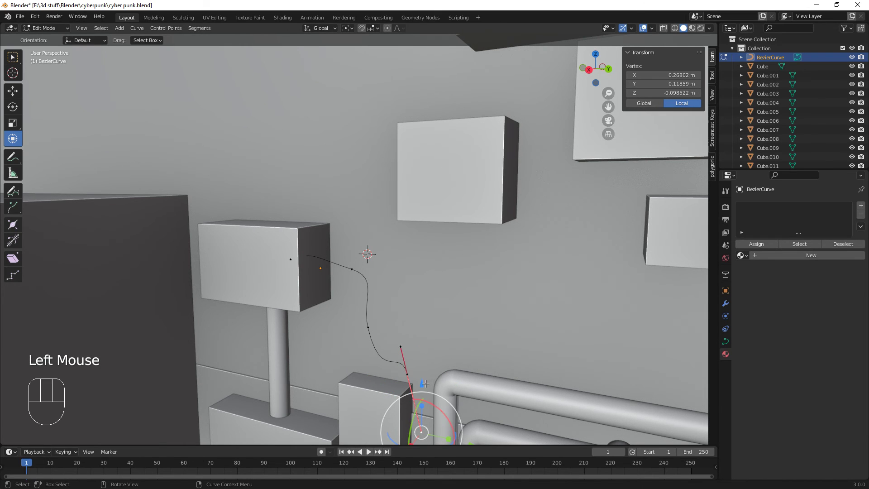
{"action": "left_click_drag", "start_coordinate": [424, 369], "coordinate": [420, 284]}
{"action": "left_click_drag", "start_coordinate": [461, 345], "coordinate": [420, 352]}
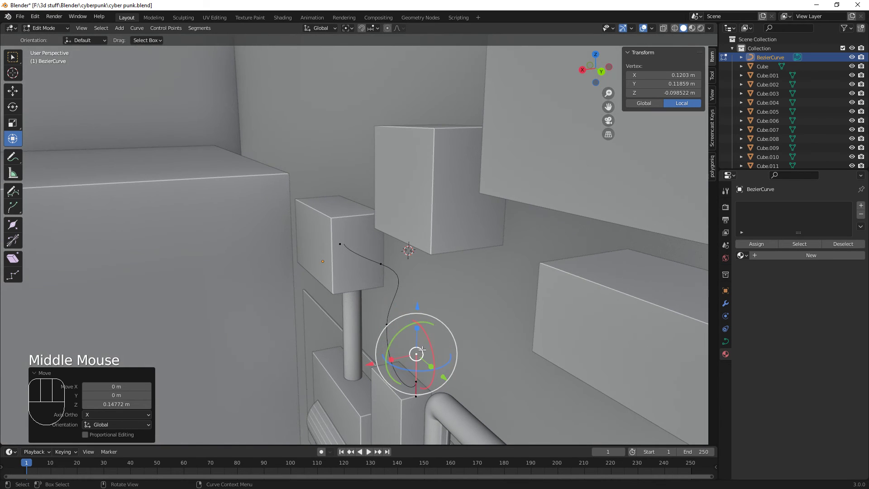
{"action": "left_click_drag", "start_coordinate": [419, 301], "coordinate": [424, 329]}
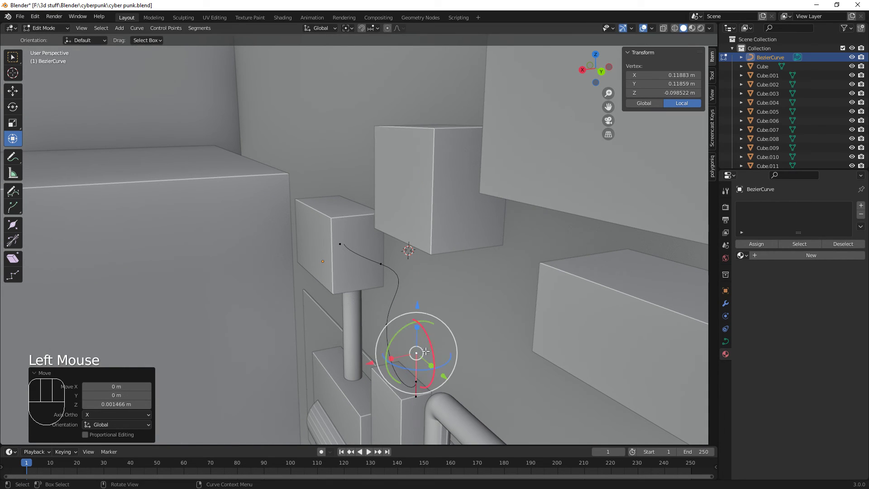
{"action": "left_click", "coordinate": [417, 377]}
{"action": "left_click_drag", "start_coordinate": [420, 329], "coordinate": [419, 293]}
{"action": "scroll", "scroll_direction": "up", "scroll_amount": 3}
{"action": "left_click_drag", "start_coordinate": [496, 288], "coordinate": [548, 262]}
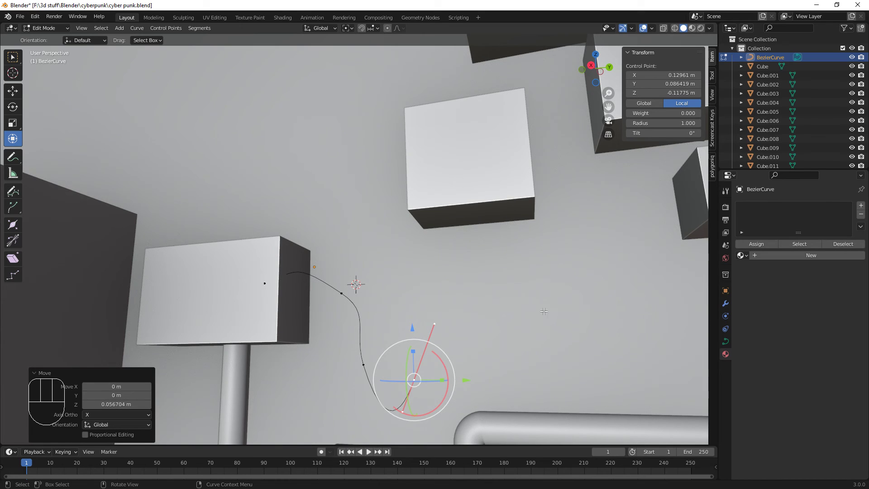
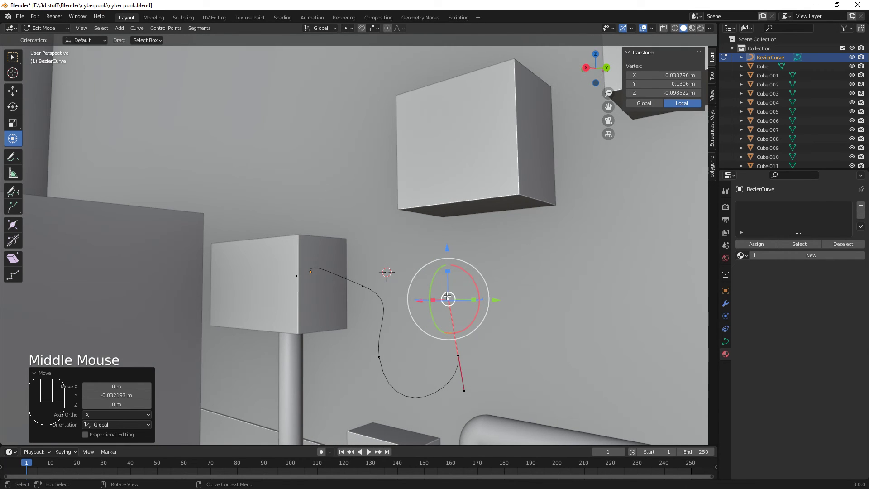
- Move the cable end onto the box and give the curve a 0.005 m bevel depth
{"action": "key", "text": "e"}
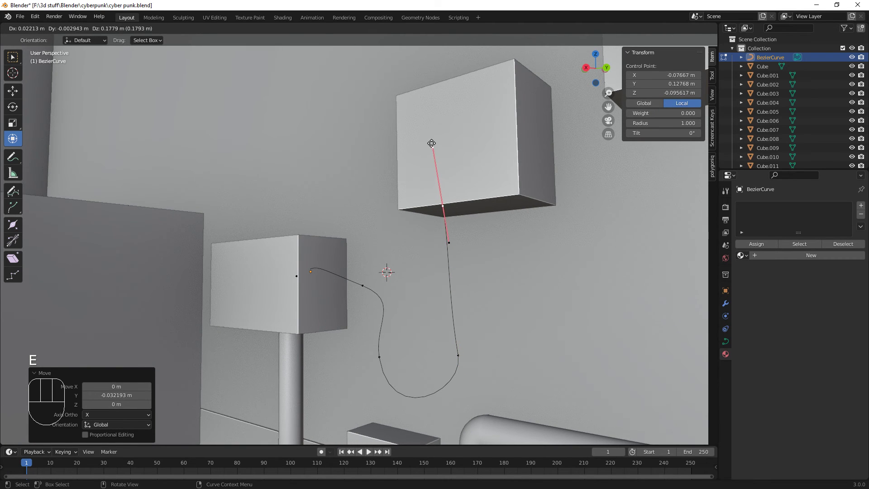
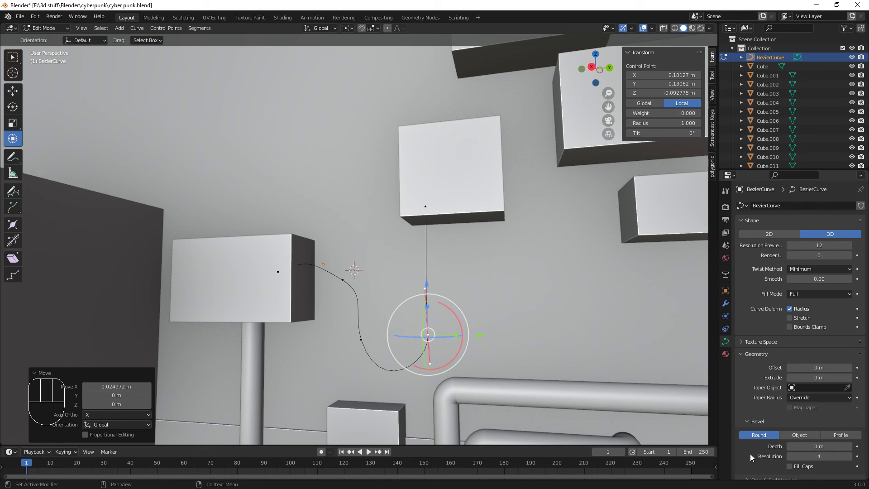
{"action": "scroll", "scroll_direction": "down", "scroll_amount": 3}
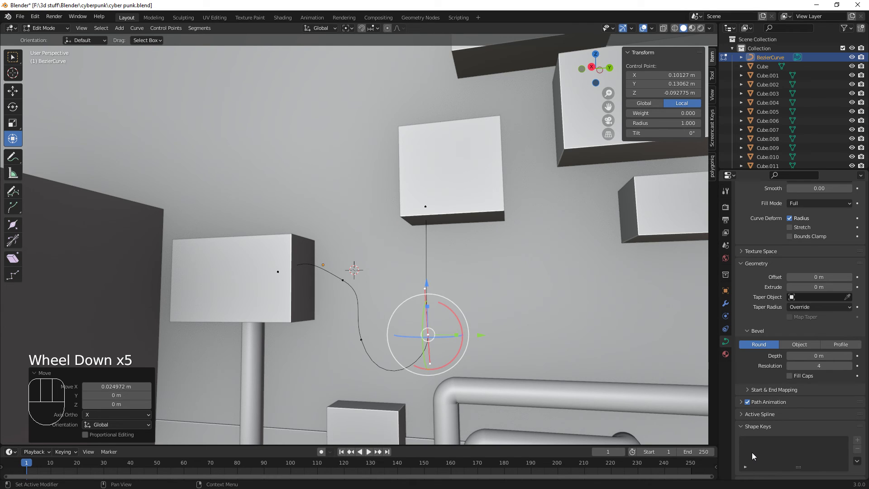
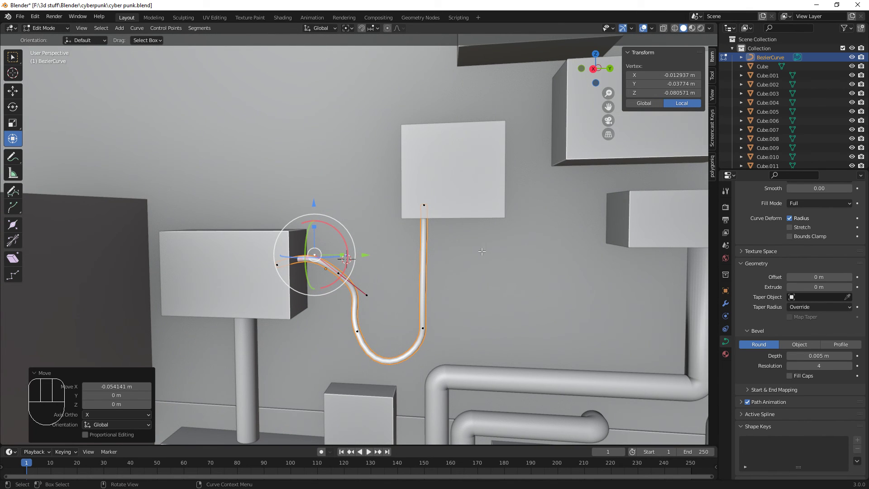
- Duplicate the cable with Shift+D and move the copy's end onto the small wall box
{"action": "key", "text": "Tab"}
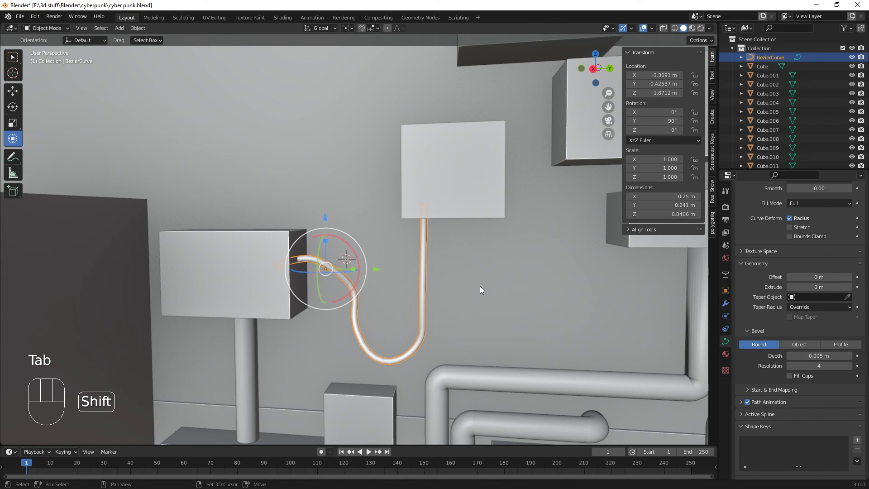
{"action": "key", "text": "shift+d"}
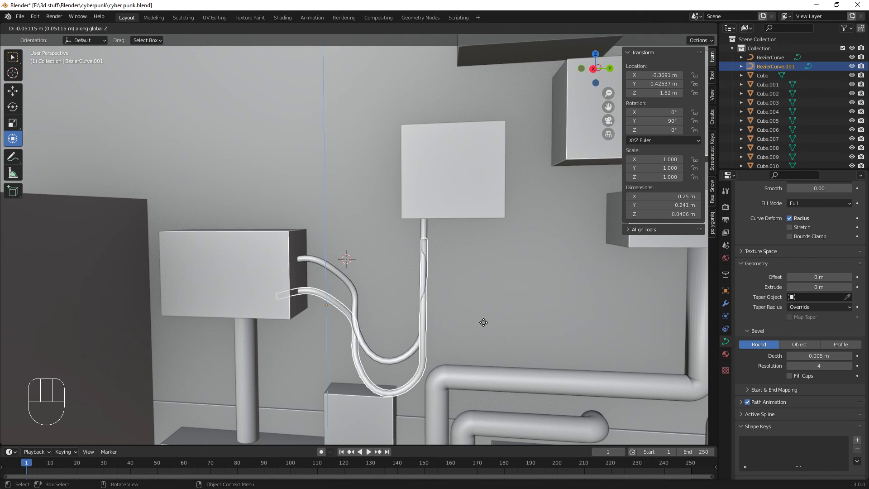
{"action": "key", "text": "Tab"}
{"action": "left_click", "coordinate": [425, 235]}
{"action": "left_click_drag", "start_coordinate": [480, 236], "coordinate": [526, 222]}
{"action": "left_click_drag", "start_coordinate": [475, 179], "coordinate": [462, 203]}
{"action": "left_click", "coordinate": [423, 358]}
{"action": "left_click_drag", "start_coordinate": [475, 359], "coordinate": [506, 339]}
{"action": "left_click_drag", "start_coordinate": [475, 308], "coordinate": [452, 284]}
- Reshape the copy's middle and lower points so it curves down past the pipes
{"action": "left_click", "coordinate": [340, 297]}
{"action": "left_click", "coordinate": [369, 323]}
{"action": "left_click_drag", "start_coordinate": [369, 272], "coordinate": [377, 313]}
{"action": "left_click_drag", "start_coordinate": [422, 348], "coordinate": [367, 360]}
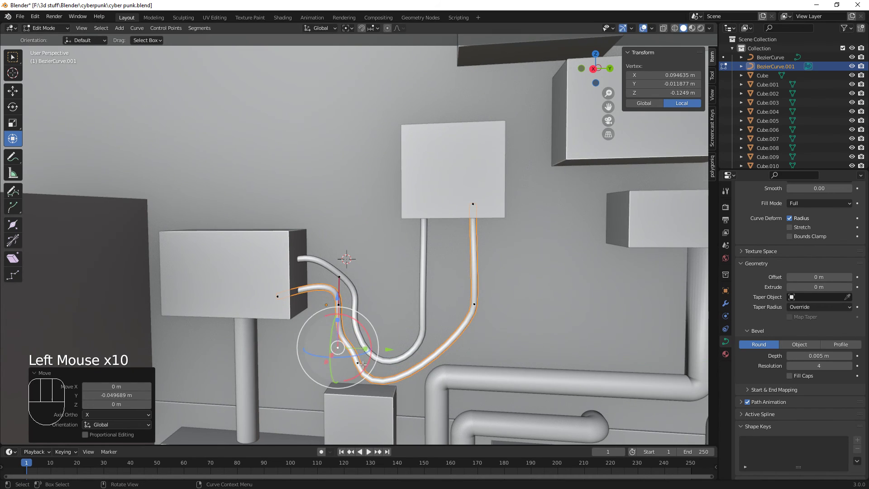
{"action": "left_click", "coordinate": [359, 361]}
{"action": "left_click_drag", "start_coordinate": [378, 417], "coordinate": [393, 407]}
{"action": "left_click", "coordinate": [431, 420]}
{"action": "left_click_drag", "start_coordinate": [385, 367], "coordinate": [383, 349]}
{"action": "left_click_drag", "start_coordinate": [442, 407], "coordinate": [461, 405]}
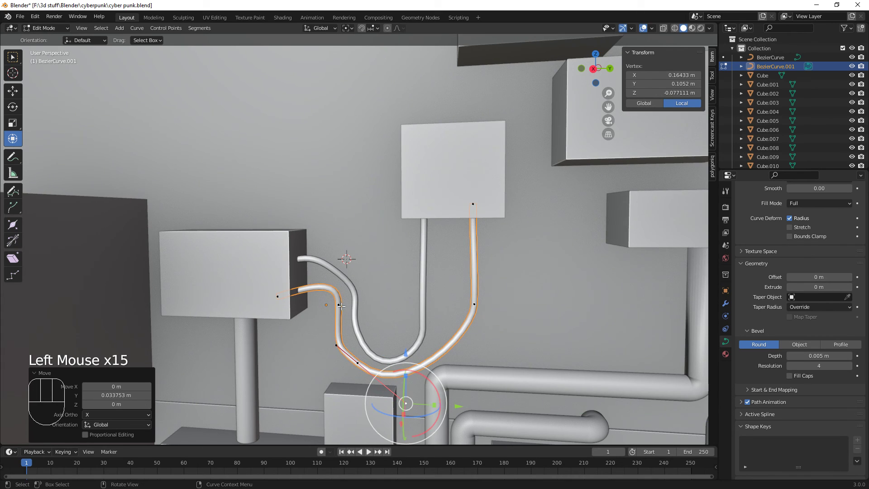
- Nudge the second cable's top end sideways at the box and check it from another angle
{"action": "left_click", "coordinate": [341, 301]}
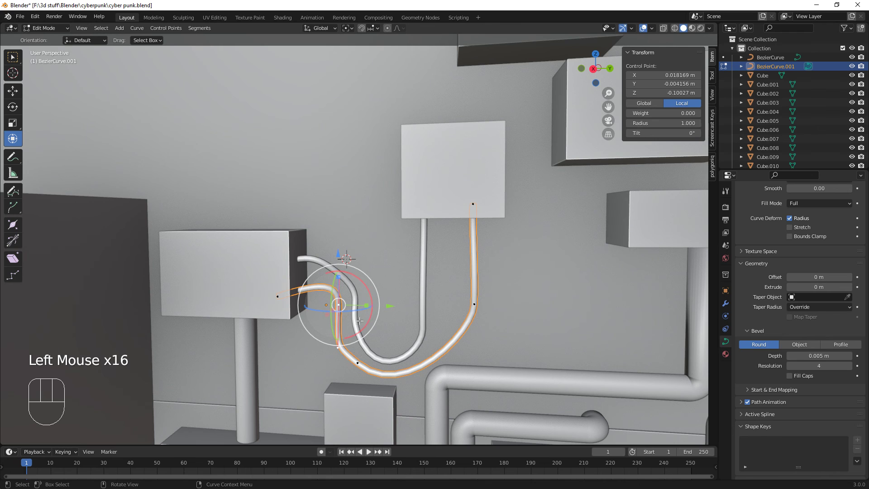
{"action": "scroll", "scroll_direction": "down", "scroll_amount": 3}
{"action": "scroll", "scroll_direction": "up", "scroll_amount": 3}
{"action": "left_click_drag", "start_coordinate": [396, 335], "coordinate": [378, 324]}
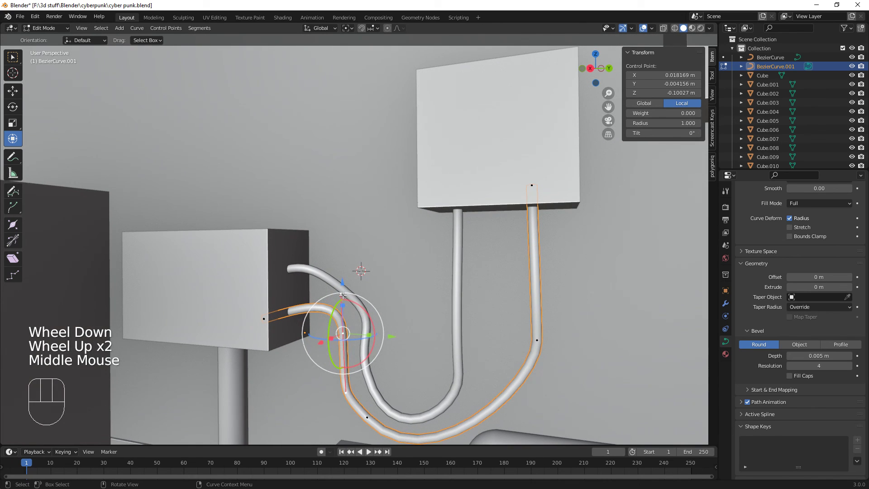
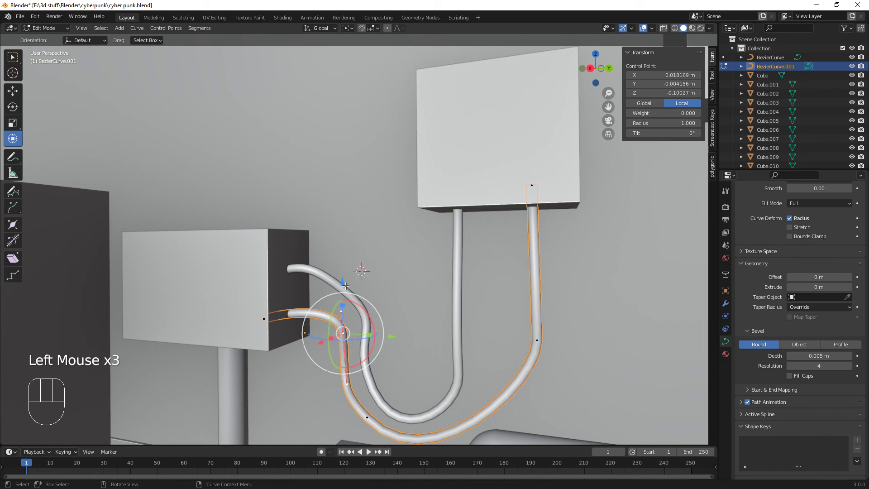
{"action": "left_click_drag", "start_coordinate": [345, 281], "coordinate": [349, 319]}
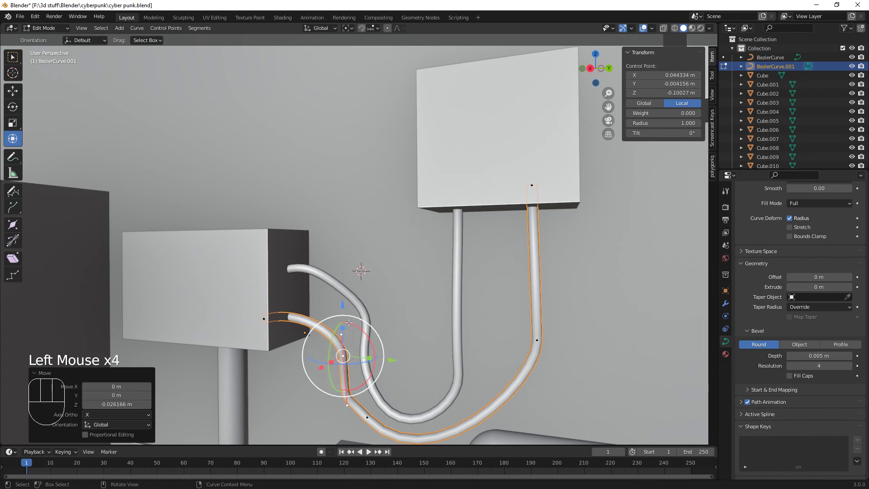
{"action": "left_click", "coordinate": [351, 400]}
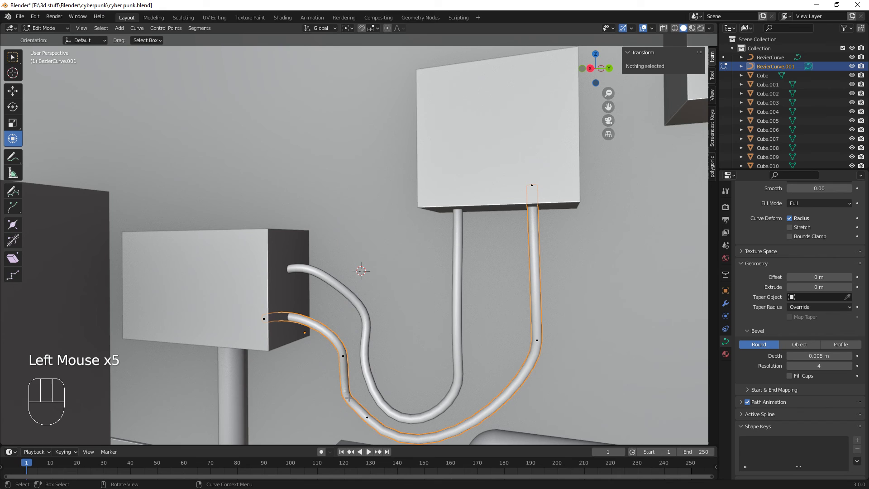
{"action": "left_click", "coordinate": [343, 349]}
{"action": "left_click_drag", "start_coordinate": [447, 406], "coordinate": [468, 404]}
{"action": "left_click_drag", "start_coordinate": [423, 412], "coordinate": [473, 334]}
{"action": "left_click_drag", "start_coordinate": [474, 352], "coordinate": [417, 378]}
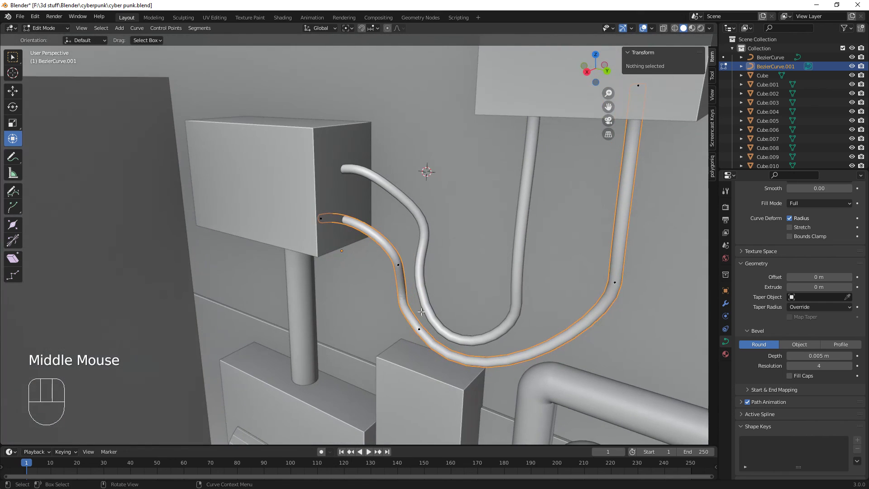
- Move the second cable's lower end and refine where it bends down, then leave curve editing
{"action": "left_click", "coordinate": [398, 263]}
{"action": "left_click_drag", "start_coordinate": [462, 357], "coordinate": [436, 352]}
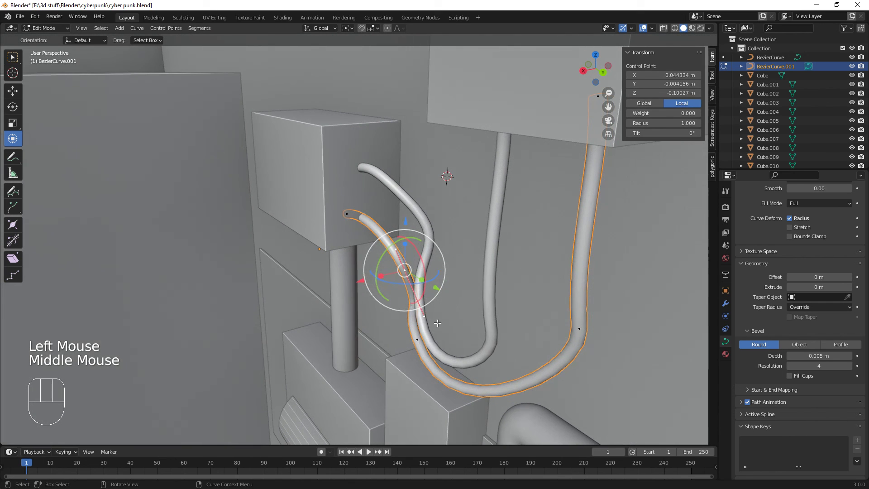
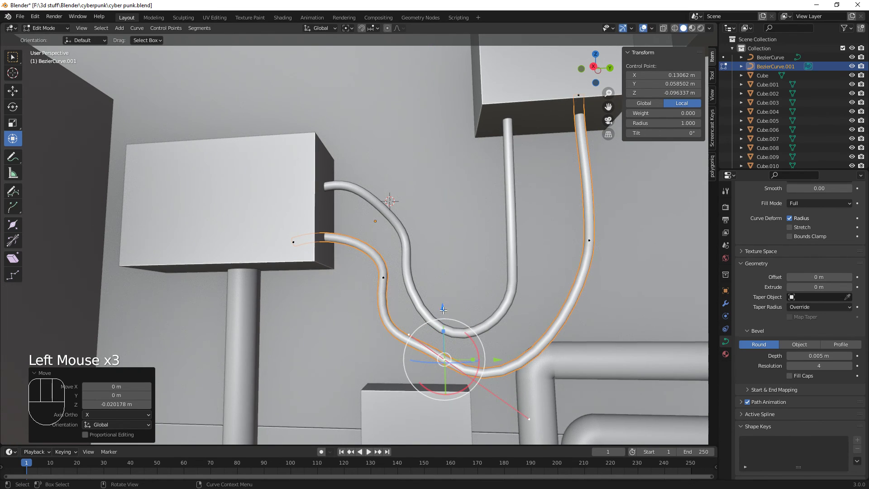
{"action": "left_click_drag", "start_coordinate": [551, 367], "coordinate": [483, 364]}
{"action": "scroll", "scroll_direction": "down", "scroll_amount": 3}
{"action": "scroll", "scroll_direction": "down", "scroll_amount": 3}
{"action": "left_click_drag", "start_coordinate": [496, 302], "coordinate": [524, 302]}
{"action": "left_click_drag", "start_coordinate": [538, 296], "coordinate": [566, 283]}
{"action": "left_click_drag", "start_coordinate": [587, 259], "coordinate": [567, 292]}
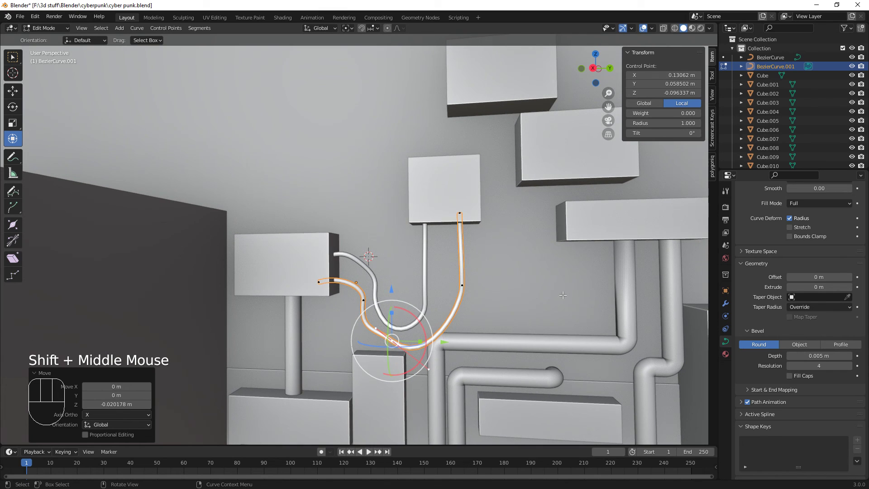
{"action": "key", "text": "Tab"}
- Scale down the small wall box the two cables hang from
{"action": "left_click", "coordinate": [454, 178]}
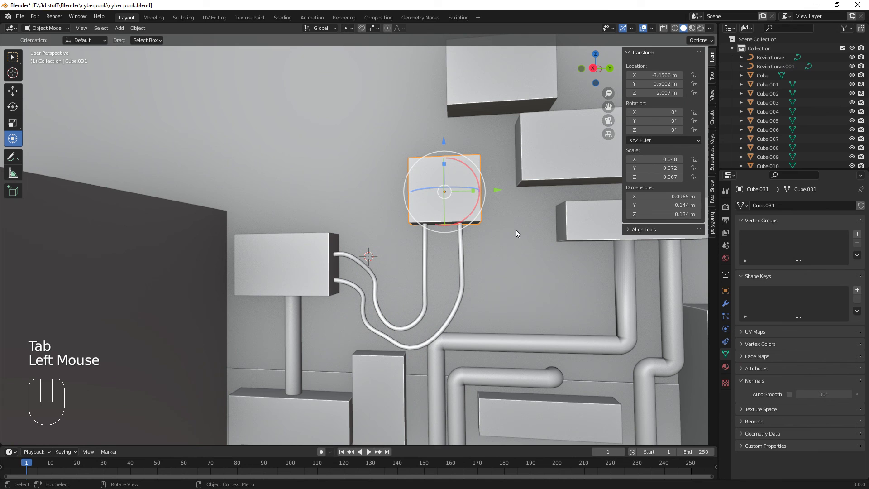
{"action": "key", "text": "s"}
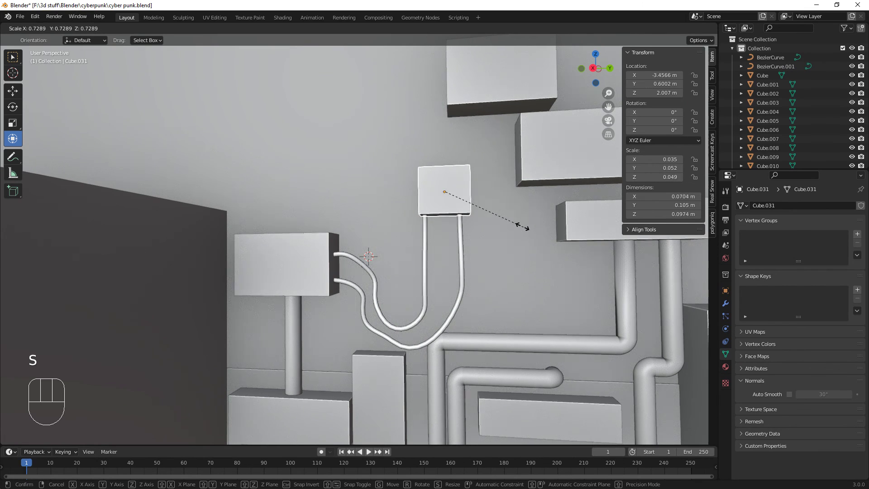
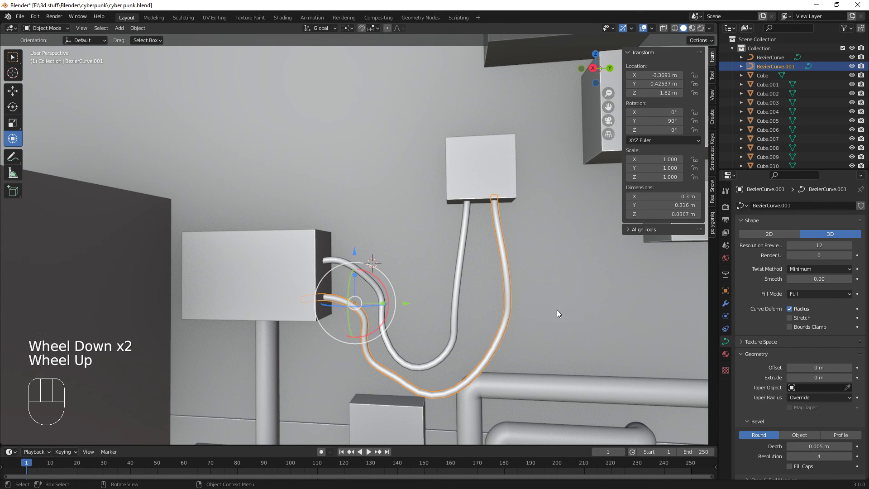
{"action": "left_click_drag", "start_coordinate": [550, 308], "coordinate": [545, 310]}
{"action": "left_click_drag", "start_coordinate": [543, 298], "coordinate": [443, 341]}
{"action": "scroll", "scroll_direction": "down", "scroll_amount": 3}
{"action": "left_click_drag", "start_coordinate": [456, 346], "coordinate": [464, 332]}
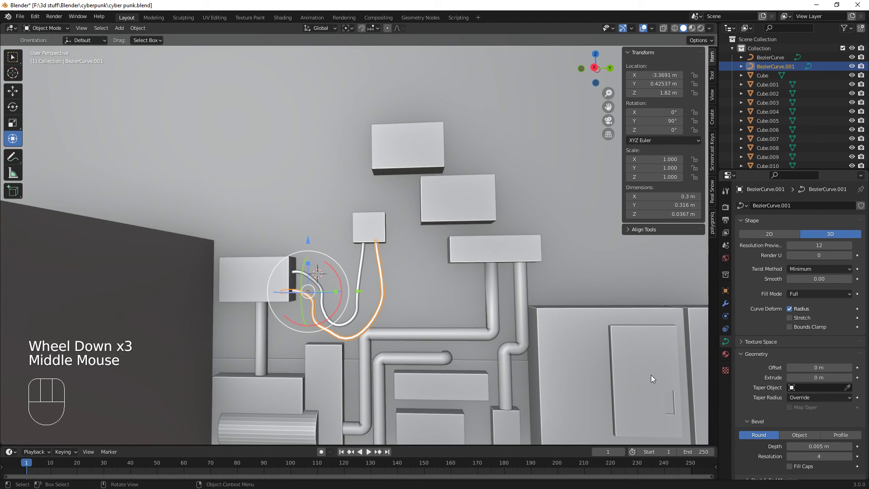
- Link the pipes' black material to the cables and switch to material preview shading
{"action": "left_click", "coordinate": [728, 359]}
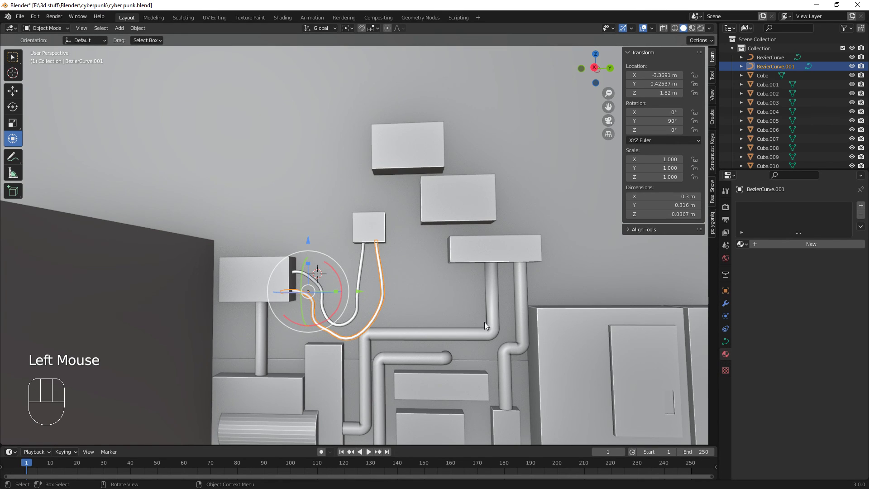
{"action": "left_click", "coordinate": [498, 324]}
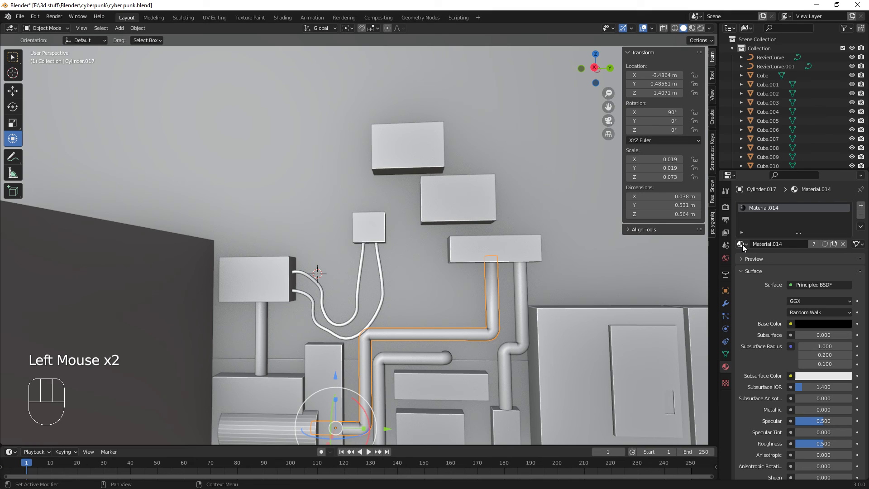
{"action": "left_click_drag", "start_coordinate": [744, 246], "coordinate": [382, 274]}
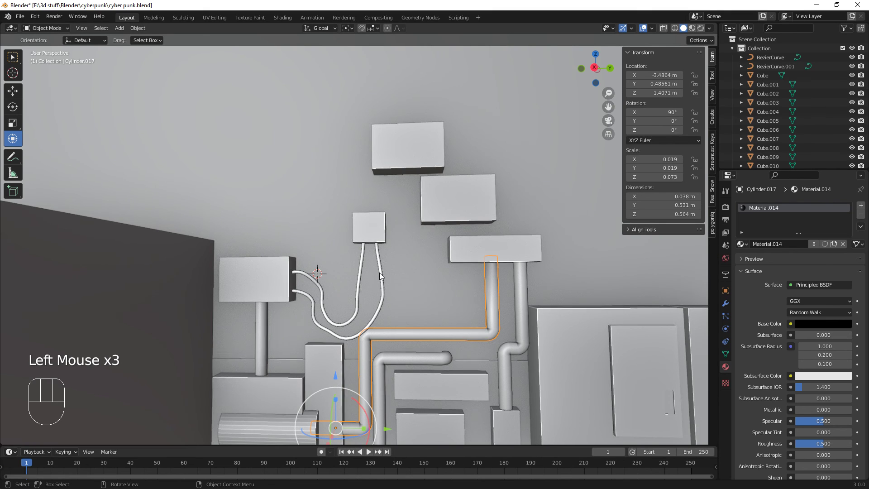
{"action": "left_click_drag", "start_coordinate": [741, 244], "coordinate": [360, 274]}
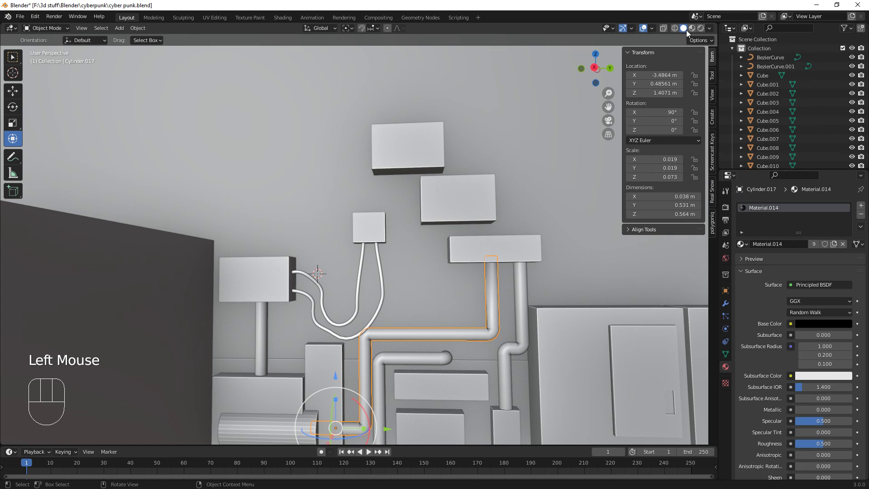
{"action": "left_click", "coordinate": [695, 29]}
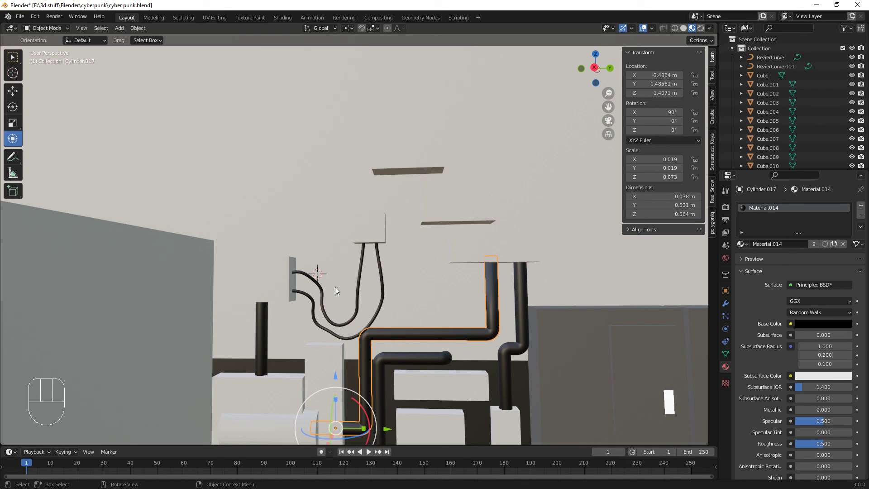
- Create a new light grey material (Material.015) on a box near the cables
{"action": "left_click", "coordinate": [278, 276]}
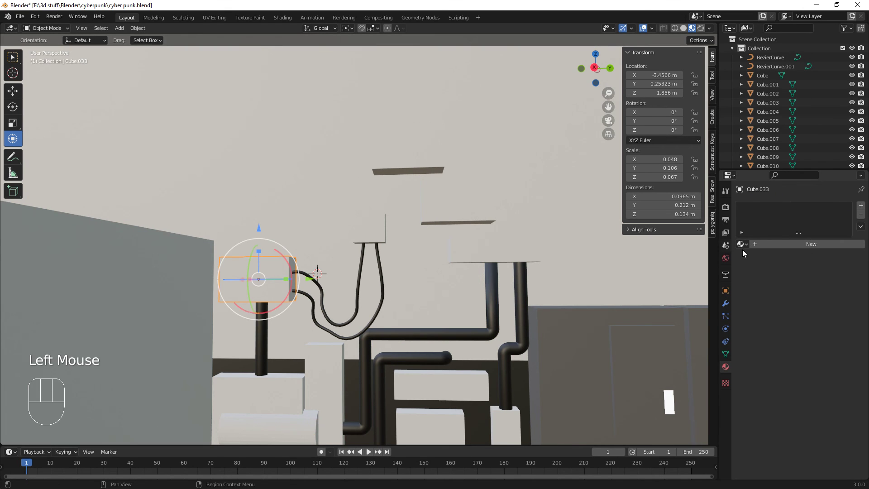
{"action": "left_click", "coordinate": [811, 244]}
{"action": "left_click", "coordinate": [815, 322]}
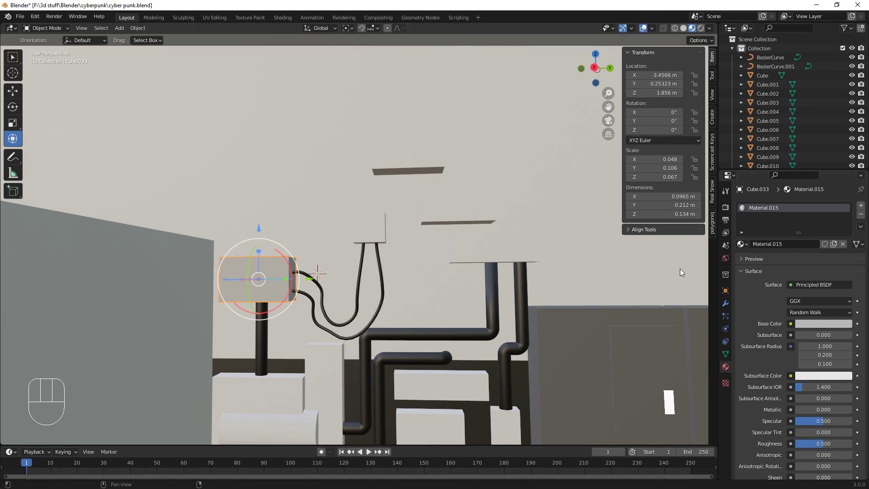
{"action": "left_click", "coordinate": [818, 326]}
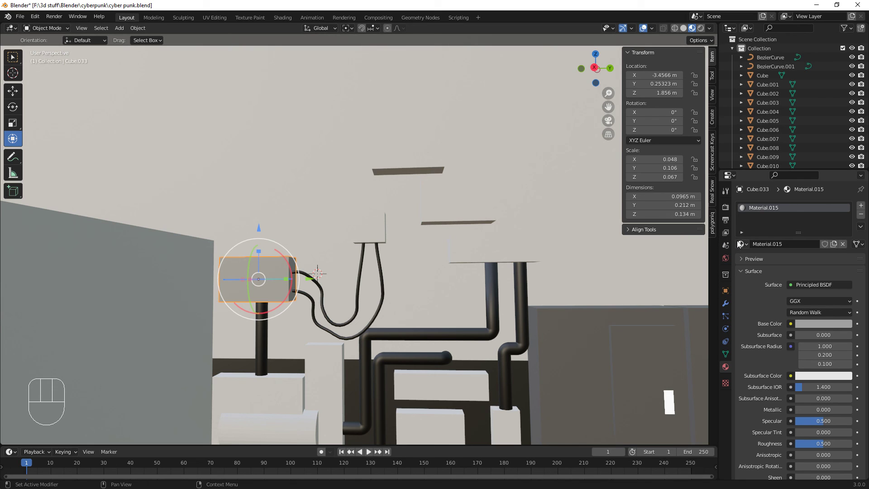
- Link the grey Material.015 to several other small wall boxes
{"action": "left_click_drag", "start_coordinate": [741, 242], "coordinate": [354, 224]}
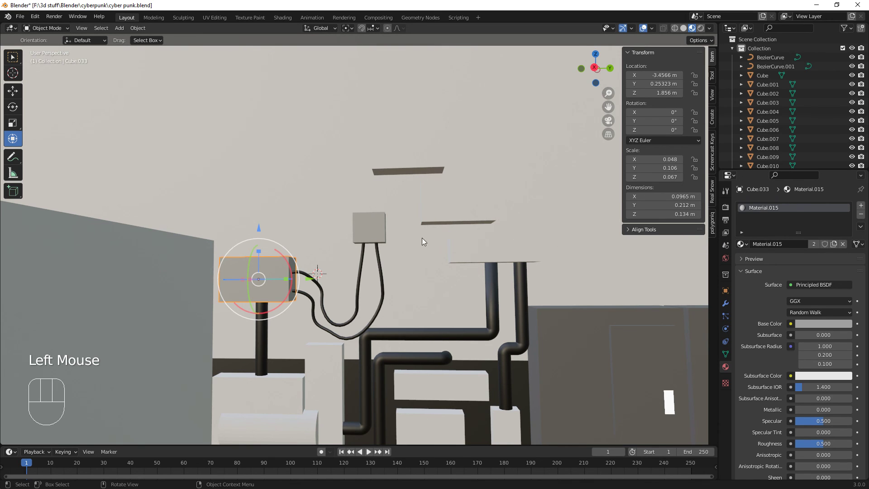
{"action": "left_click_drag", "start_coordinate": [742, 244], "coordinate": [511, 261]}
{"action": "left_click", "coordinate": [742, 245]}
{"action": "left_click_drag", "start_coordinate": [741, 244], "coordinate": [413, 160]}
{"action": "scroll", "scroll_direction": "down", "scroll_amount": 3}
{"action": "scroll", "scroll_direction": "up", "scroll_amount": 3}
{"action": "left_click_drag", "start_coordinate": [493, 324], "coordinate": [489, 339]}
{"action": "scroll", "scroll_direction": "down", "scroll_amount": 3}
{"action": "scroll", "scroll_direction": "down", "scroll_amount": 3}
{"action": "left_click_drag", "start_coordinate": [489, 334], "coordinate": [507, 261]}
{"action": "left_click_drag", "start_coordinate": [511, 271], "coordinate": [504, 266]}
{"action": "scroll", "scroll_direction": "up", "scroll_amount": 3}
{"action": "left_click_drag", "start_coordinate": [492, 213], "coordinate": [422, 263]}
{"action": "scroll", "scroll_direction": "up", "scroll_amount": 3}
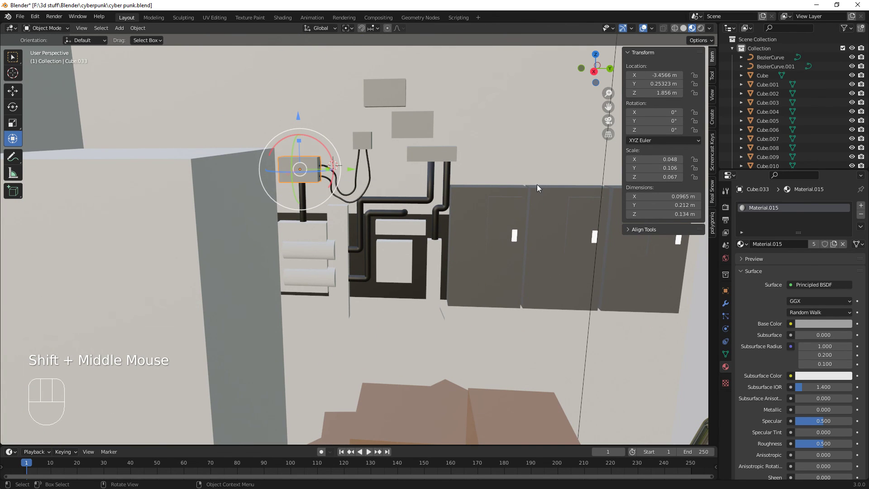
- Link the grey Material.015 to more wall boxes
{"action": "left_click", "coordinate": [740, 241]}
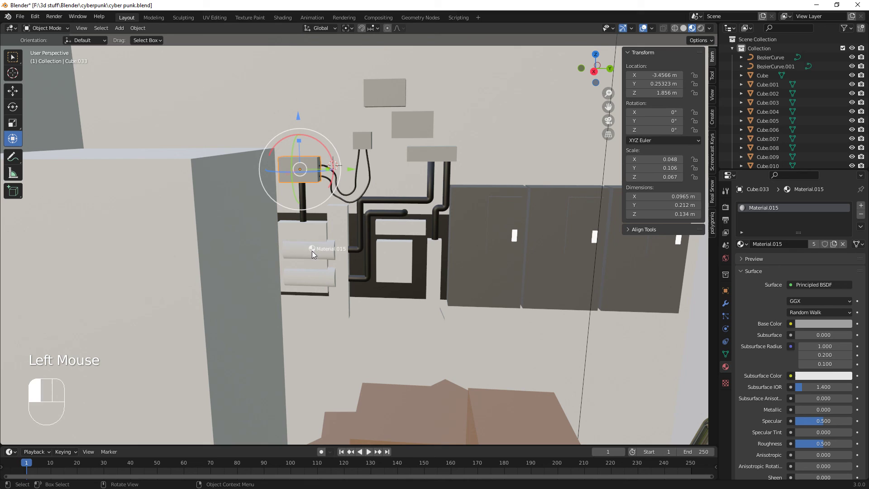
{"action": "left_click_drag", "start_coordinate": [746, 246], "coordinate": [314, 272]}
{"action": "left_click", "coordinate": [743, 243]}
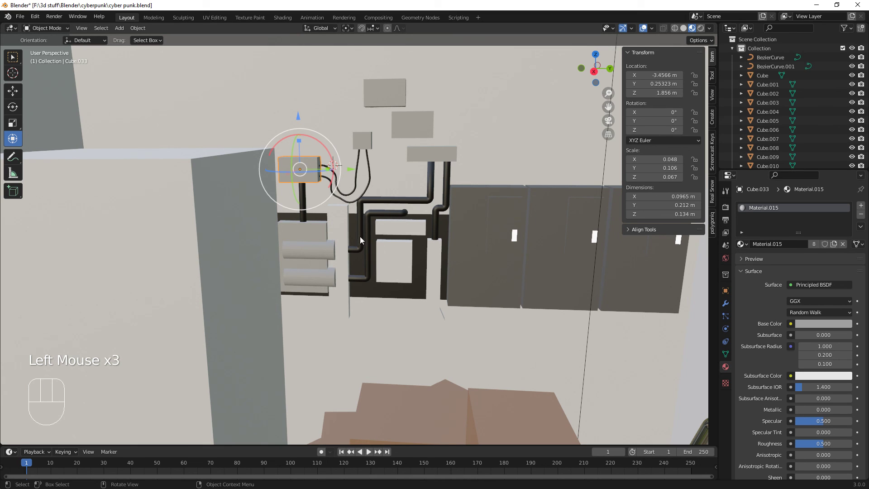
{"action": "left_click_drag", "start_coordinate": [745, 247], "coordinate": [405, 262]}
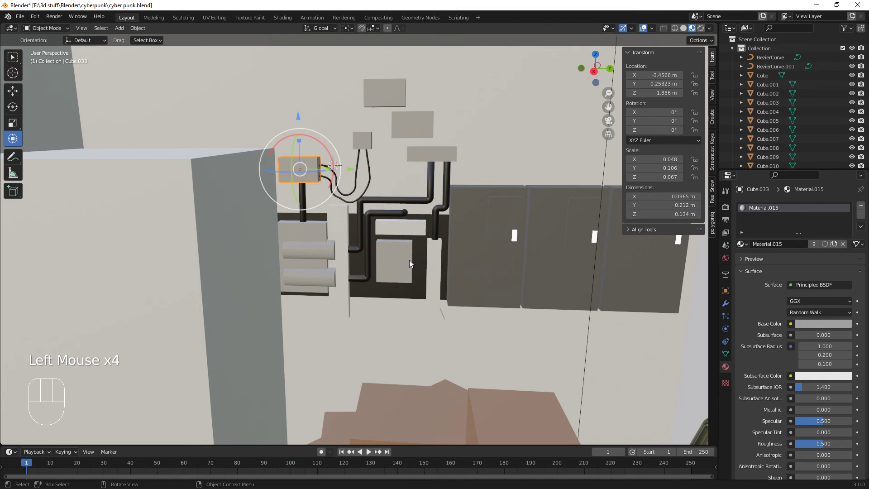
{"action": "left_click_drag", "start_coordinate": [744, 244], "coordinate": [415, 230]}
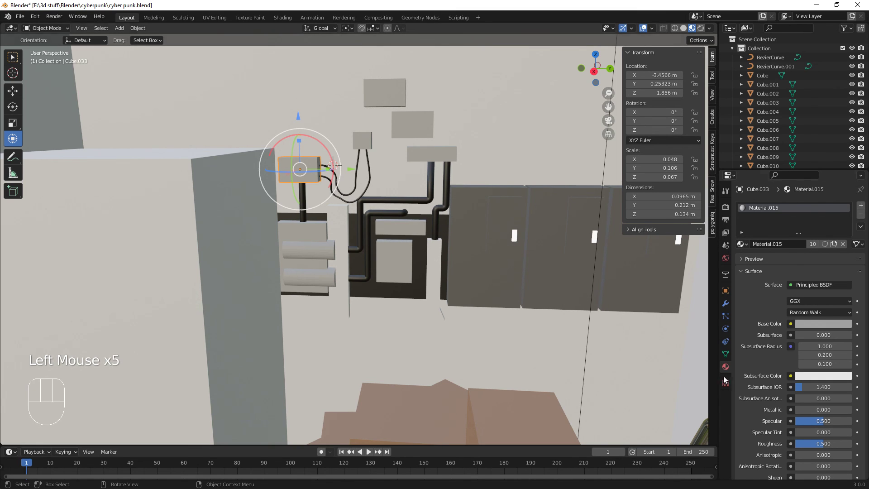
- Make the grey material shinier: specular 0.689 and roughness 0.217
{"action": "left_click", "coordinate": [824, 448]}
{"action": "left_click_drag", "start_coordinate": [823, 425], "coordinate": [838, 424]}
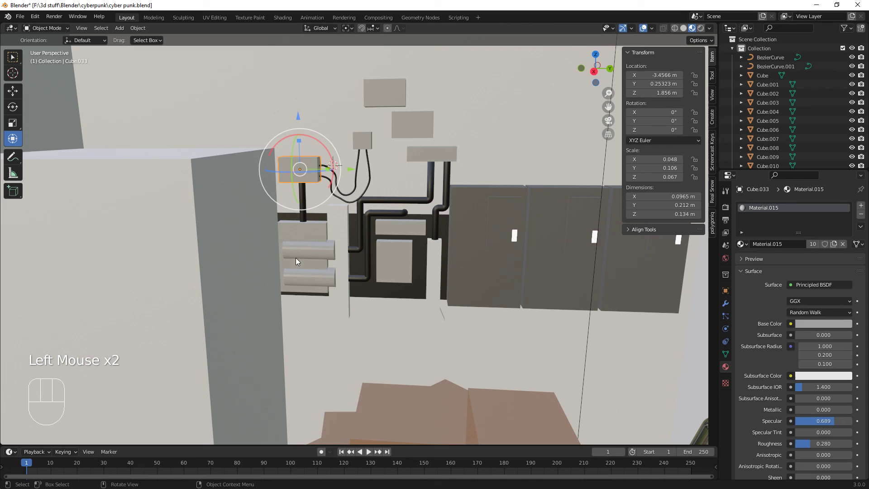
{"action": "scroll", "scroll_direction": "down", "scroll_amount": 3}
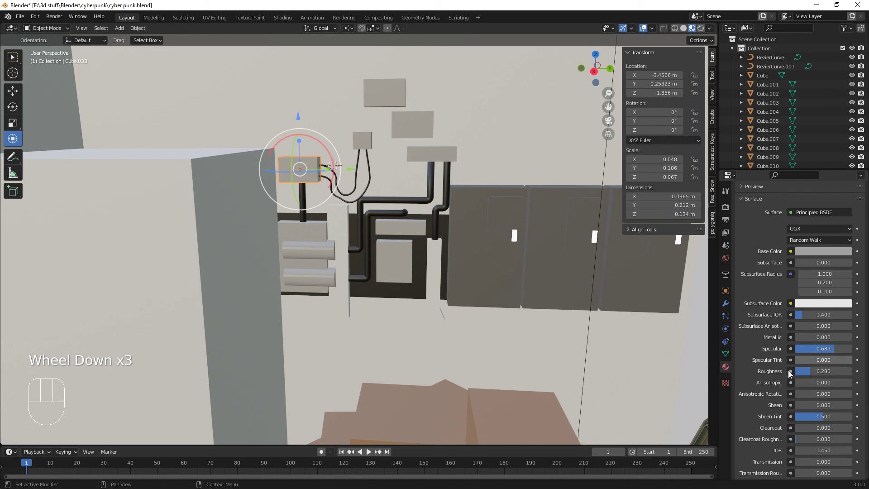
{"action": "left_click_drag", "start_coordinate": [813, 373], "coordinate": [810, 373]}
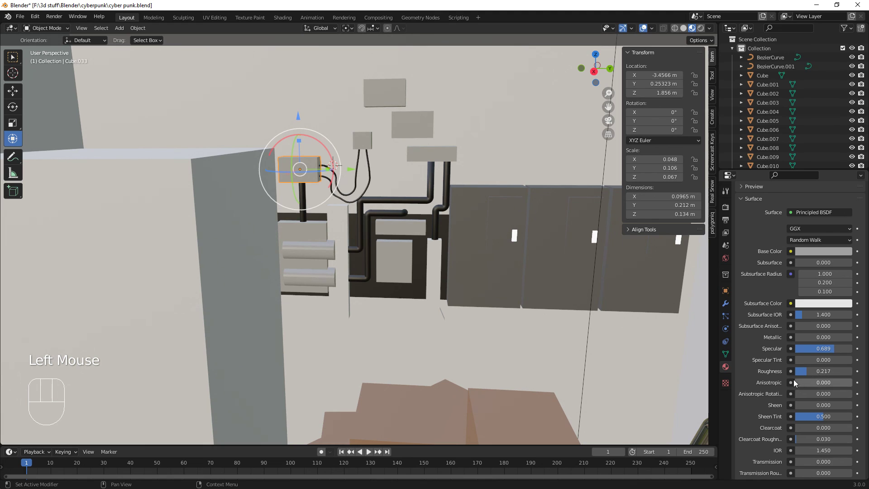
{"action": "scroll", "scroll_direction": "up", "scroll_amount": 3}
- Move the view down past the pipes toward the cabinets and select the wall slab
{"action": "left_click_drag", "start_coordinate": [497, 282], "coordinate": [487, 300]}
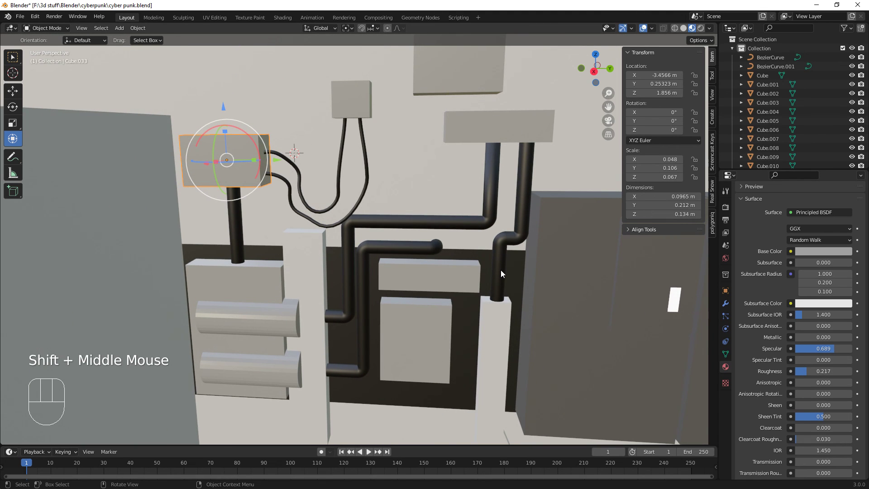
{"action": "scroll", "scroll_direction": "down", "scroll_amount": 3}
{"action": "middle_click", "coordinate": [461, 266]}
{"action": "left_click_drag", "start_coordinate": [464, 228], "coordinate": [434, 317]}
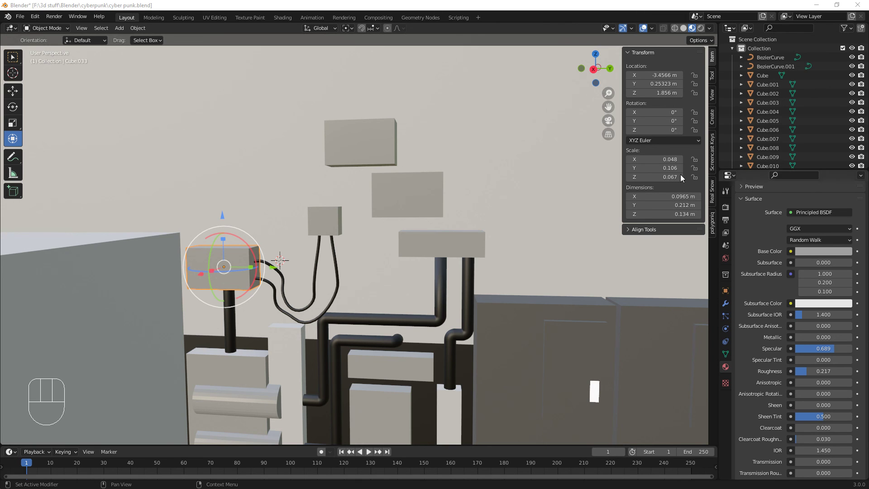
{"action": "left_click", "coordinate": [515, 237]}
{"action": "scroll", "scroll_direction": "down", "scroll_amount": 3}
{"action": "left_click_drag", "start_coordinate": [501, 268], "coordinate": [396, 194]}
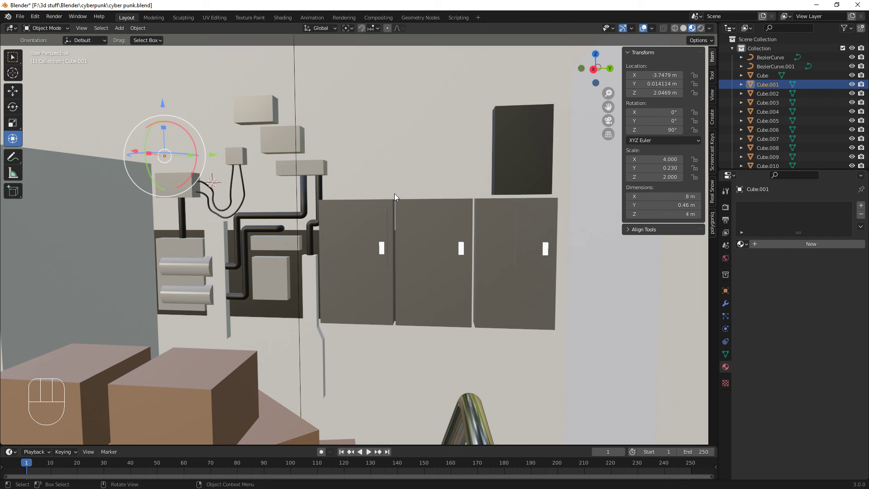
- Link the grey Material.015 to box Cube.014 beneath the cables
{"action": "left_click", "coordinate": [191, 247]}
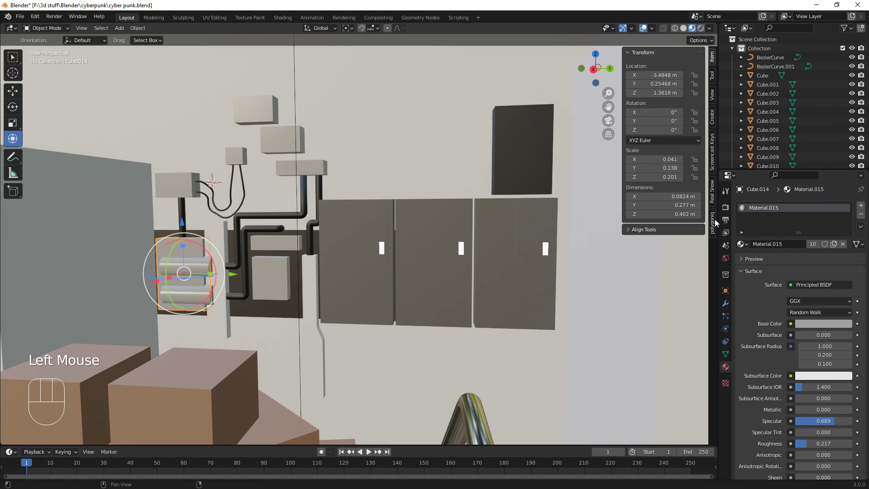
{"action": "left_click_drag", "start_coordinate": [743, 240], "coordinate": [220, 234]}
{"action": "left_click_drag", "start_coordinate": [422, 315], "coordinate": [400, 321]}
{"action": "left_click_drag", "start_coordinate": [432, 311], "coordinate": [465, 286]}
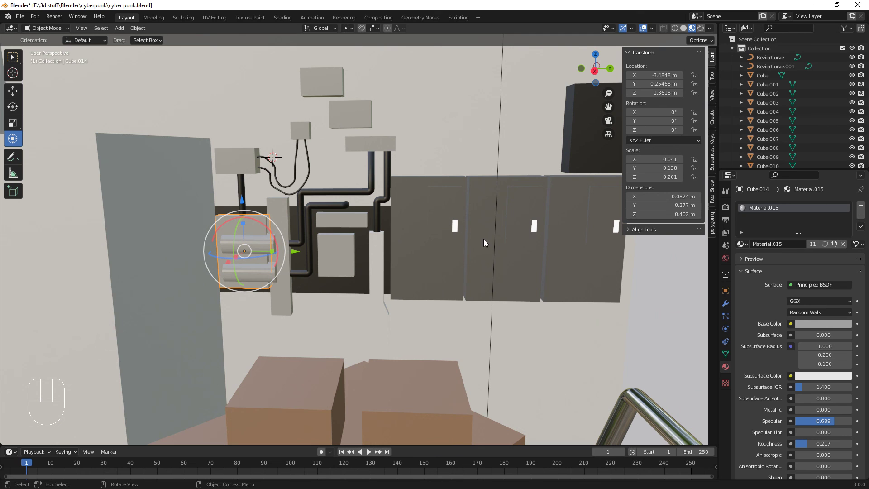
{"action": "middle_click", "coordinate": [520, 250]}
{"action": "left_click_drag", "start_coordinate": [520, 216], "coordinate": [510, 297]}
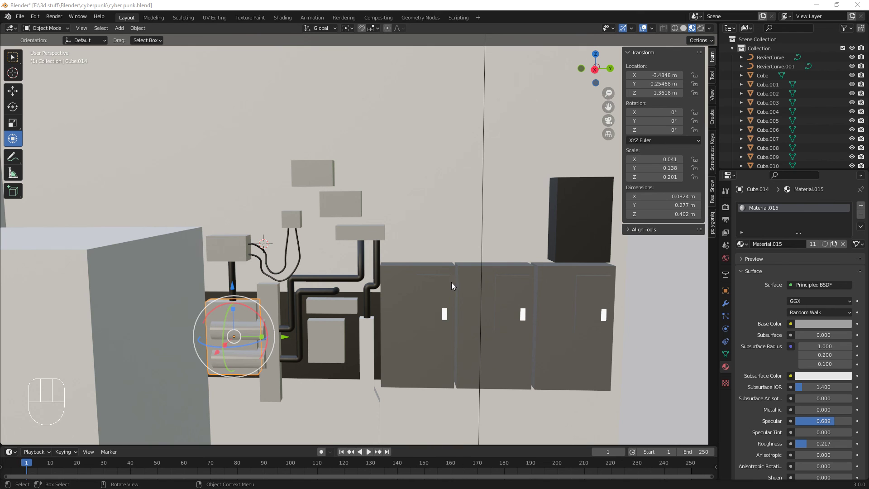
- Frame the room corner with boxes, cylinder and cabinets and switch to rendered preview
{"action": "left_click", "coordinate": [435, 249]}
{"action": "scroll", "scroll_direction": "down", "scroll_amount": 3}
{"action": "scroll", "scroll_direction": "up", "scroll_amount": 3}
{"action": "scroll", "scroll_direction": "down", "scroll_amount": 3}
{"action": "left_click_drag", "start_coordinate": [440, 266], "coordinate": [415, 244]}
{"action": "scroll", "scroll_direction": "up", "scroll_amount": 3}
{"action": "scroll", "scroll_direction": "down", "scroll_amount": 3}
{"action": "left_click_drag", "start_coordinate": [427, 260], "coordinate": [447, 263]}
{"action": "left_click_drag", "start_coordinate": [463, 262], "coordinate": [417, 245]}
{"action": "left_click", "coordinate": [704, 29]}
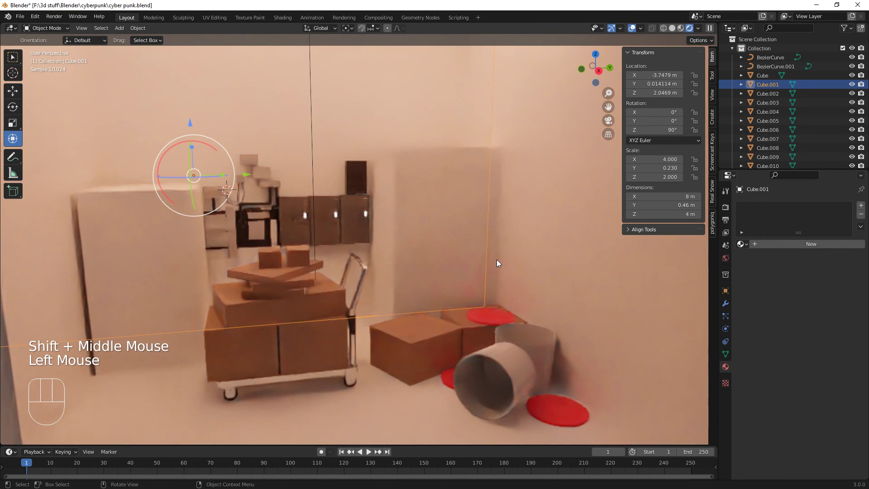